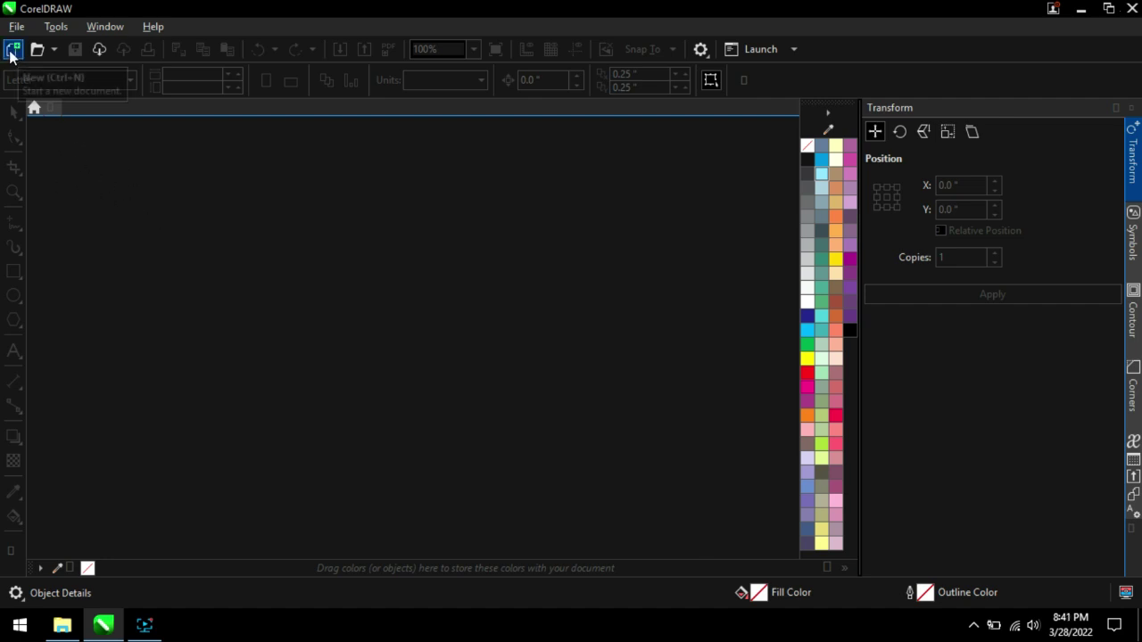
# Create a new blank Letter-size document with the default CorelDRAW preset.
pyautogui.click(17, 56)
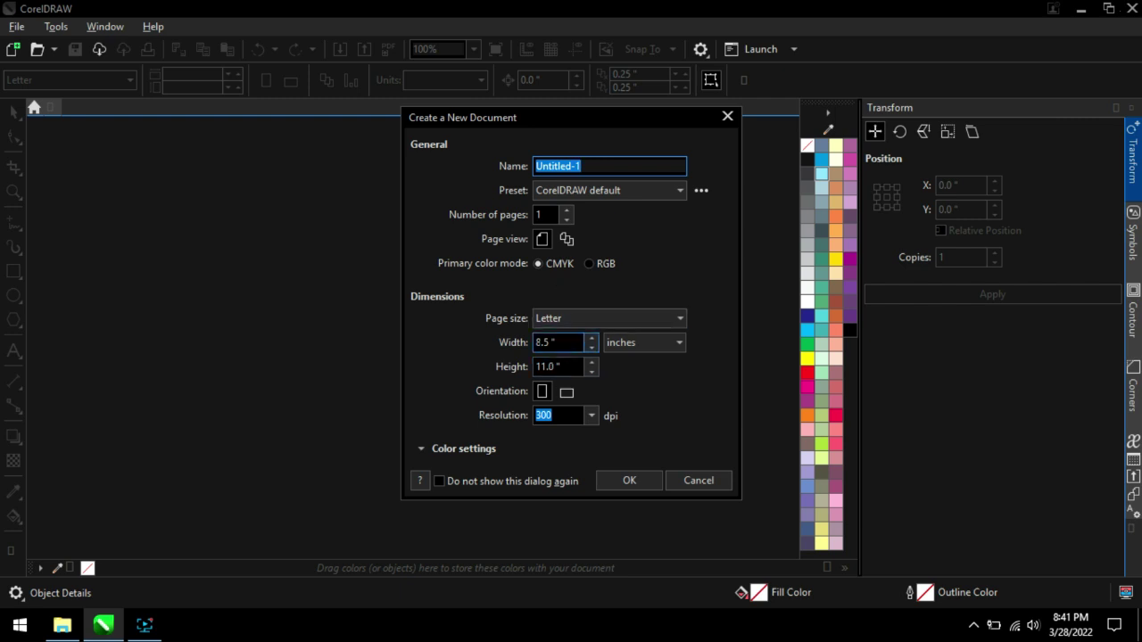
pyautogui.click(588, 325)
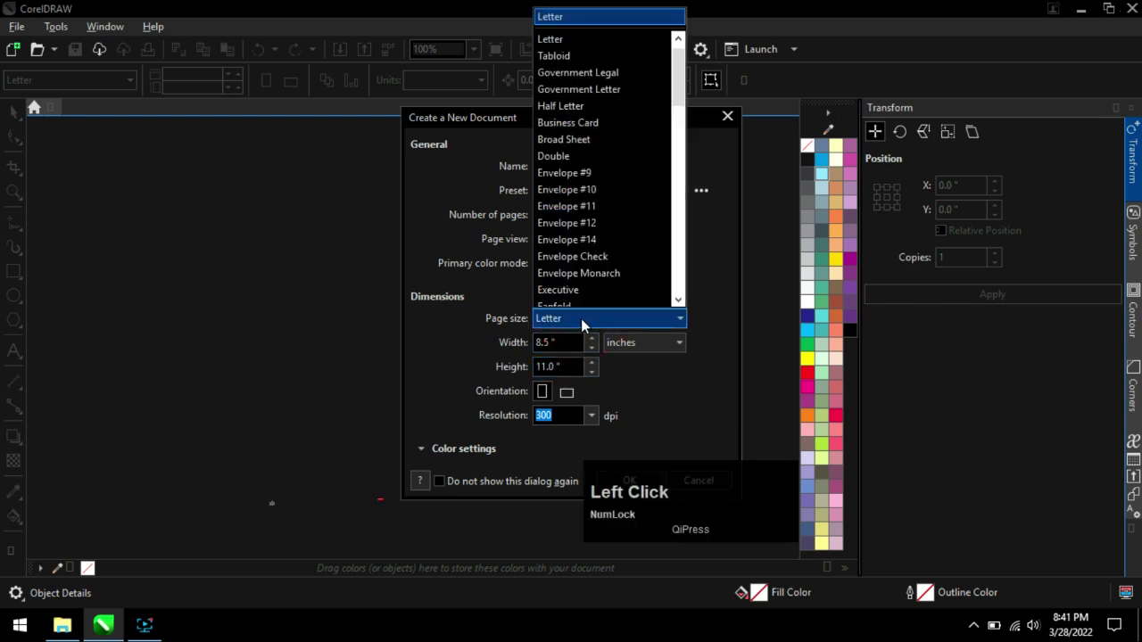
pyautogui.click(681, 103)
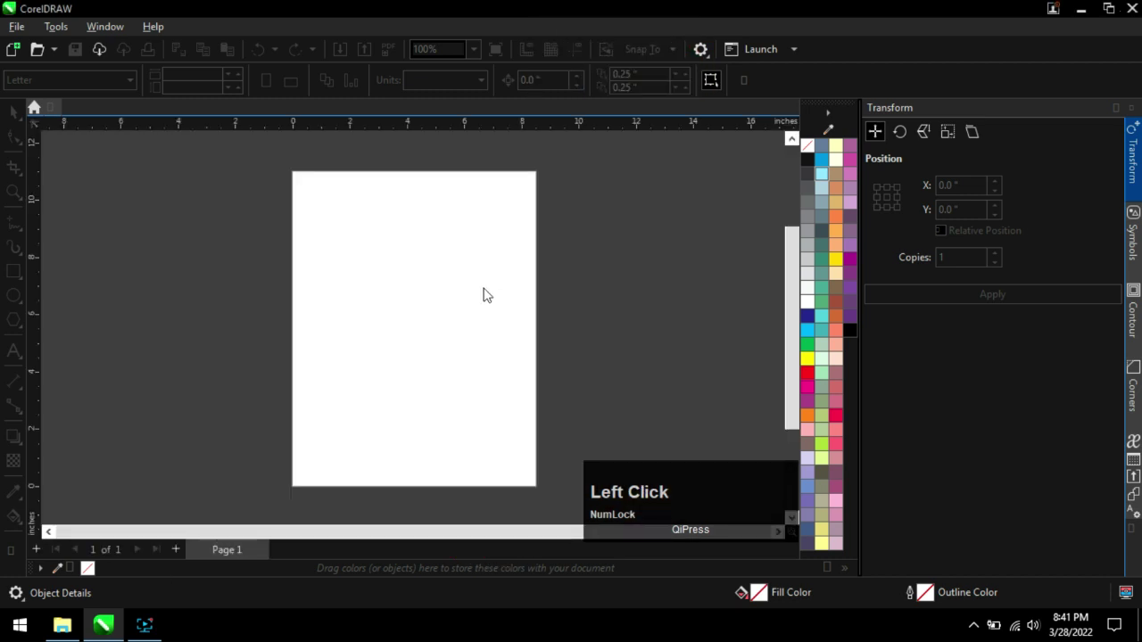
pyautogui.click(208, 228)
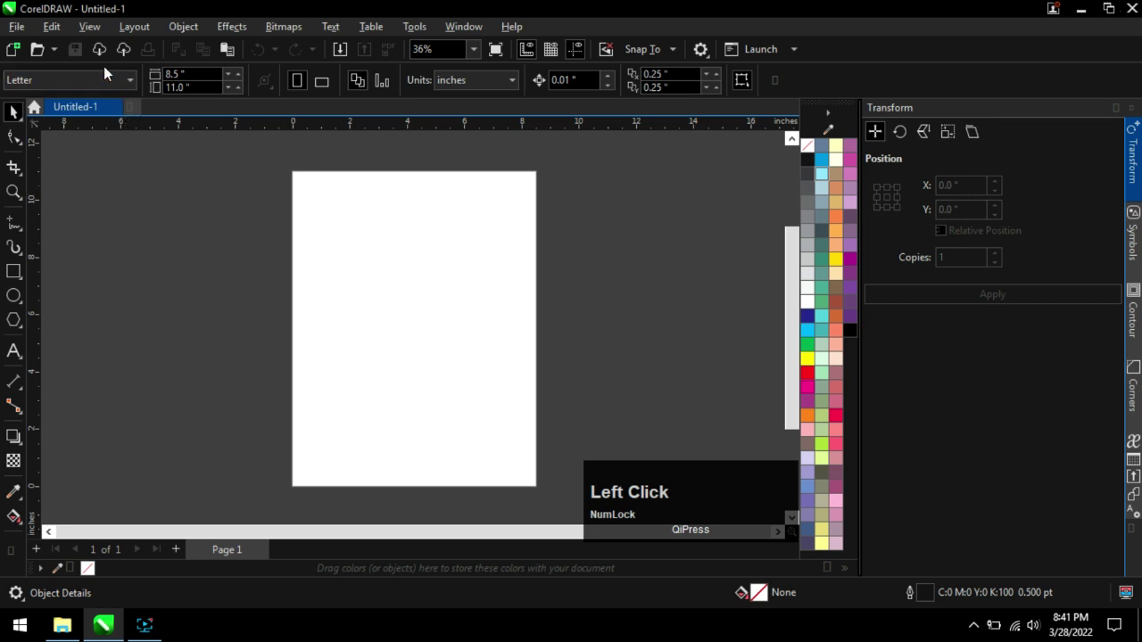
pyautogui.click(102, 84)
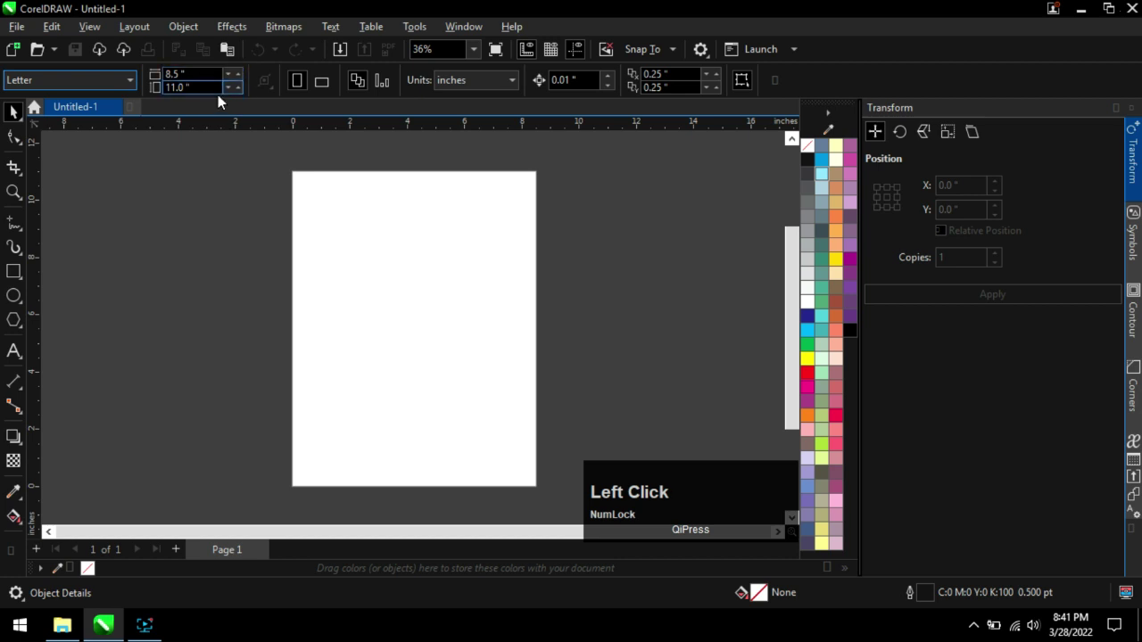
pyautogui.click(201, 212)
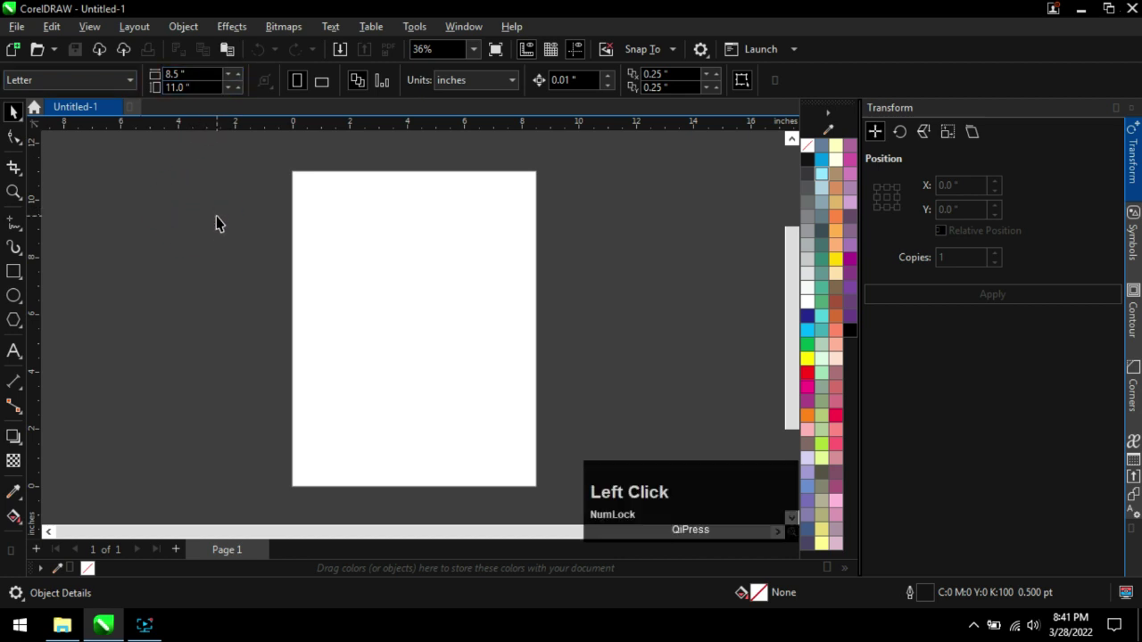
pyautogui.click(615, 266)
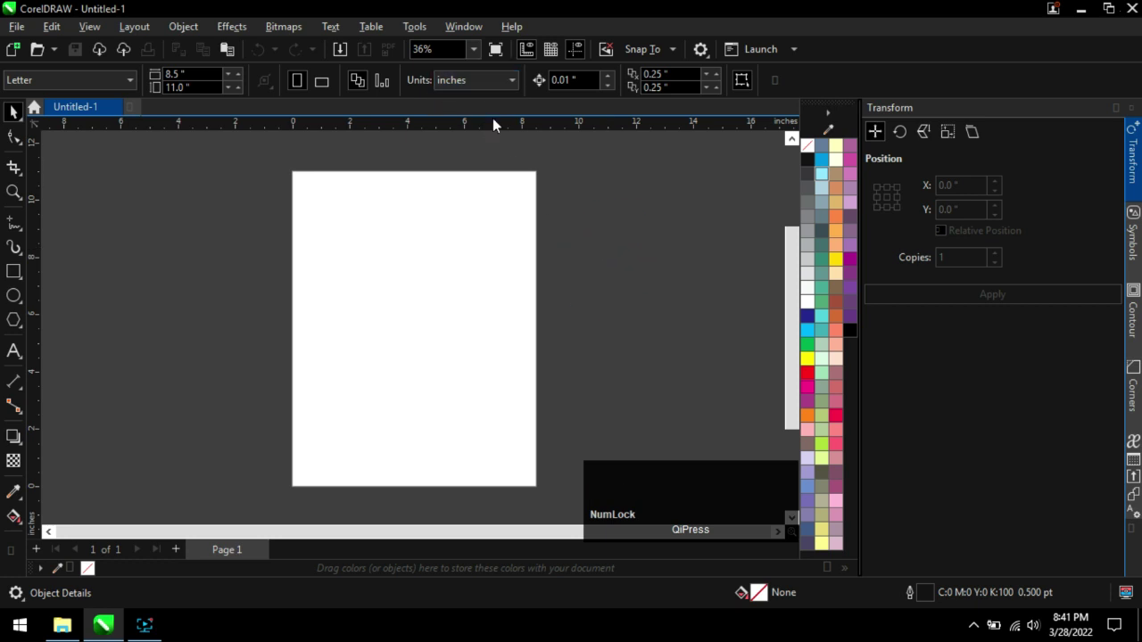
pyautogui.click(585, 223)
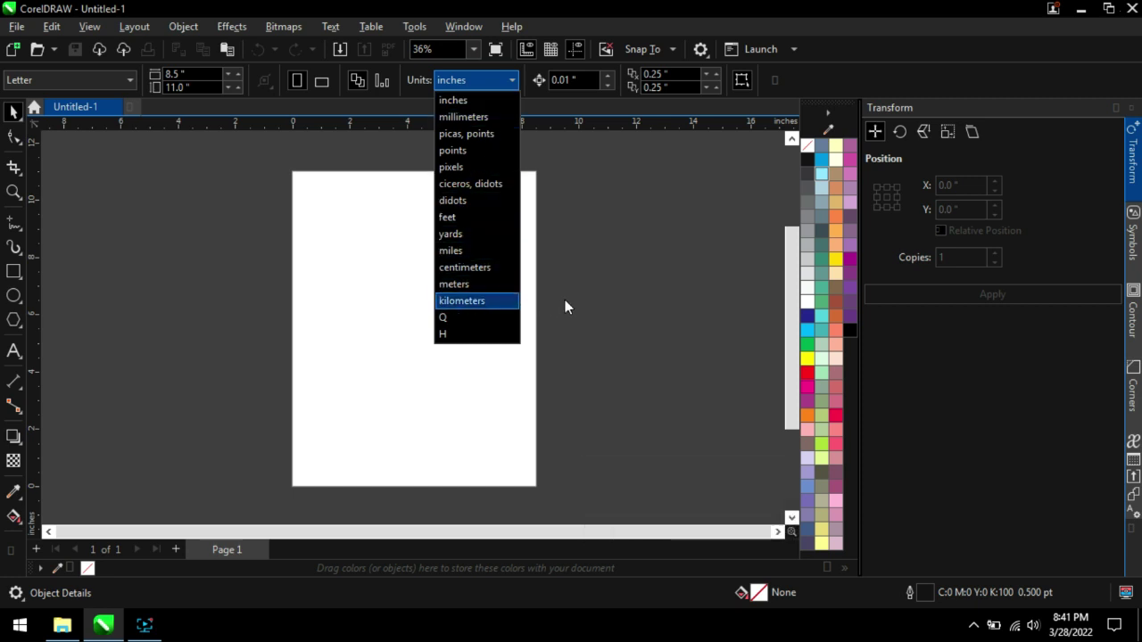
pyautogui.click(602, 286)
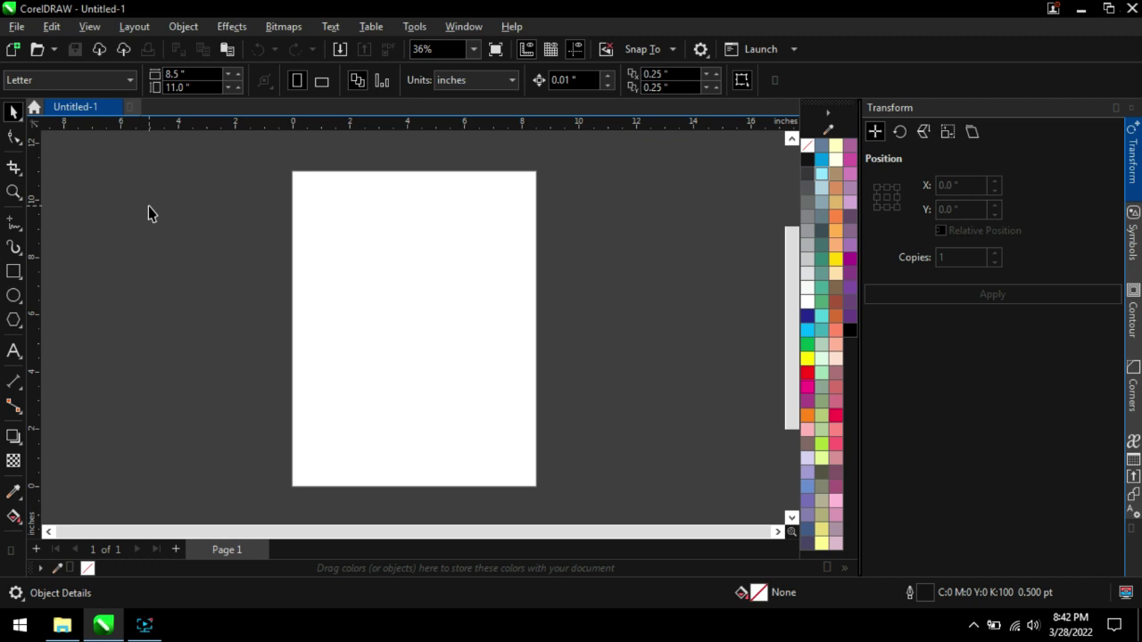
pyautogui.press('F5')
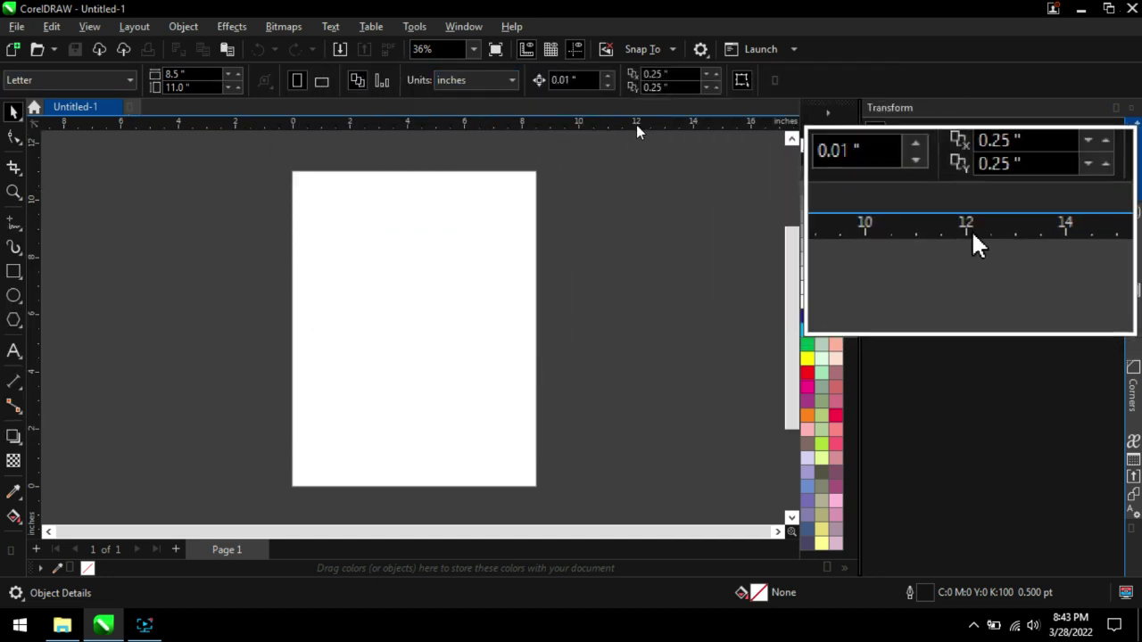
pyautogui.press('F5')
# Activate the Rectangle tool to begin drawing the four-sided shape.
pyautogui.click(199, 239)
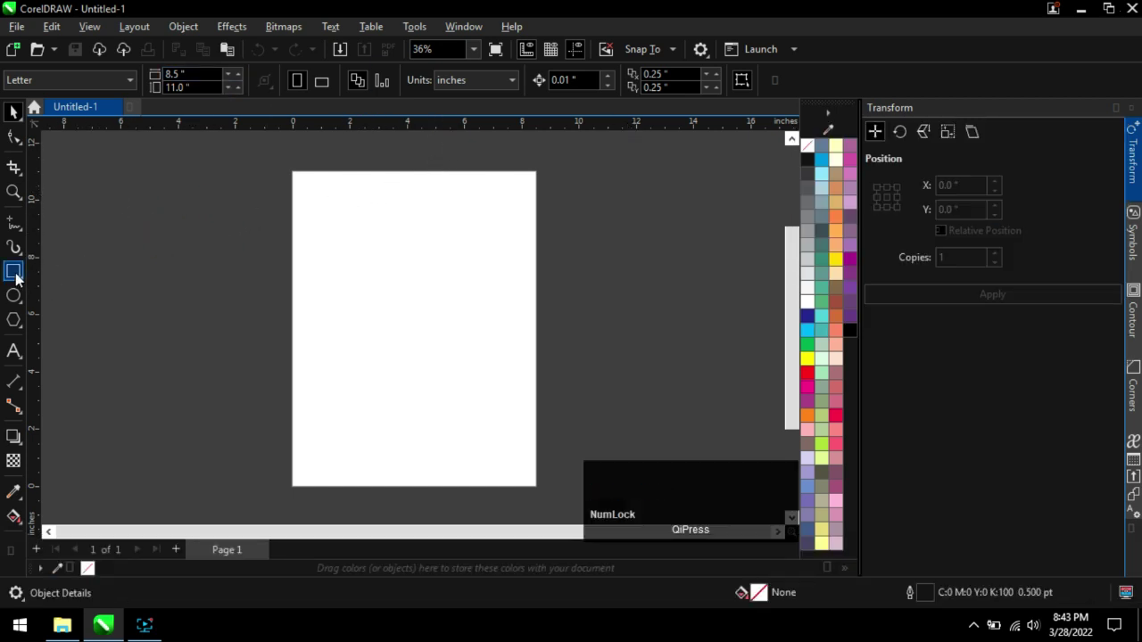
pyautogui.click(19, 276)
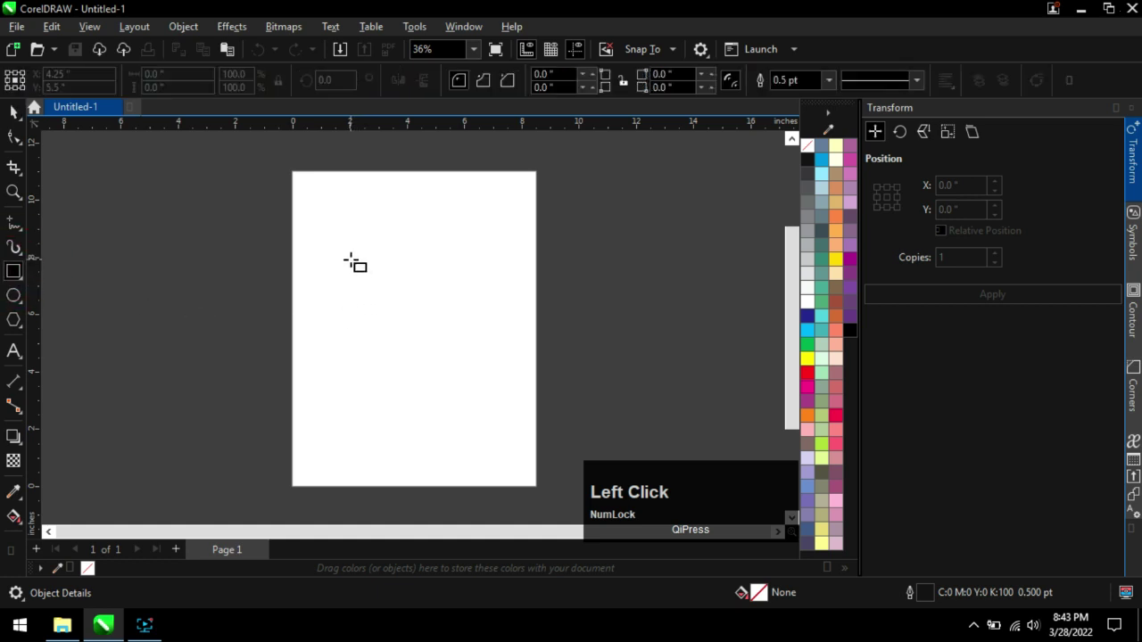
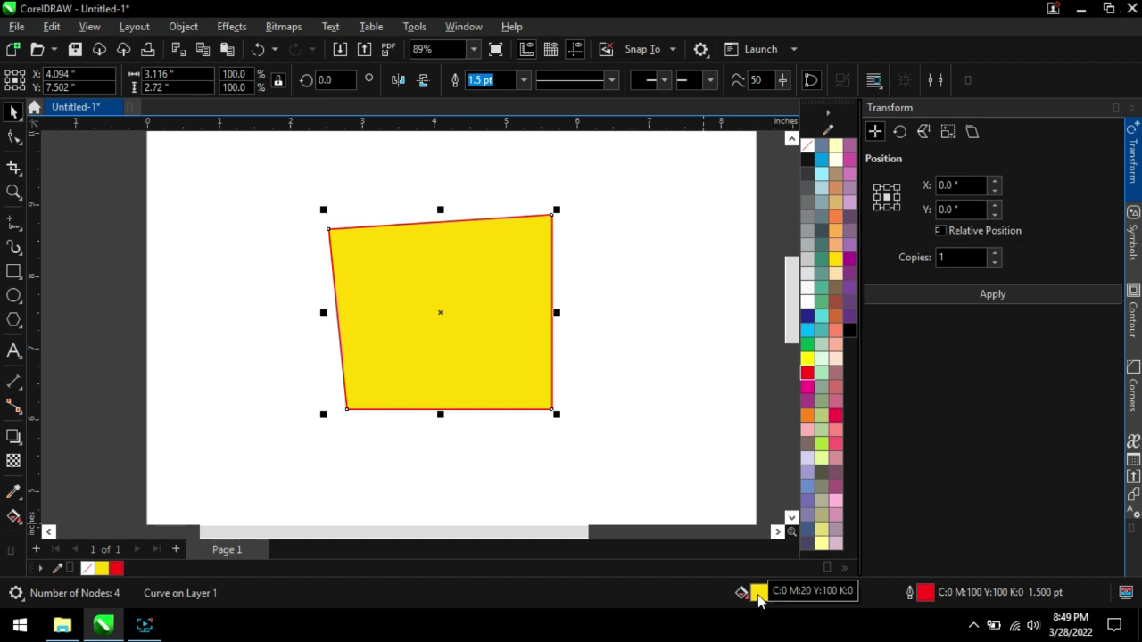
# Bring up the fill settings for the skewed yellow shape.
pyautogui.click(767, 598)
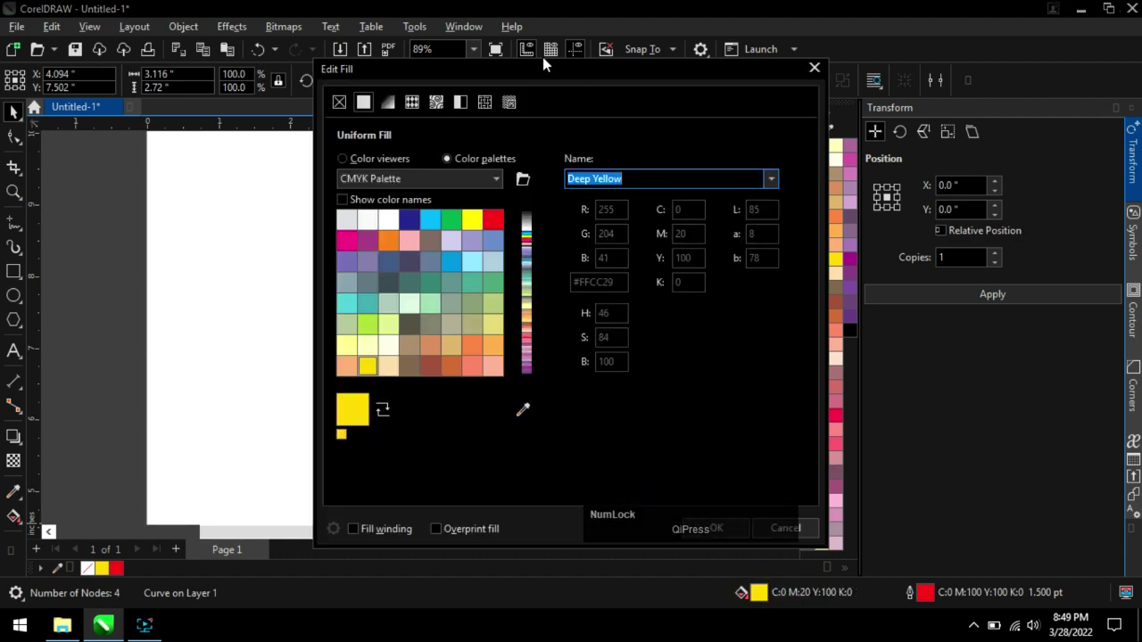
pyautogui.click(552, 71)
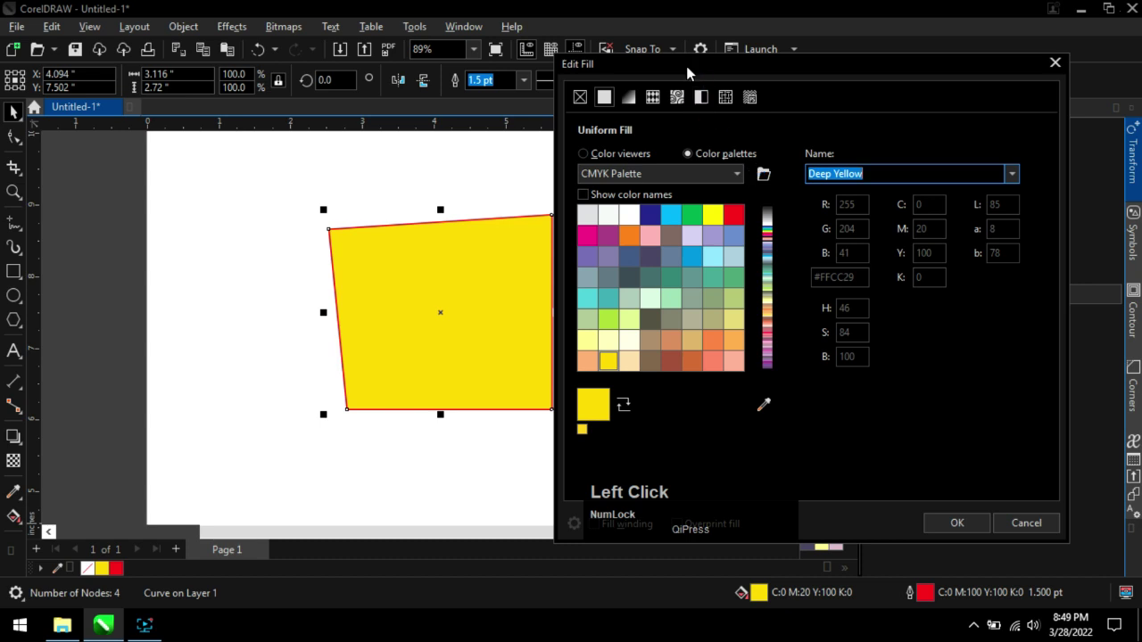
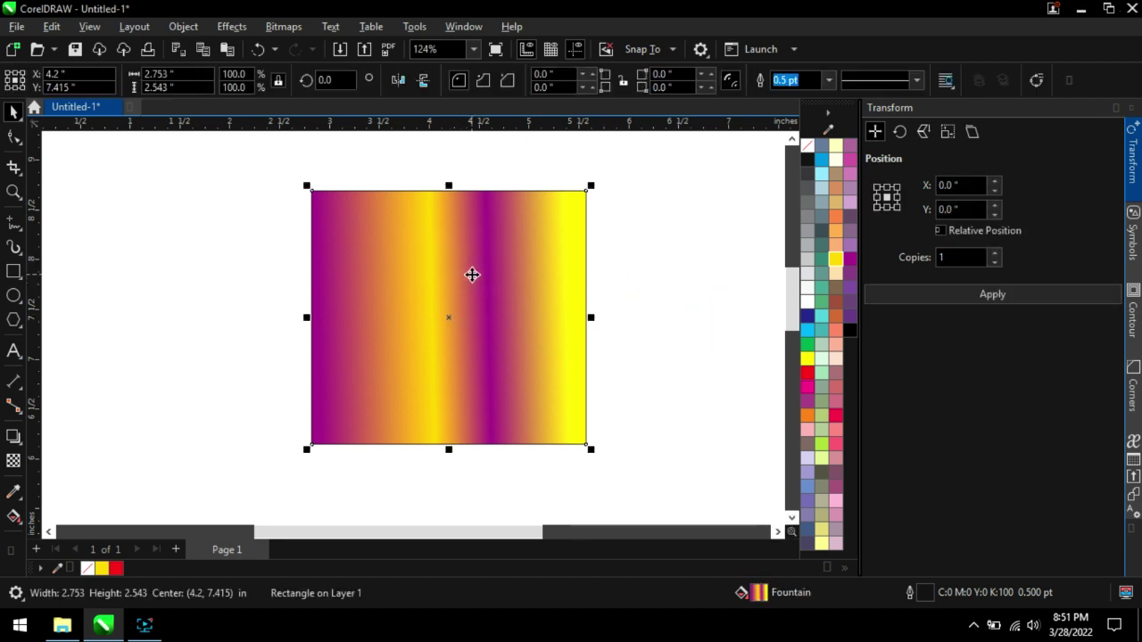
# Switch the square's gradient to an elliptical fountain fill of concentric purple and yellow rings.
pyautogui.press('g')
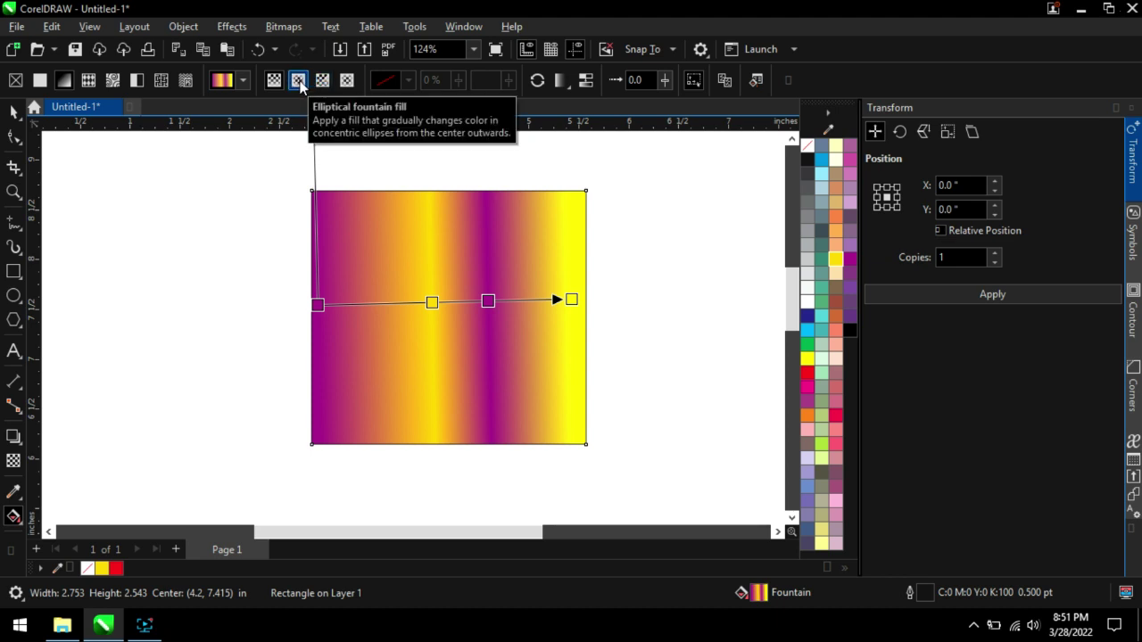
pyautogui.click(307, 86)
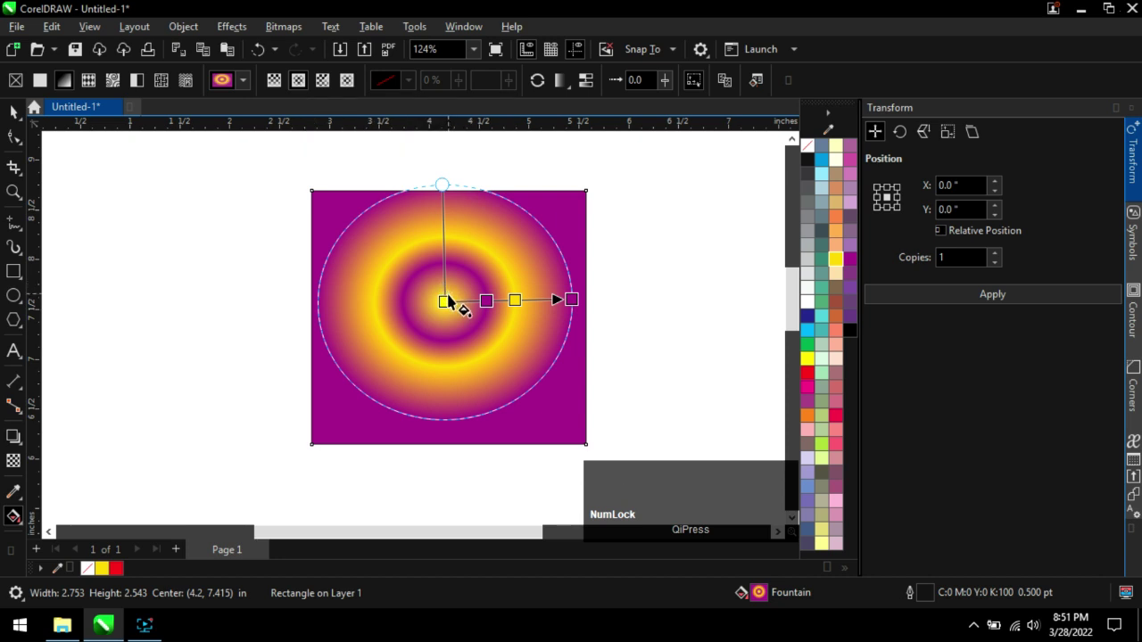
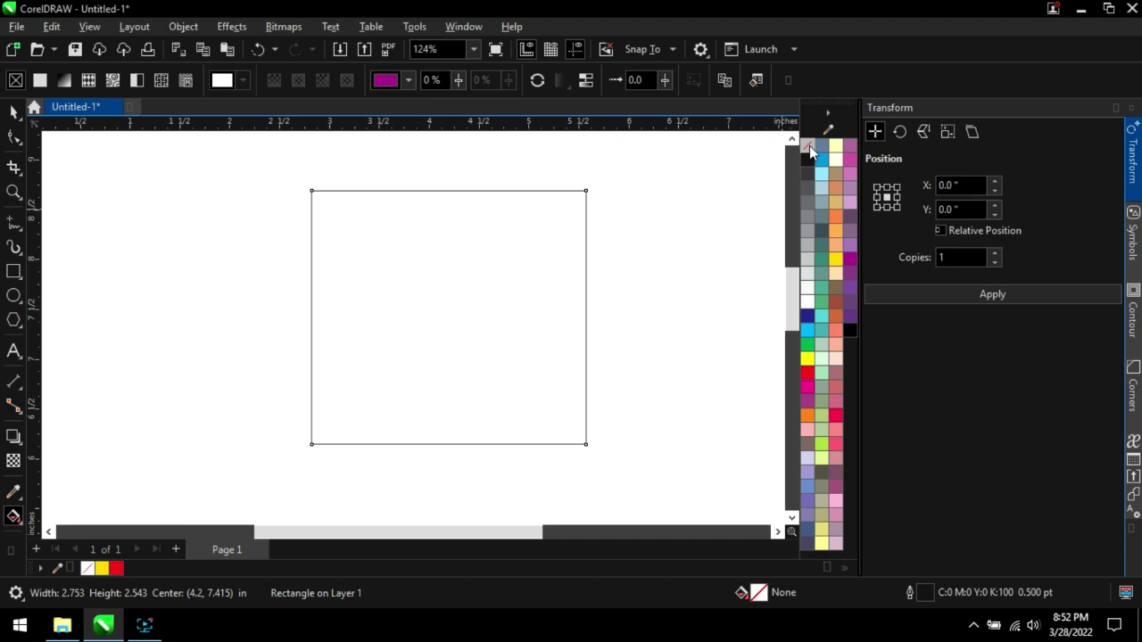
# Select the empty square, leaving only its thin red outline.
pyautogui.click(25, 118)
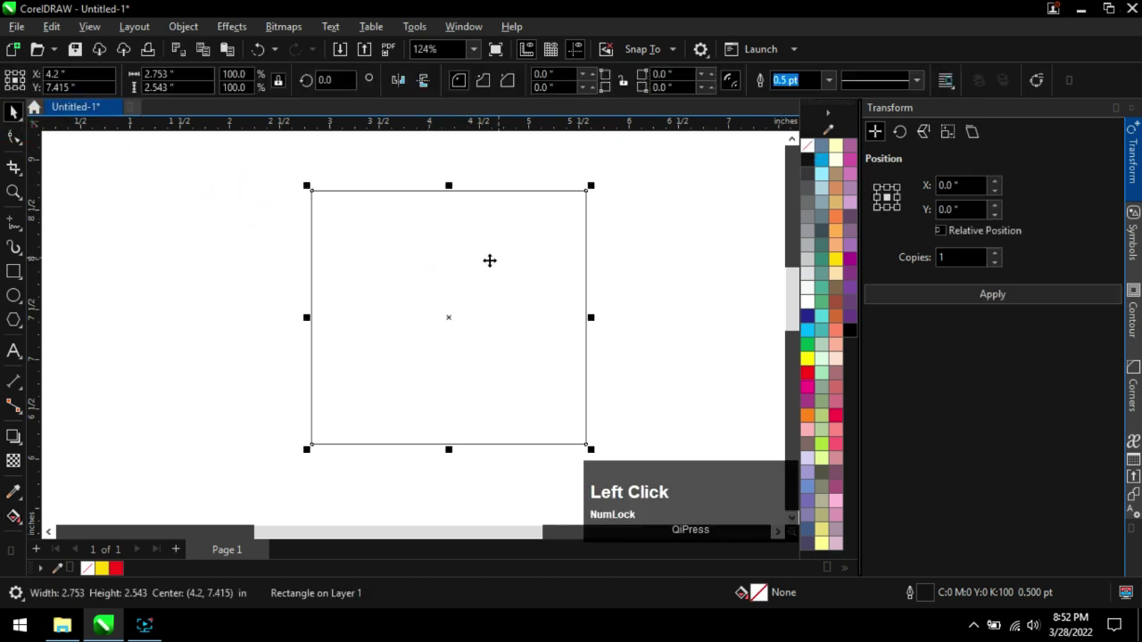
pyautogui.scroll(-3)
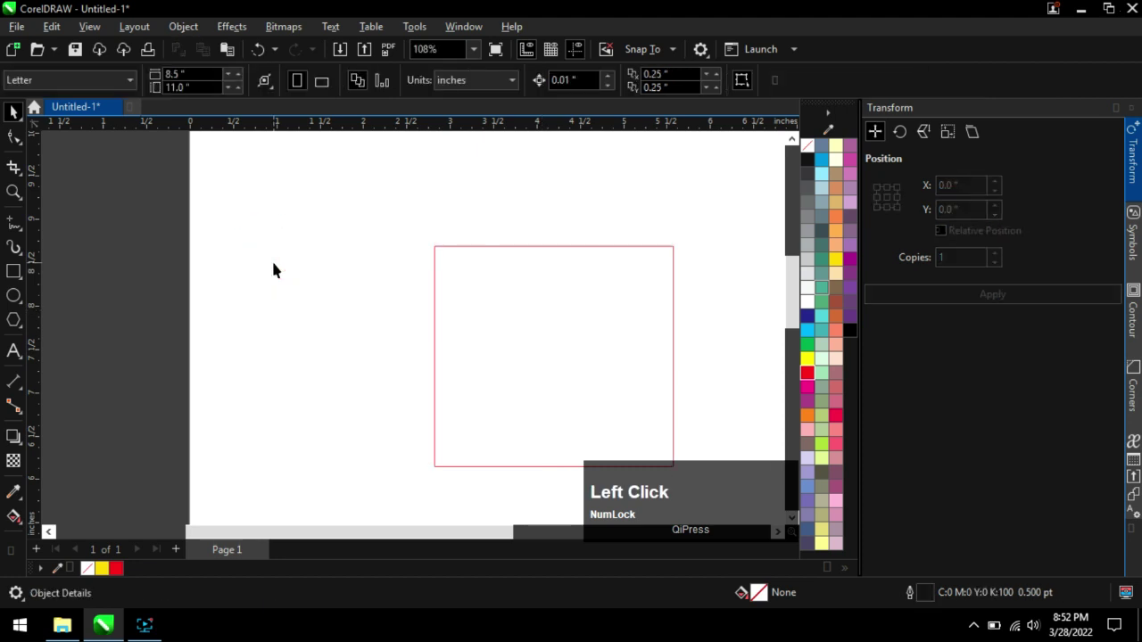
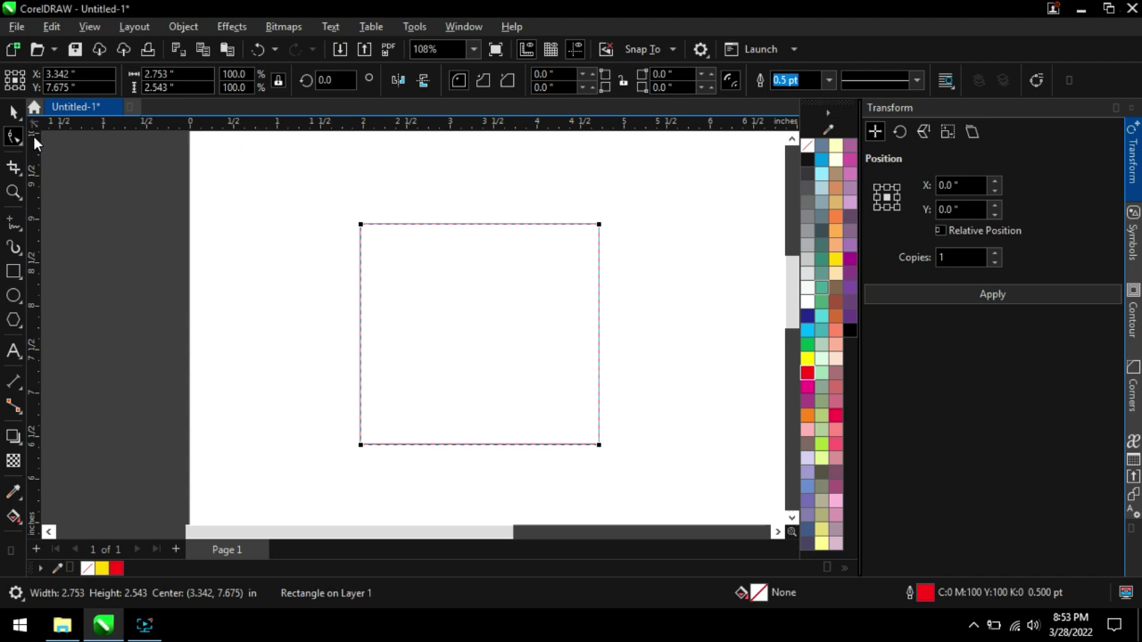
pyautogui.click(22, 278)
pyautogui.scroll(3)
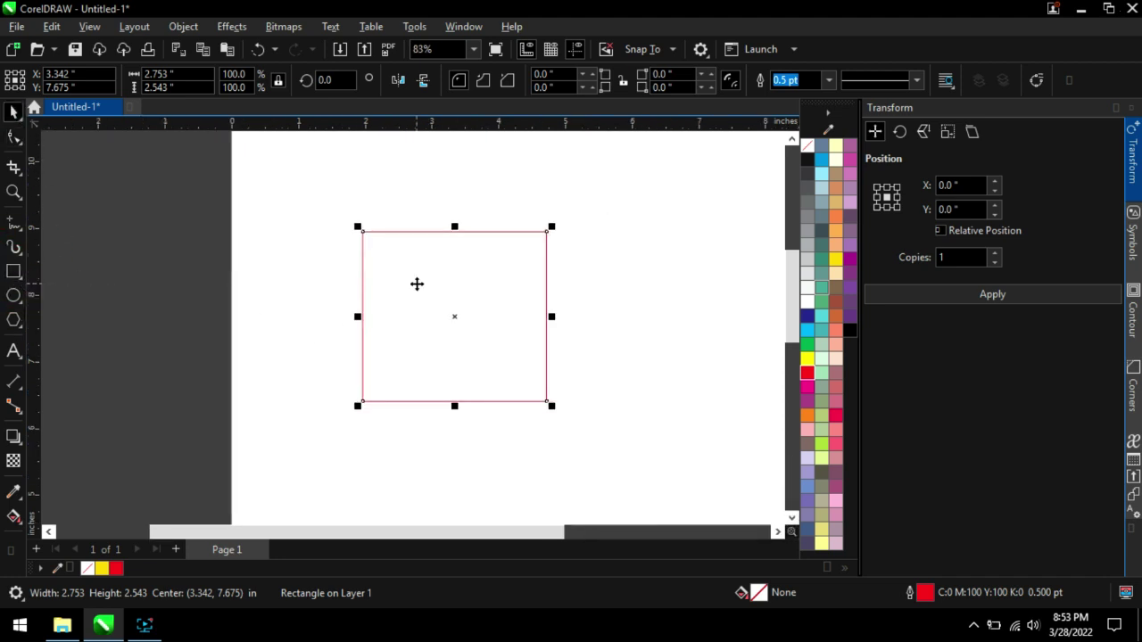
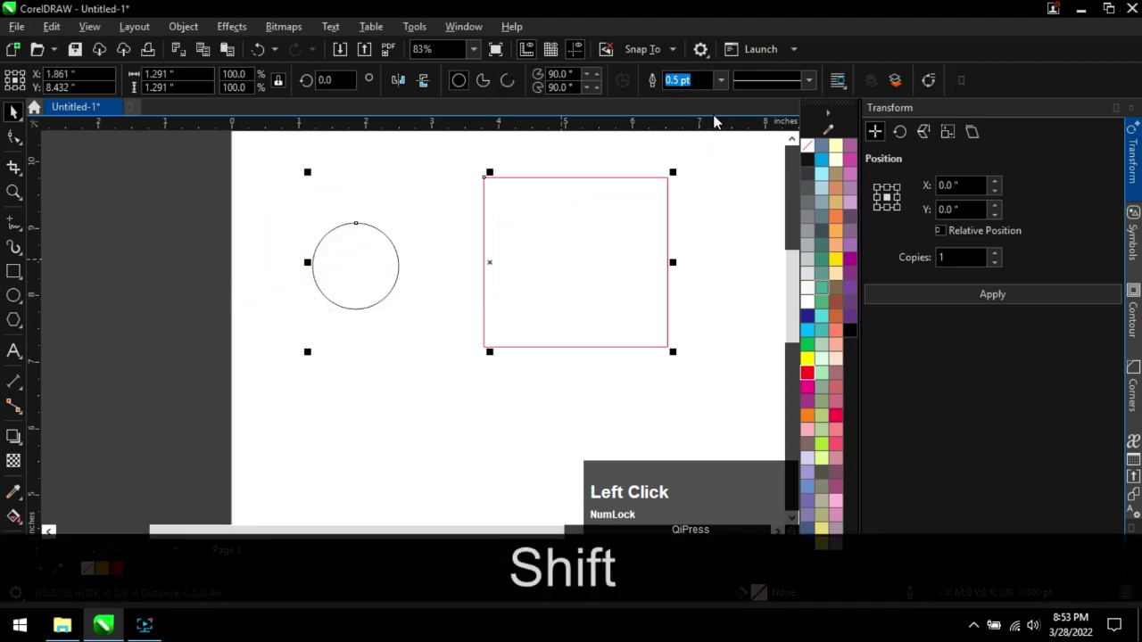
# Give both the circle and the red square a 12 pt outline width.
pyautogui.click(382, 376)
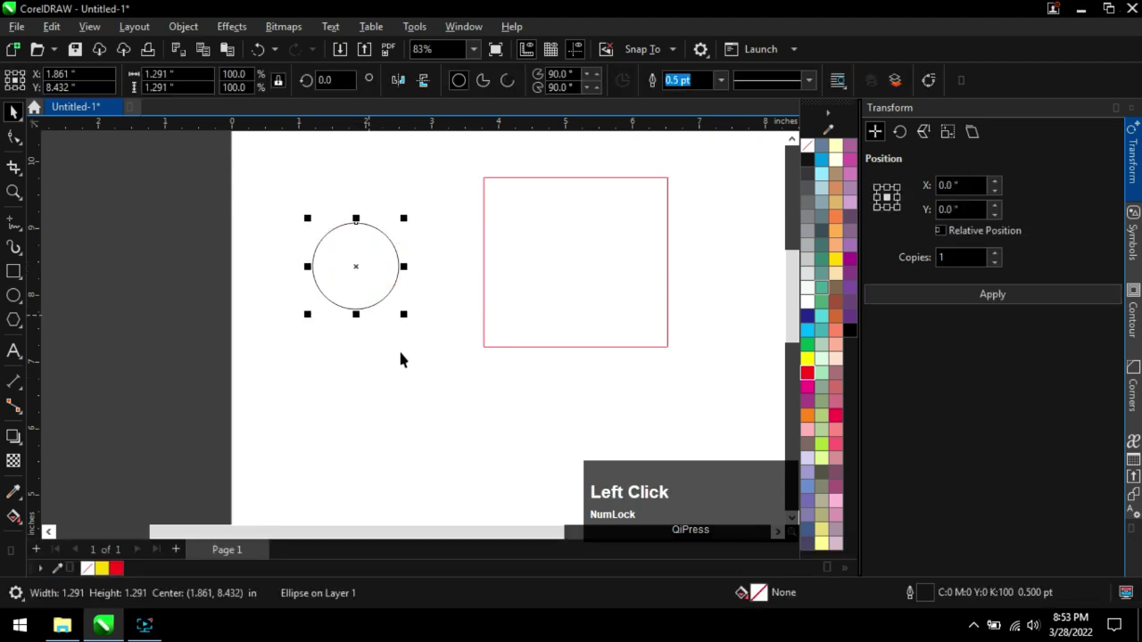
pyautogui.click(575, 258)
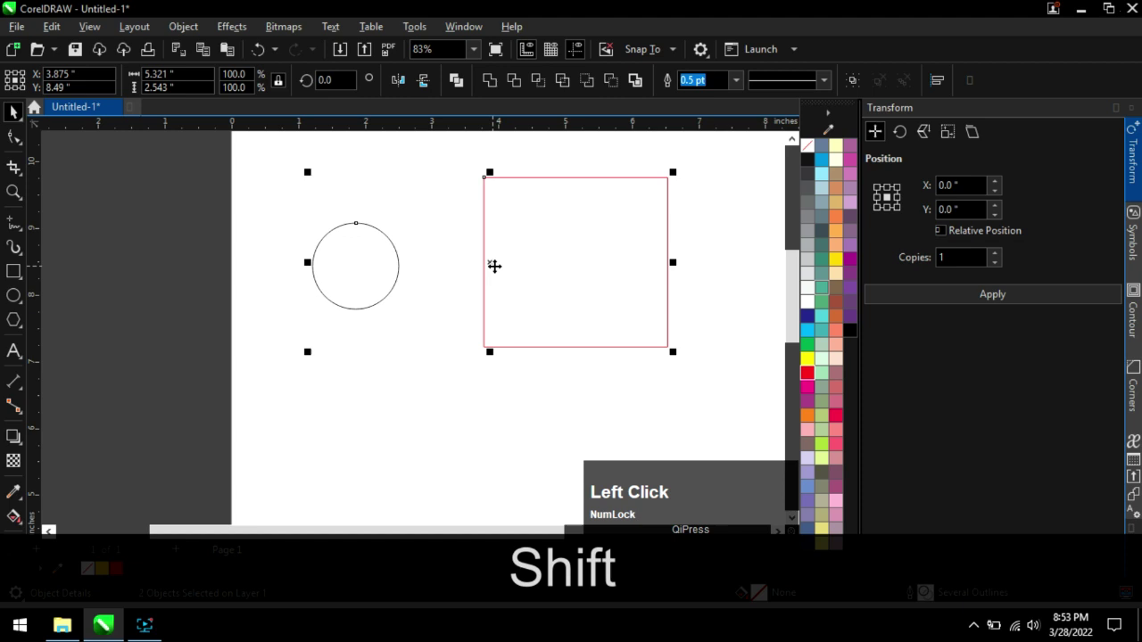
pyautogui.click(743, 85)
pyautogui.scroll(-3)
pyautogui.click(484, 199)
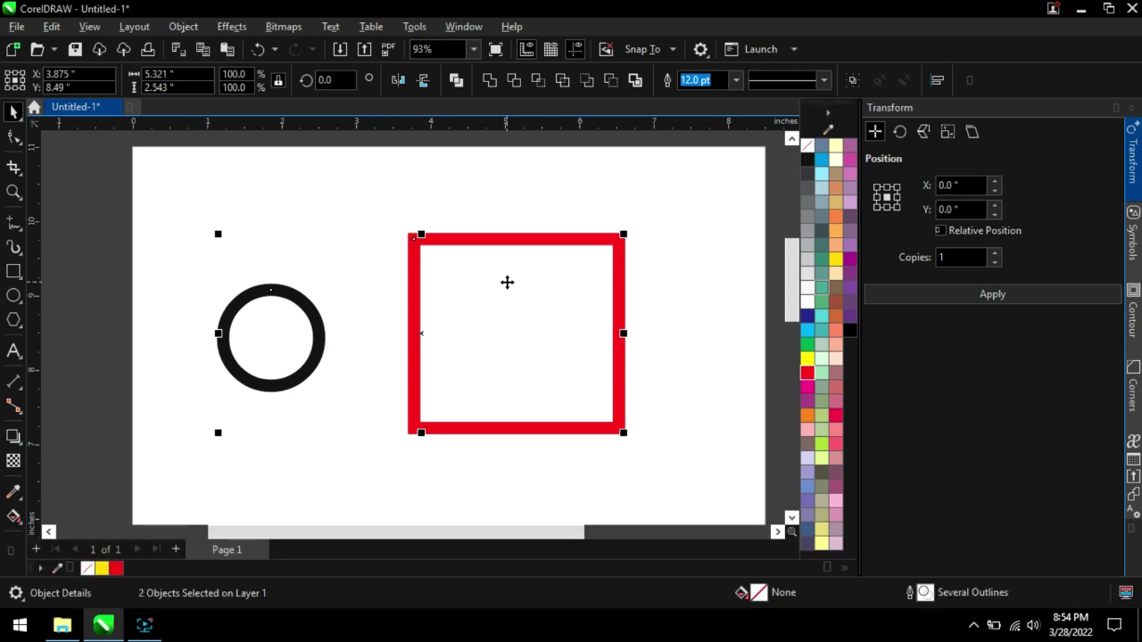
# Center the circle within the red square using the C alignment key.
pyautogui.press('c')
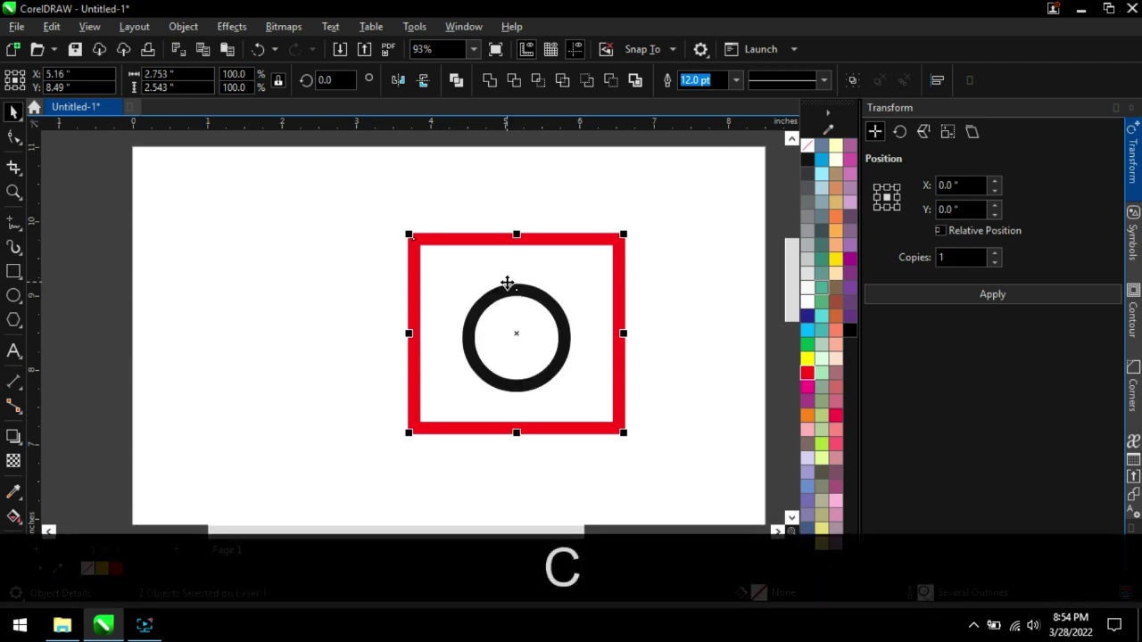
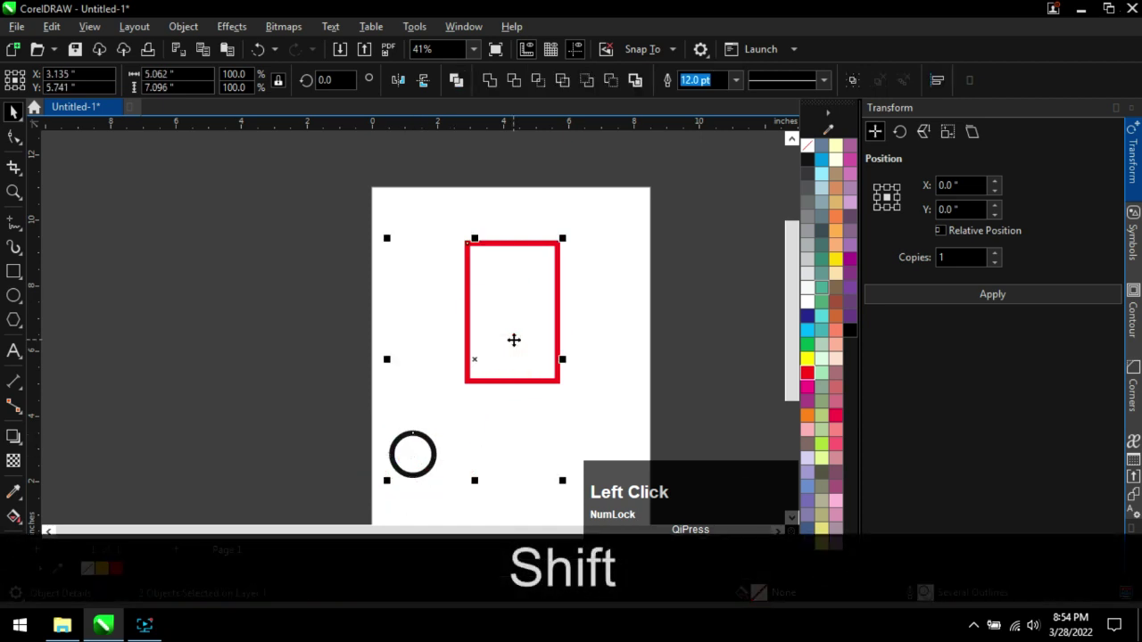
pyautogui.press('c')
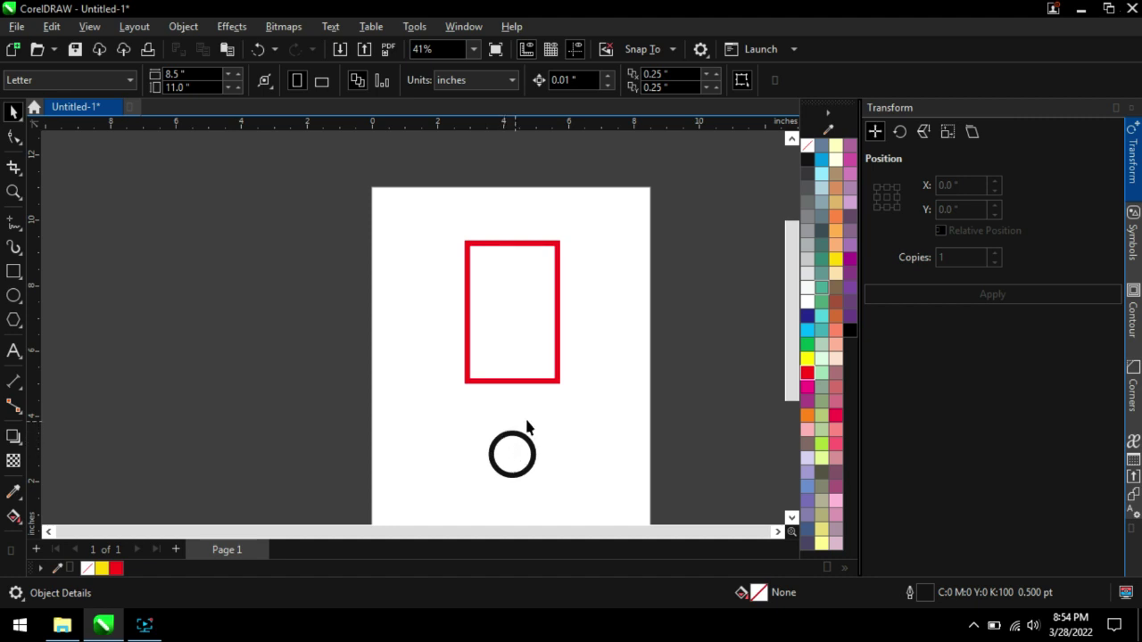
pyautogui.click(534, 457)
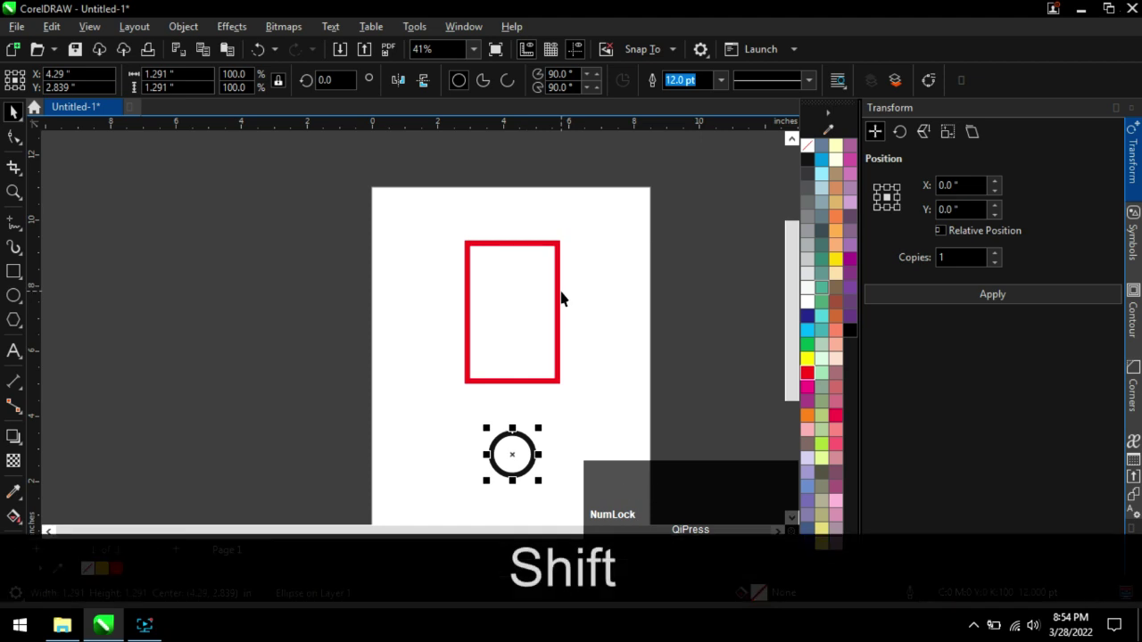
pyautogui.click(566, 292)
pyautogui.press('e')
pyautogui.click(633, 323)
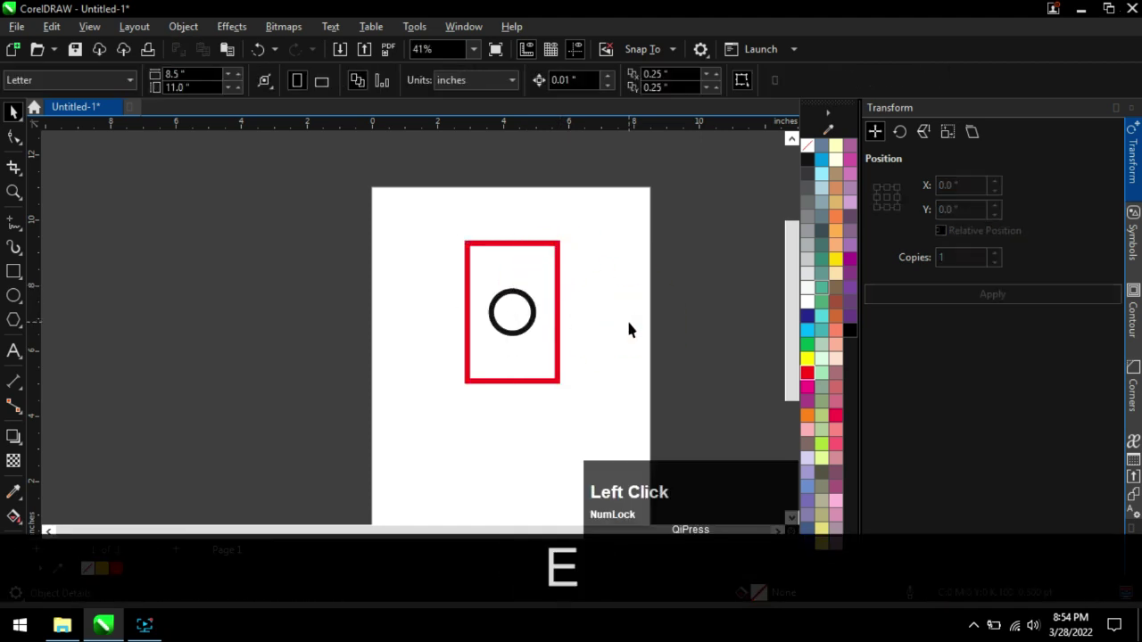
pyautogui.scroll(3)
pyautogui.click(570, 342)
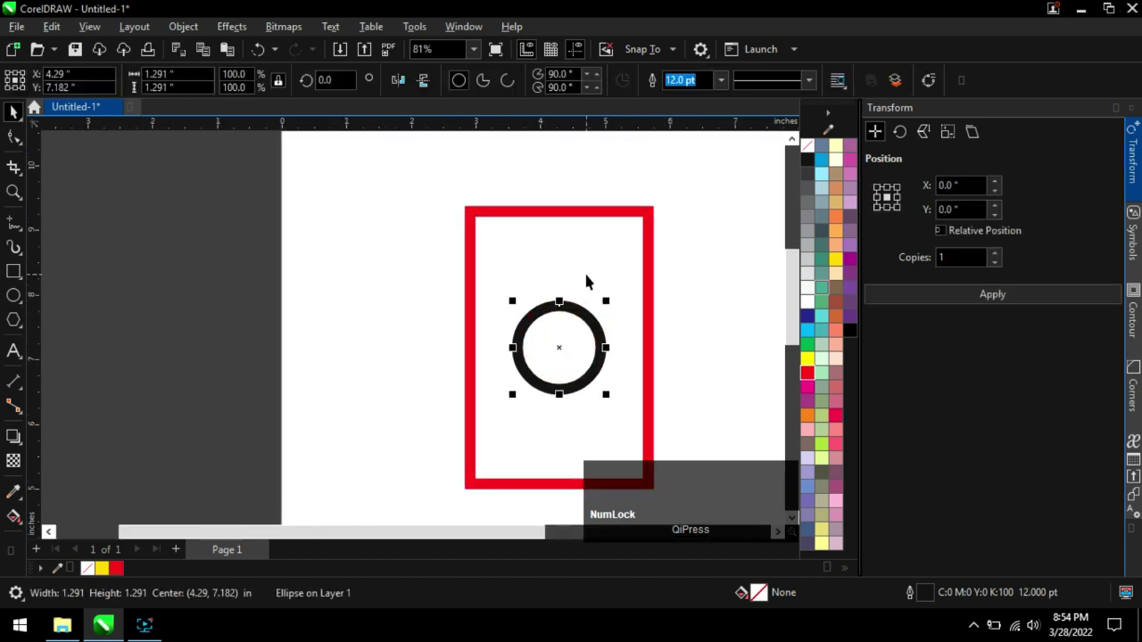
pyautogui.click(580, 246)
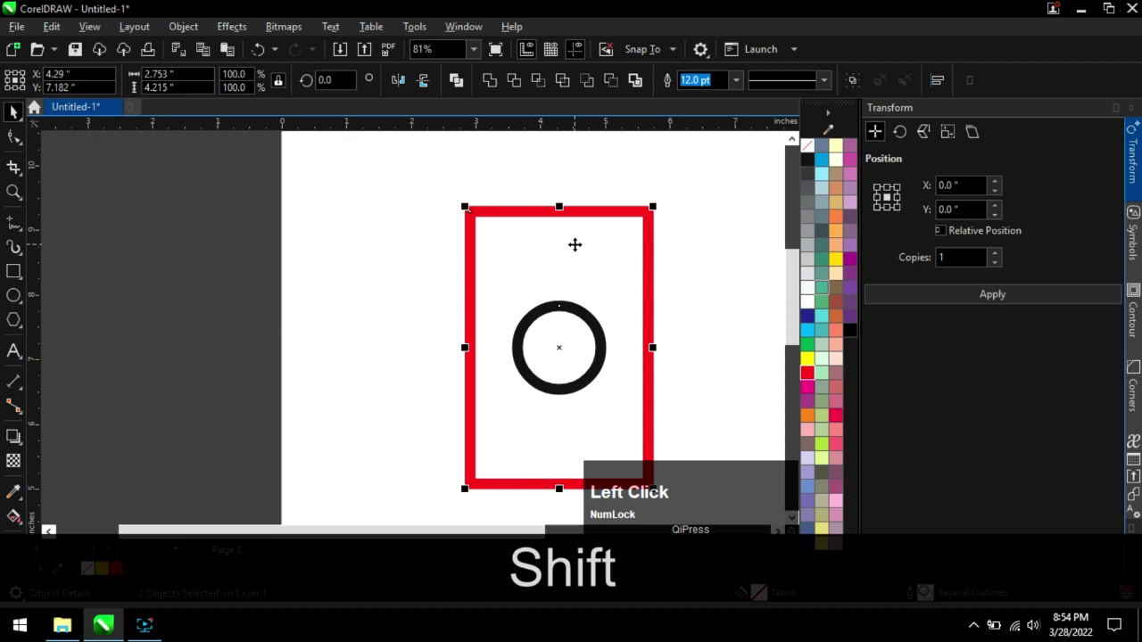
pyautogui.press('t')
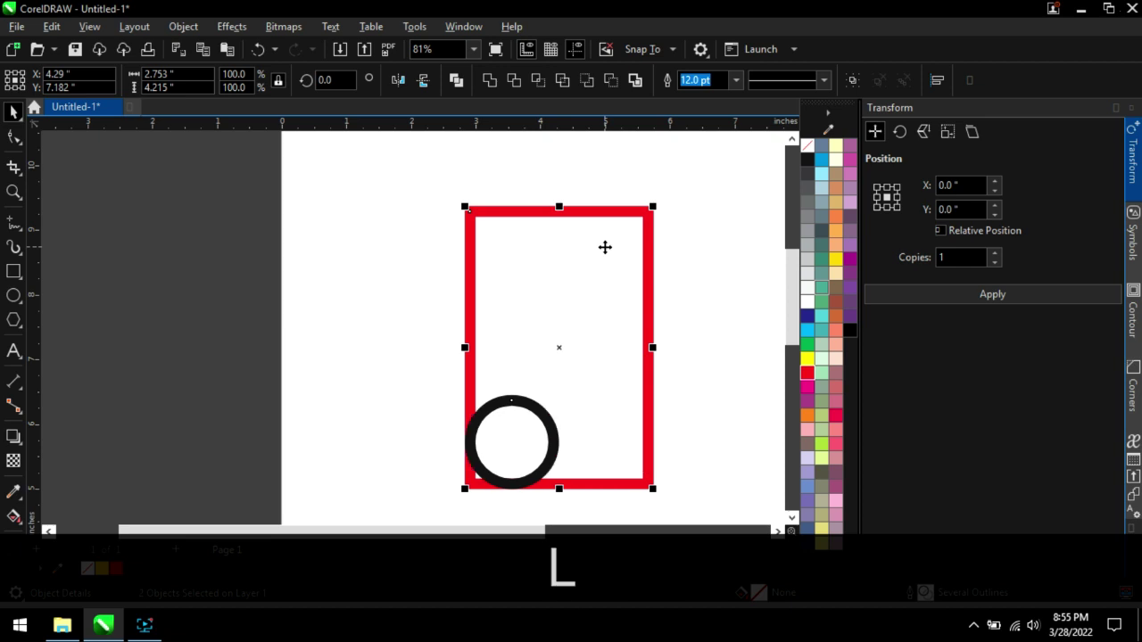
pyautogui.click(697, 291)
pyautogui.scroll(-3)
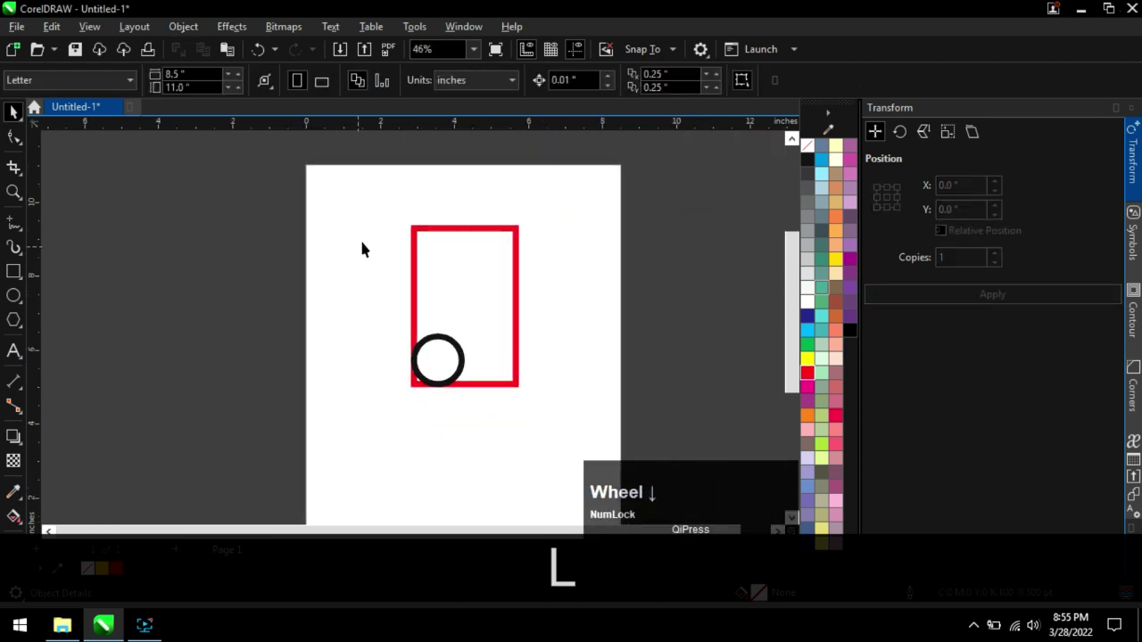
pyautogui.click(362, 223)
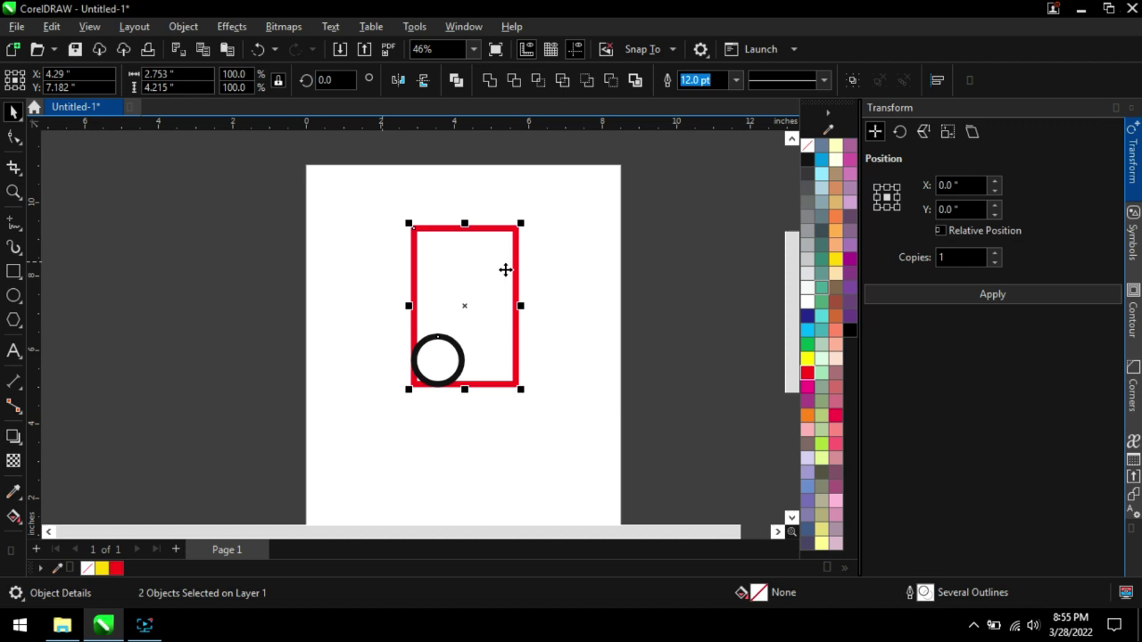
pyautogui.click(581, 273)
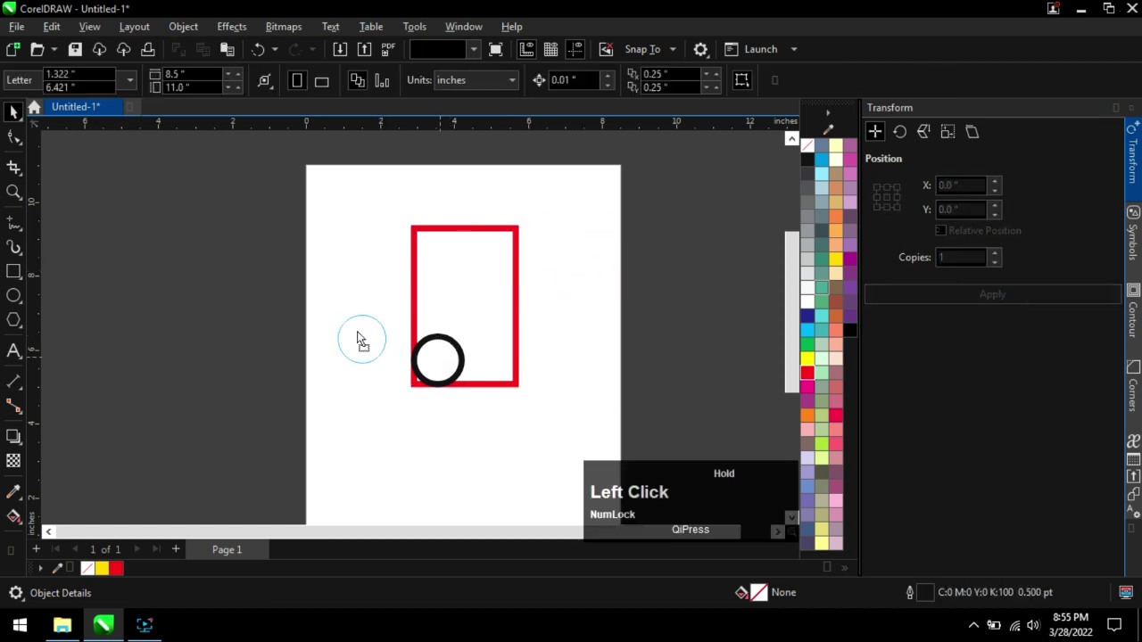
# Delete the circle so only the tall red rectangle remains, then deselect it.
pyautogui.press('Delete')
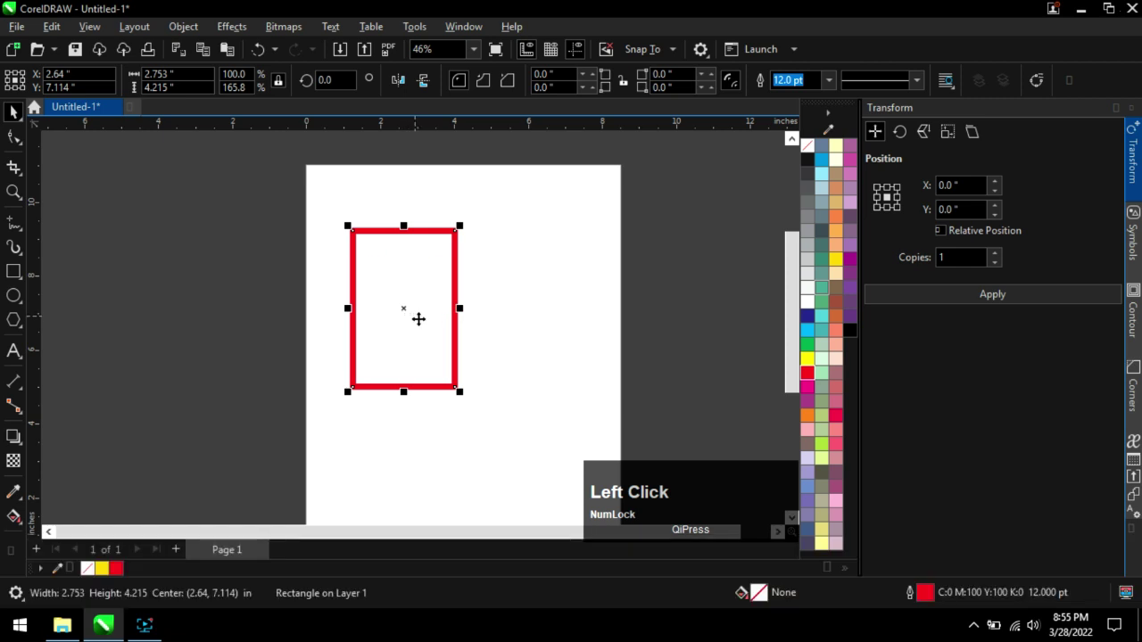
pyautogui.press('ctrl+d')
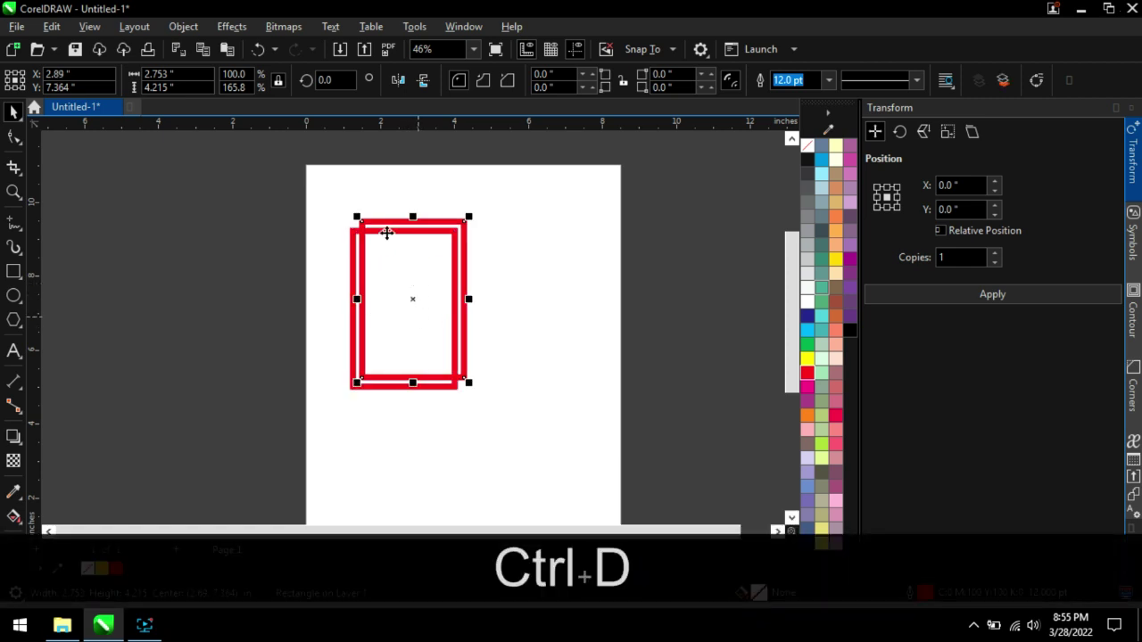
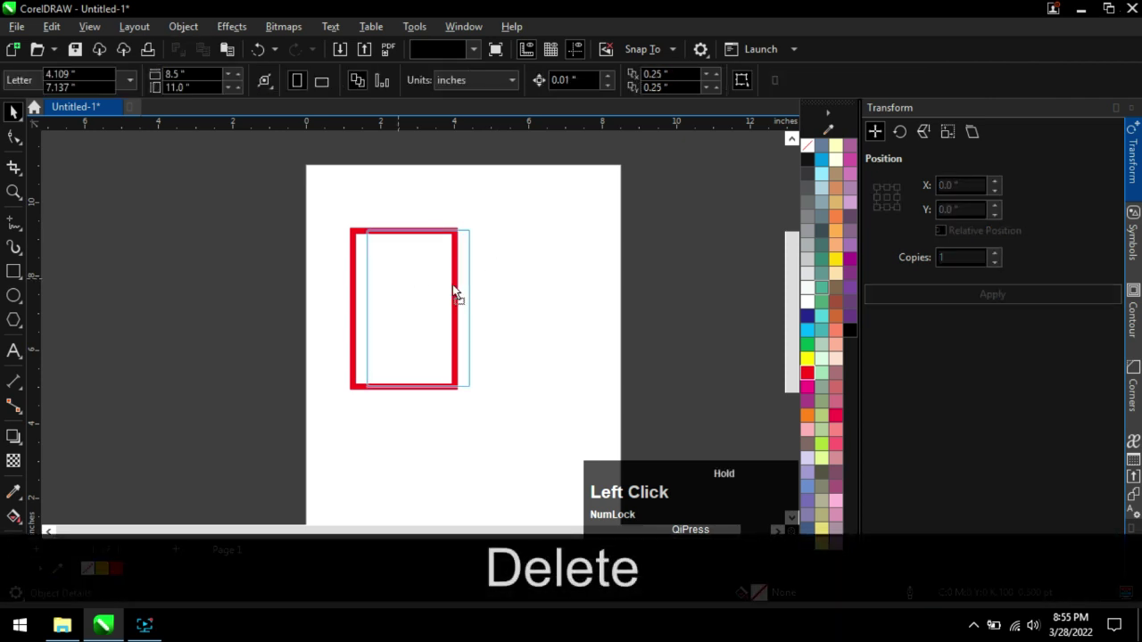
pyautogui.scroll(3)
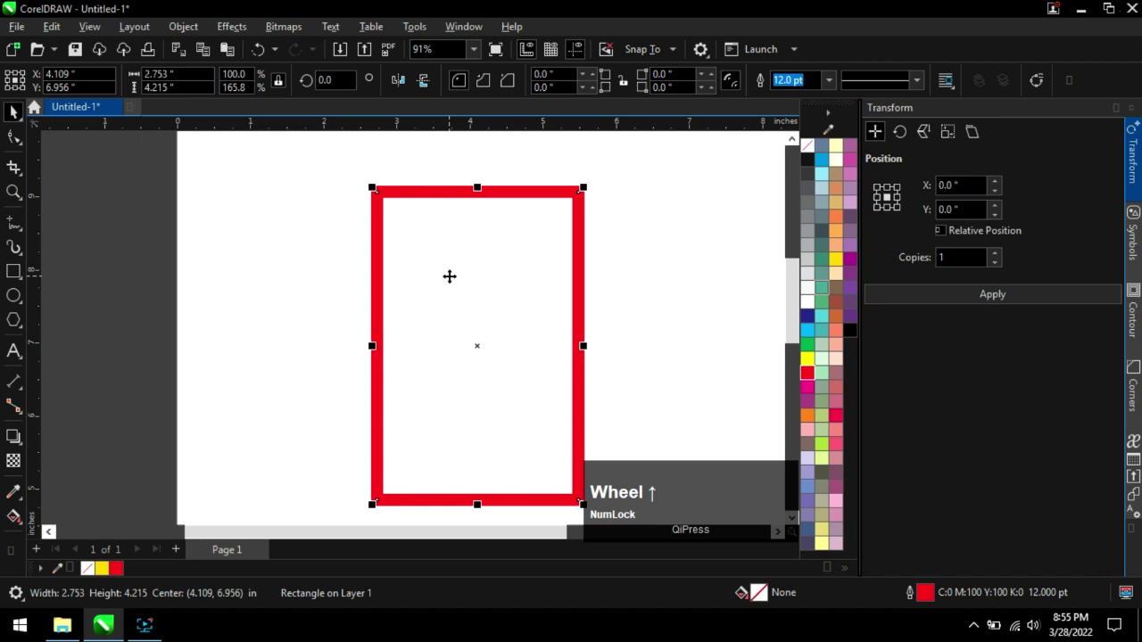
pyautogui.click(674, 269)
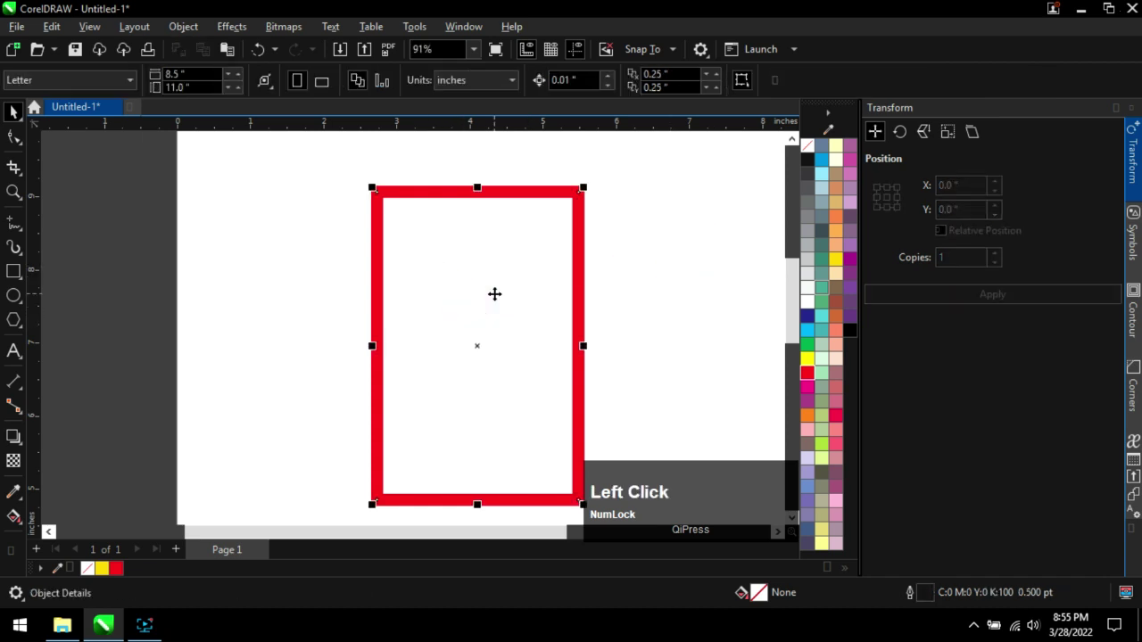
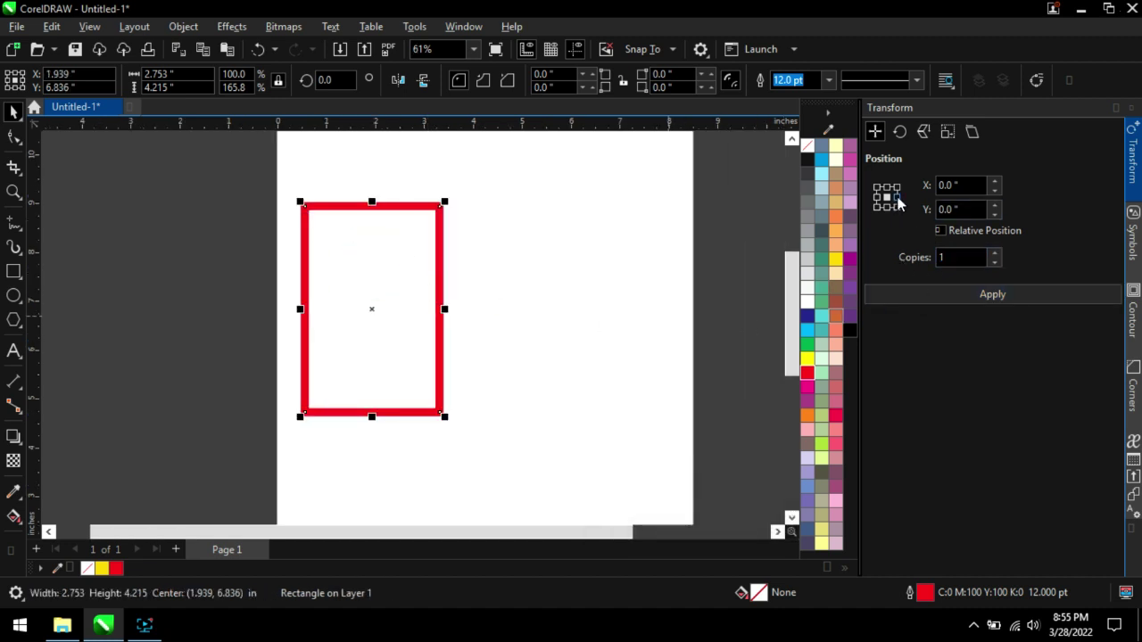
# Apply 2 offset copies of the rectangle from its right-side anchor in the Transform docker.
pyautogui.click(906, 203)
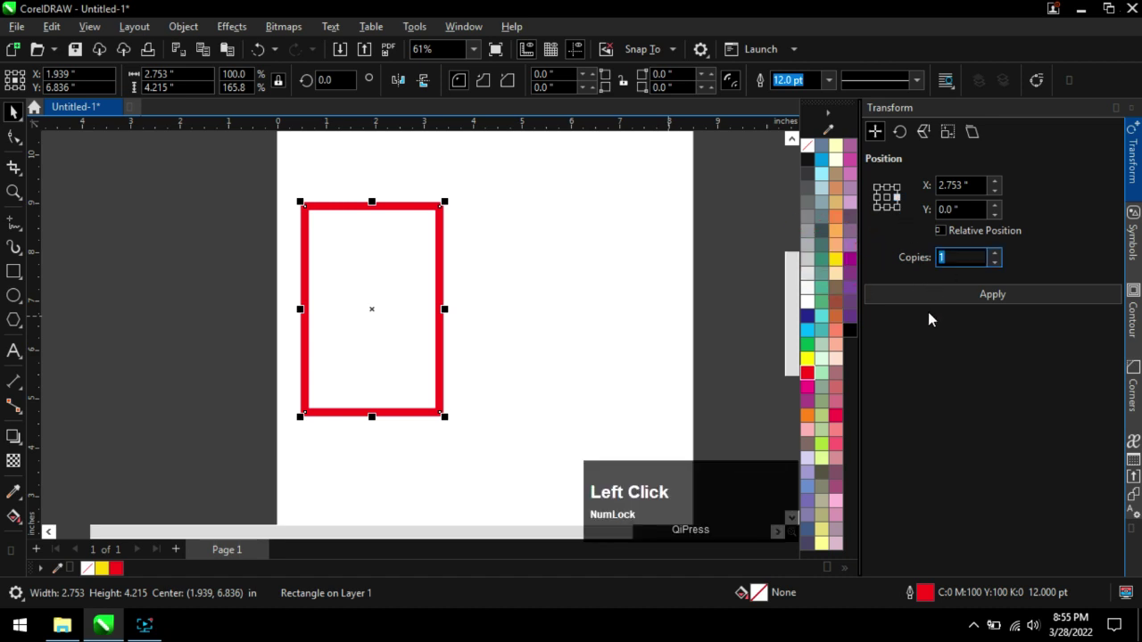
pyautogui.press('KP_2')
pyautogui.click(974, 300)
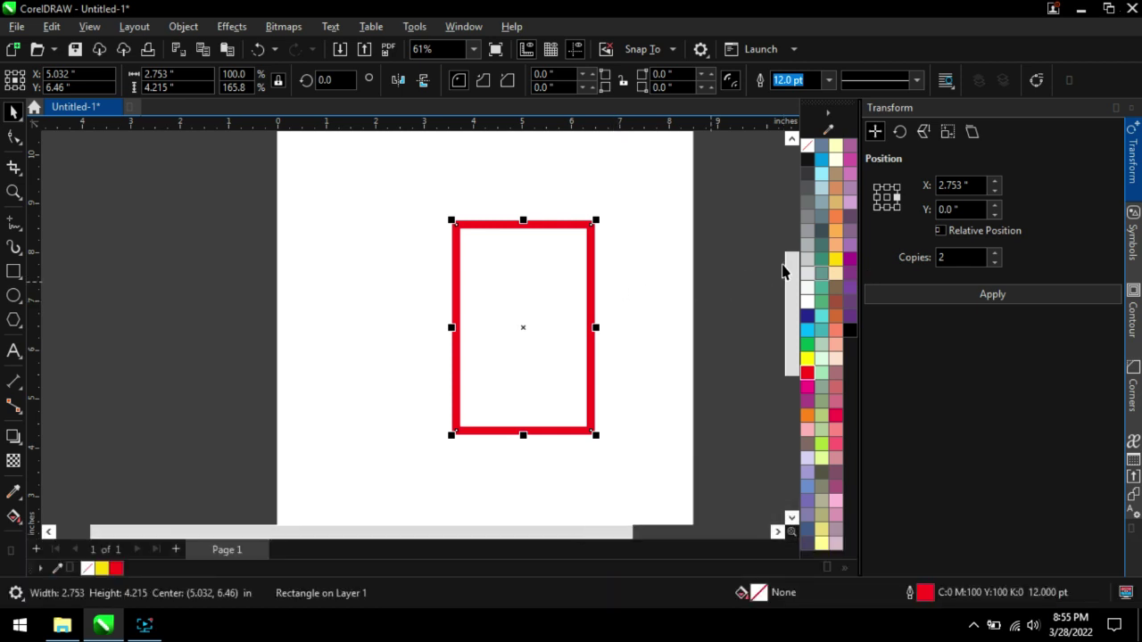
# Deselect, then select the left red rectangle in preparation for clearing the page.
pyautogui.click(895, 202)
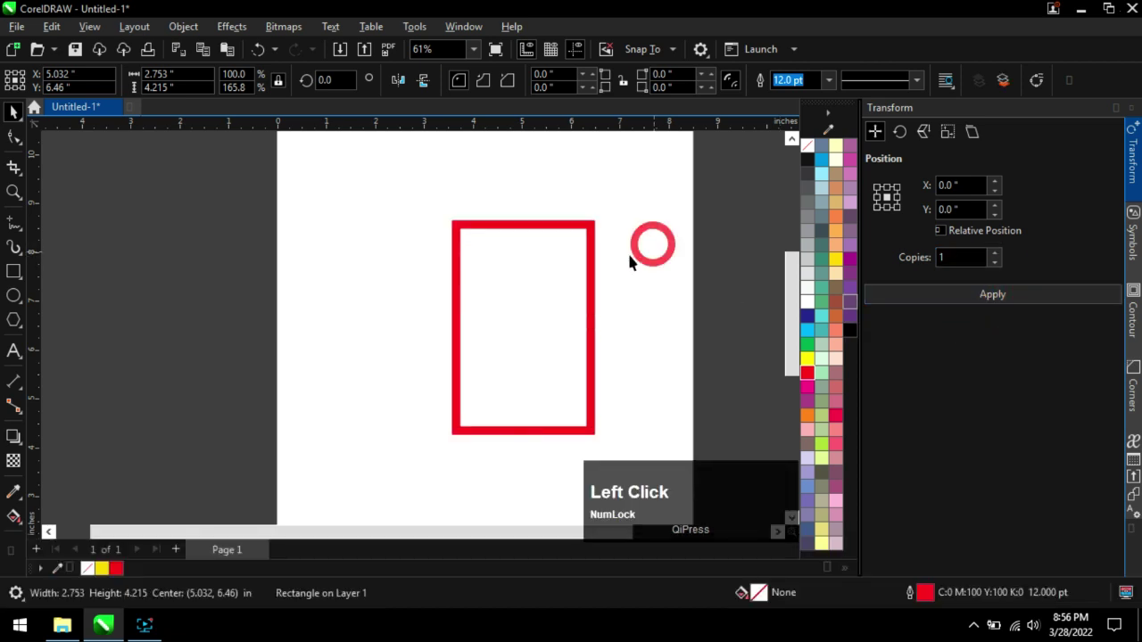
pyautogui.scroll(3)
pyautogui.scroll(-3)
pyautogui.click(527, 272)
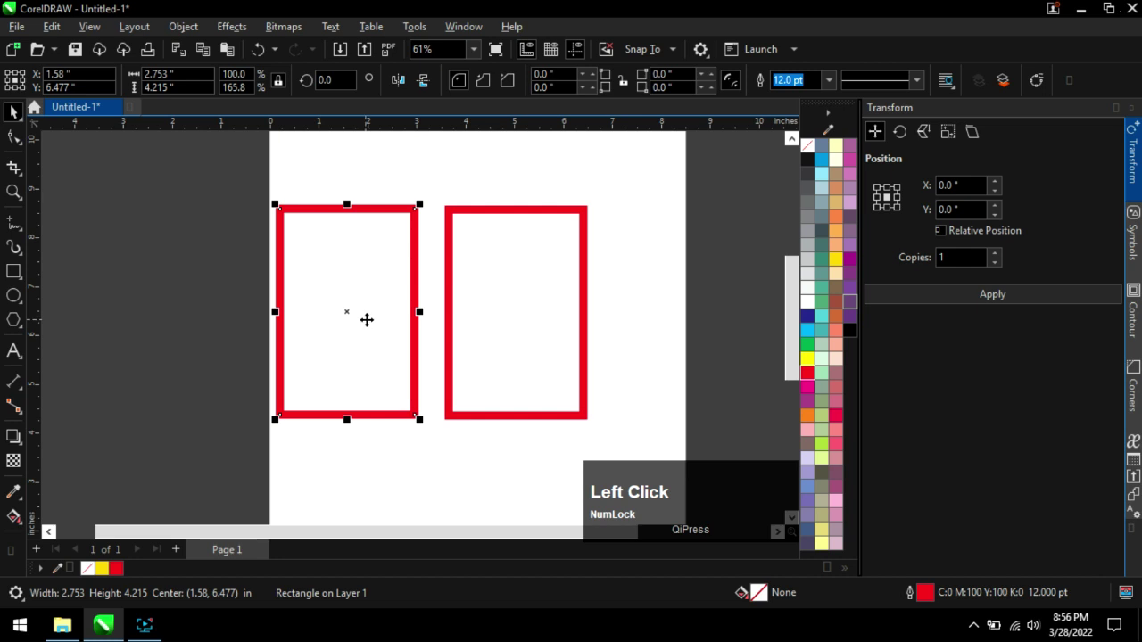
pyautogui.scroll(-3)
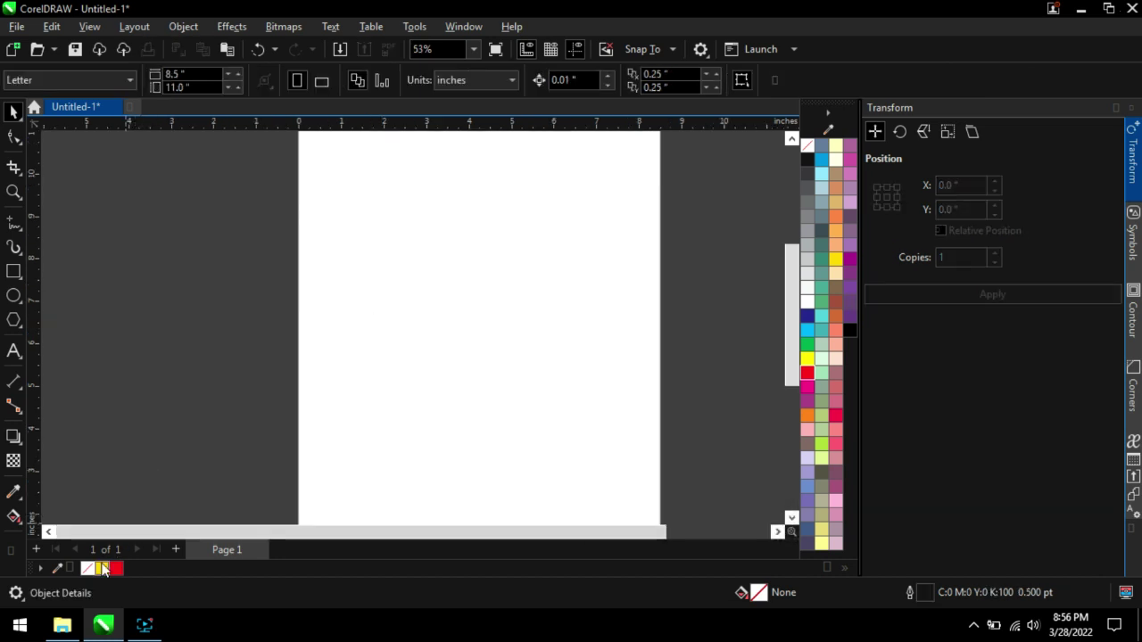
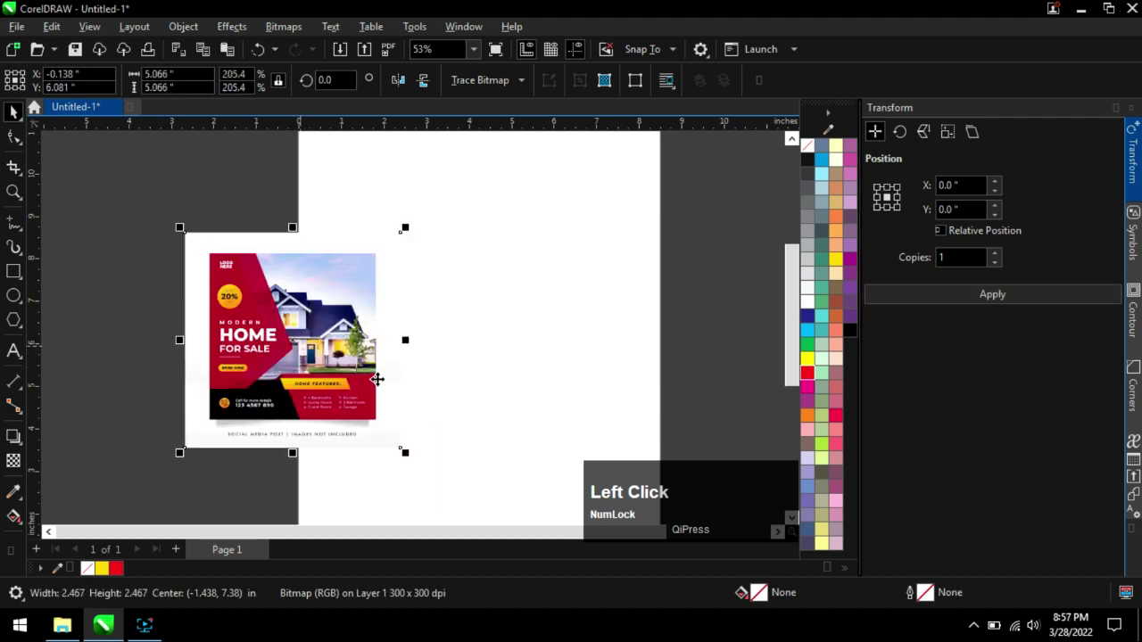
# Scroll the view around the imported HOME FOR SALE reference image.
pyautogui.scroll(3)
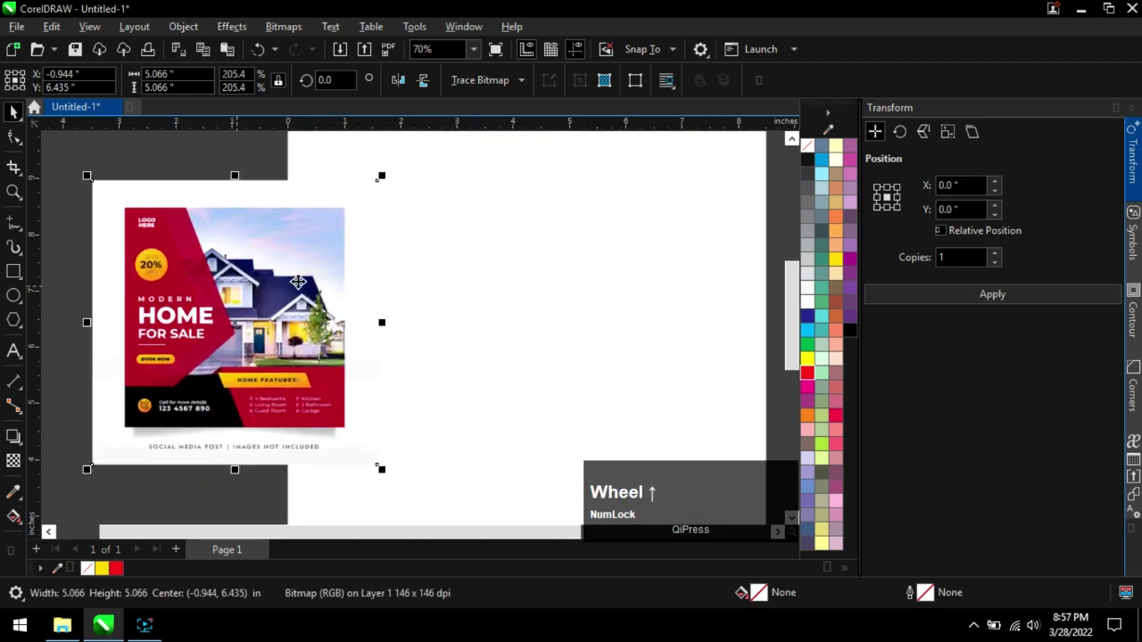
pyautogui.scroll(-3)
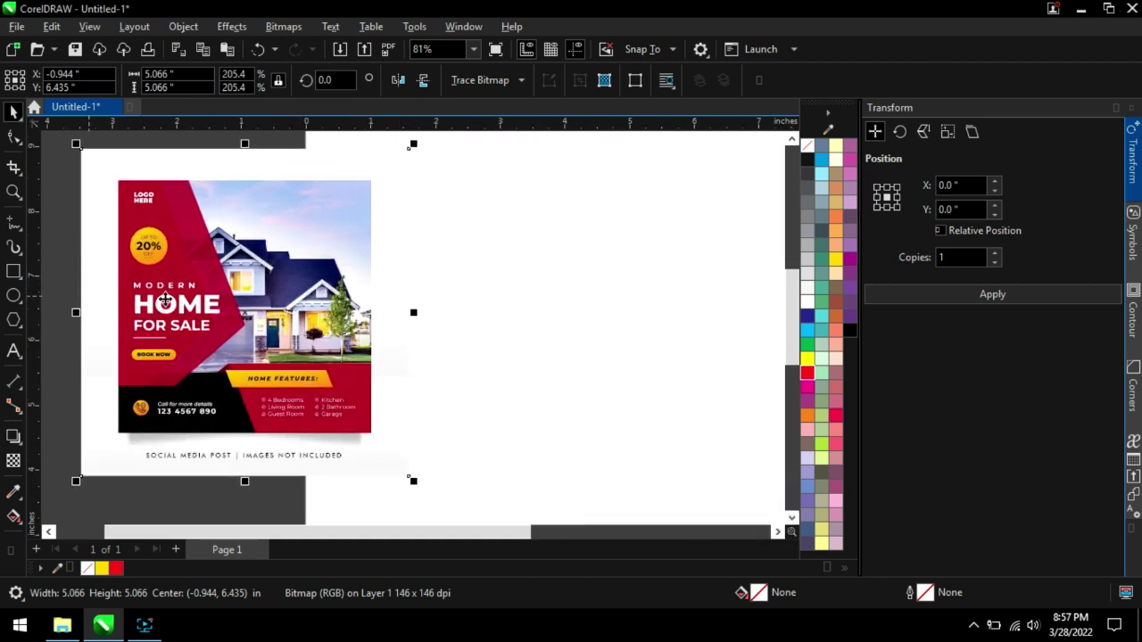
# Draw a square about 4 inches wide beside the reference post and fill it peach.
pyautogui.click(23, 276)
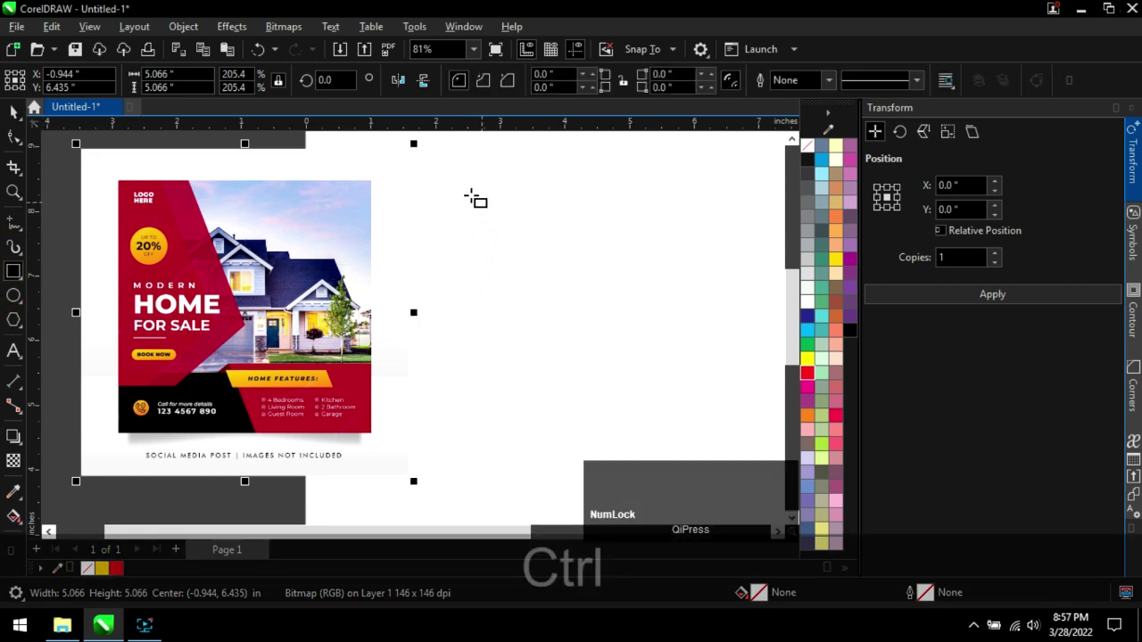
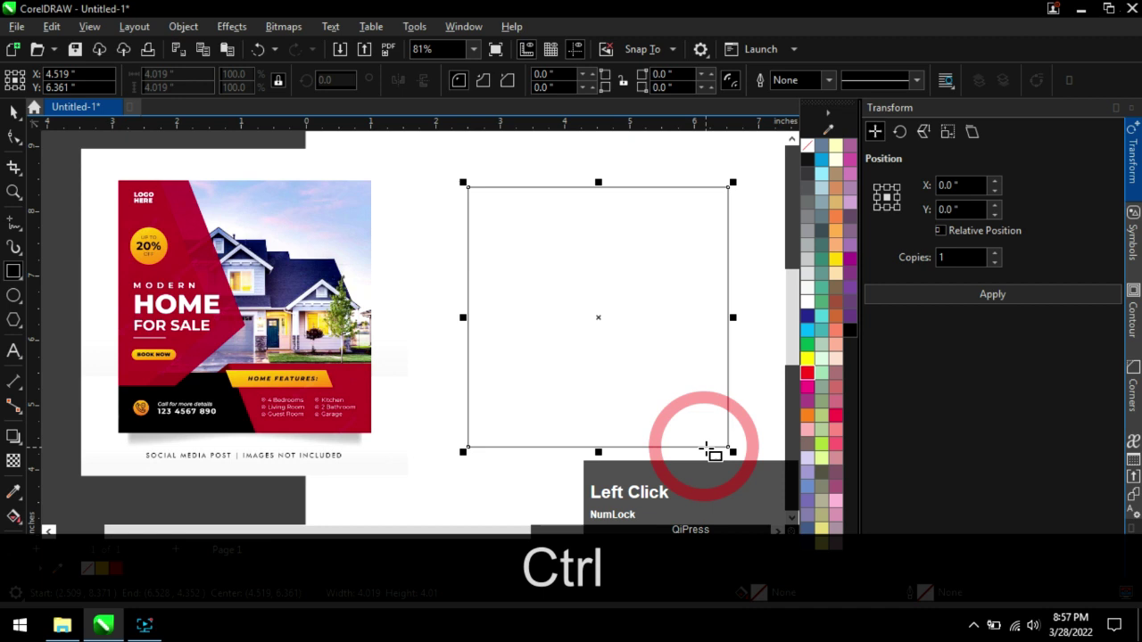
pyautogui.scroll(-3)
pyautogui.click(27, 116)
pyautogui.scroll(-3)
pyautogui.click(710, 336)
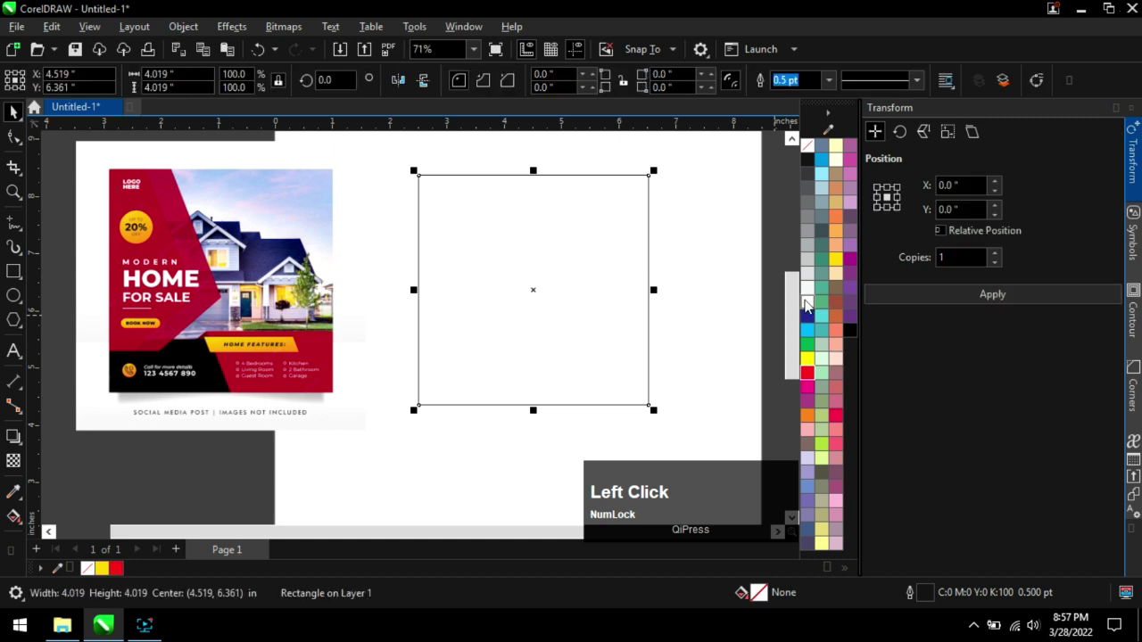
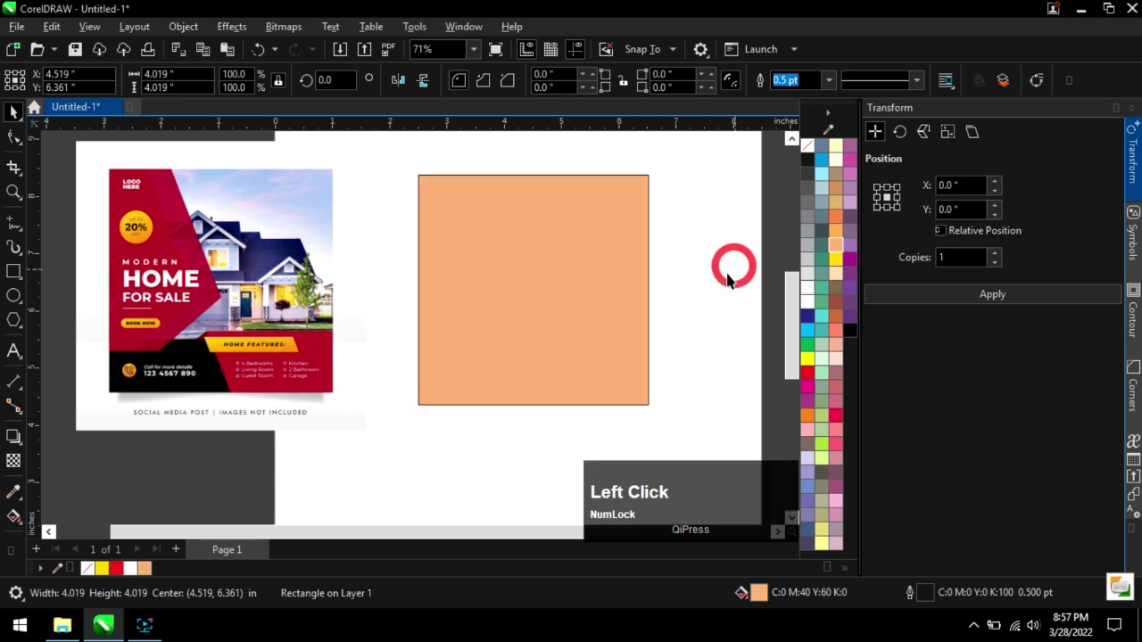
# Add a narrower copy of the peach square covering its left part.
pyautogui.click(547, 243)
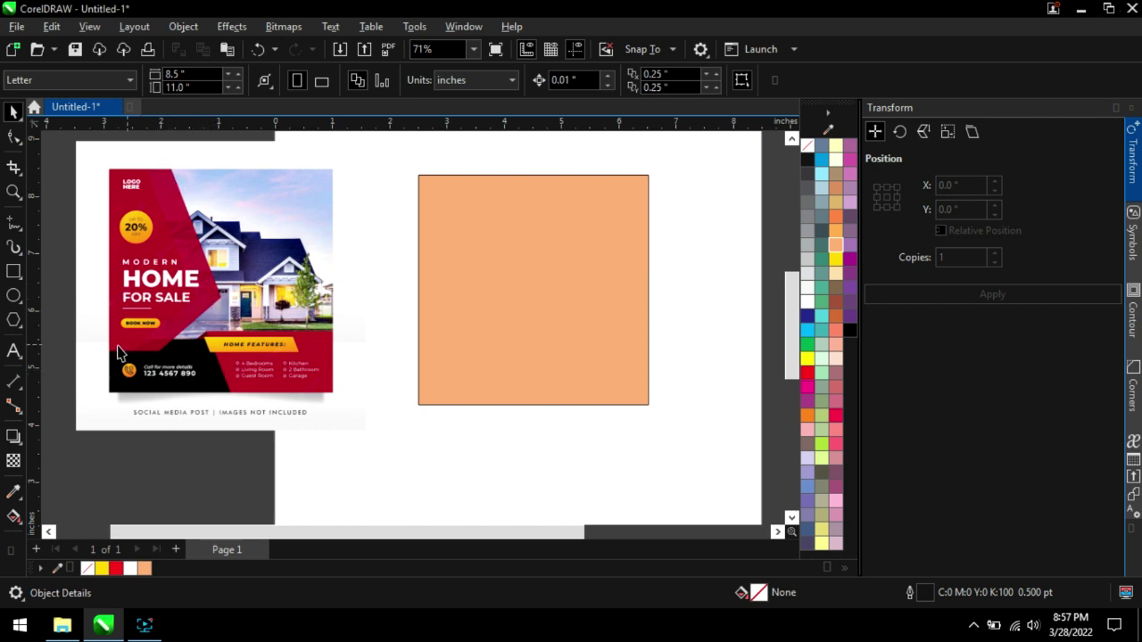
pyautogui.click(520, 268)
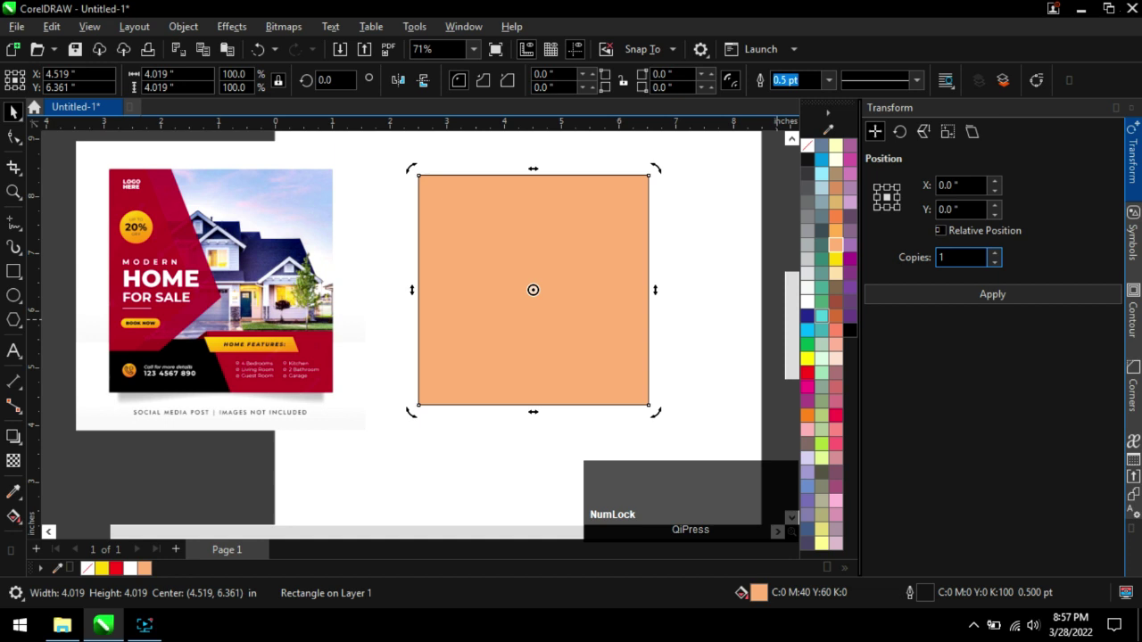
# Convert the narrower copy to curves and drag its nodes into a five-node right-pointing chevron.
pyautogui.click(948, 300)
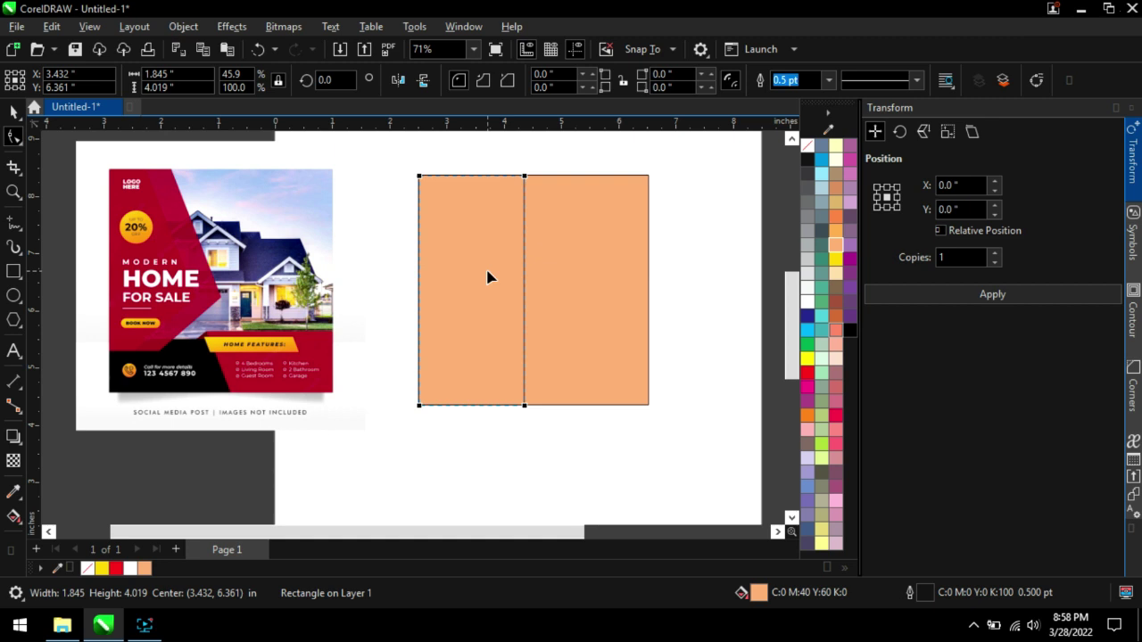
pyautogui.press('ctrl+q')
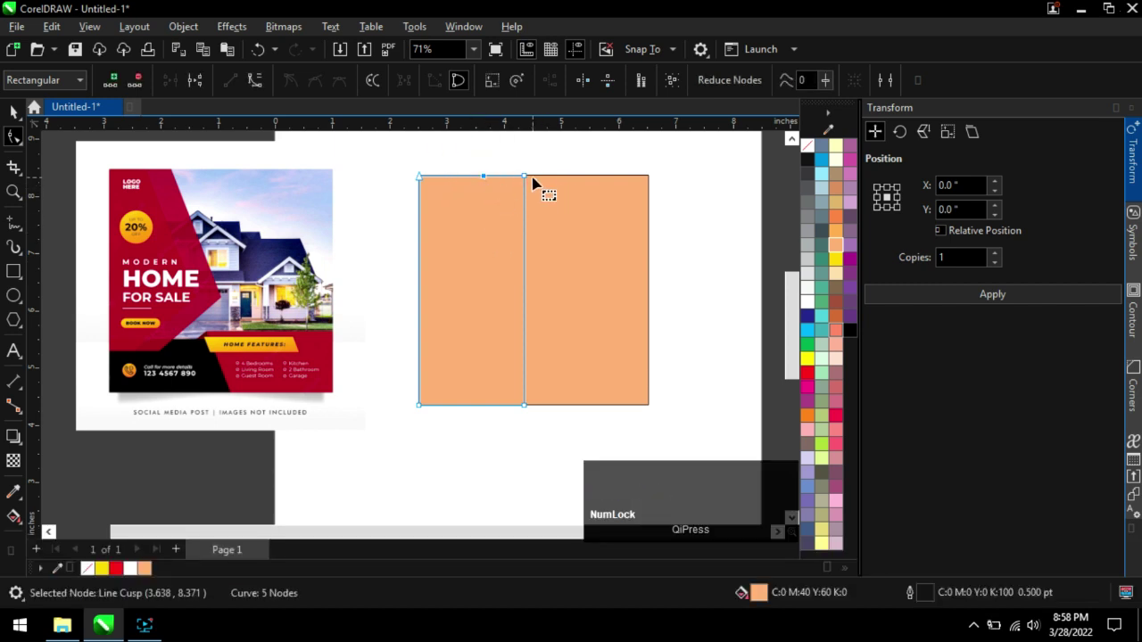
pyautogui.click(527, 177)
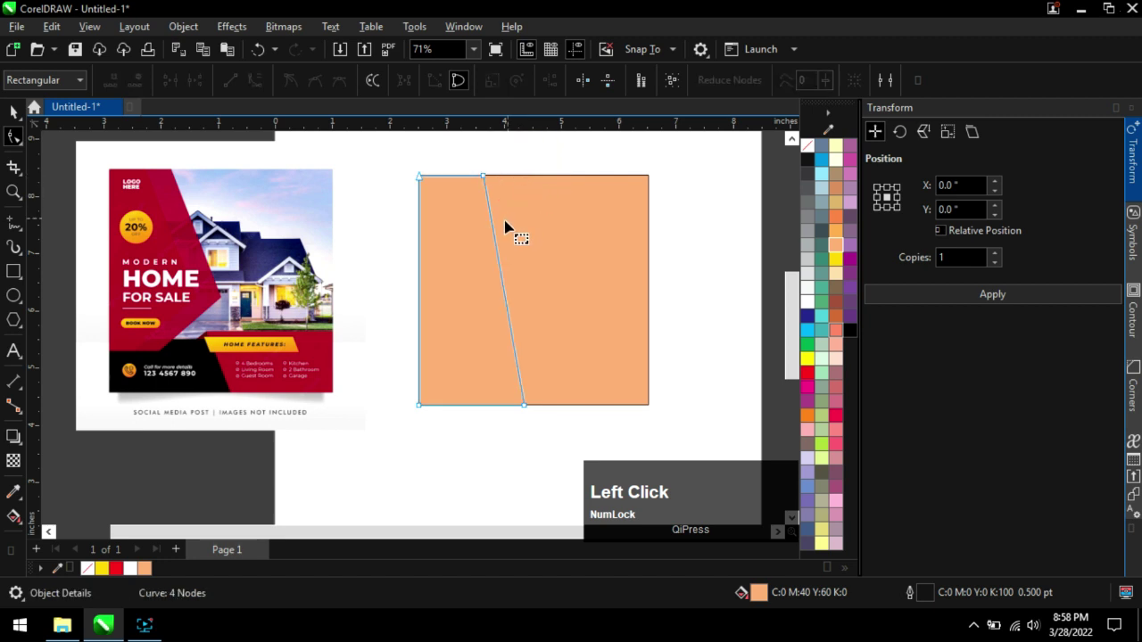
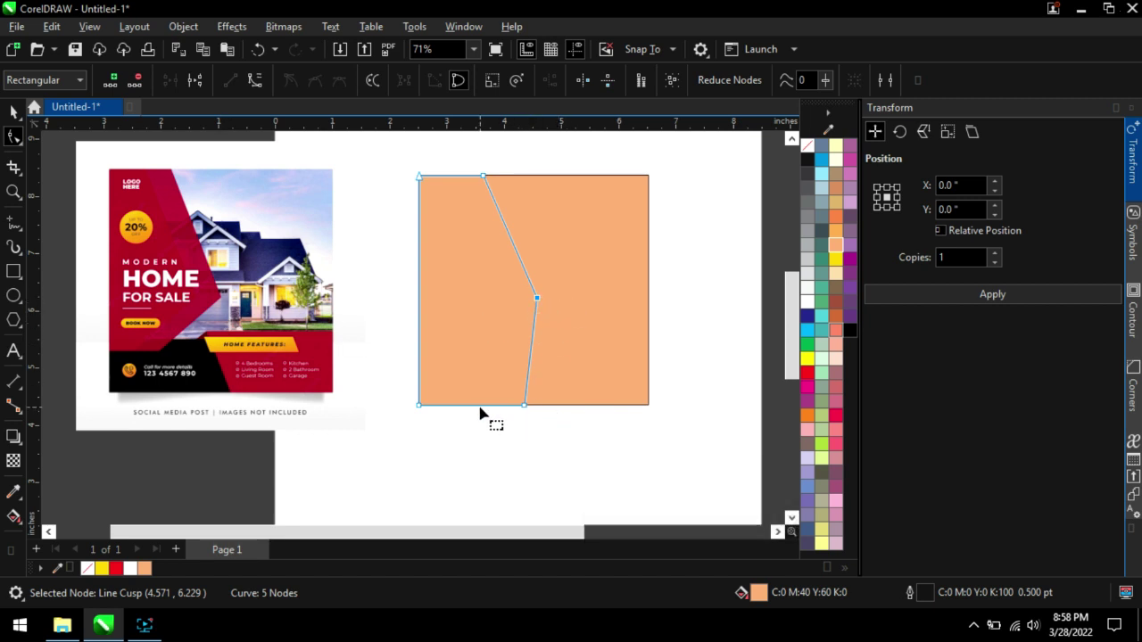
pyautogui.click(525, 407)
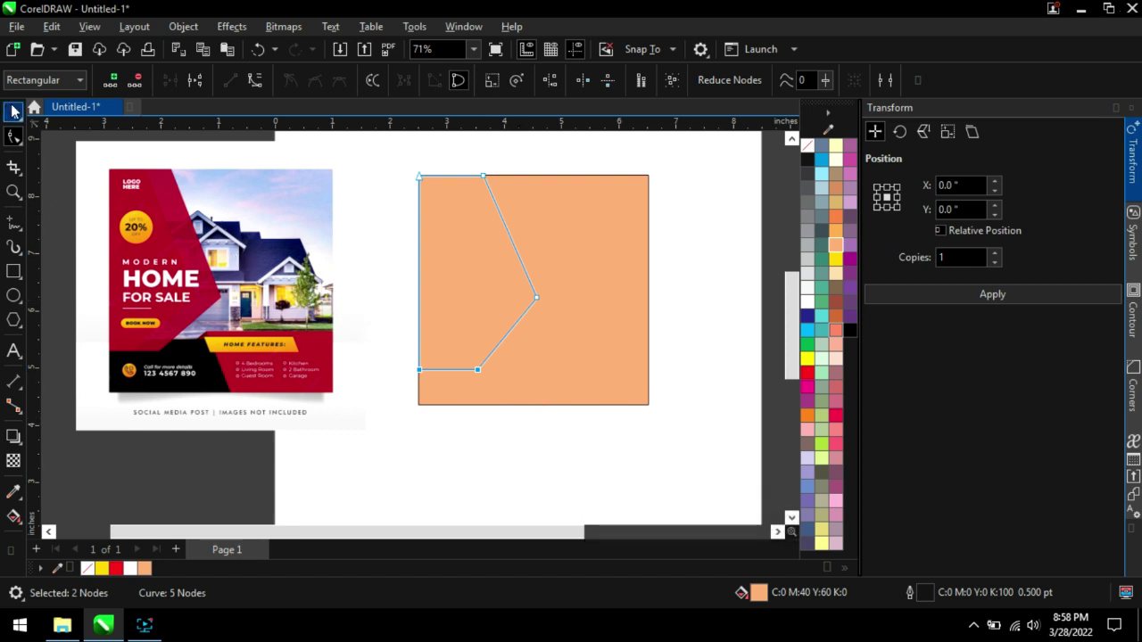
# Fill the chevron with a crimson swatch and remove its outline, then reselect it.
pyautogui.click(18, 109)
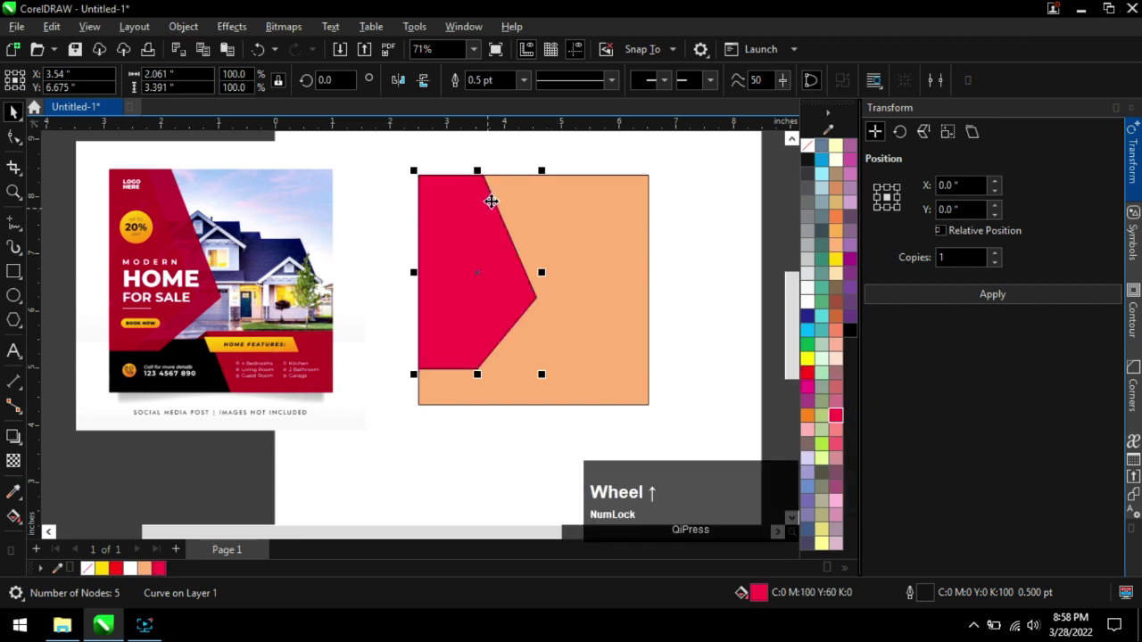
pyautogui.scroll(3)
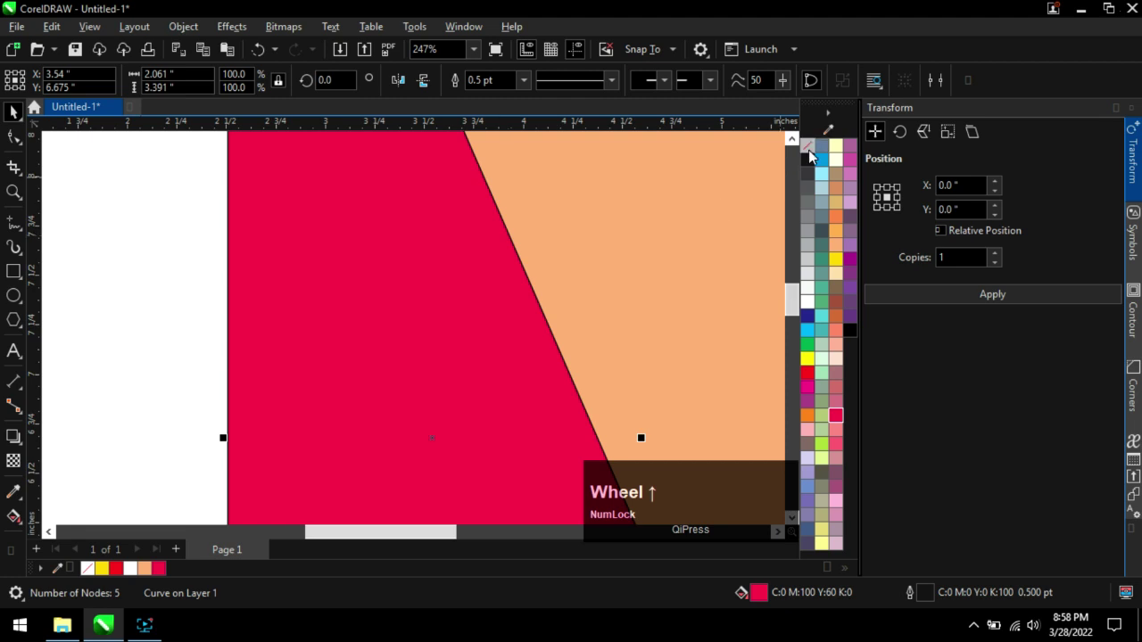
pyautogui.rightClick(815, 148)
pyautogui.scroll(-3)
pyautogui.click(268, 242)
pyautogui.scroll(-3)
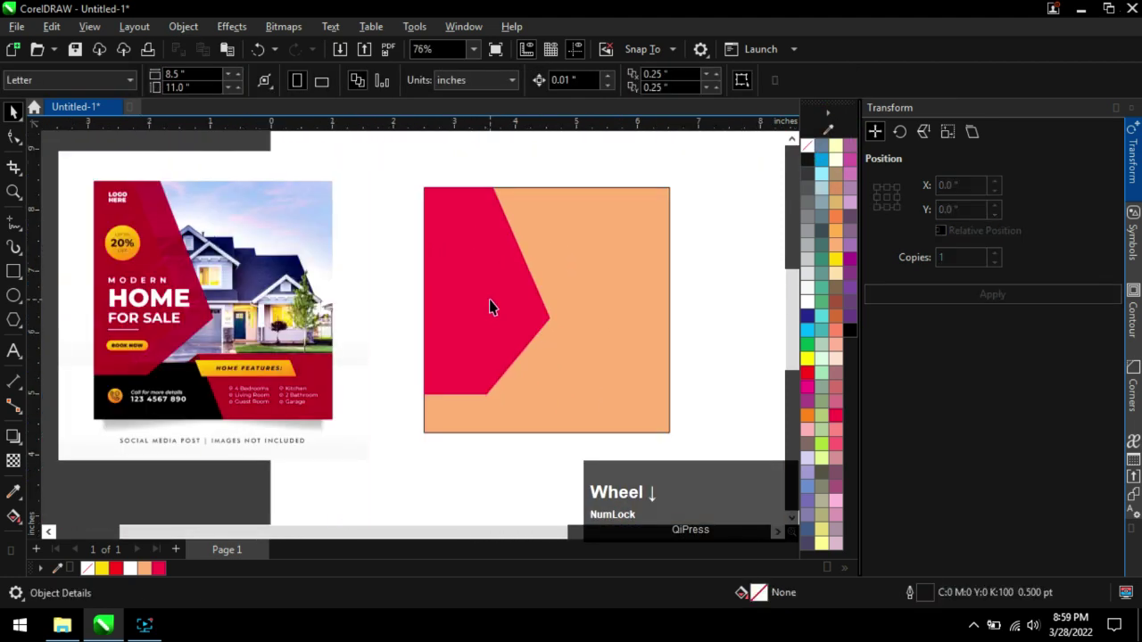
pyautogui.click(490, 313)
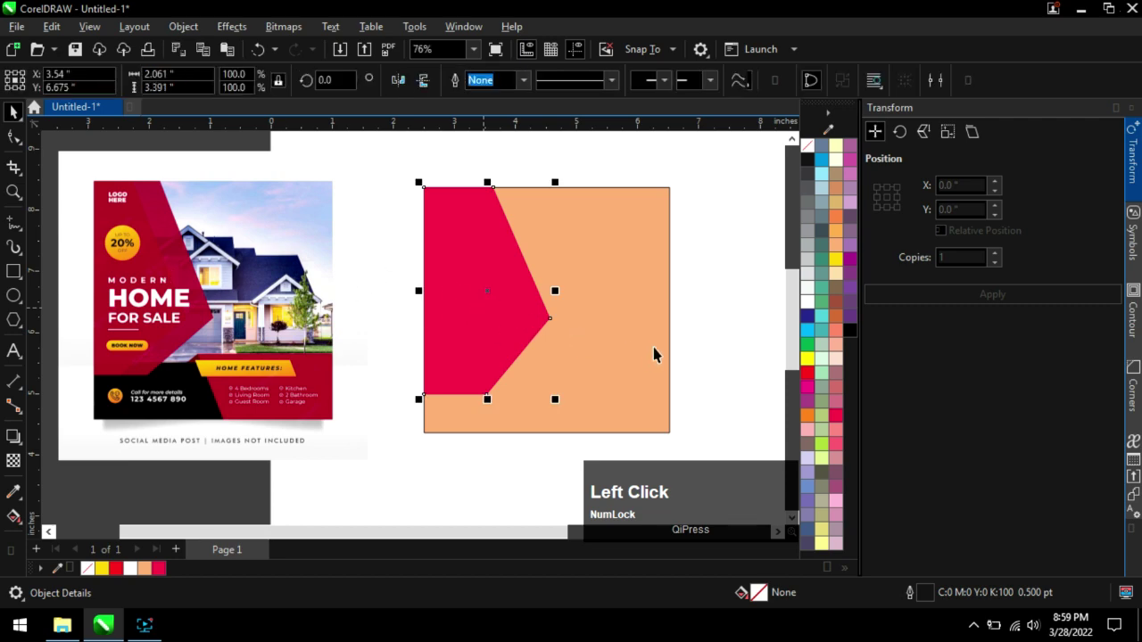
pyautogui.scroll(3)
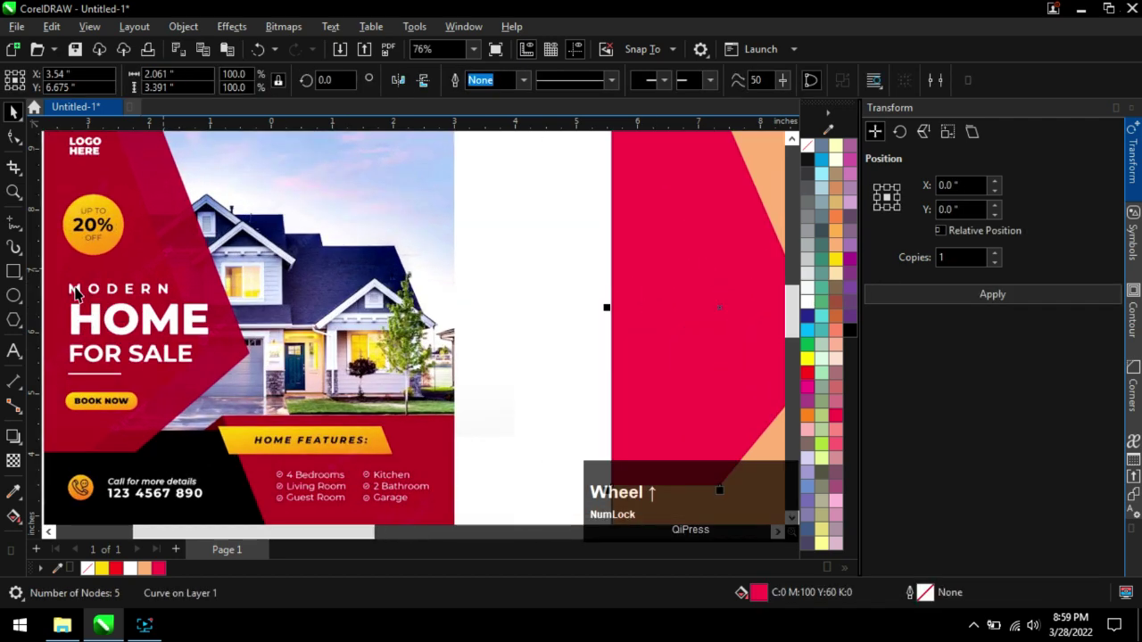
pyautogui.scroll(-3)
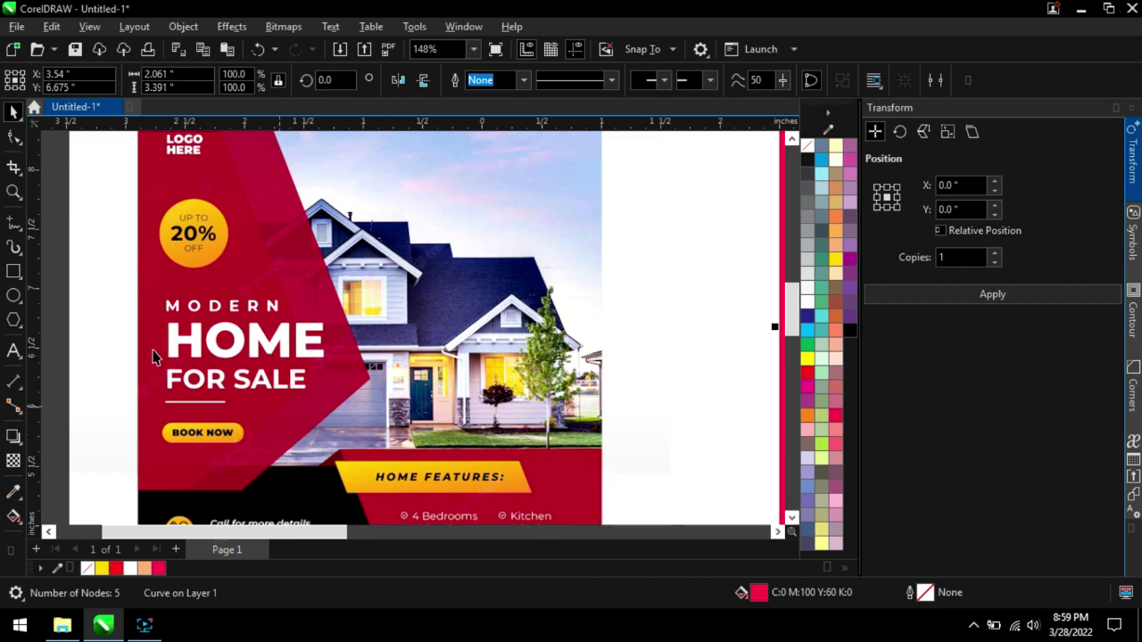
pyautogui.scroll(-3)
pyautogui.scroll(3)
pyautogui.scroll(-3)
pyautogui.scroll(3)
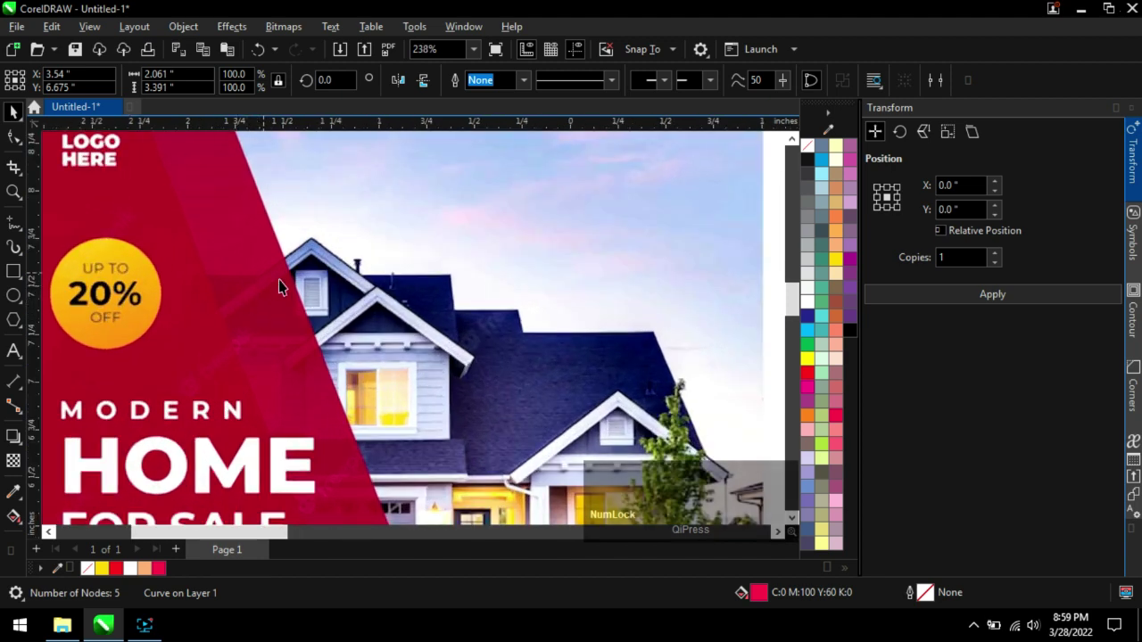
pyautogui.scroll(-3)
pyautogui.scroll(-3)
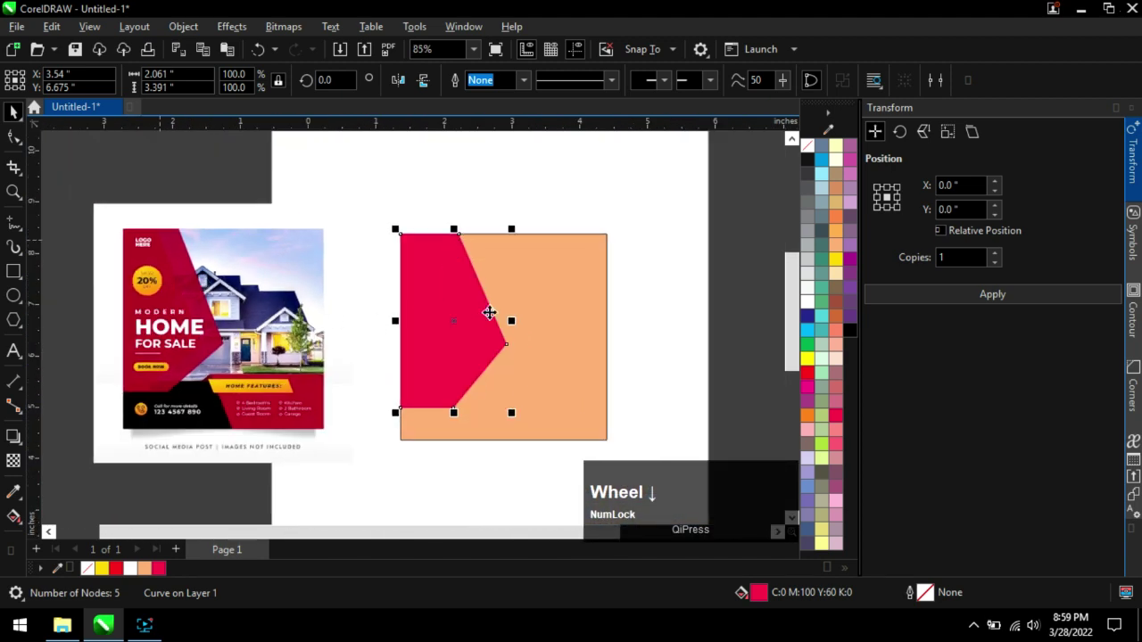
# Duplicate the chevron in place and enlarge the copy so it reaches further right.
pyautogui.click(524, 164)
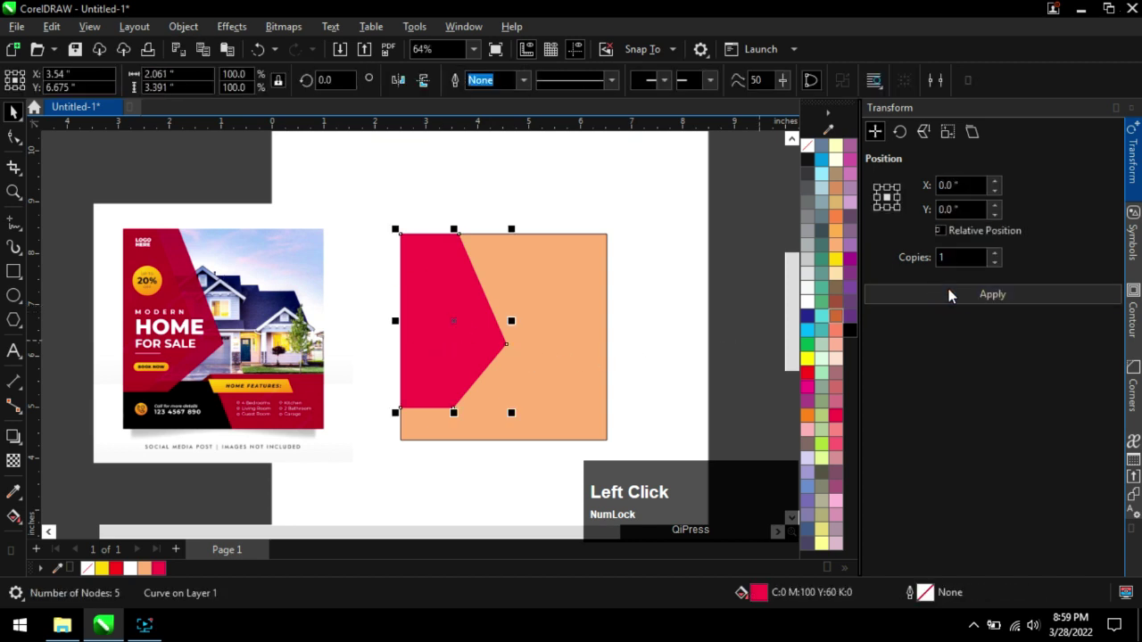
pyautogui.click(975, 297)
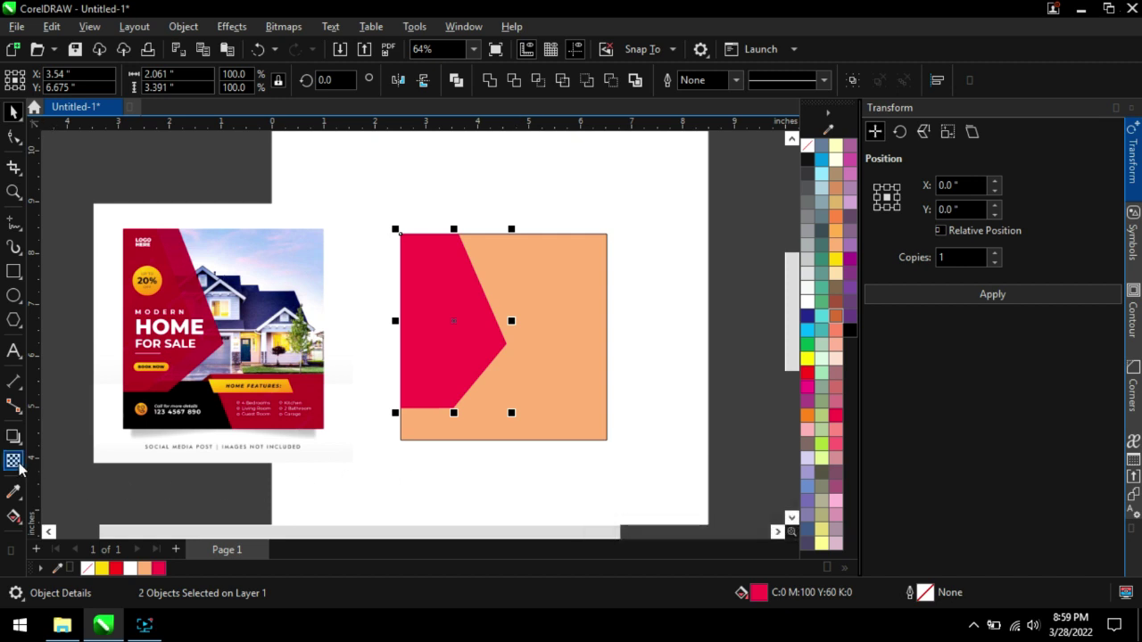
# Give both chevrons Uniform transparency lowered to about 17.
pyautogui.click(21, 464)
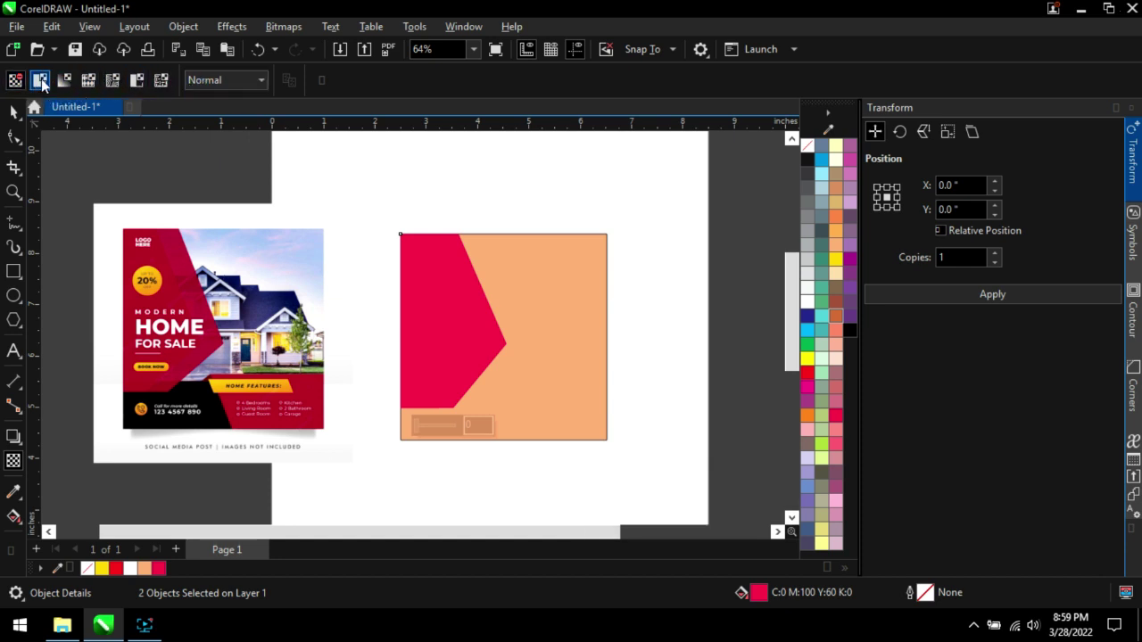
pyautogui.click(49, 85)
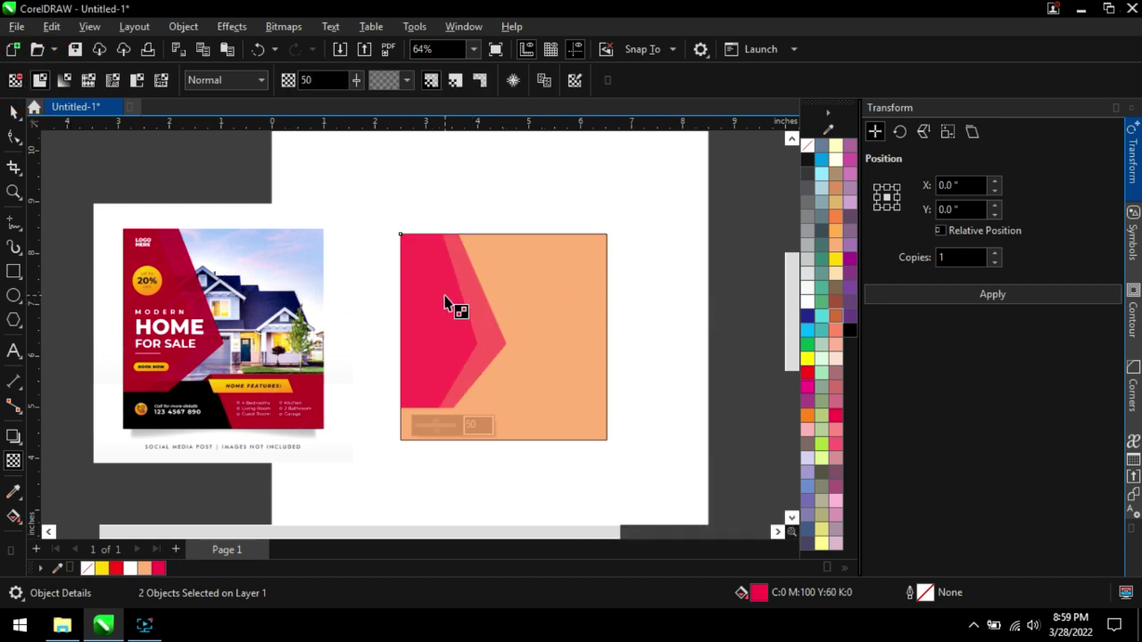
pyautogui.scroll(3)
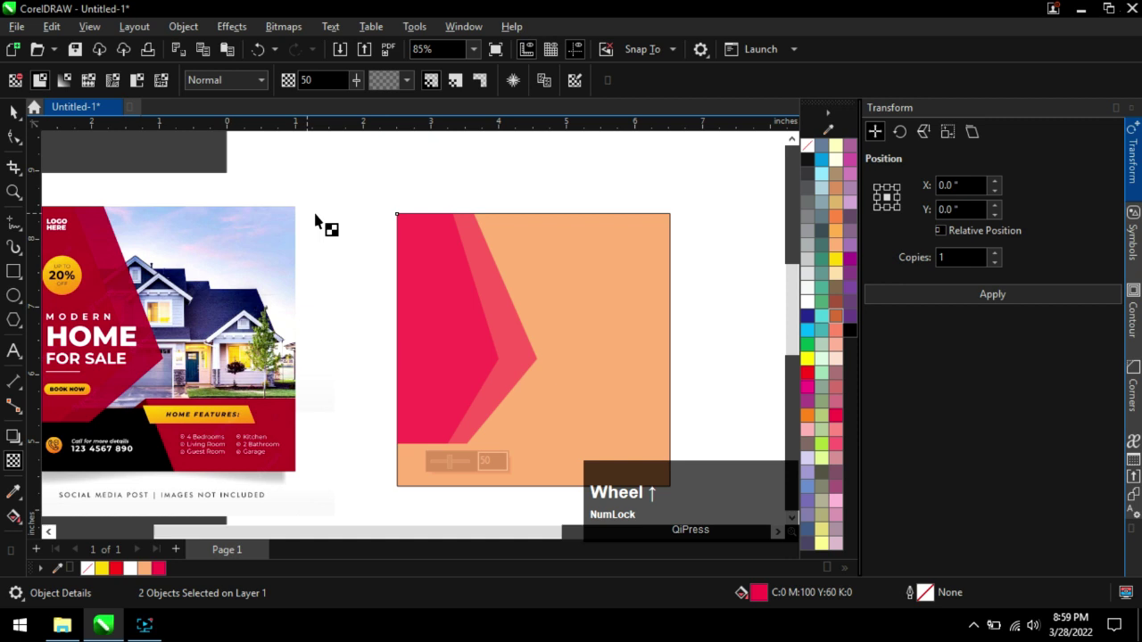
pyautogui.click(360, 86)
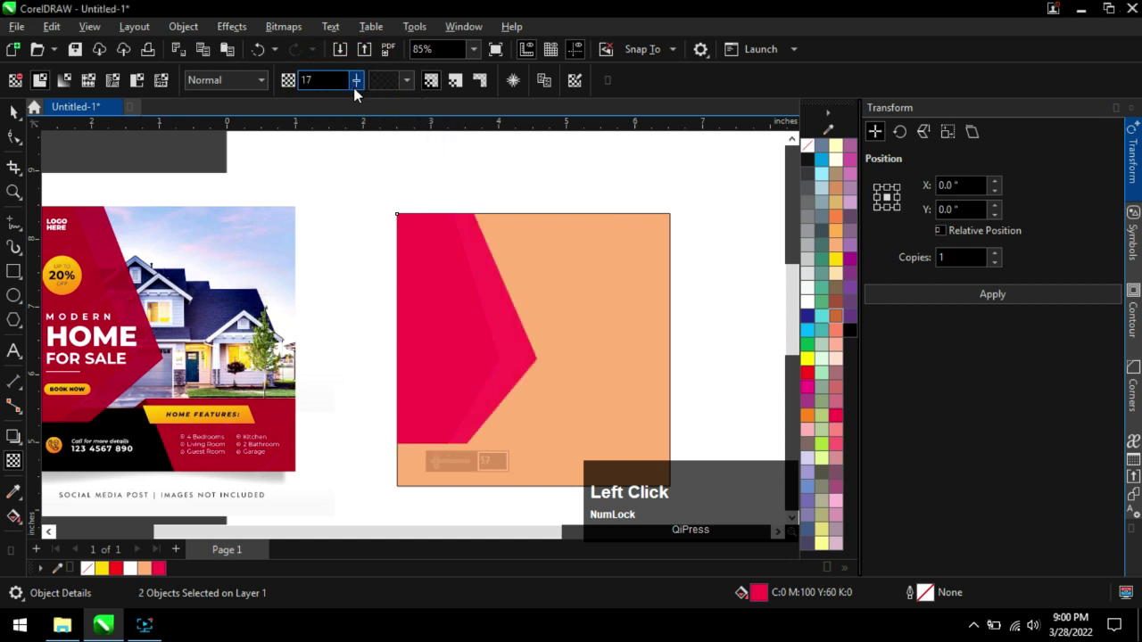
# Duplicate the peach square in place and shorten the copy into a black strip along its bottom edge.
pyautogui.scroll(-3)
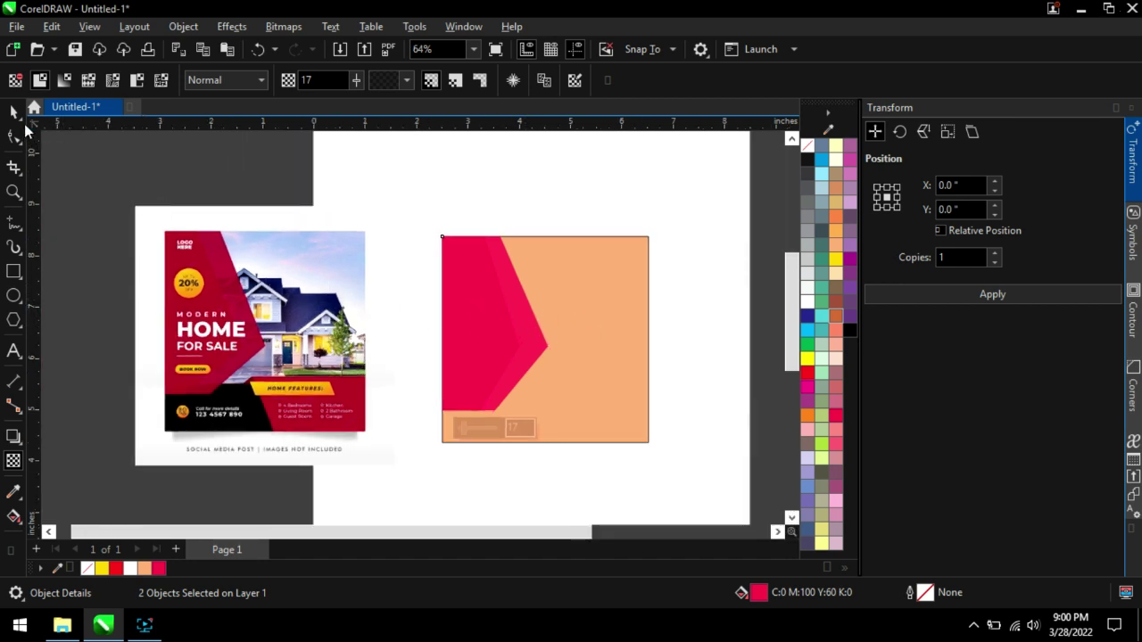
pyautogui.scroll(3)
pyautogui.scroll(-3)
pyautogui.click(635, 327)
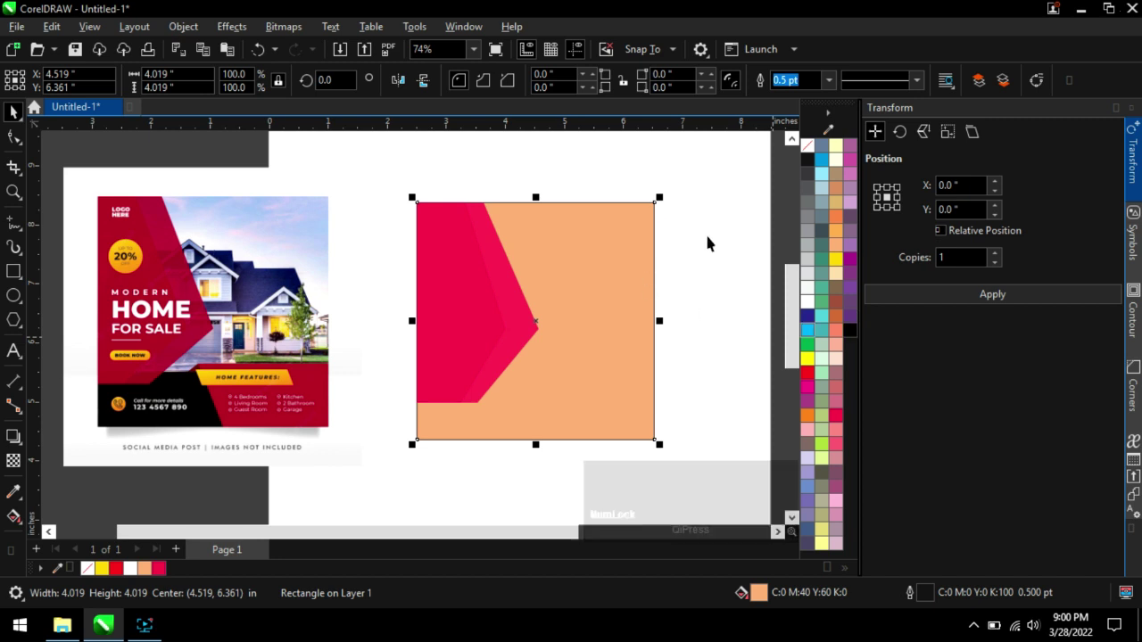
pyautogui.click(715, 240)
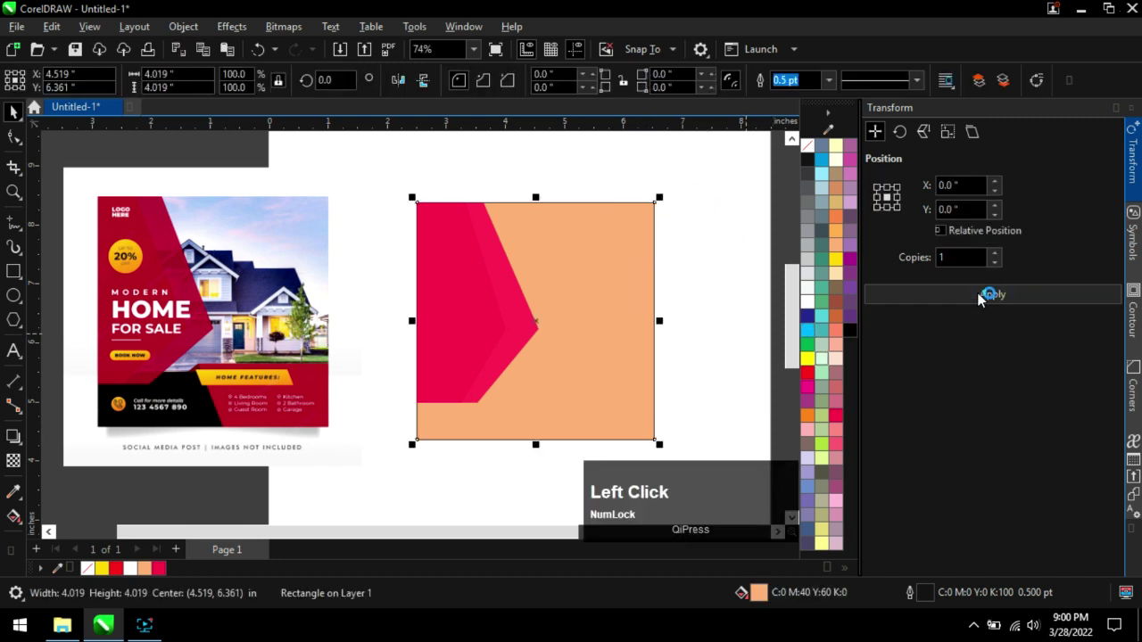
pyautogui.click(985, 302)
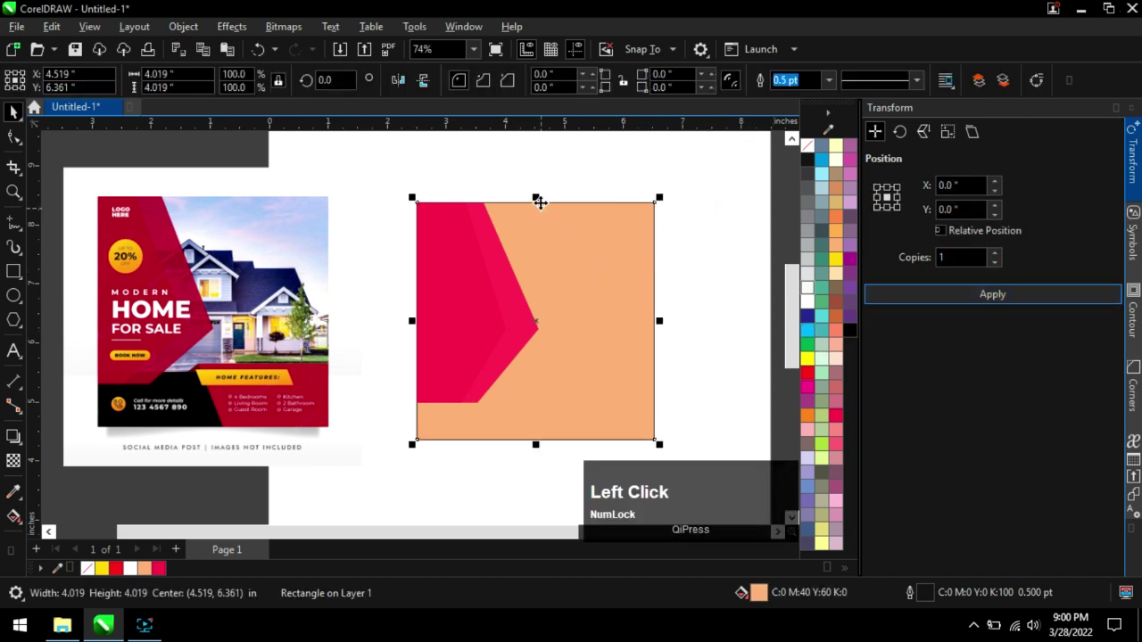
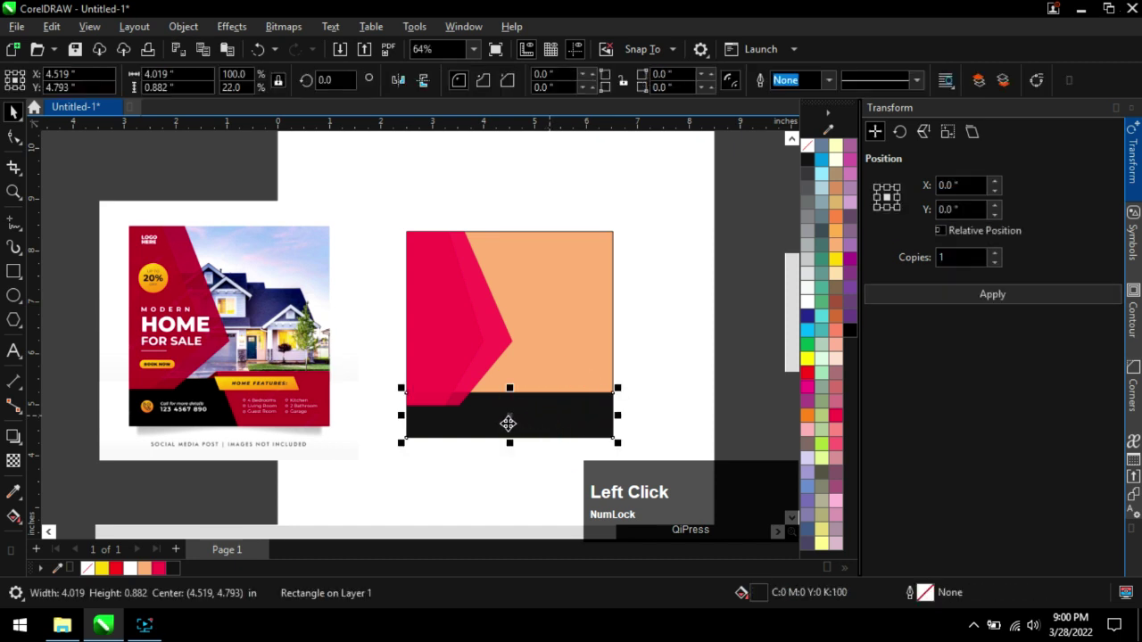
# Duplicate the black strip into a narrower, taller crimson block at the bottom right.
pyautogui.scroll(3)
pyautogui.click(971, 296)
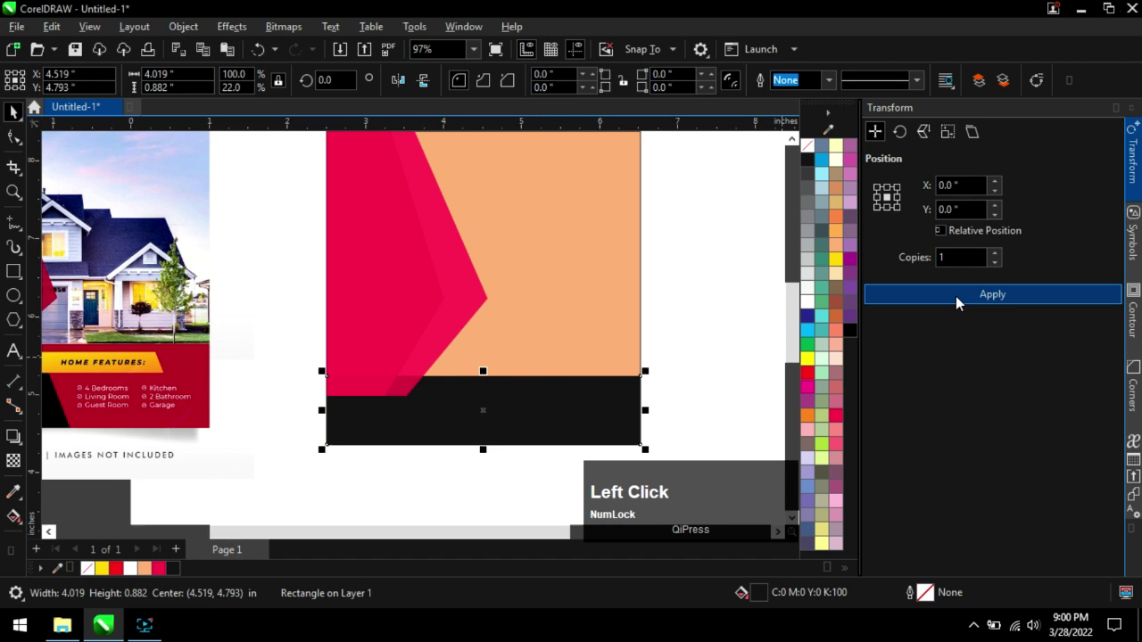
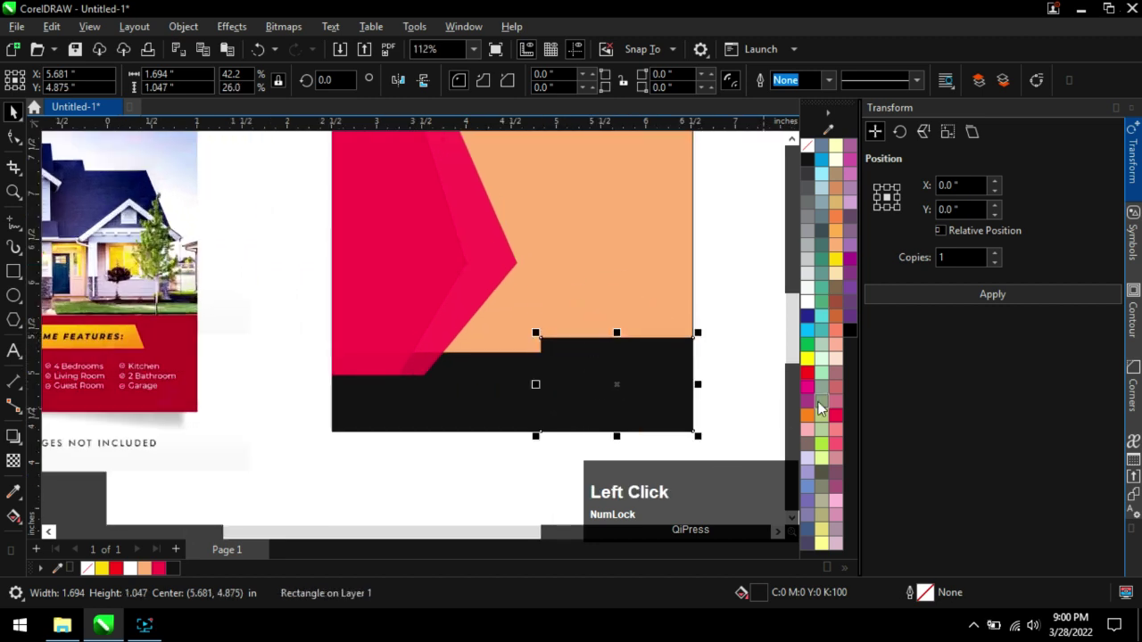
pyautogui.click(843, 422)
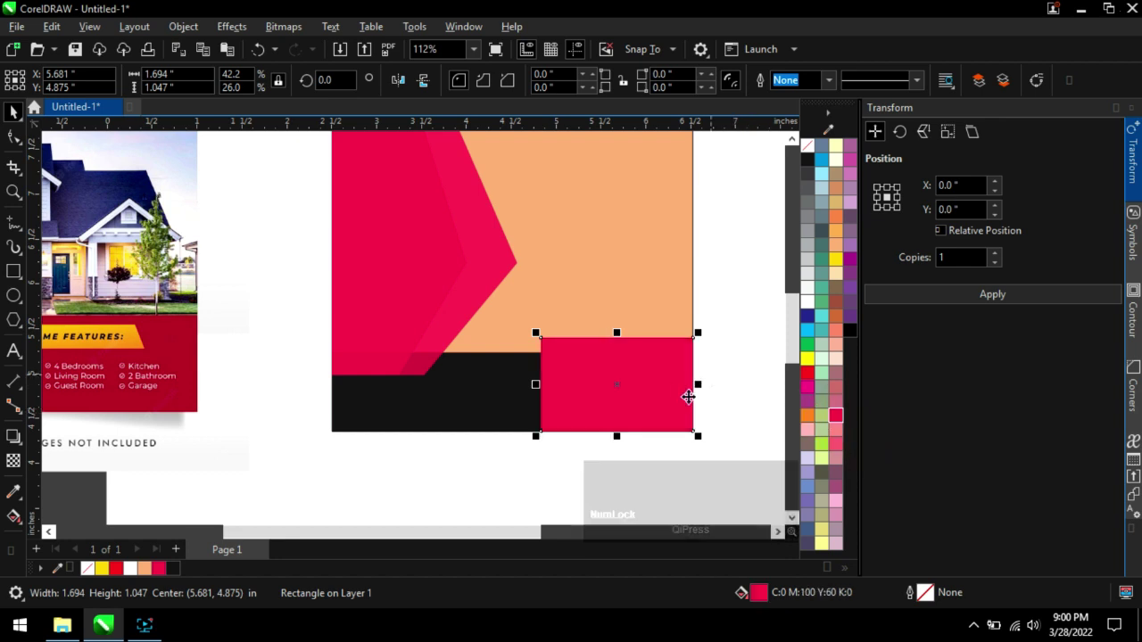
pyautogui.press('ctrl+q')
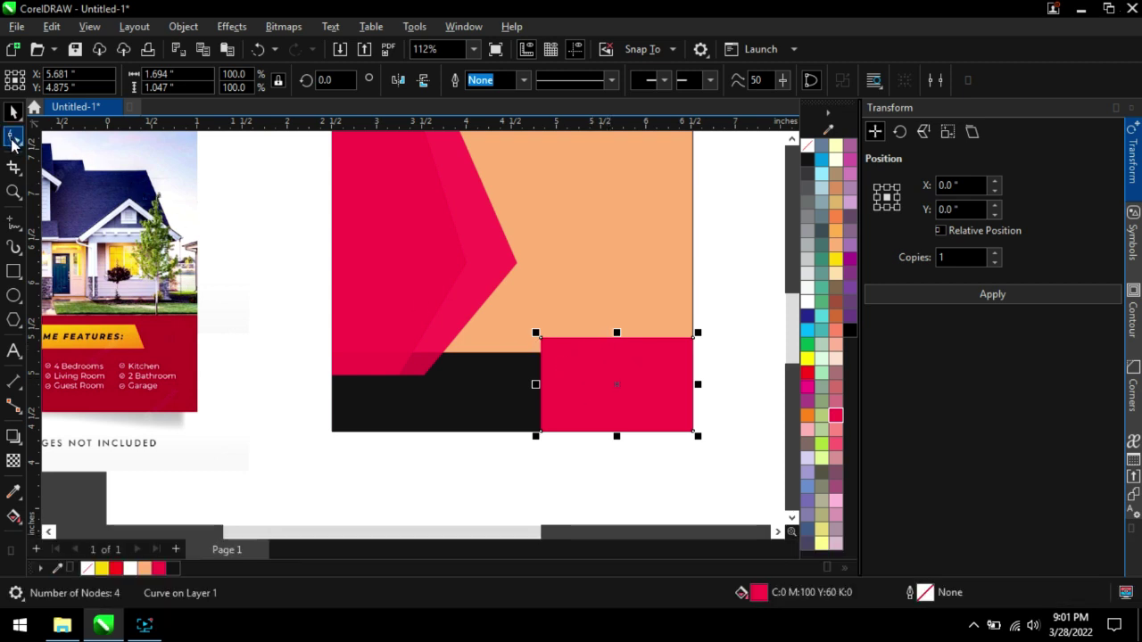
pyautogui.click(18, 142)
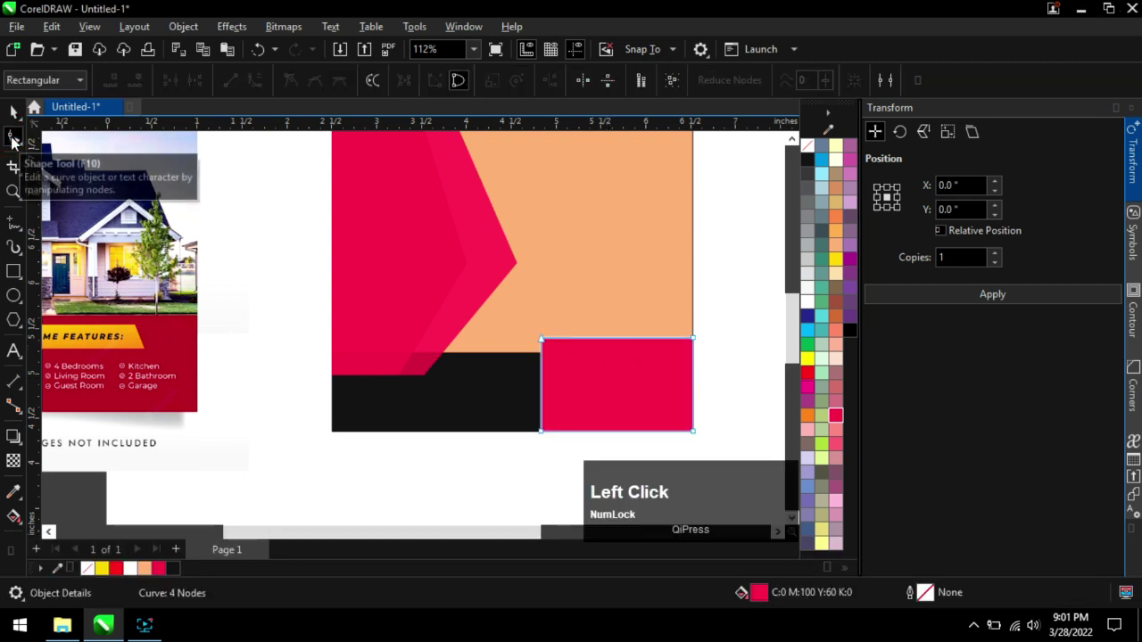
pyautogui.click(18, 140)
pyautogui.scroll(3)
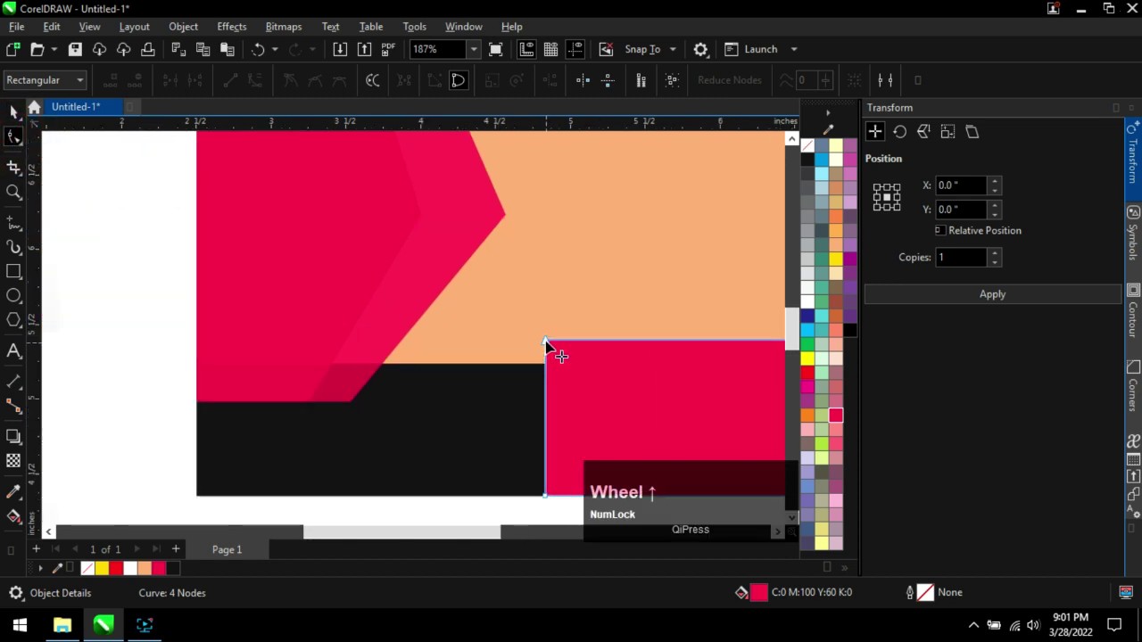
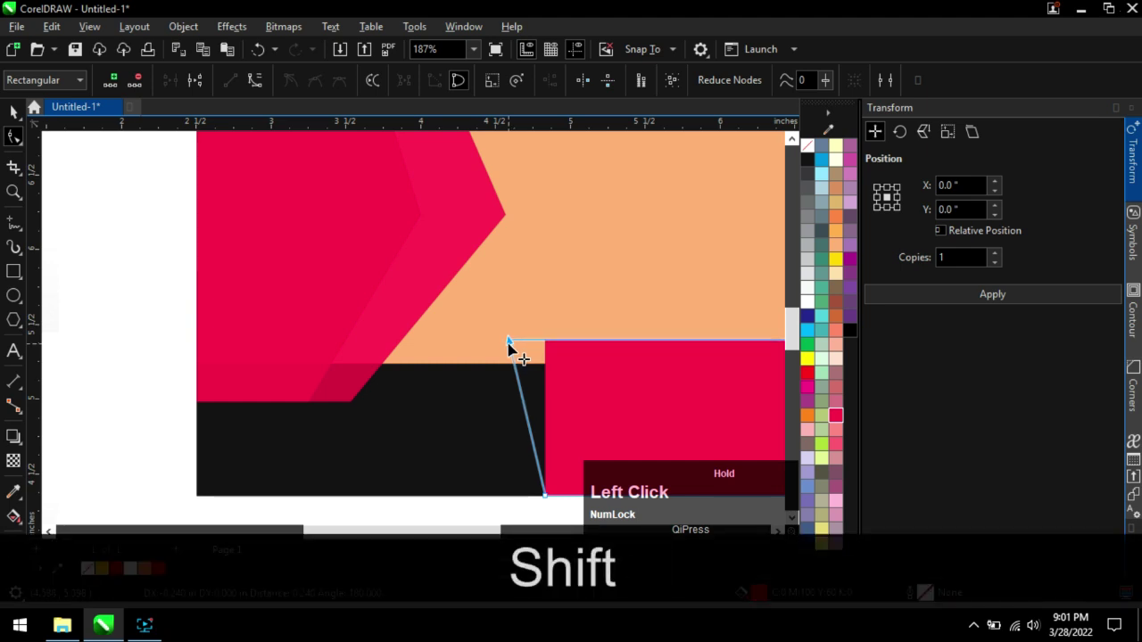
pyautogui.scroll(-3)
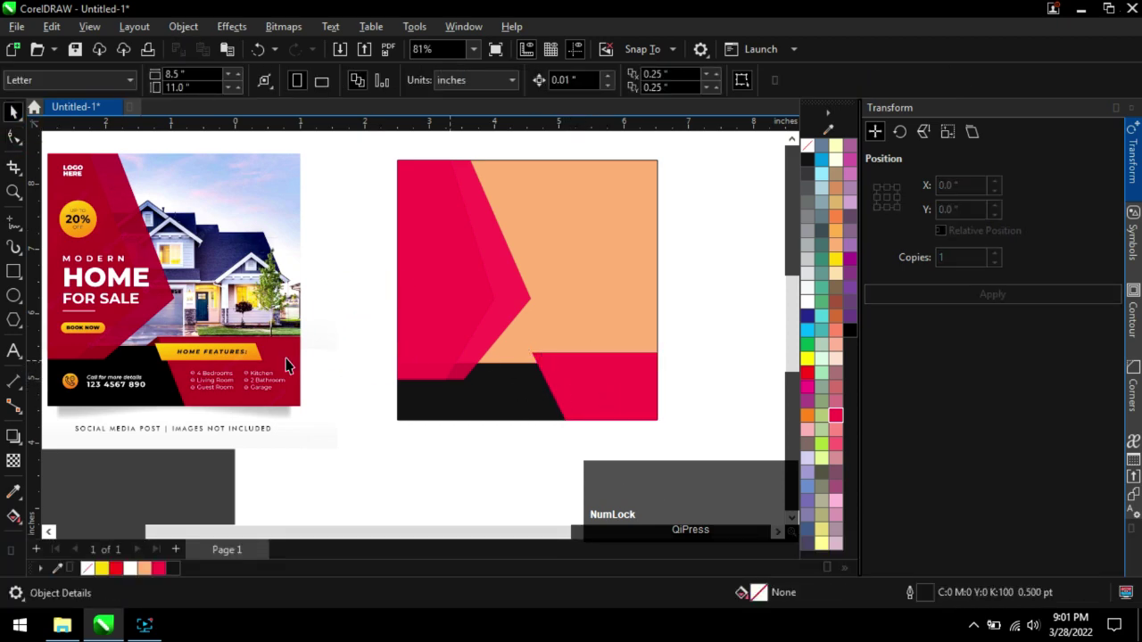
pyautogui.scroll(3)
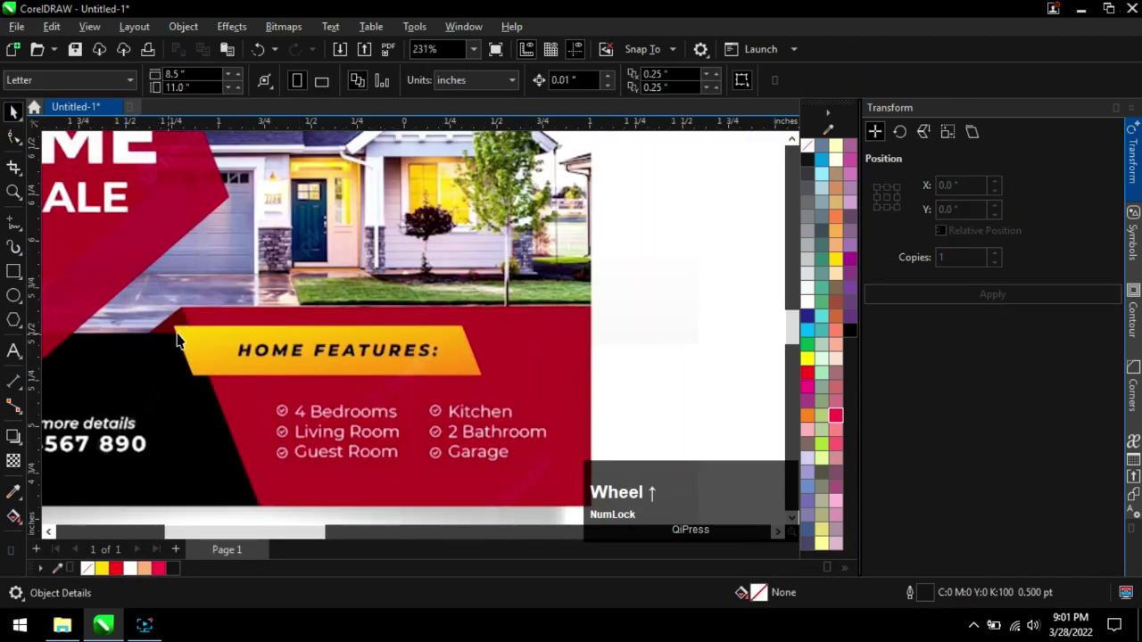
pyautogui.scroll(-3)
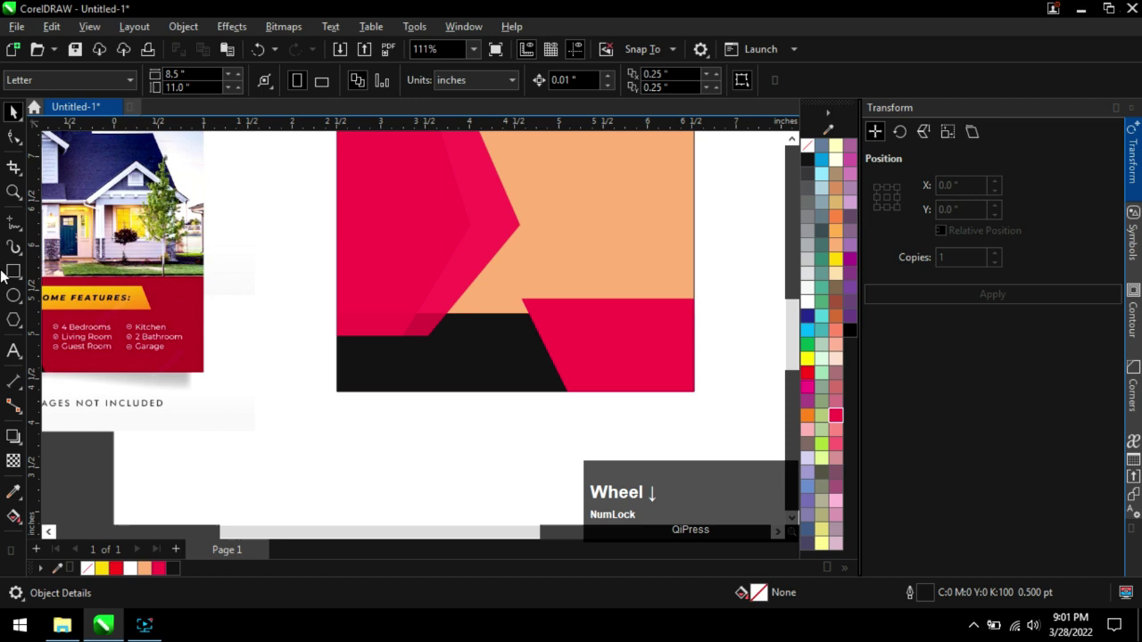
# Draw a small rectangle and align its top and left edges (T, L) to the lower-right red block.
pyautogui.click(18, 276)
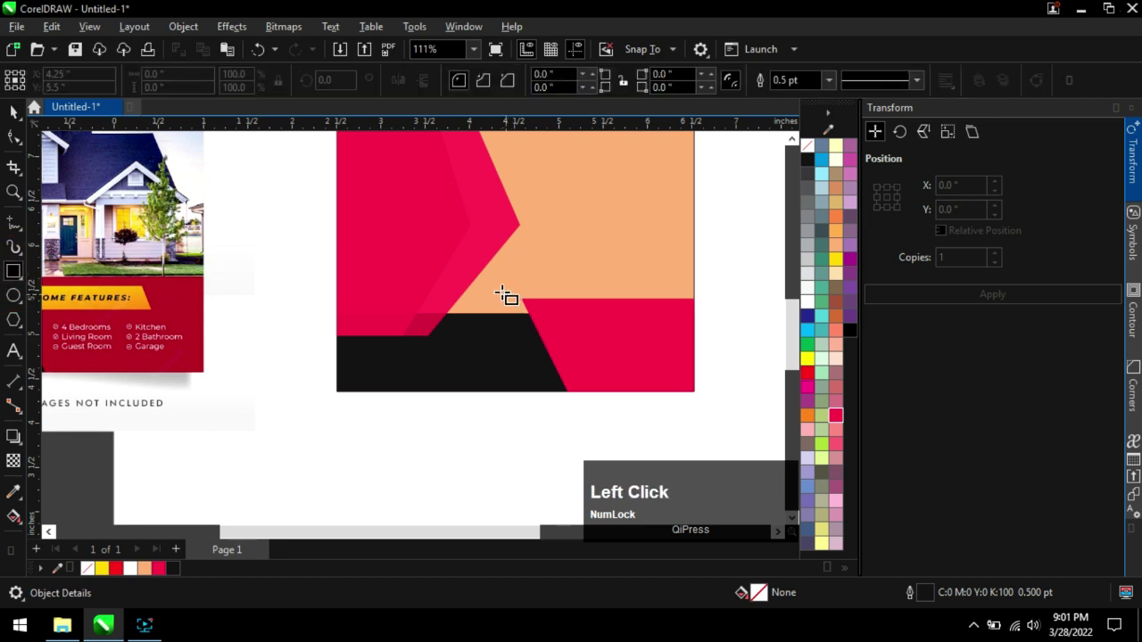
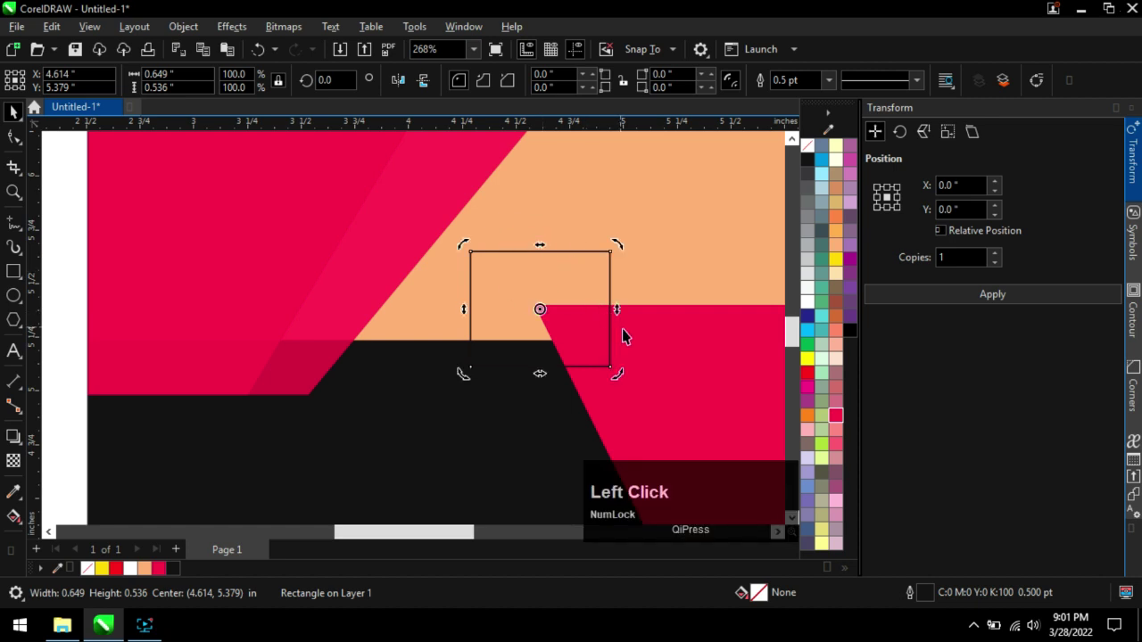
pyautogui.scroll(-3)
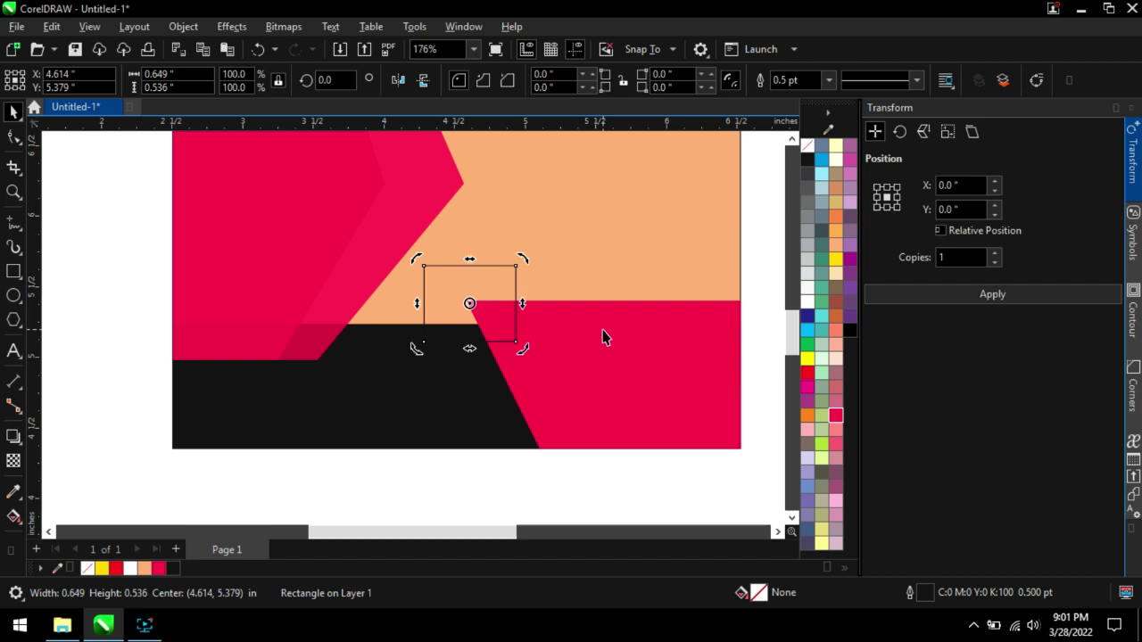
pyautogui.click(605, 330)
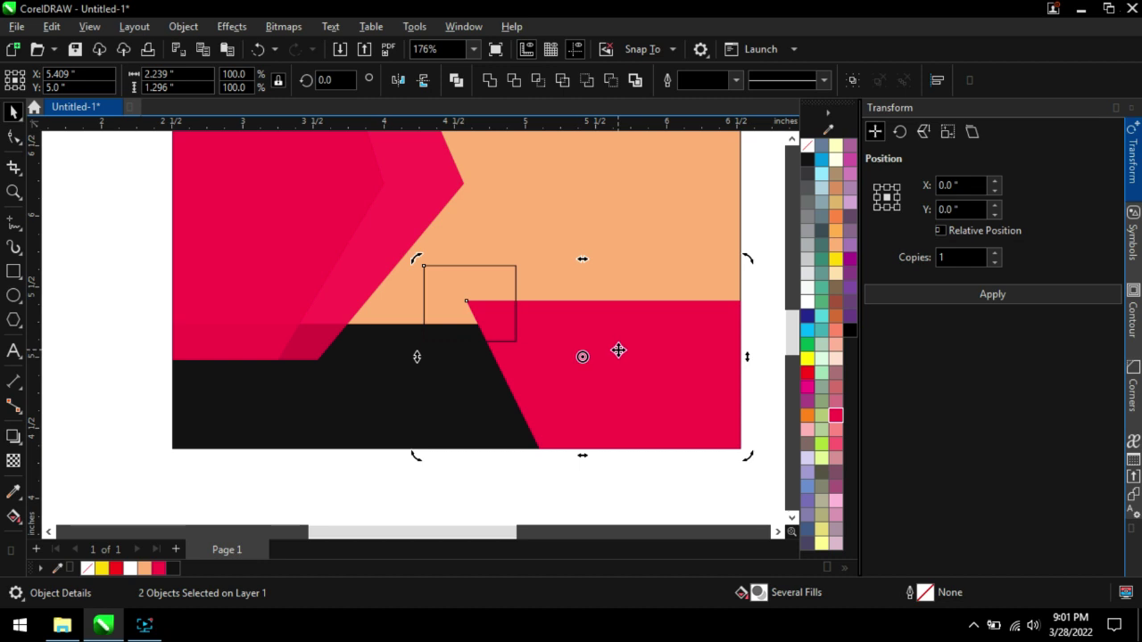
pyautogui.press('t')
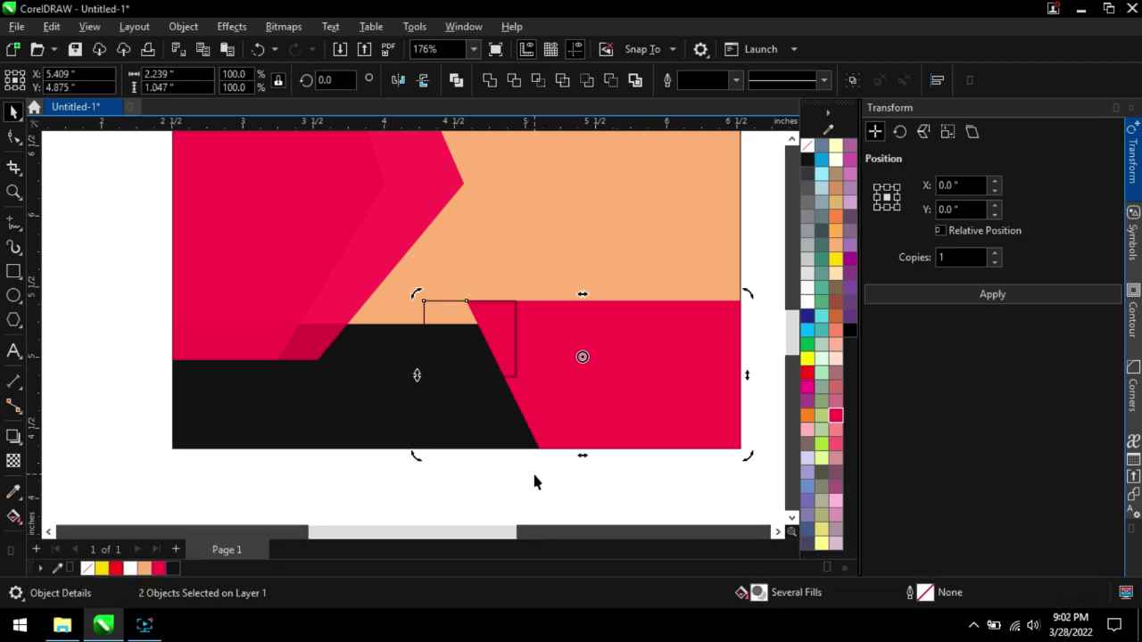
pyautogui.press('l')
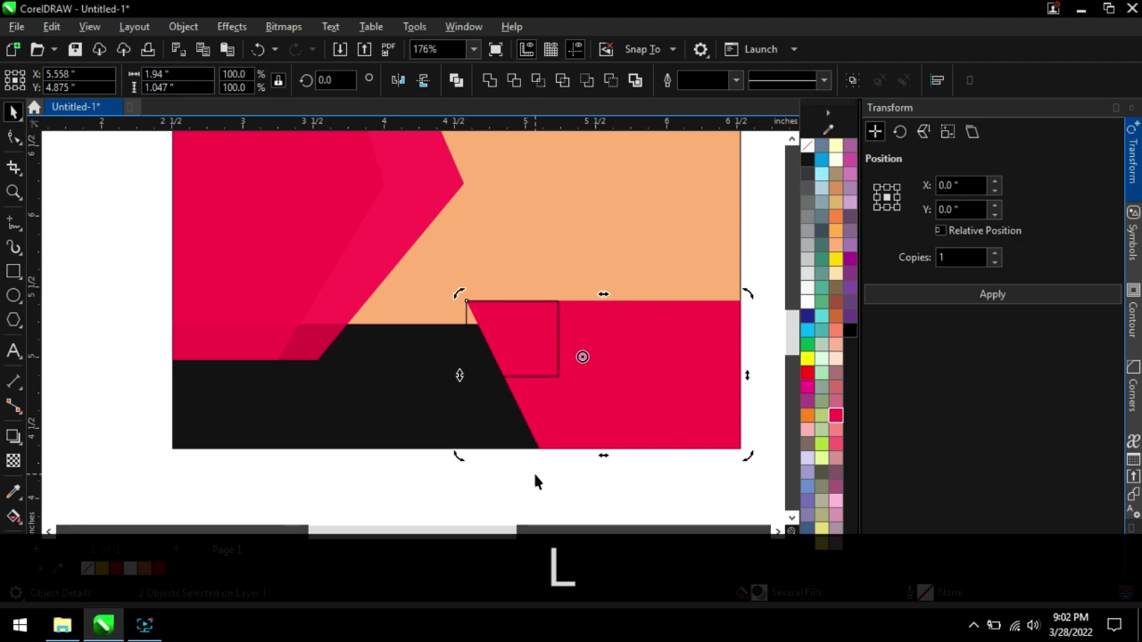
pyautogui.click(541, 477)
pyautogui.scroll(-3)
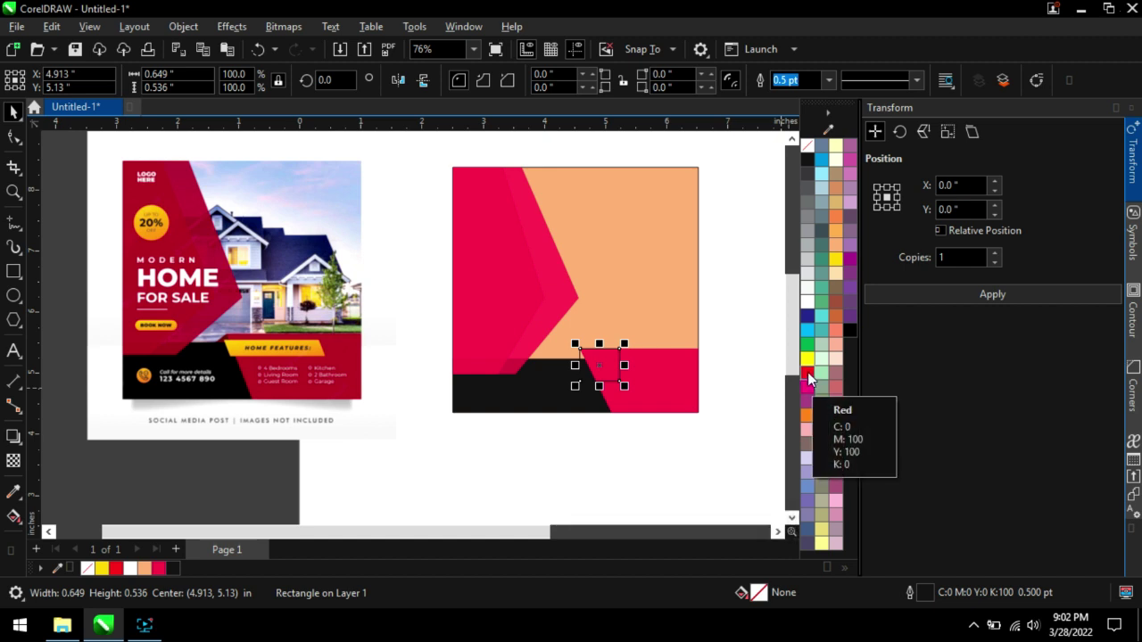
# Fill the small rectangle with a dark red shade from the Red swatch flyout and remove its outline.
pyautogui.click(815, 378)
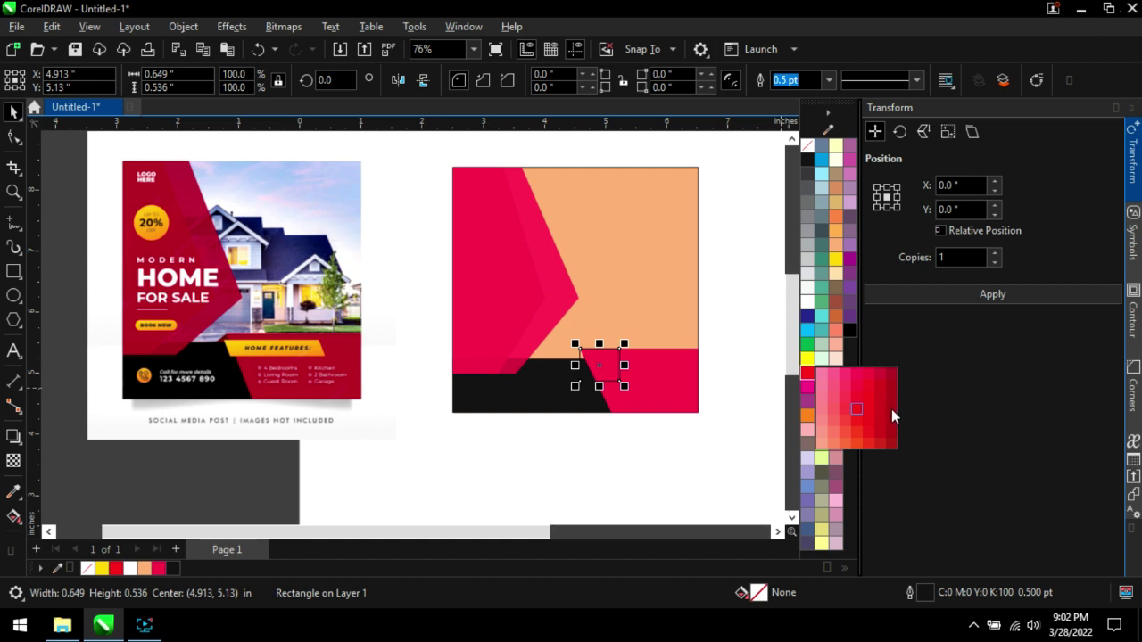
pyautogui.click(899, 409)
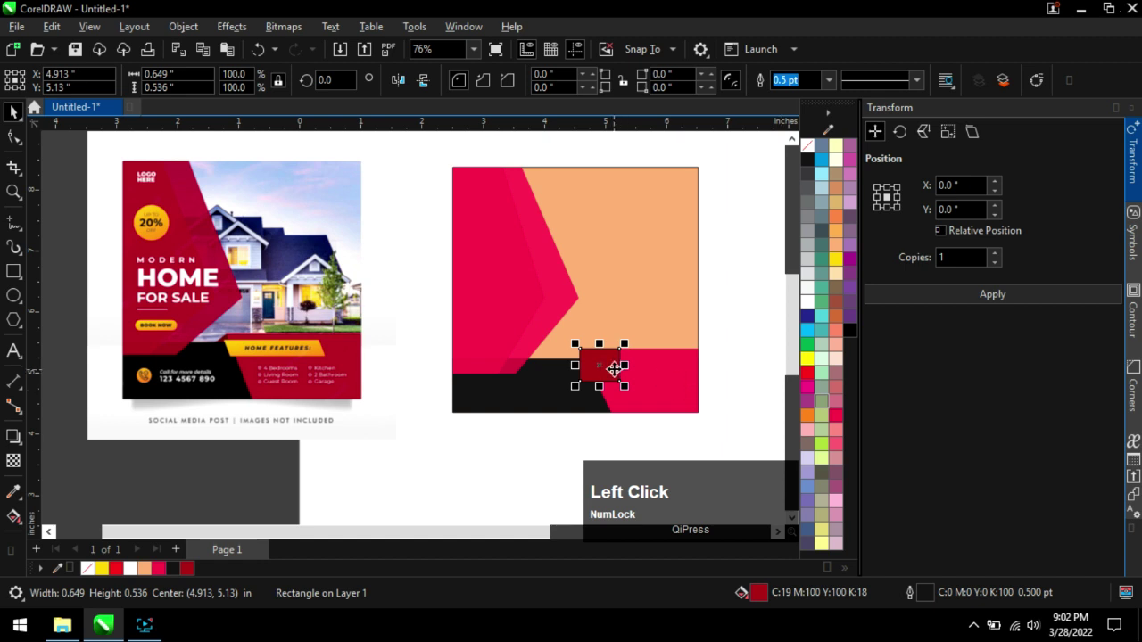
pyautogui.scroll(3)
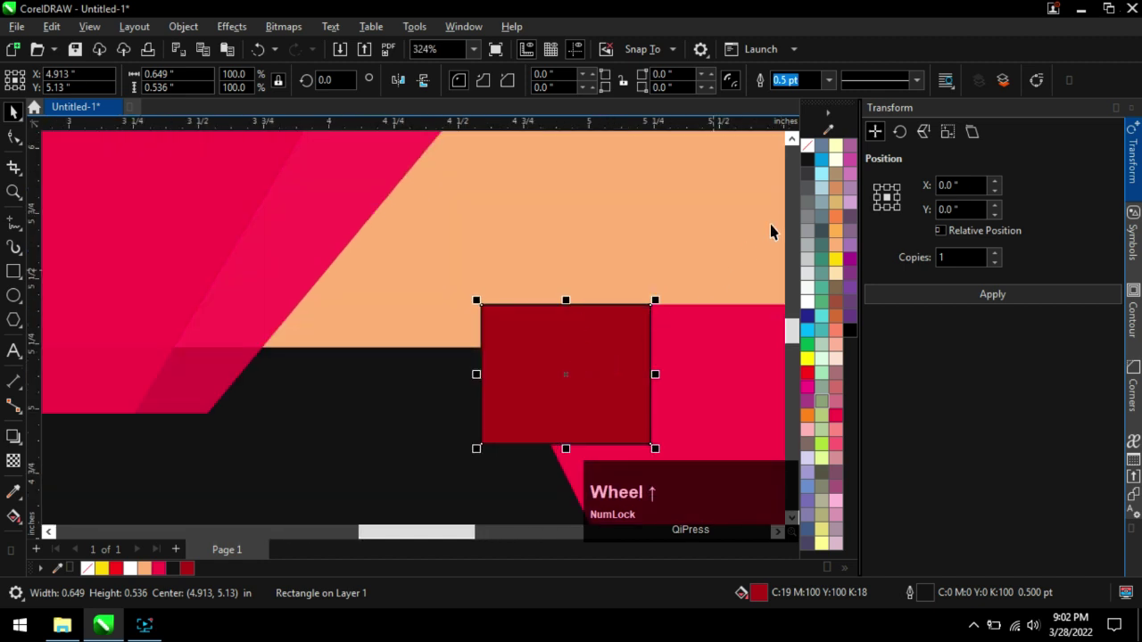
pyautogui.rightClick(812, 150)
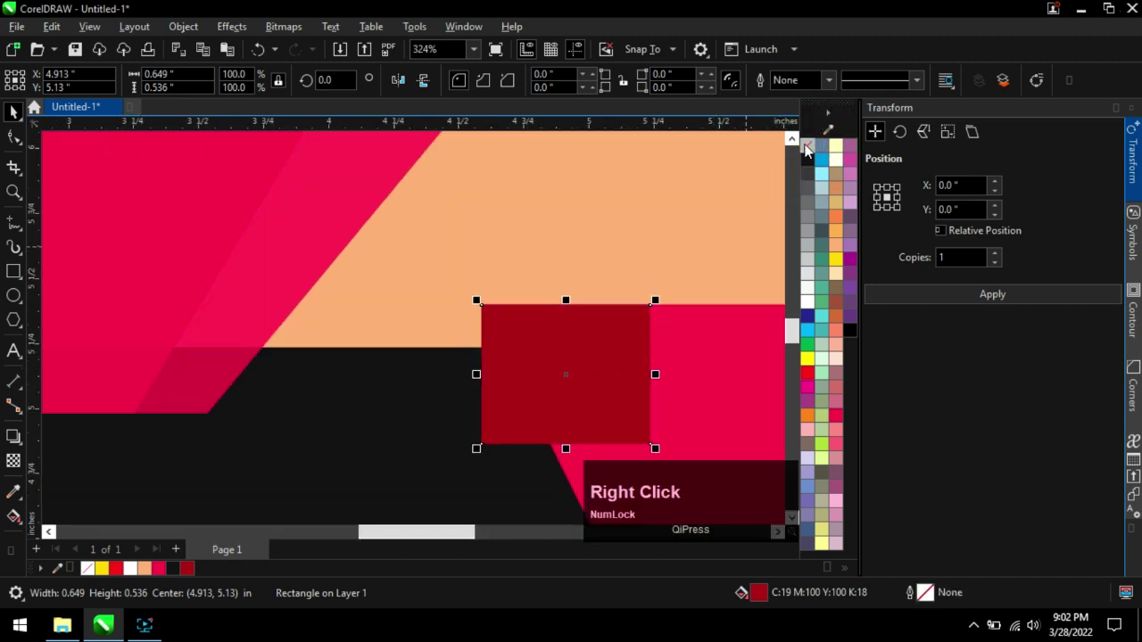
pyautogui.scroll(-3)
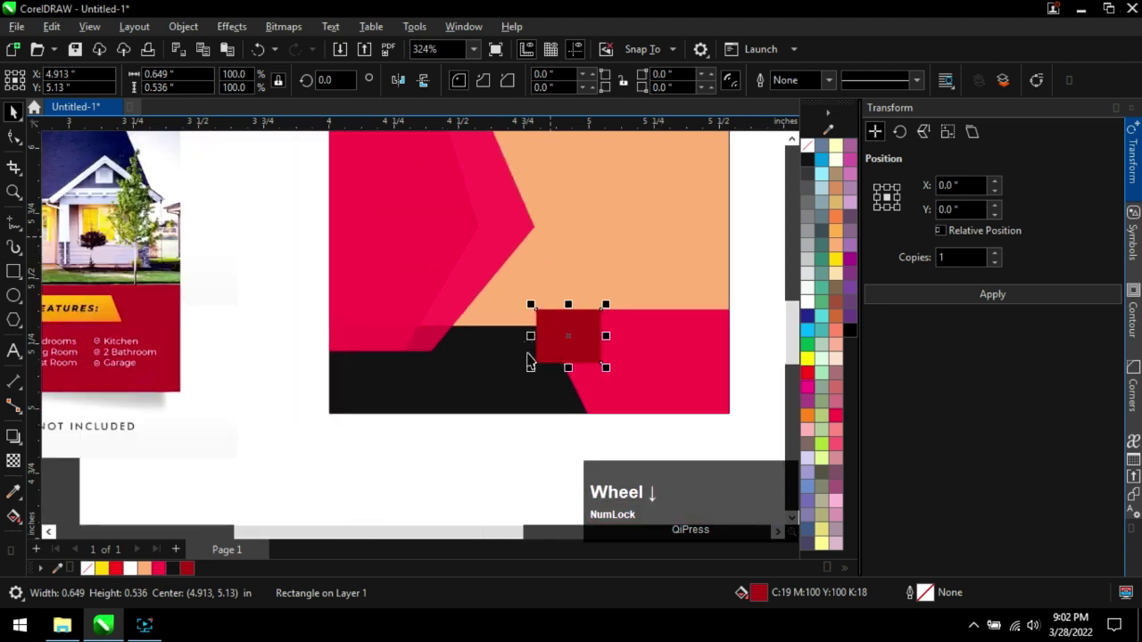
pyautogui.scroll(-3)
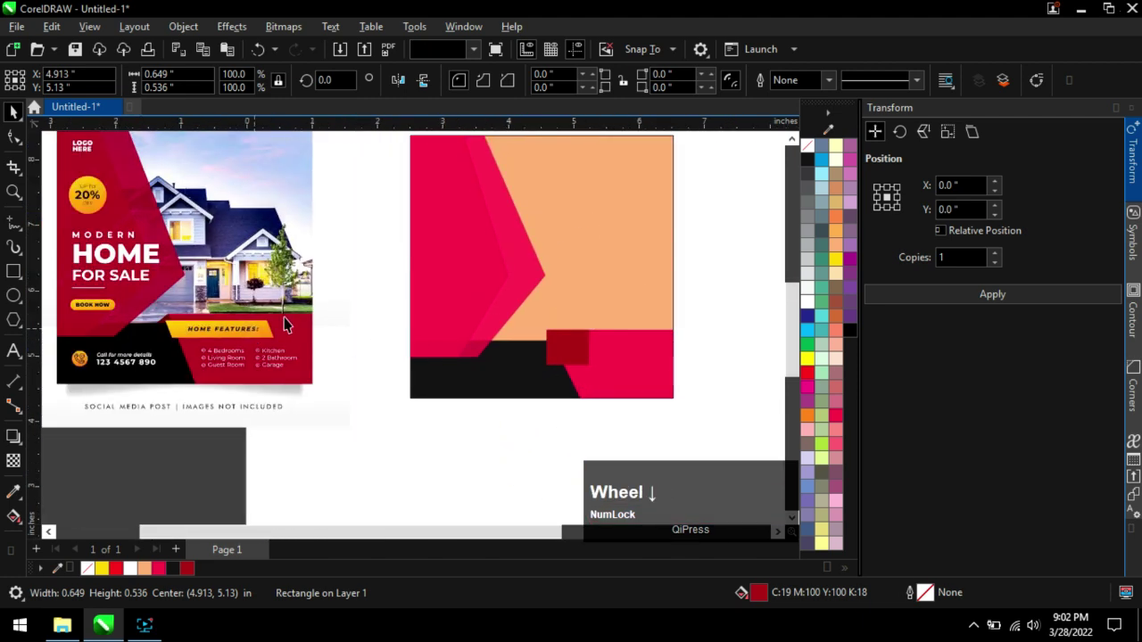
pyautogui.scroll(3)
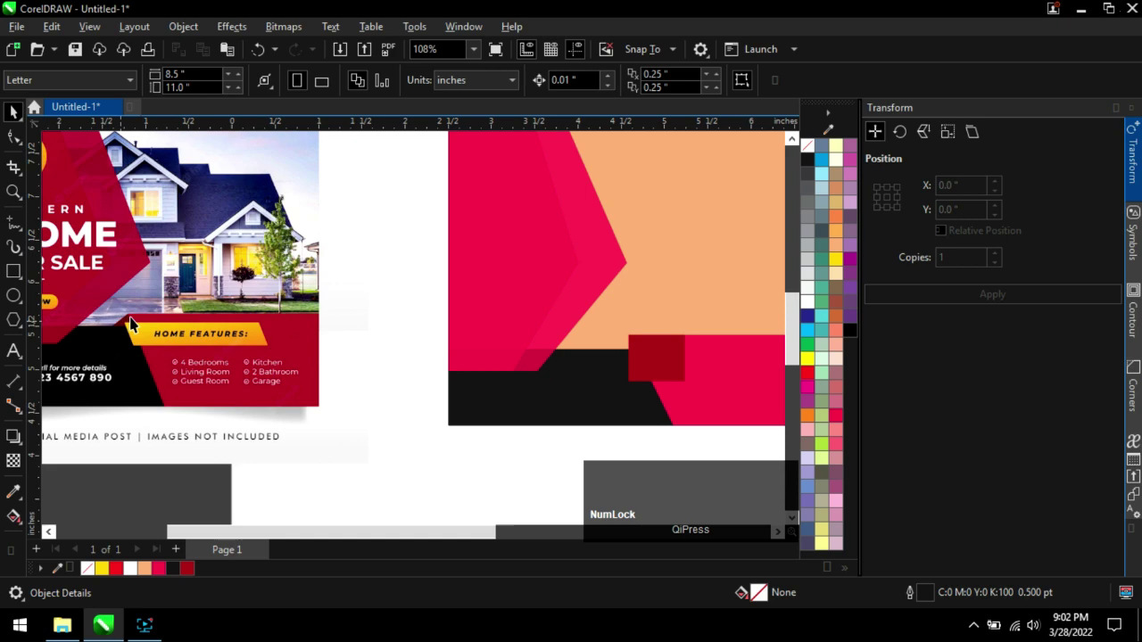
pyautogui.scroll(3)
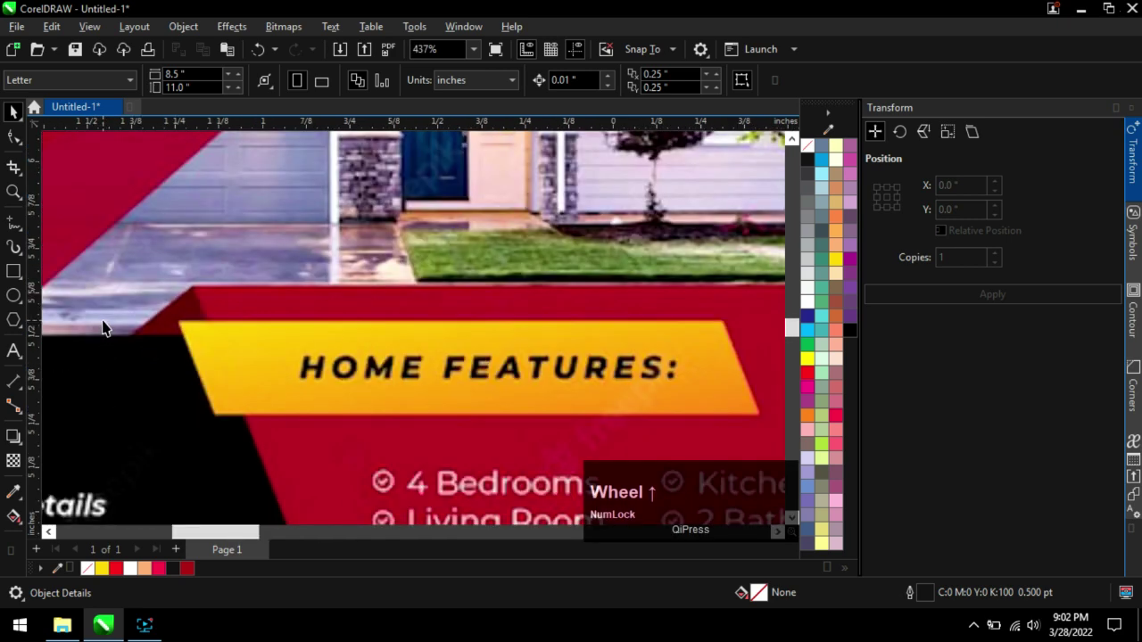
pyautogui.scroll(-3)
pyautogui.scroll(-3)
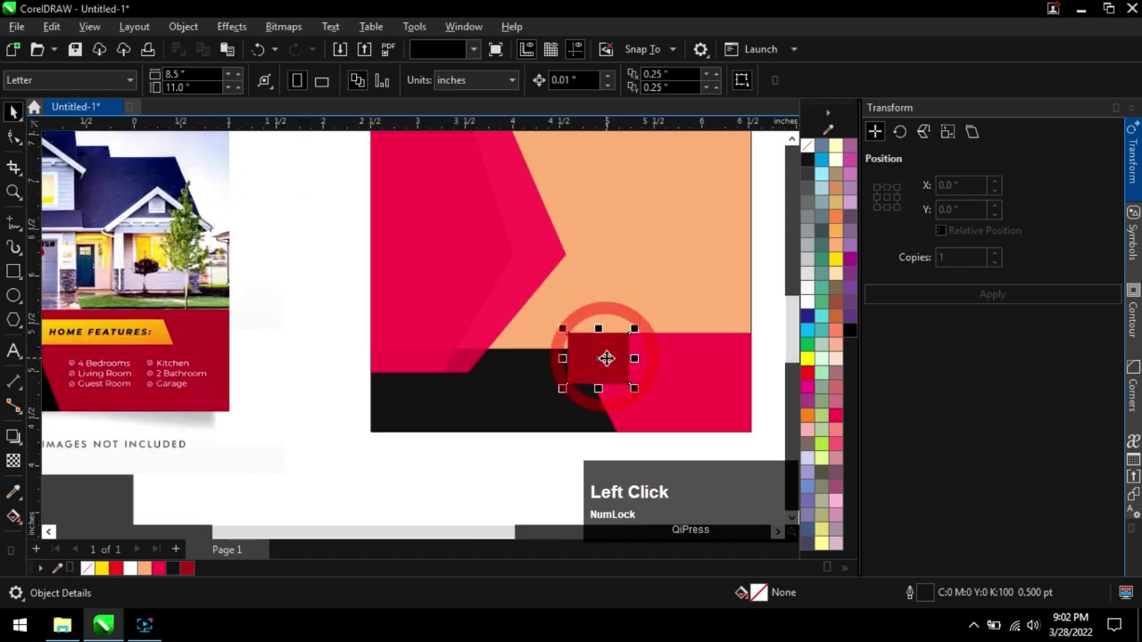
pyautogui.click(593, 329)
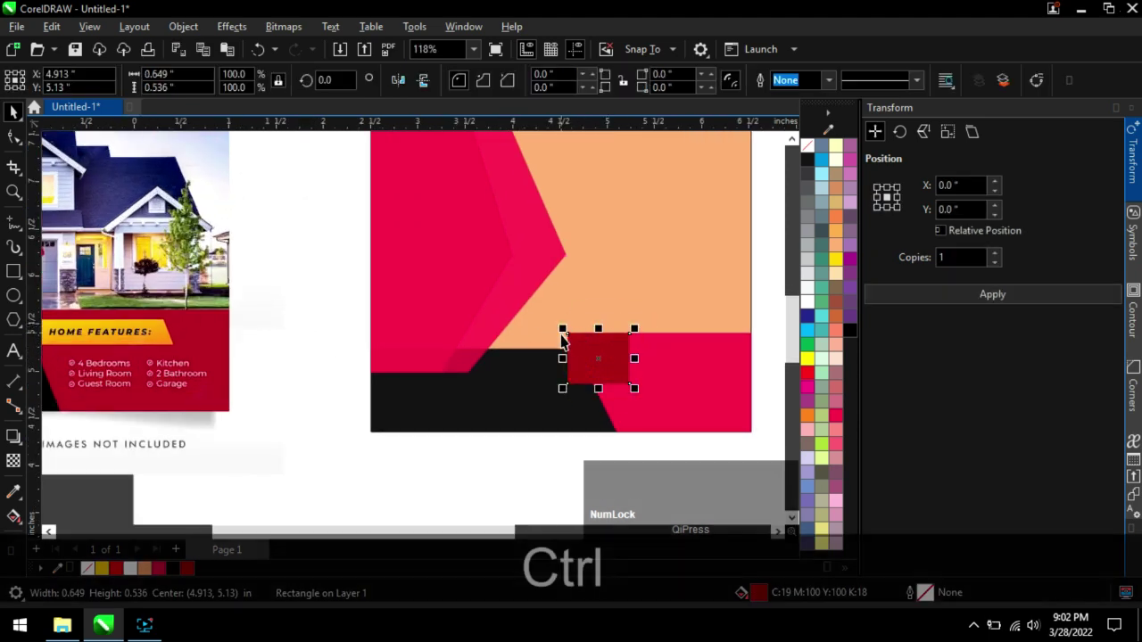
# Convert the dark red rectangle to curves and drag its bottom-left node into a slanted piece.
pyautogui.press('ctrl+q')
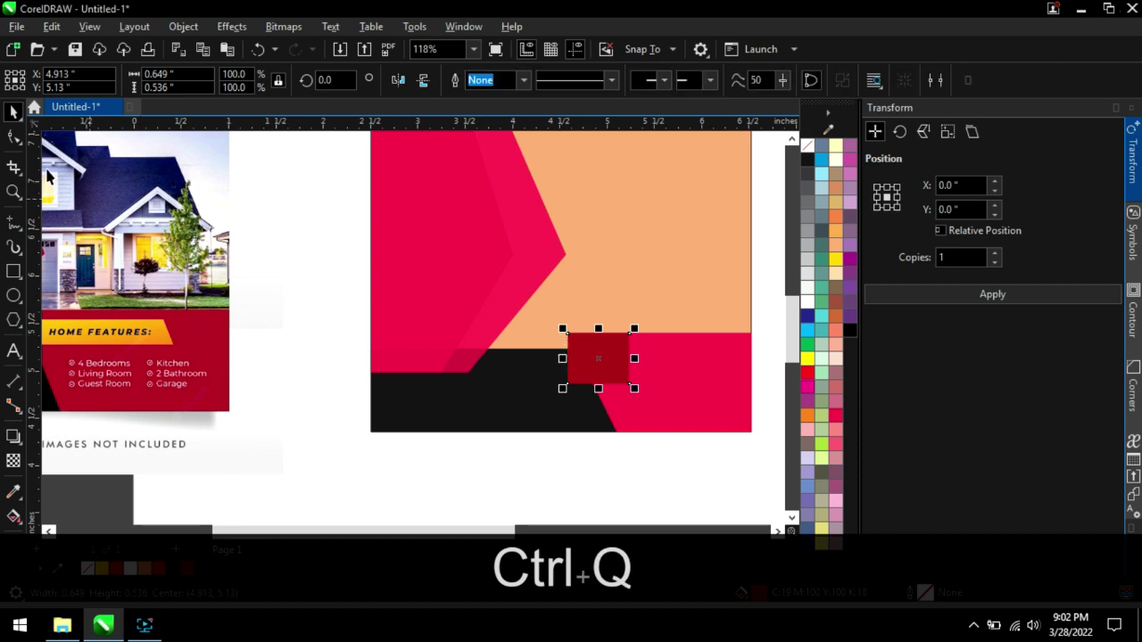
pyautogui.click(26, 143)
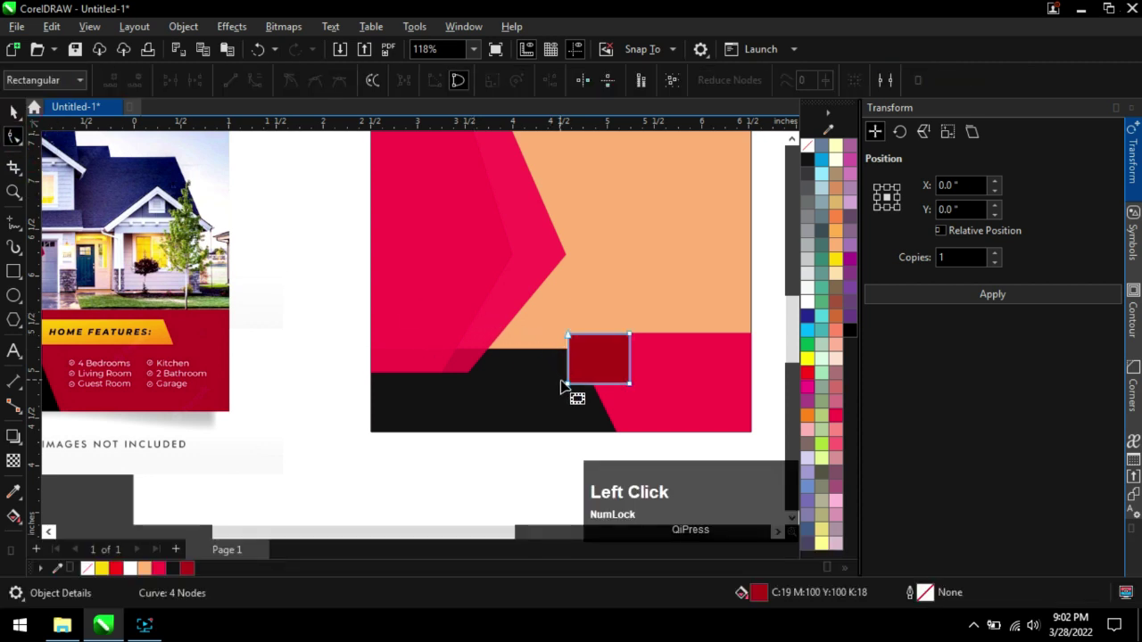
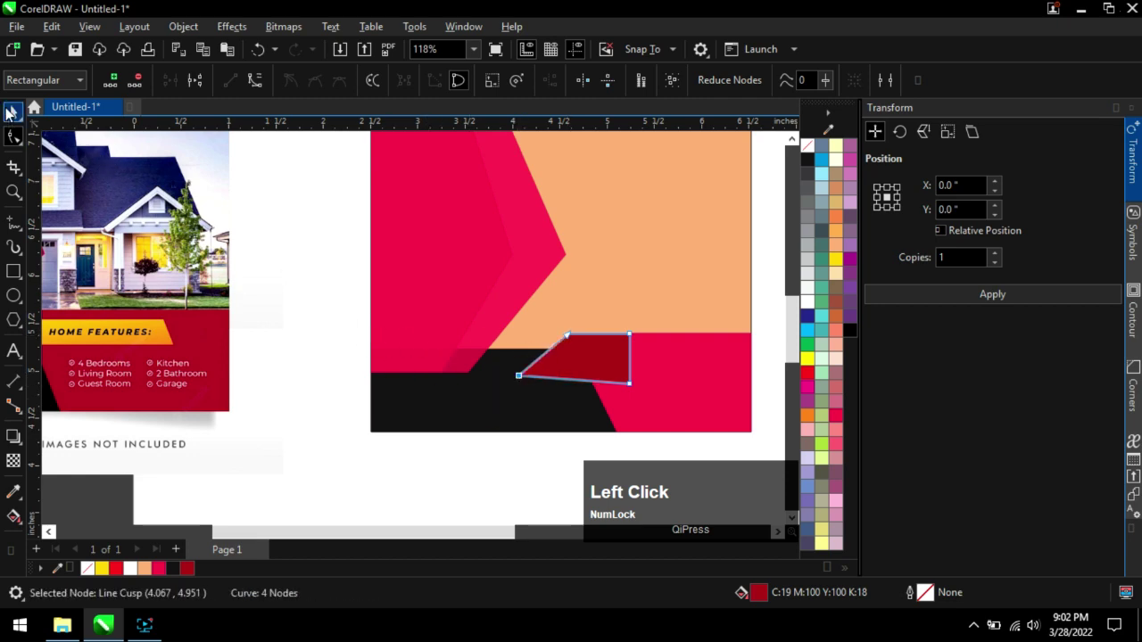
pyautogui.scroll(-3)
pyautogui.scroll(3)
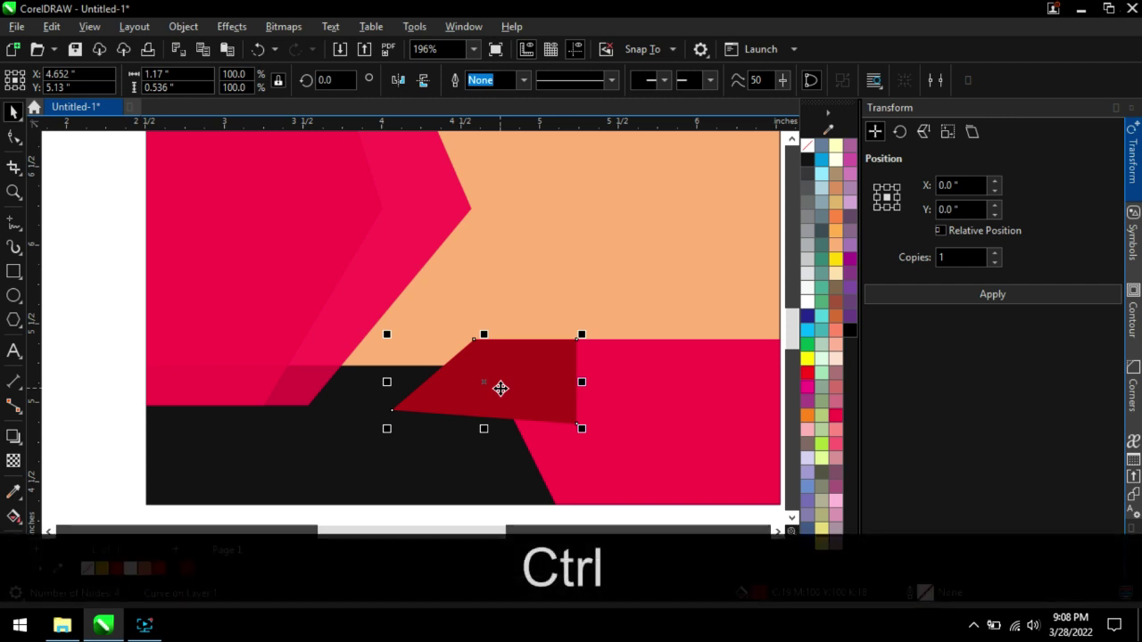
# Send the dark red piece behind the red and black blocks, leaving a small dark fold visible.
pyautogui.press('ctrl+Down')
pyautogui.press('ctrl+Down')
pyautogui.press('ctrl+Up')
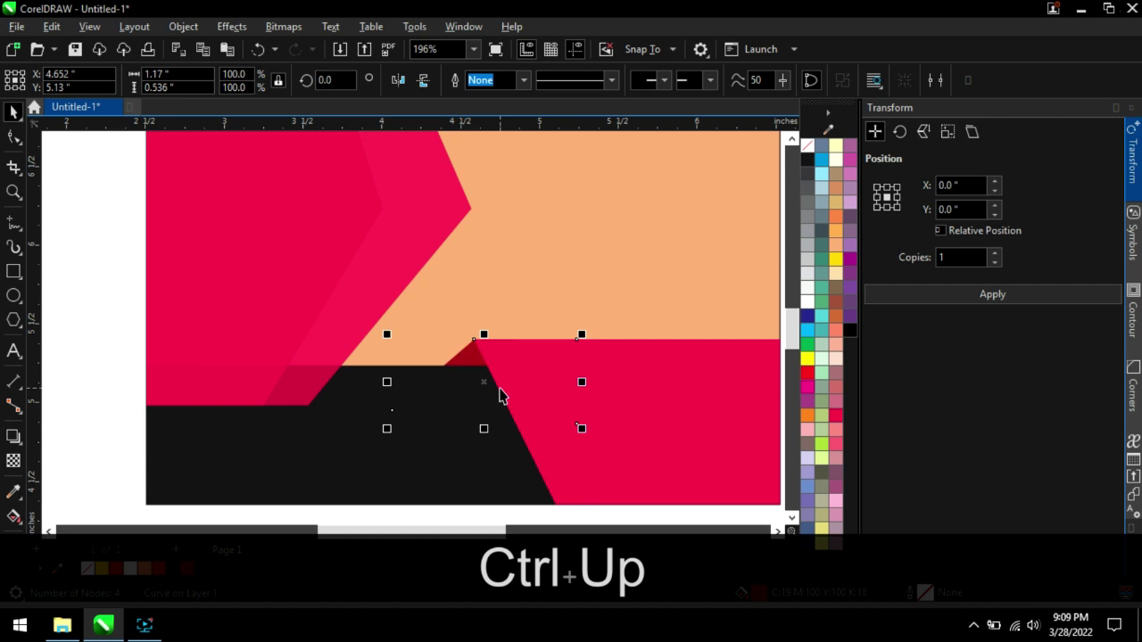
pyautogui.click(114, 273)
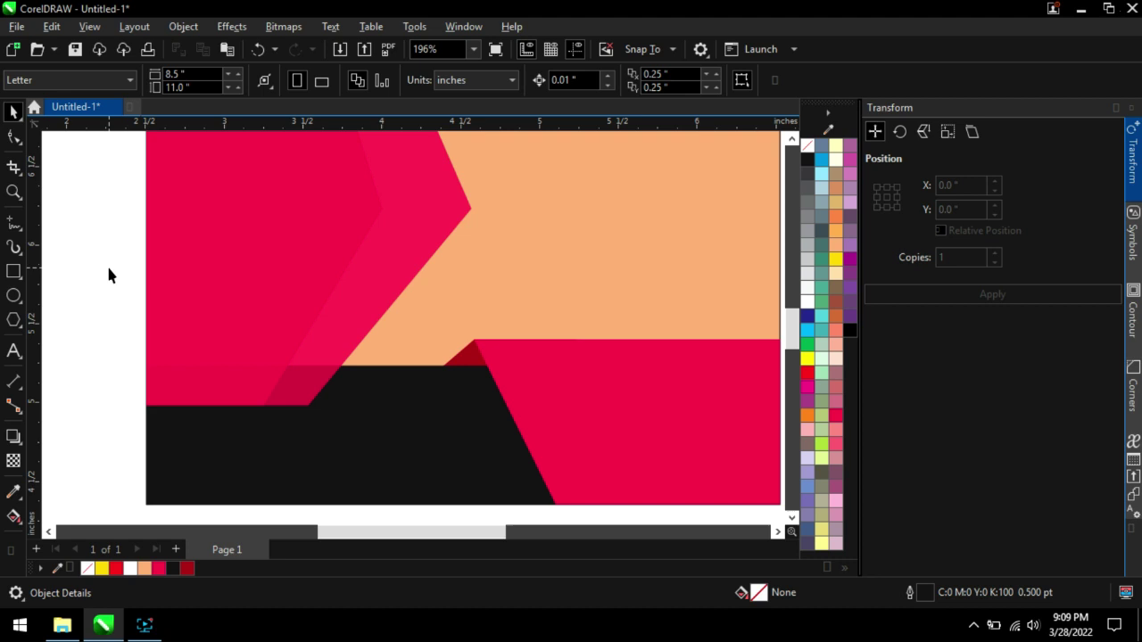
pyautogui.scroll(3)
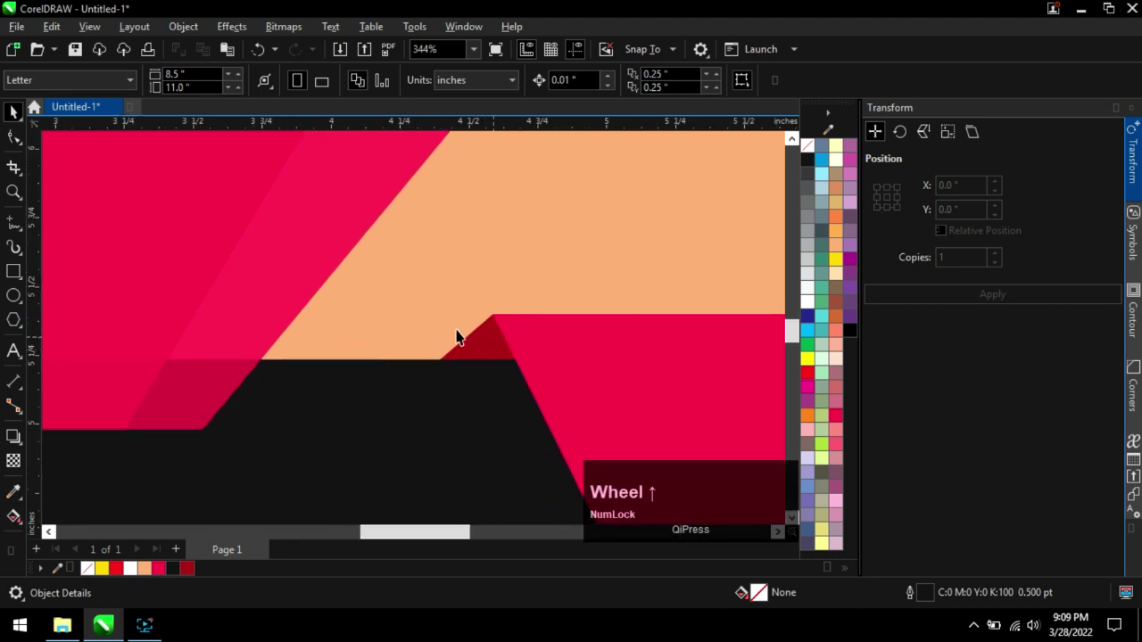
# Start a thin yellow bar across the lower red block with the Rectangle tool.
pyautogui.scroll(-3)
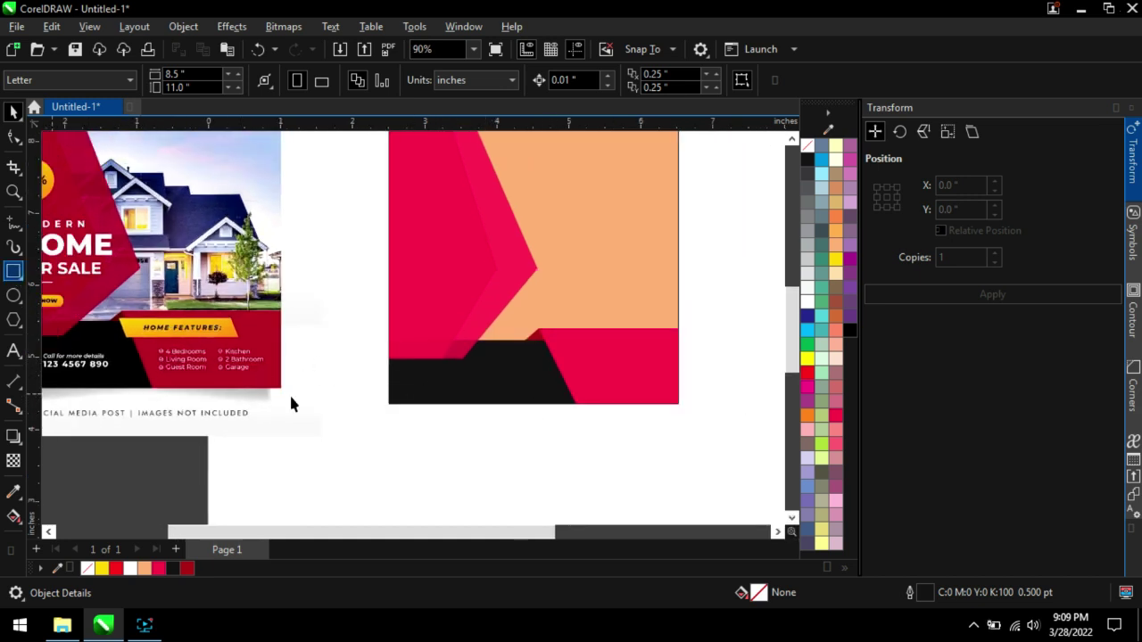
pyautogui.click(21, 277)
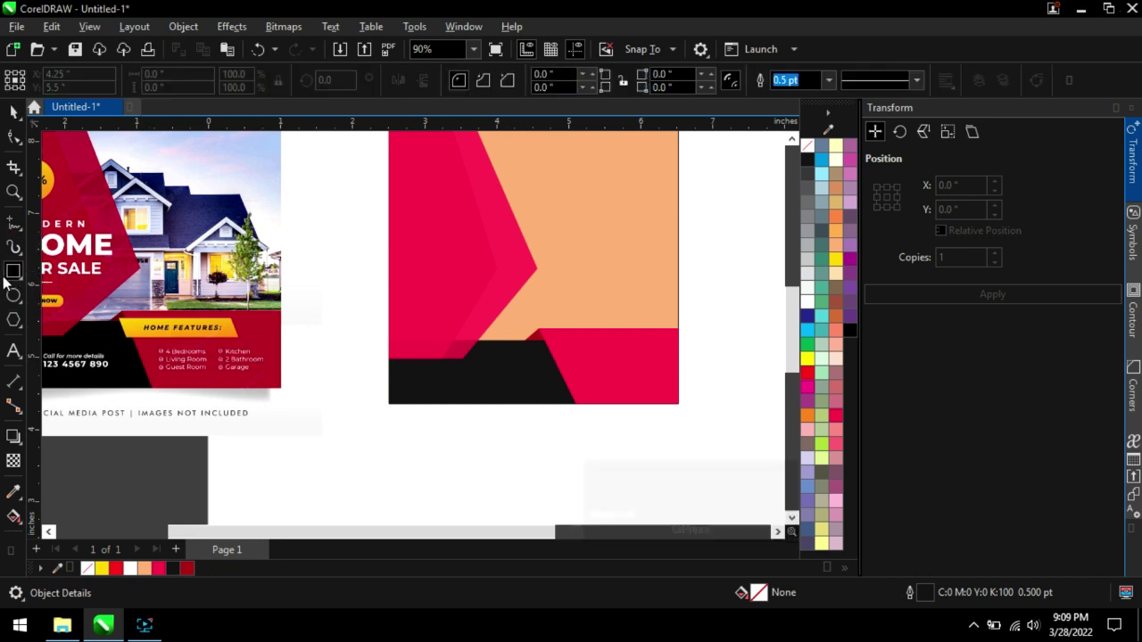
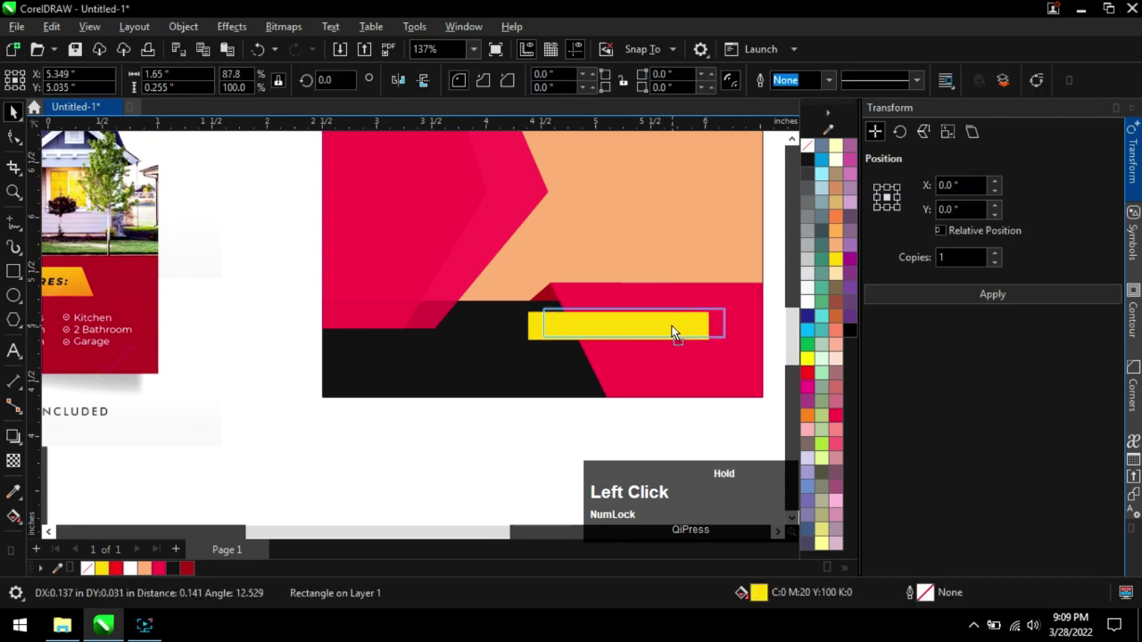
# Skew the thin yellow bar into a slanted parallelogram across the lower crimson block, then deselect it.
pyautogui.scroll(-3)
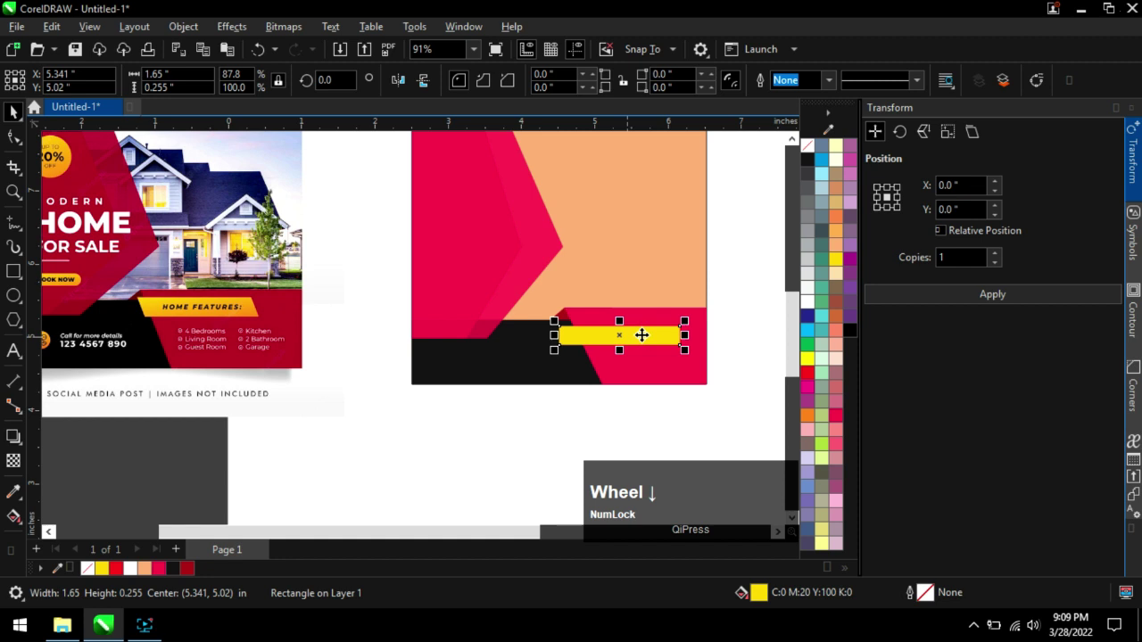
pyautogui.scroll(3)
pyautogui.scroll(-3)
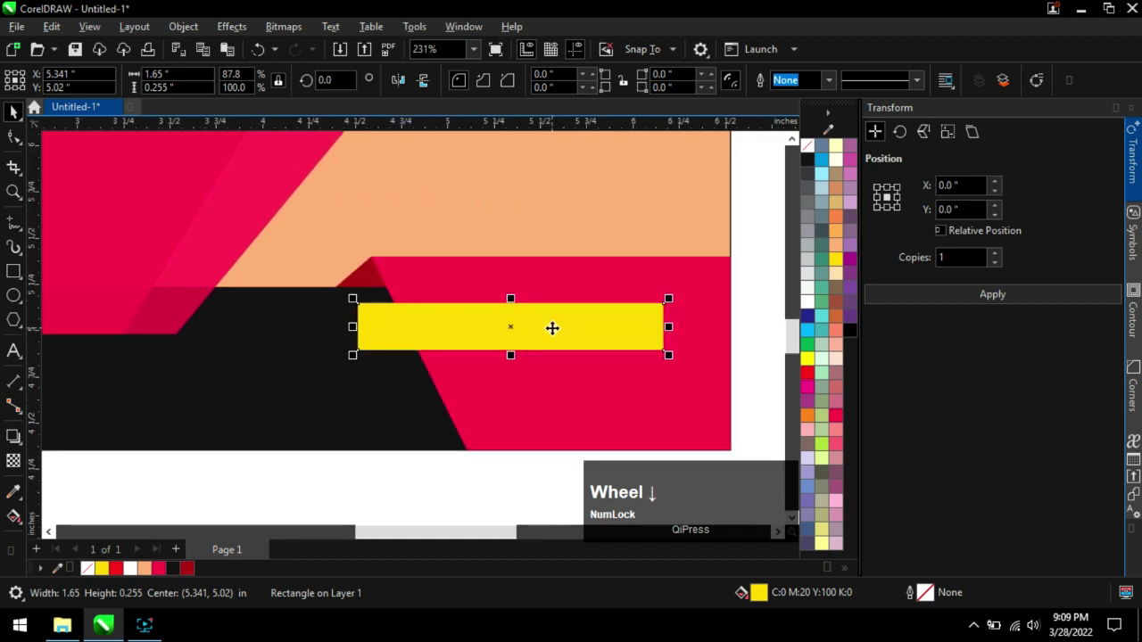
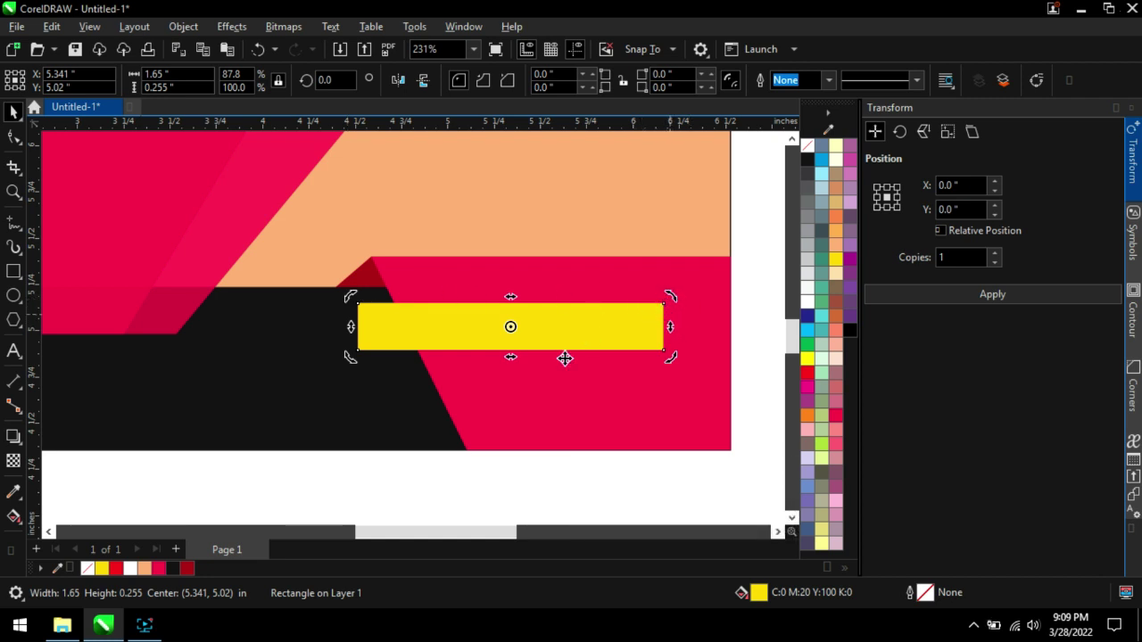
pyautogui.scroll(3)
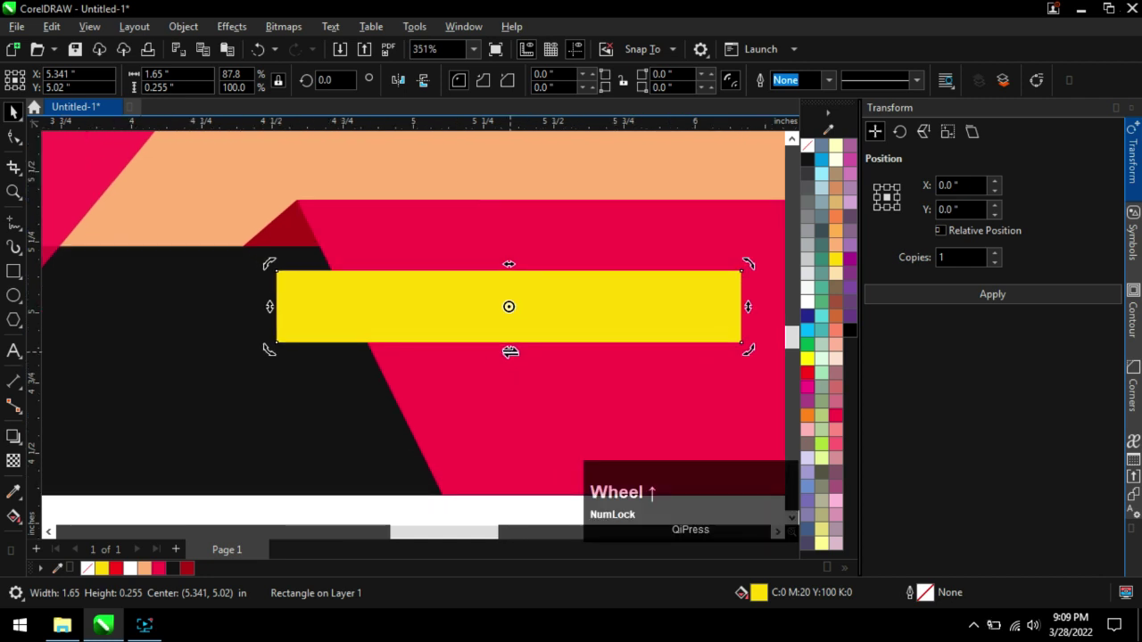
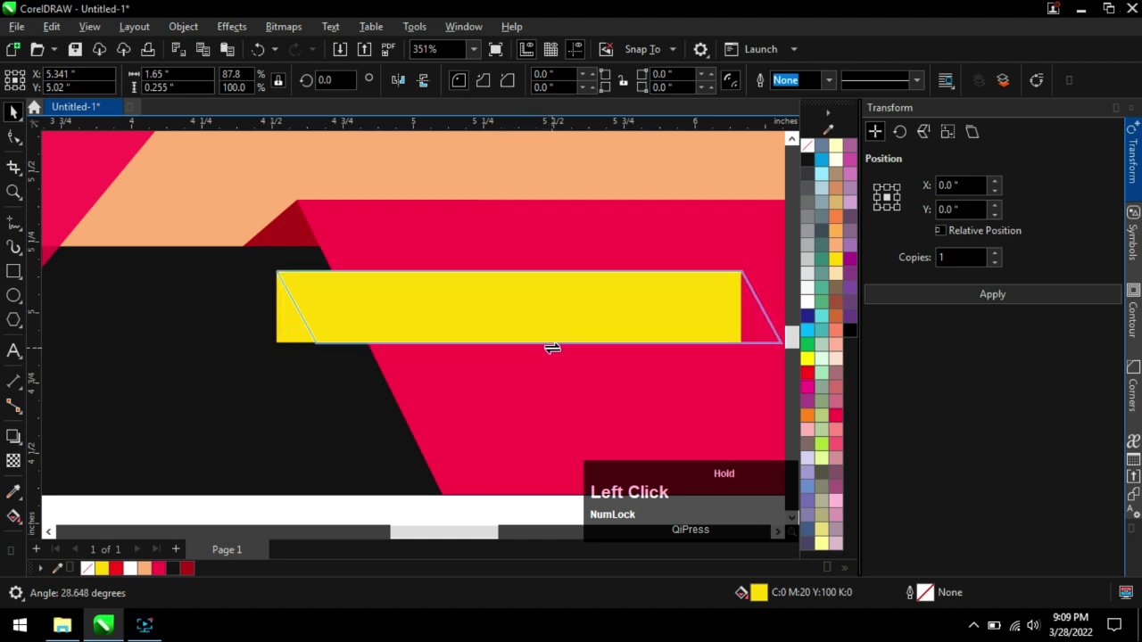
pyautogui.scroll(-3)
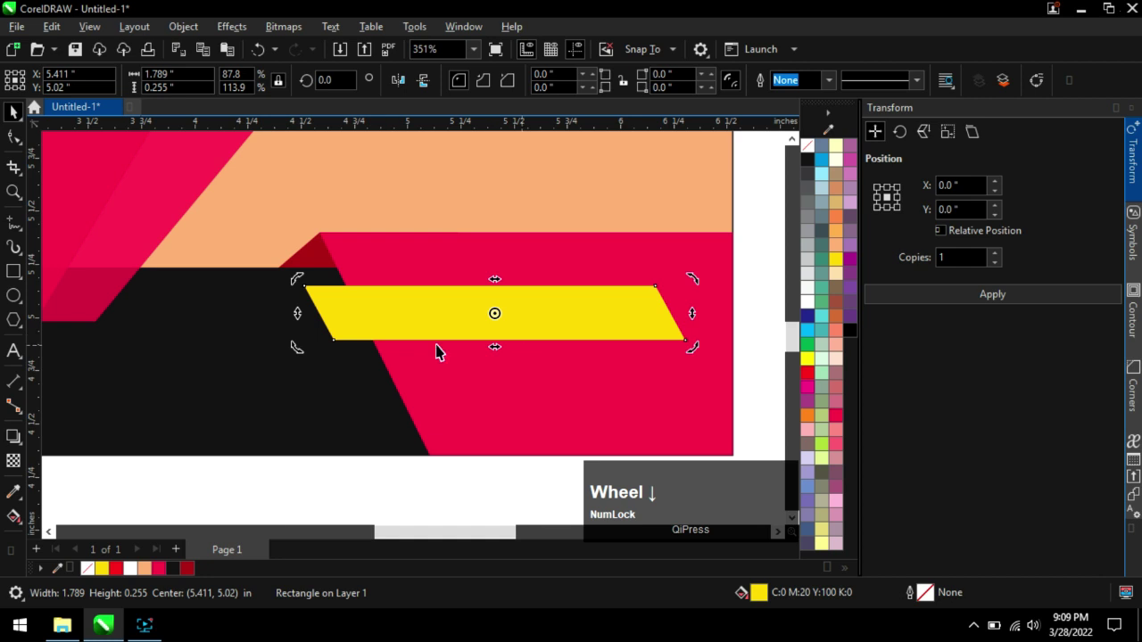
pyautogui.scroll(-3)
pyautogui.click(541, 445)
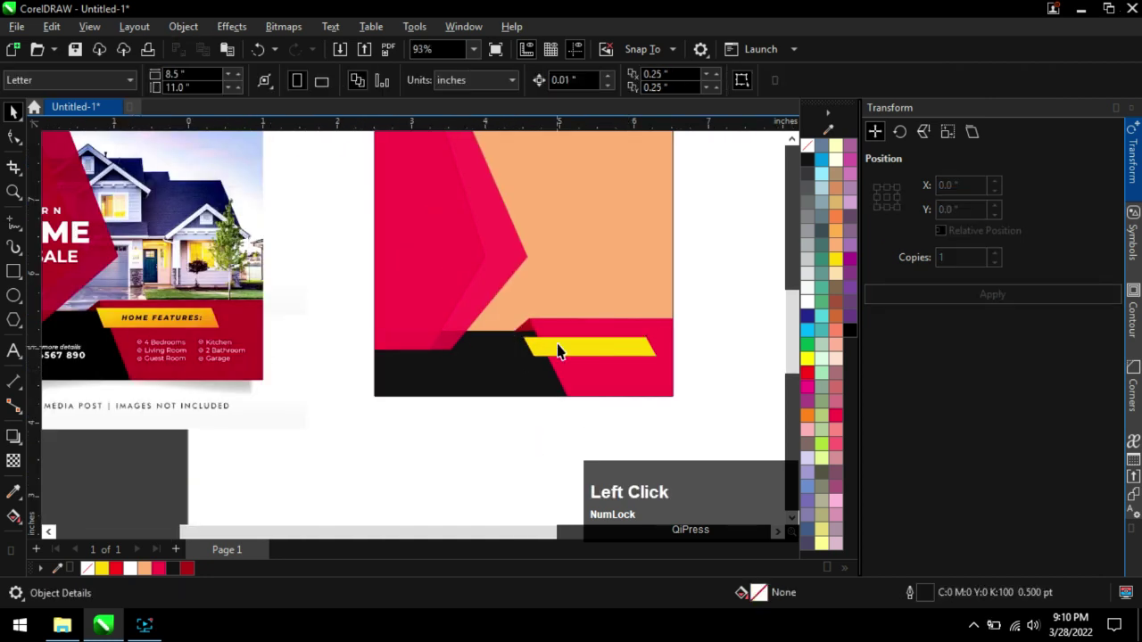
pyautogui.scroll(3)
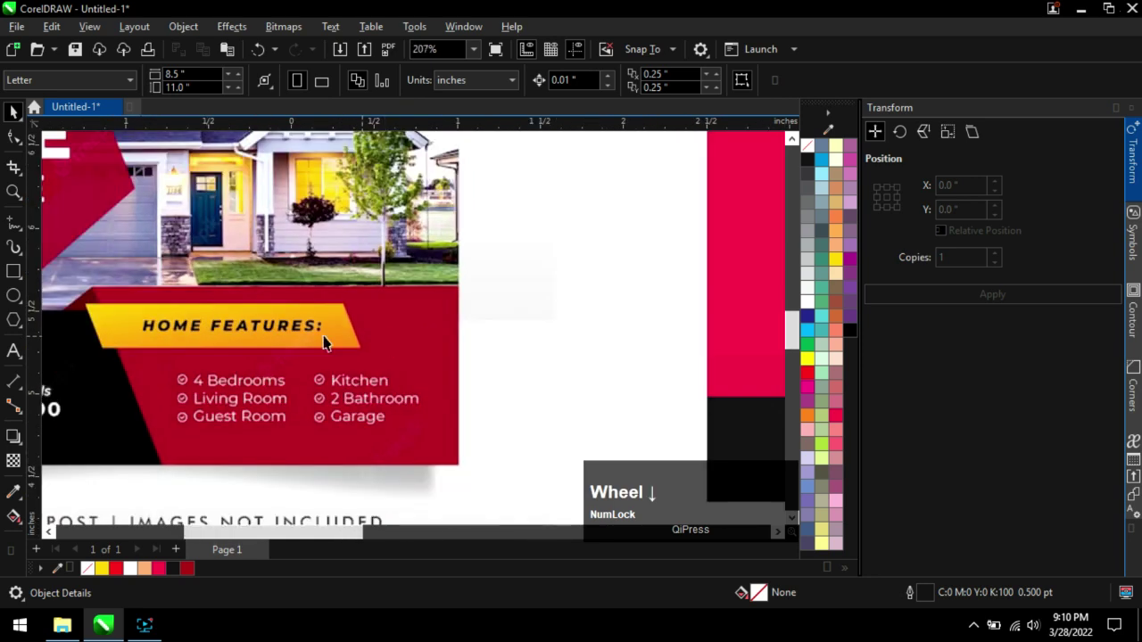
pyautogui.scroll(-3)
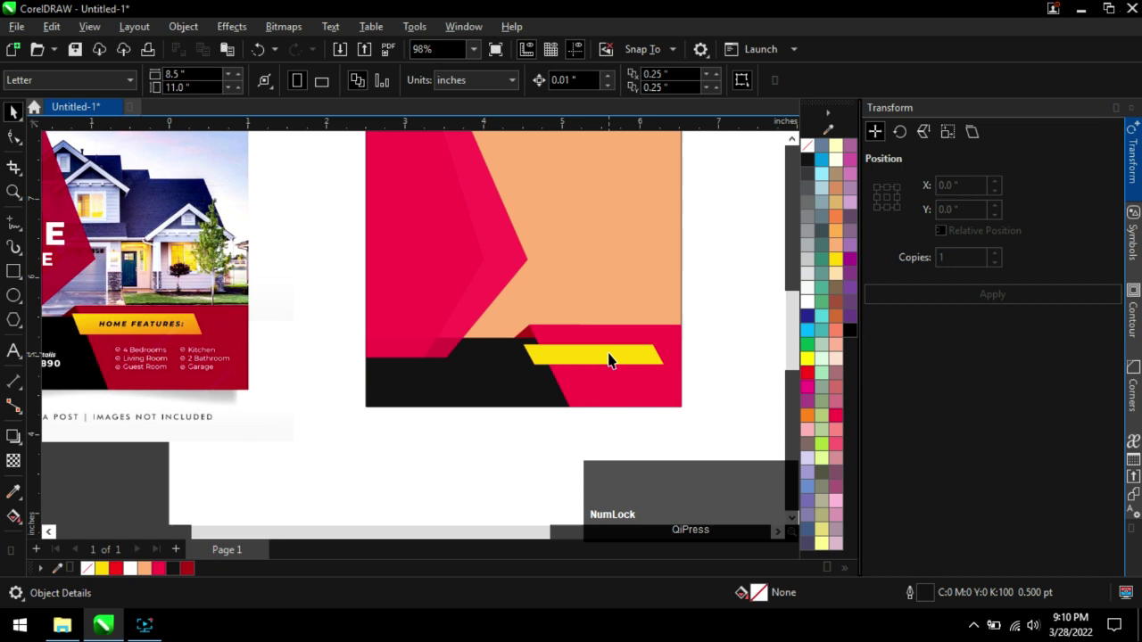
# Give the slanted bar a linear fountain fill running from yellow to orange.
pyautogui.click(616, 357)
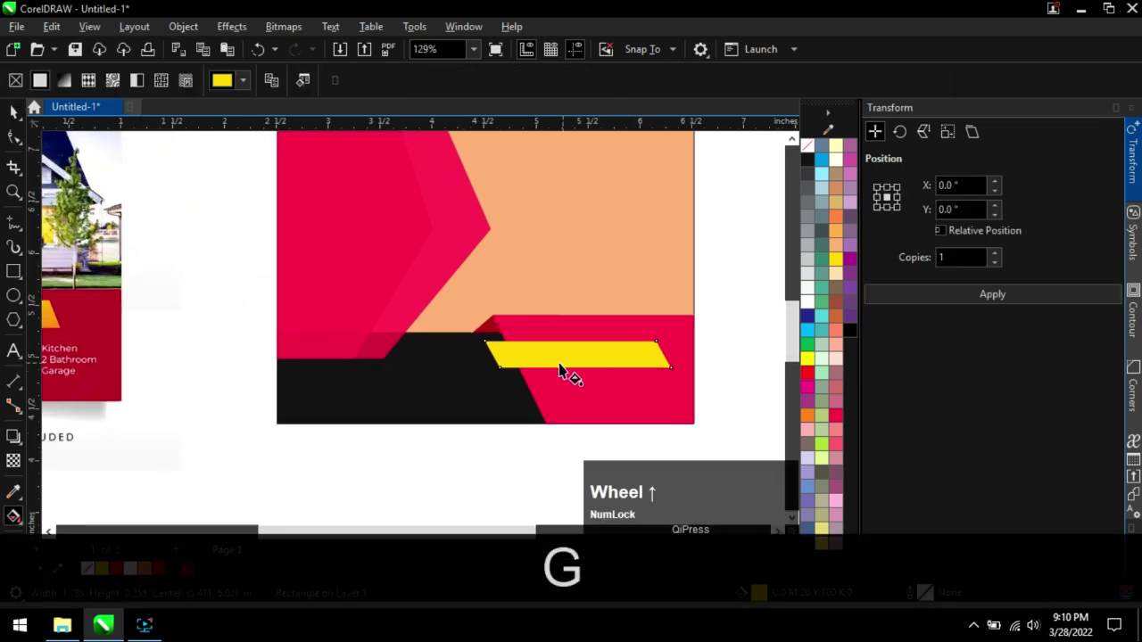
pyautogui.scroll(3)
pyautogui.click(557, 345)
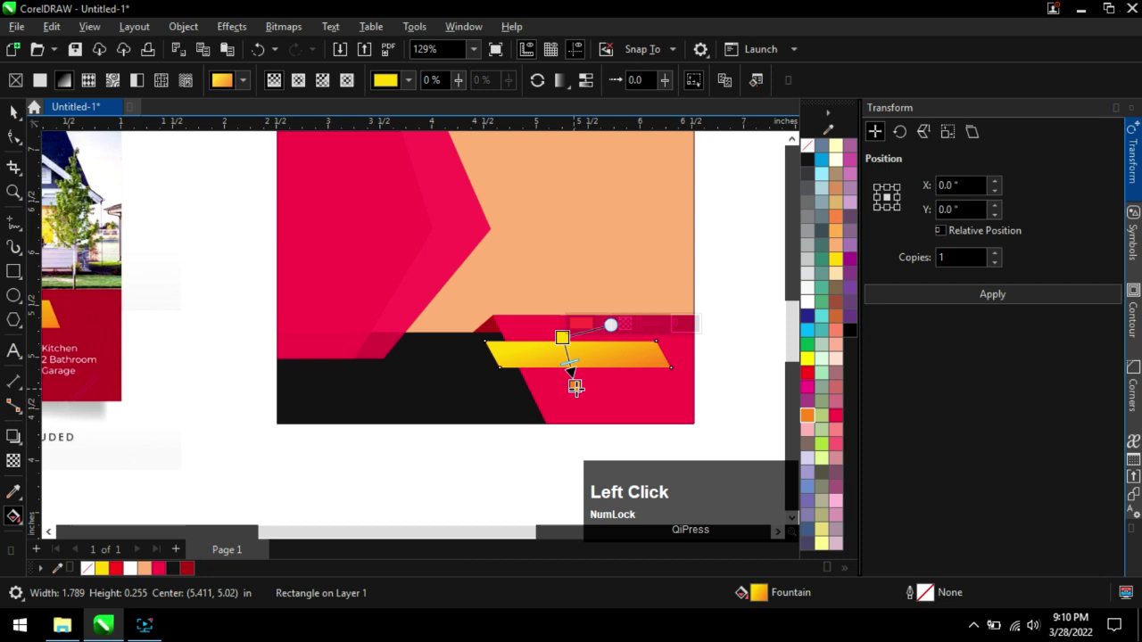
pyautogui.scroll(-3)
pyautogui.click(20, 114)
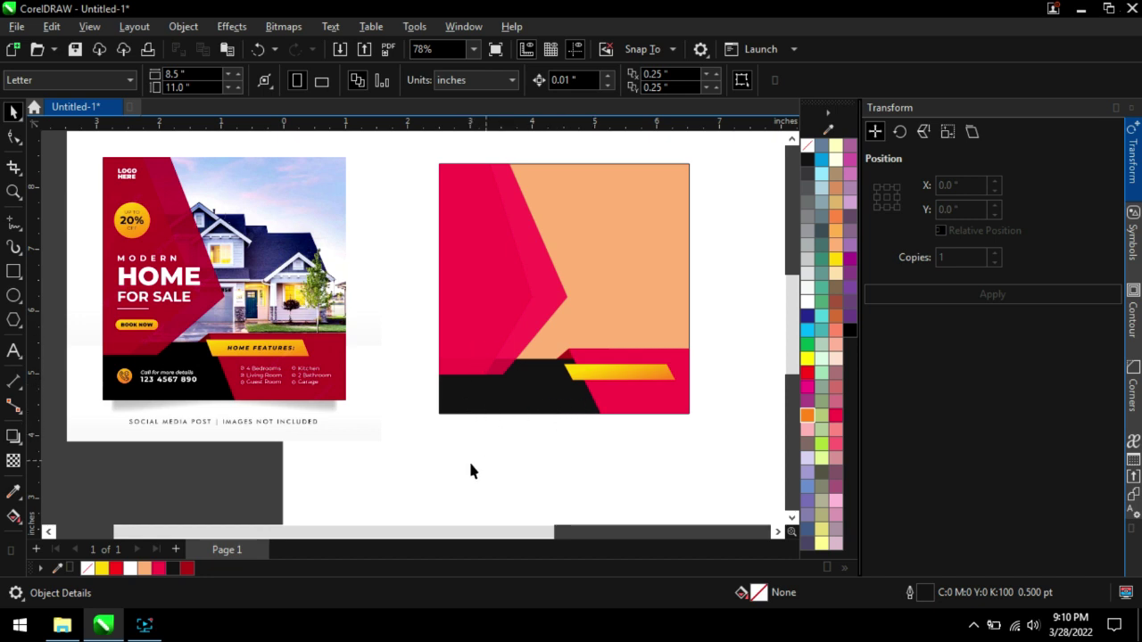
# Bring up the source images folder in File Explorer to fetch the house photo.
pyautogui.click(76, 627)
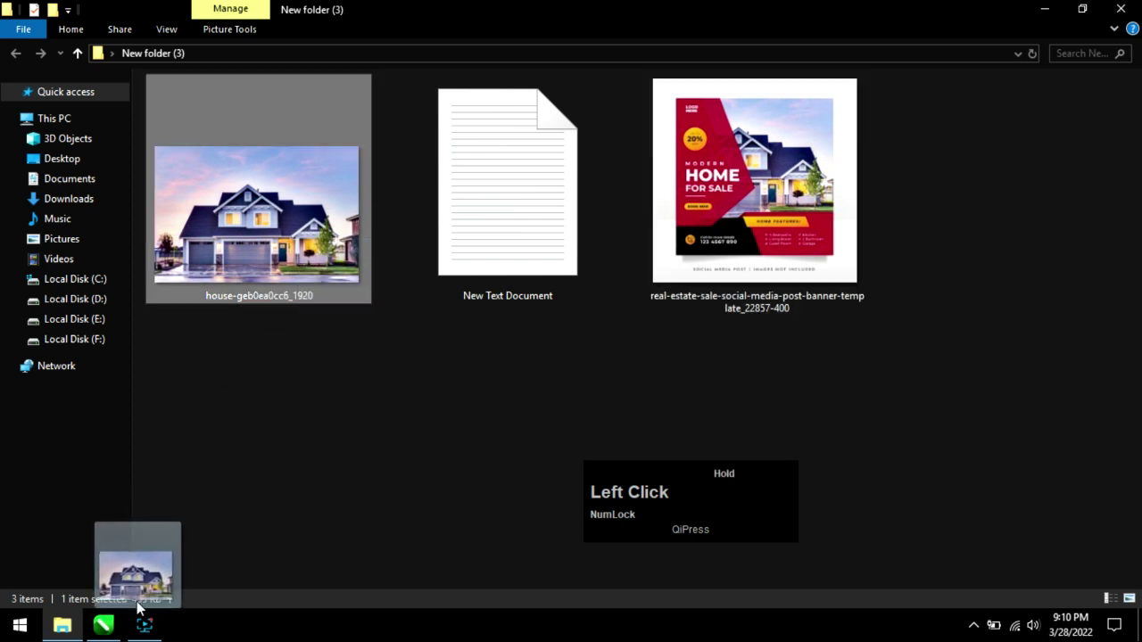
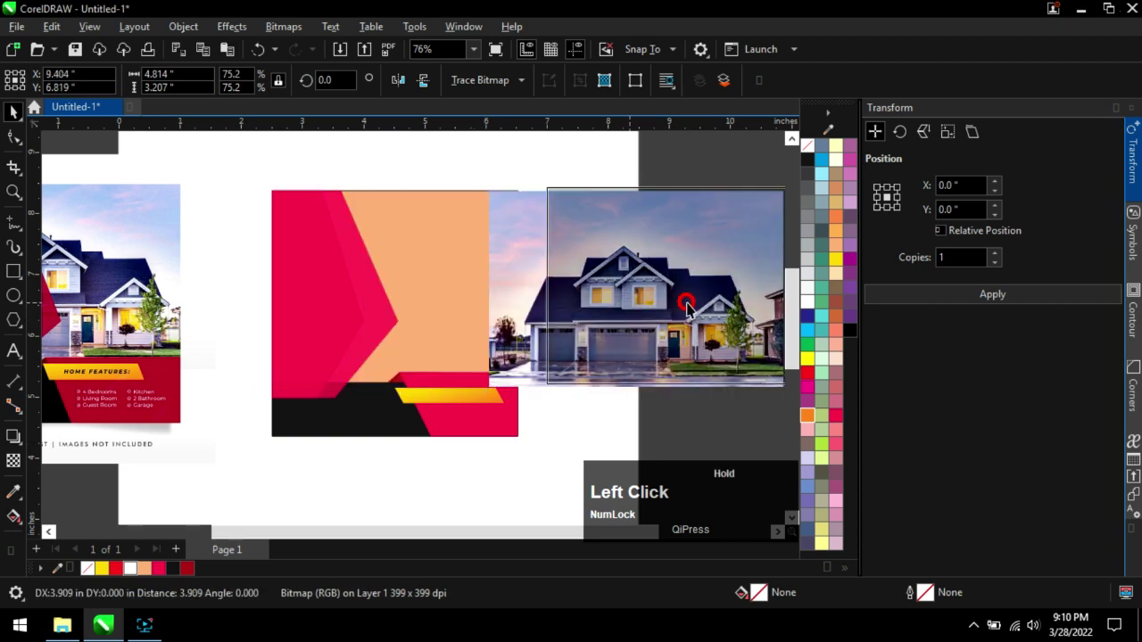
# PowerClip the imported house photo inside the peach layout square so it shows only within it.
pyautogui.scroll(-3)
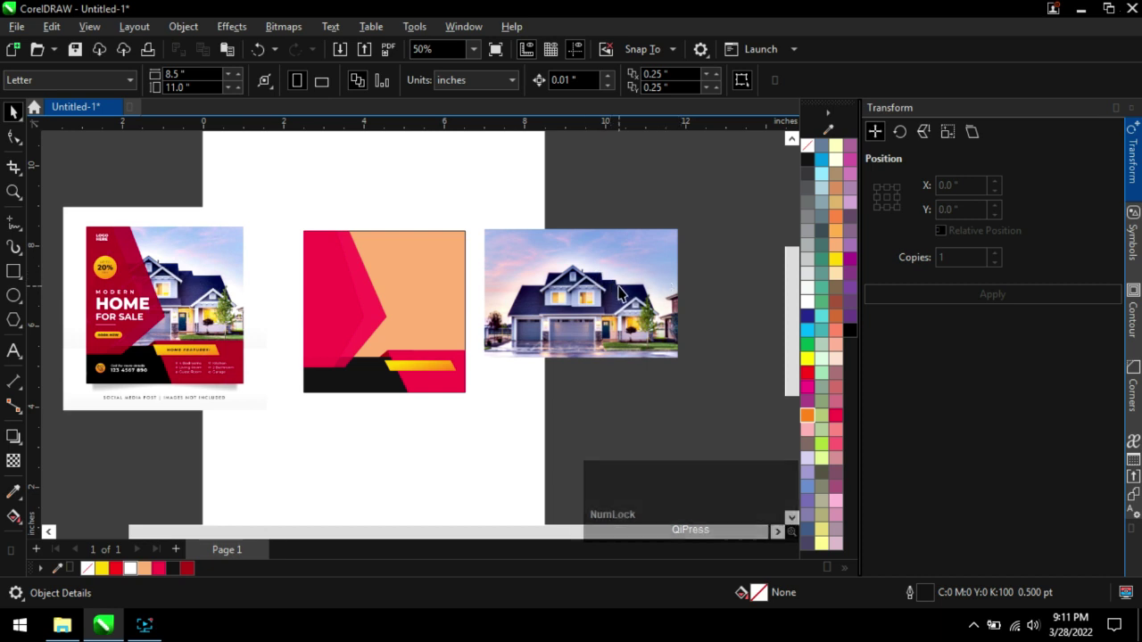
pyautogui.scroll(3)
pyautogui.click(540, 271)
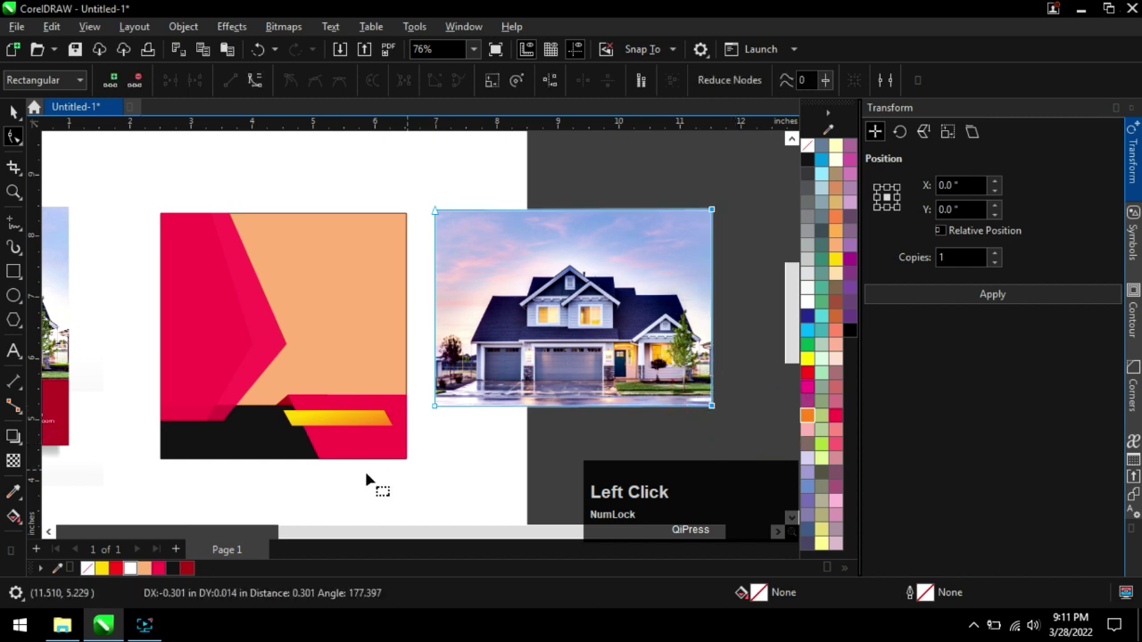
pyautogui.press('ctrl+z')
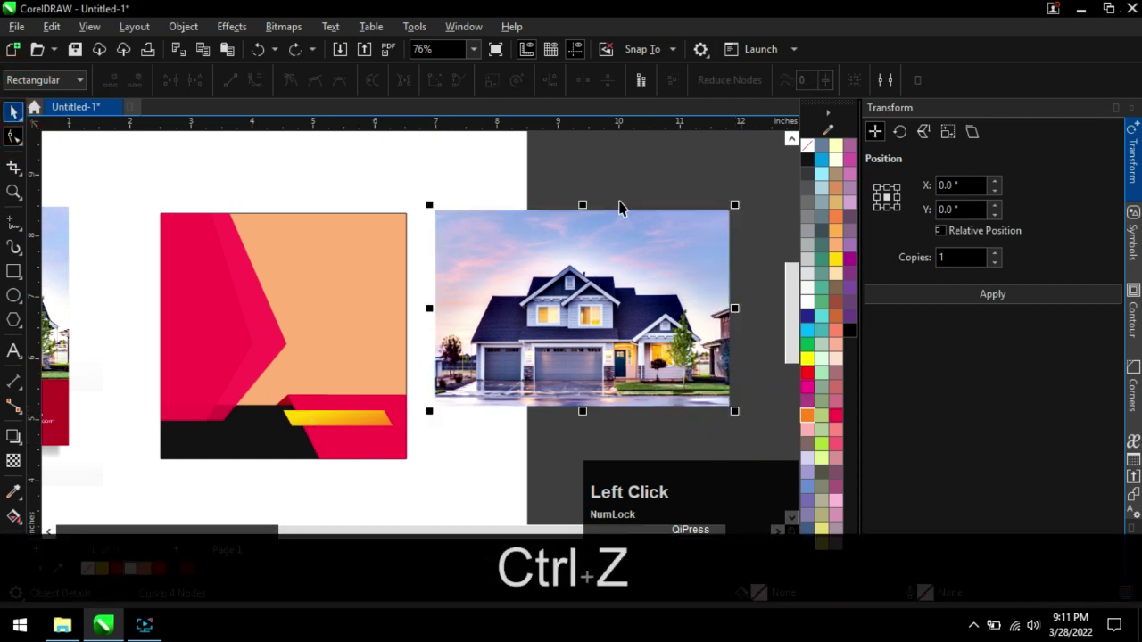
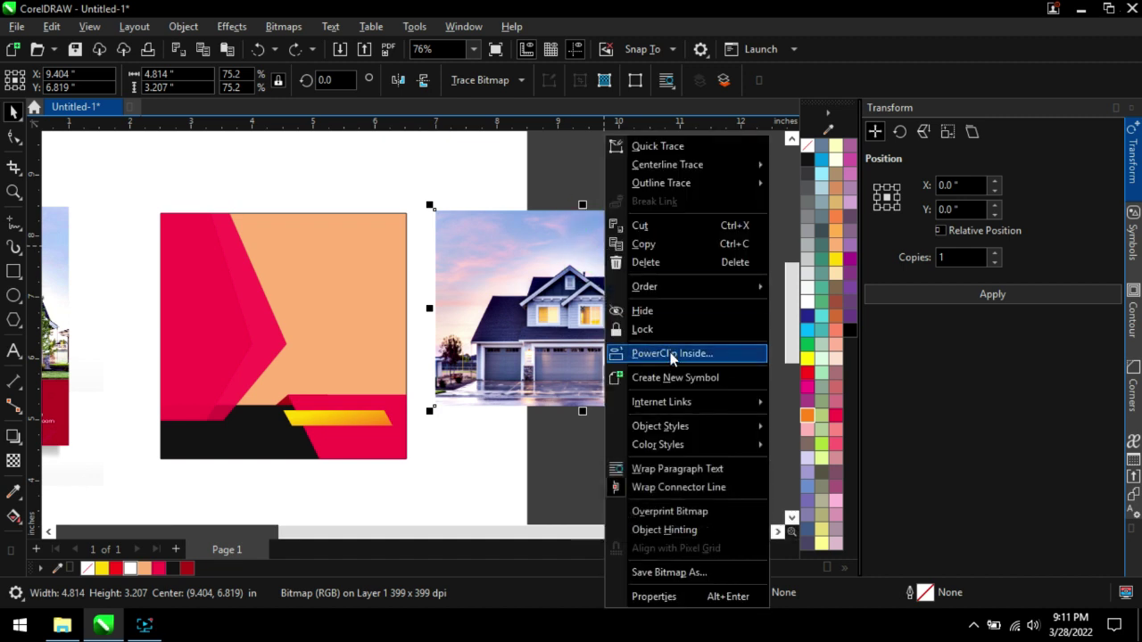
pyautogui.click(678, 358)
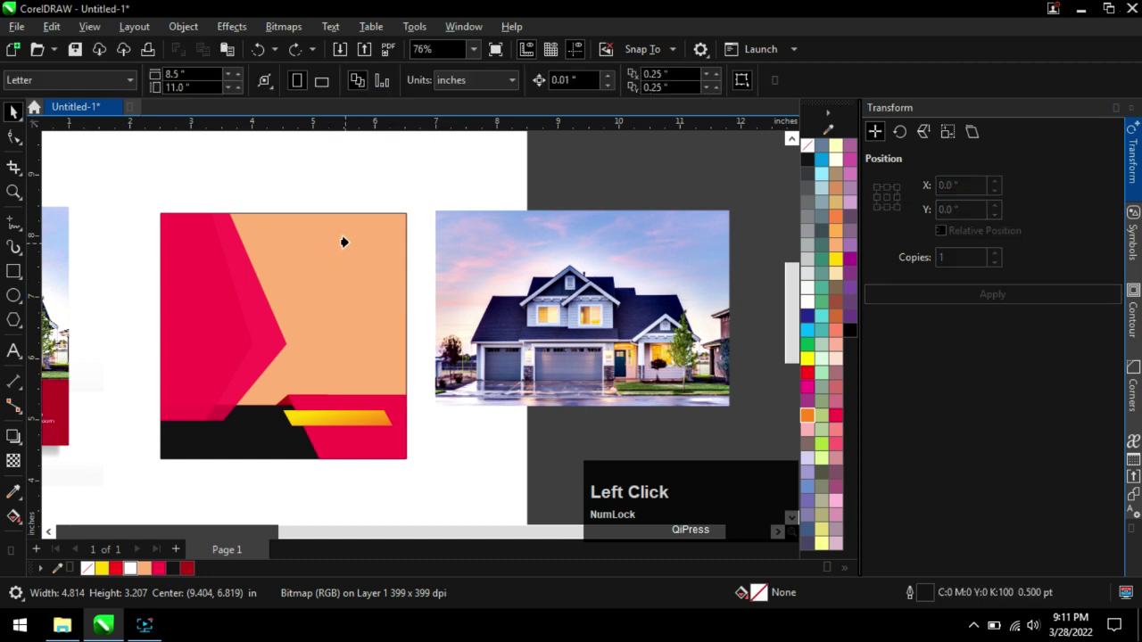
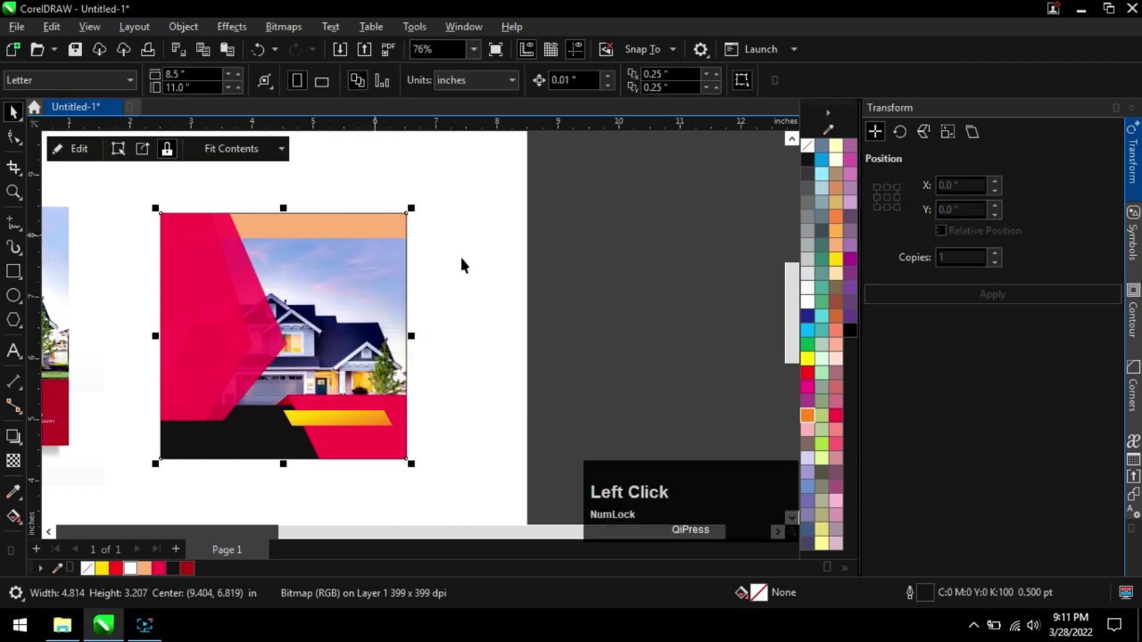
pyautogui.scroll(-3)
pyautogui.scroll(3)
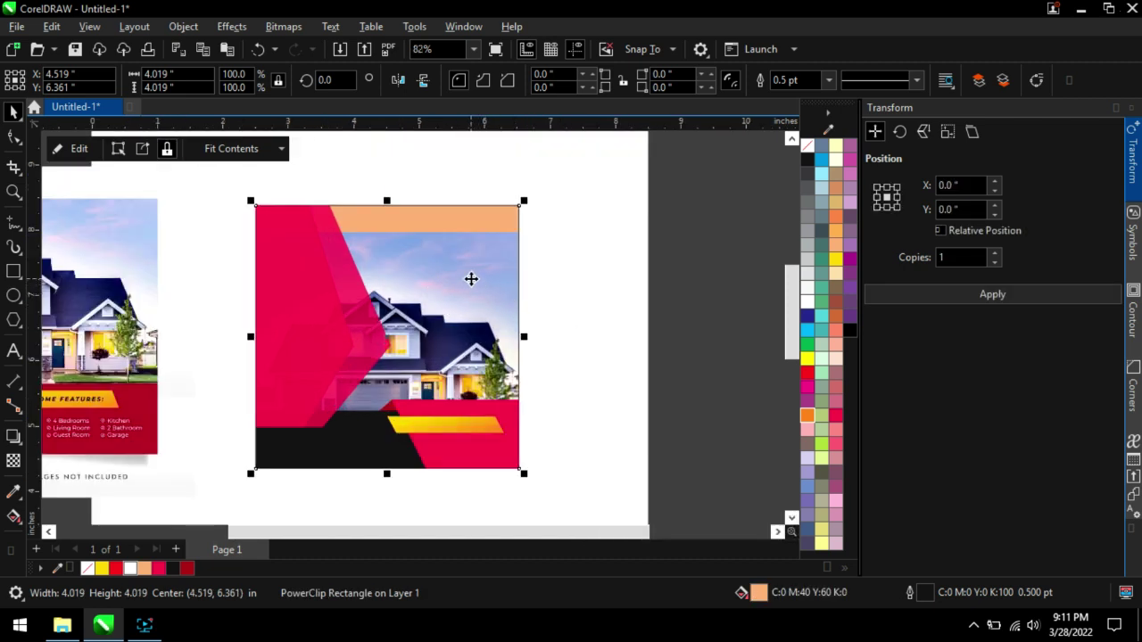
pyautogui.click(597, 259)
pyautogui.scroll(3)
pyautogui.scroll(-3)
# Edit the PowerClip and move the house photo up to cover the peach strip along the top.
pyautogui.rightClick(488, 261)
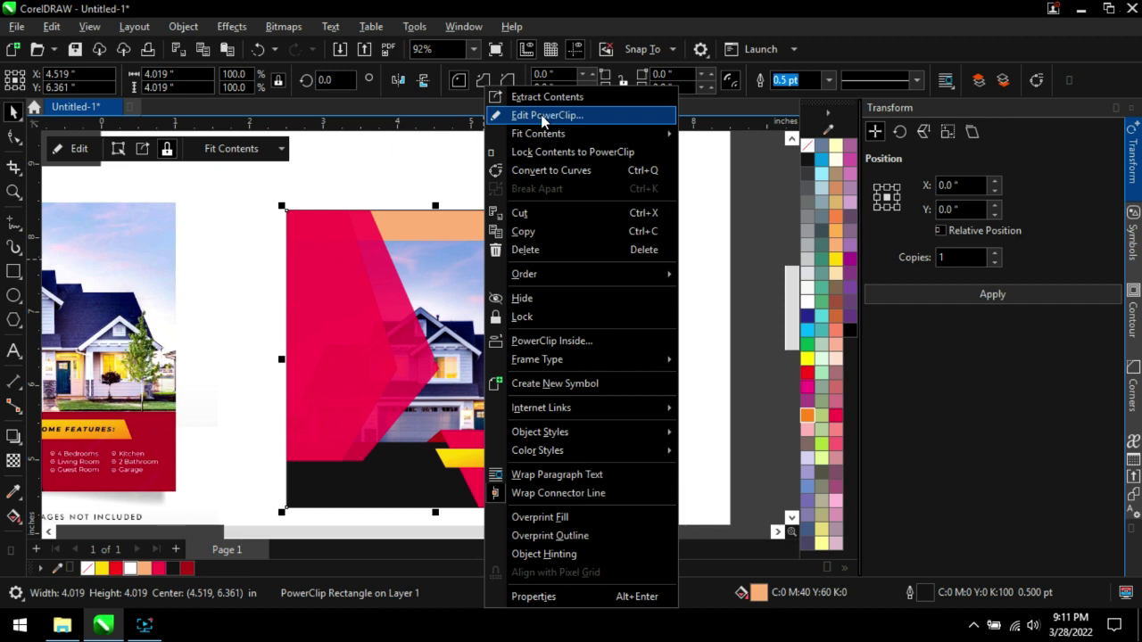
pyautogui.click(560, 121)
pyautogui.click(604, 273)
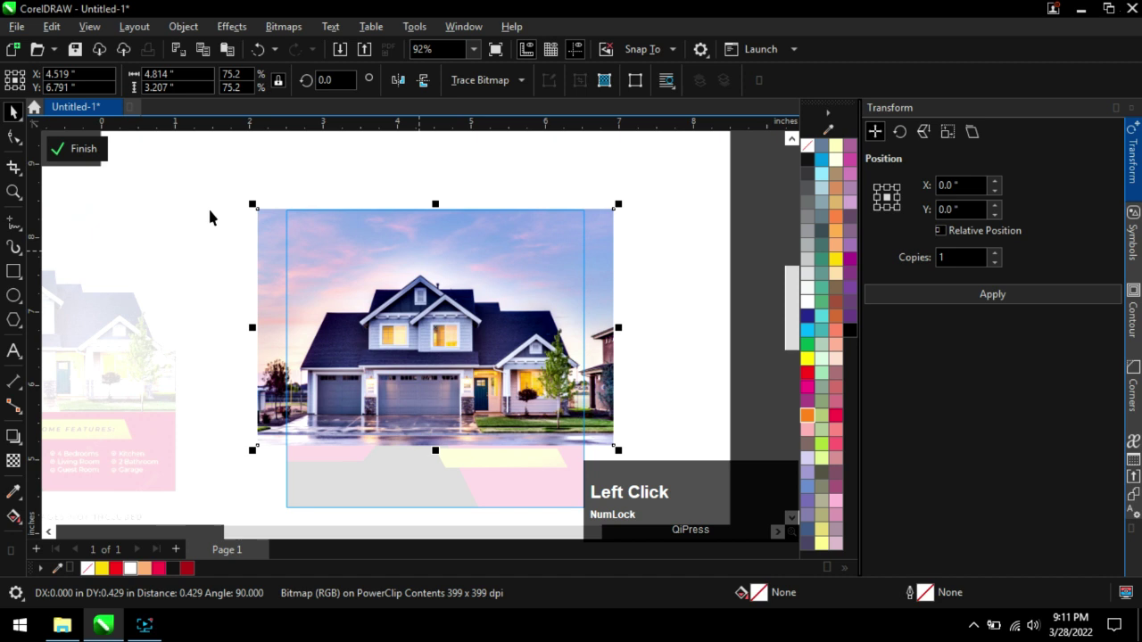
pyautogui.click(91, 153)
pyautogui.scroll(-3)
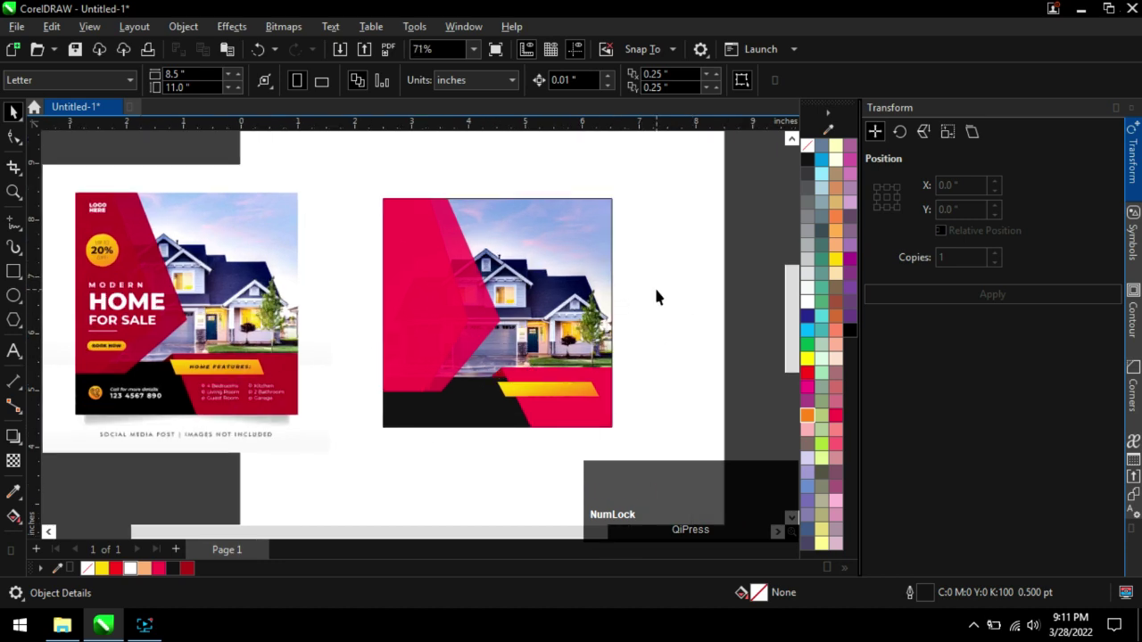
pyautogui.click(691, 270)
pyautogui.scroll(3)
pyautogui.scroll(-3)
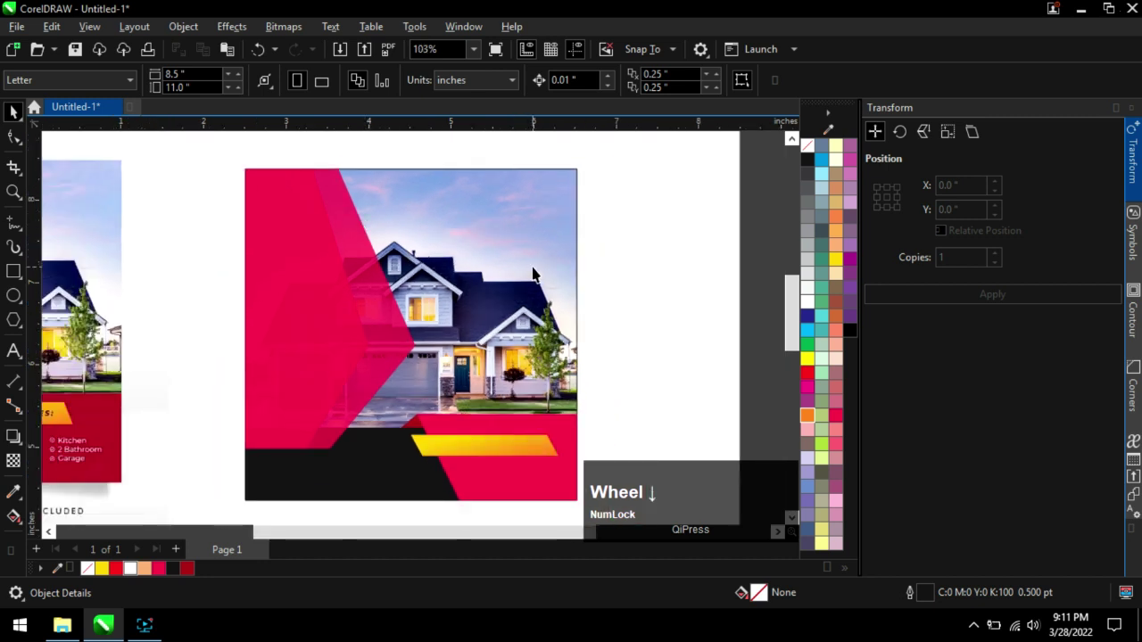
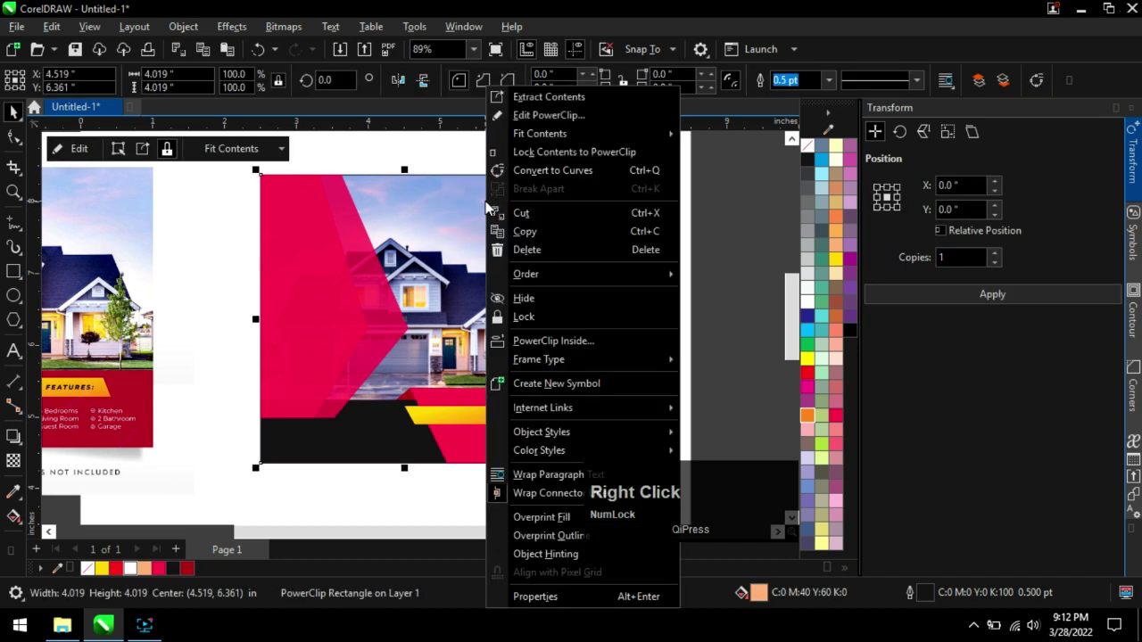
# Undo the accidental extraction so the photo sits clipped inside the square again.
pyautogui.click(563, 102)
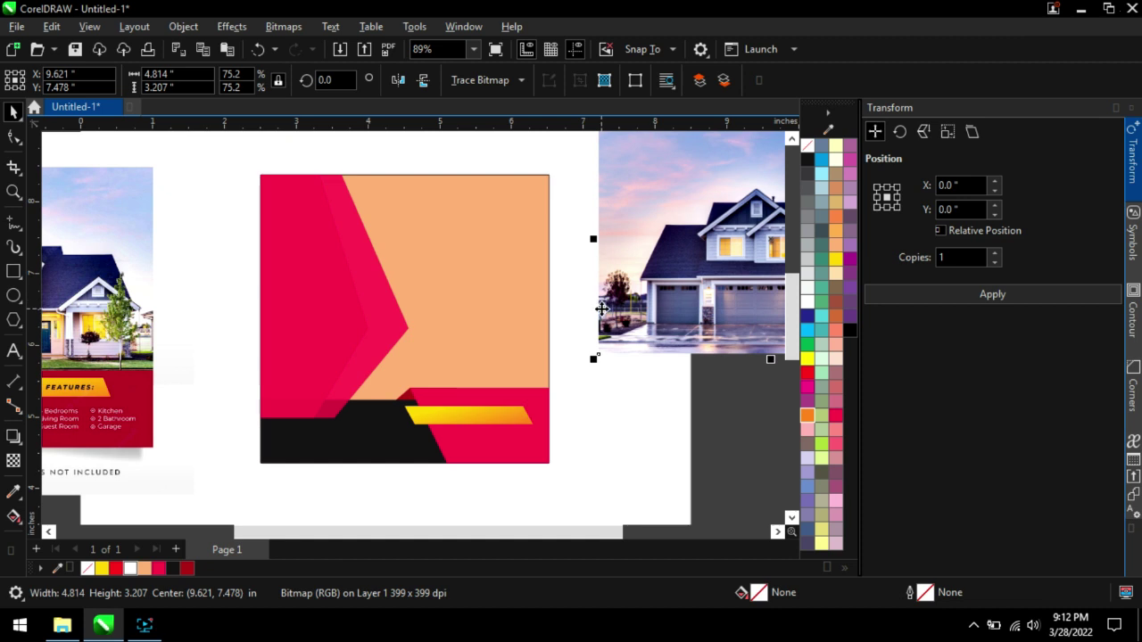
pyautogui.press('ctrl+z')
pyautogui.press('ctrl+z')
pyautogui.press('ctrl+z')
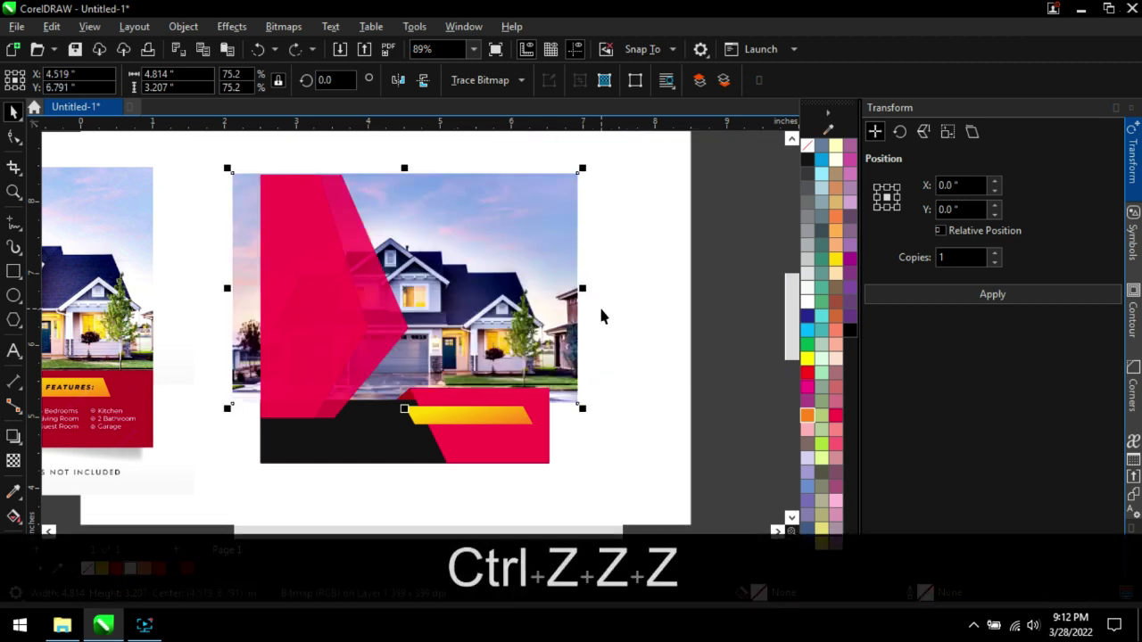
pyautogui.press('ctrl+z')
pyautogui.click(644, 323)
pyautogui.scroll(-3)
pyautogui.scroll(3)
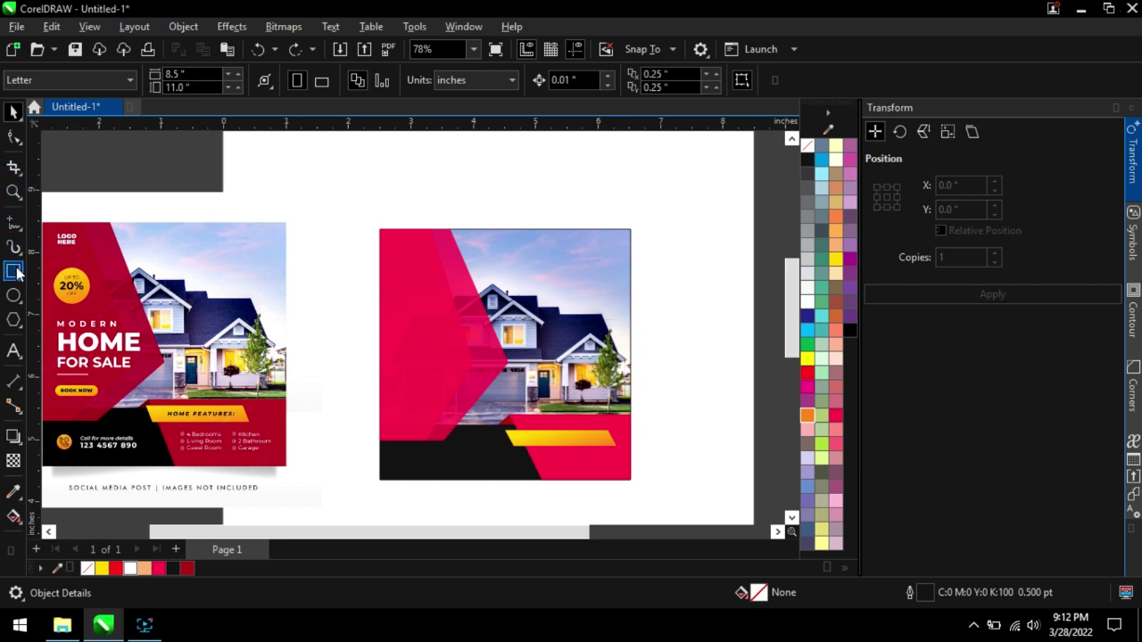
# Draw a small rectangle and align it to the photo's top and right edges.
pyautogui.click(23, 273)
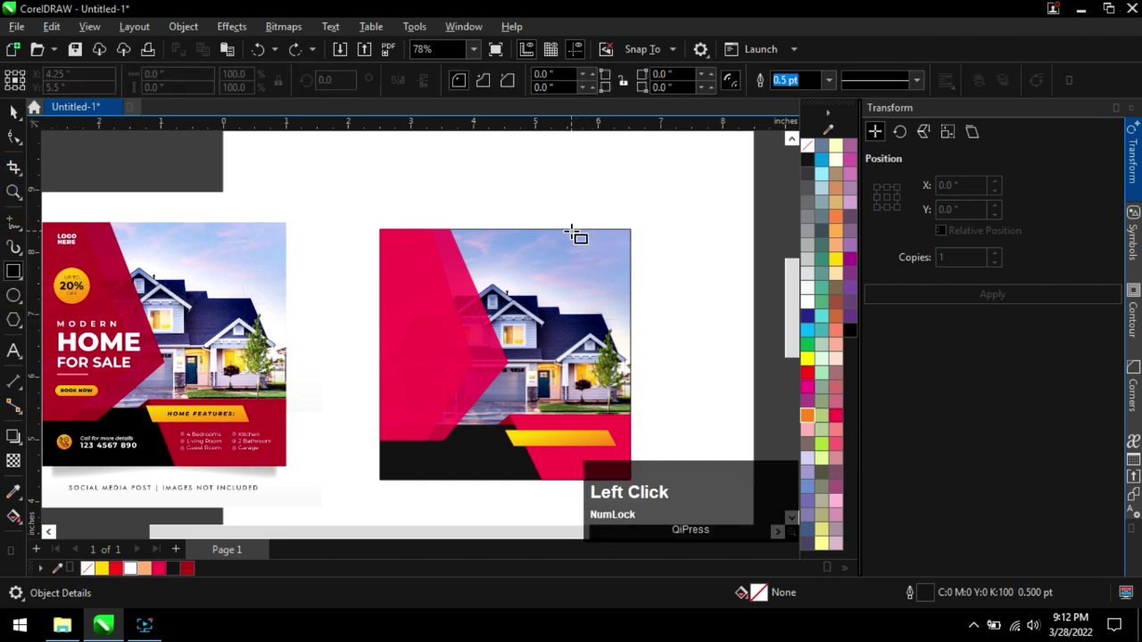
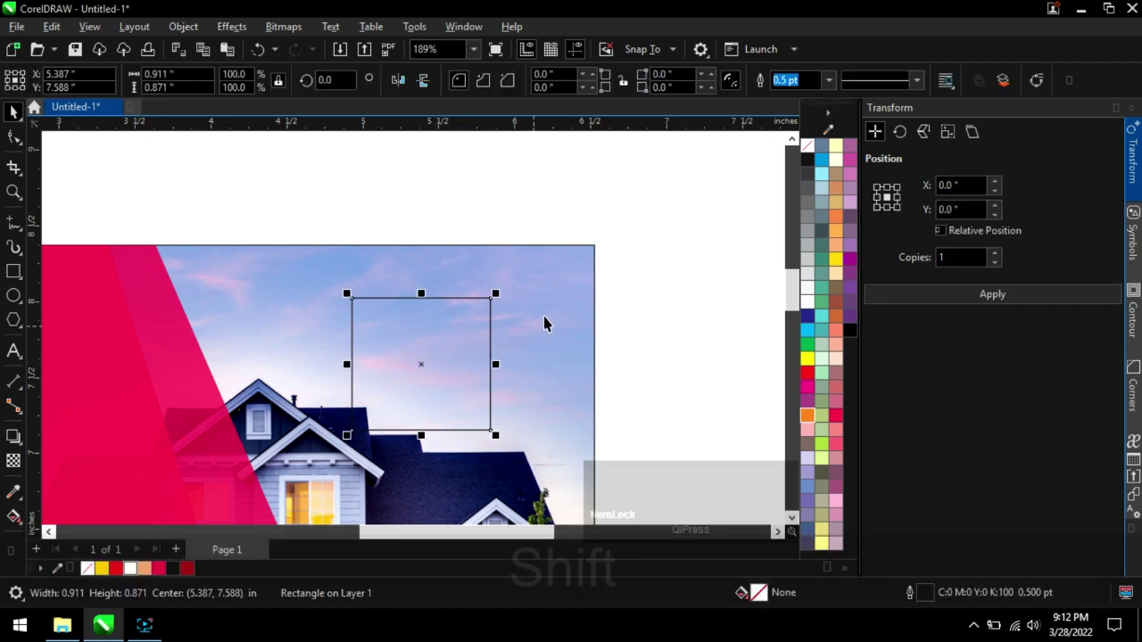
pyautogui.click(557, 301)
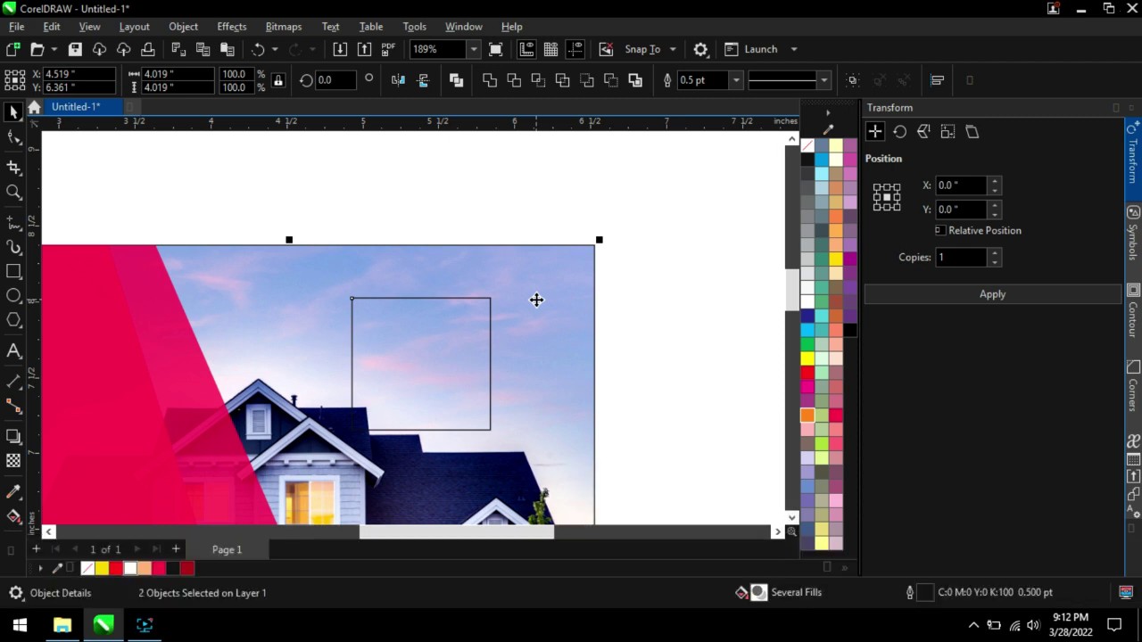
pyautogui.press('t')
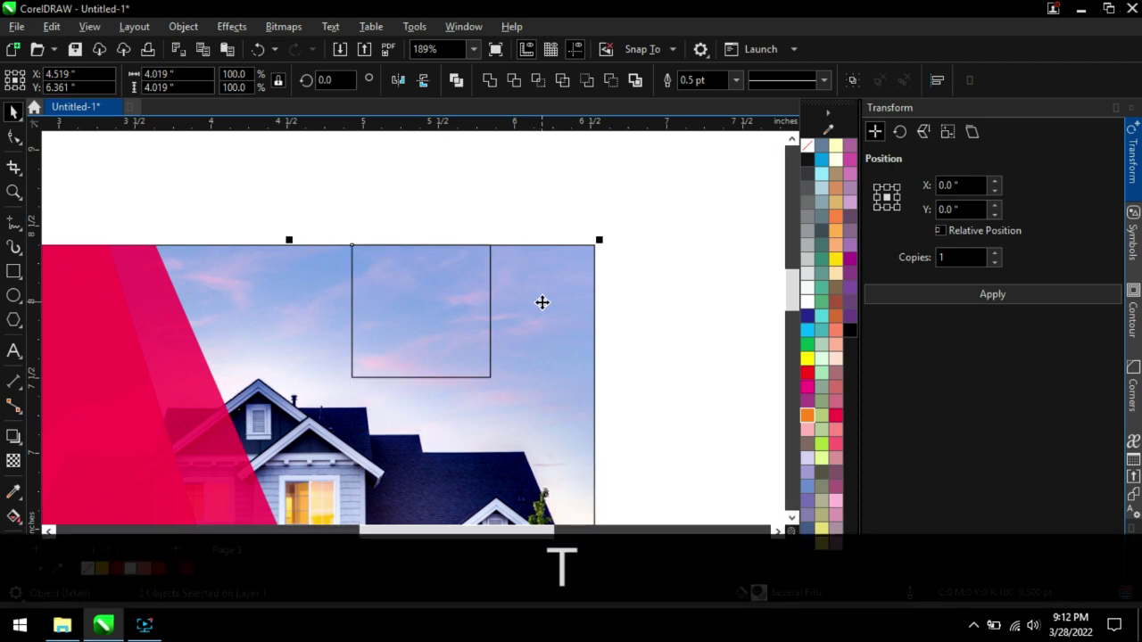
pyautogui.press('r')
pyautogui.click(693, 306)
pyautogui.scroll(-3)
pyautogui.click(574, 302)
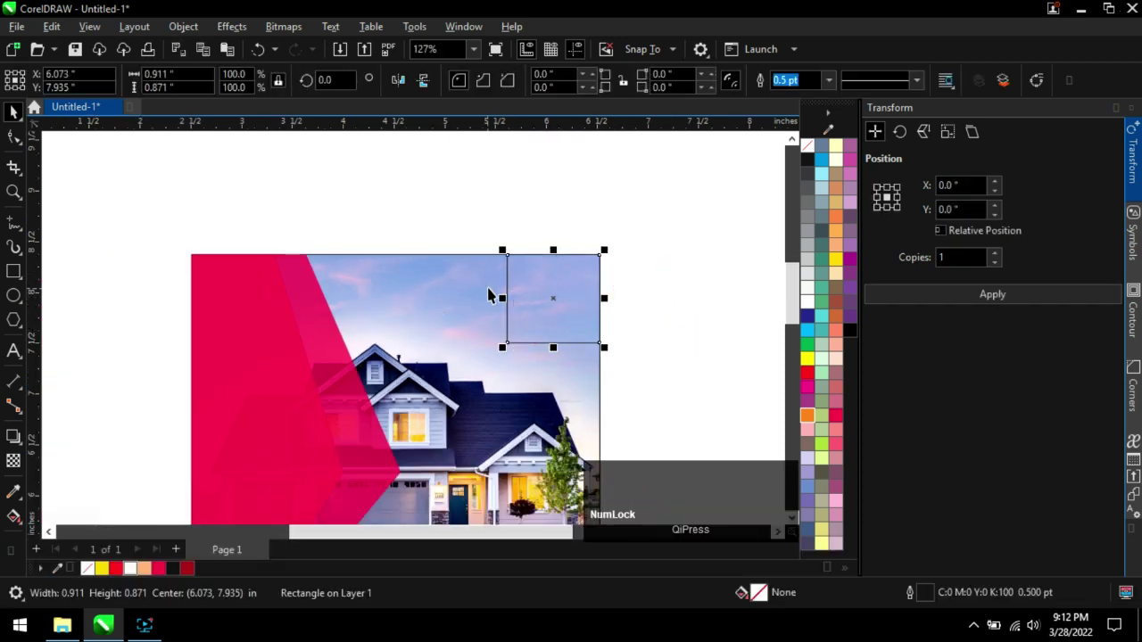
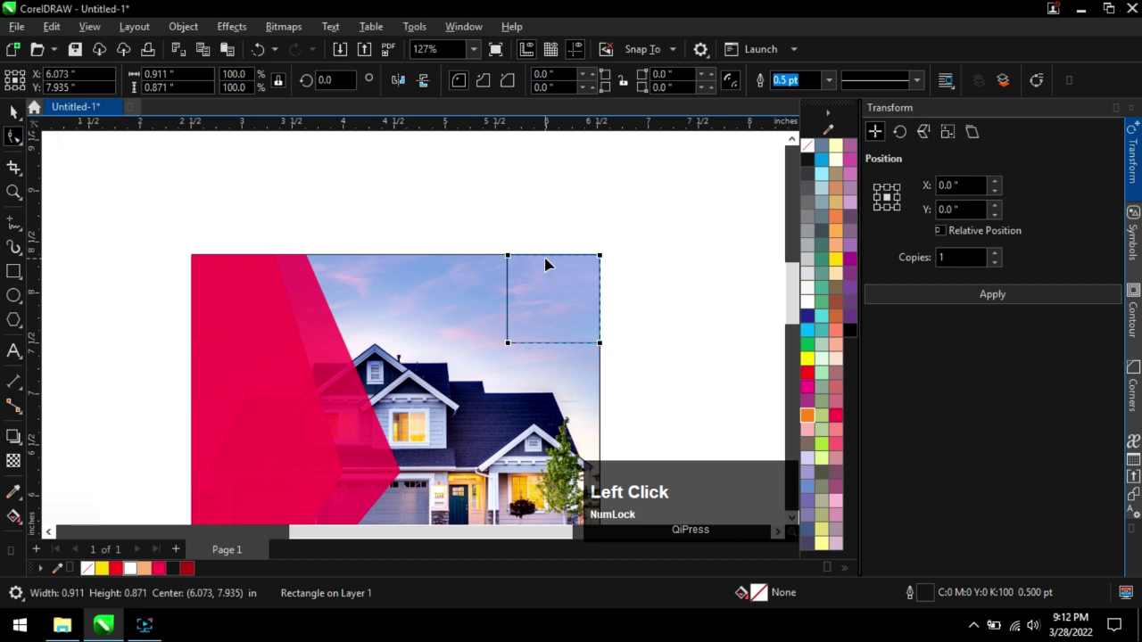
pyautogui.scroll(3)
# Convert the rectangle to curves, remove its bottom-left node and fill the triangle pink.
pyautogui.press('ctrl+q')
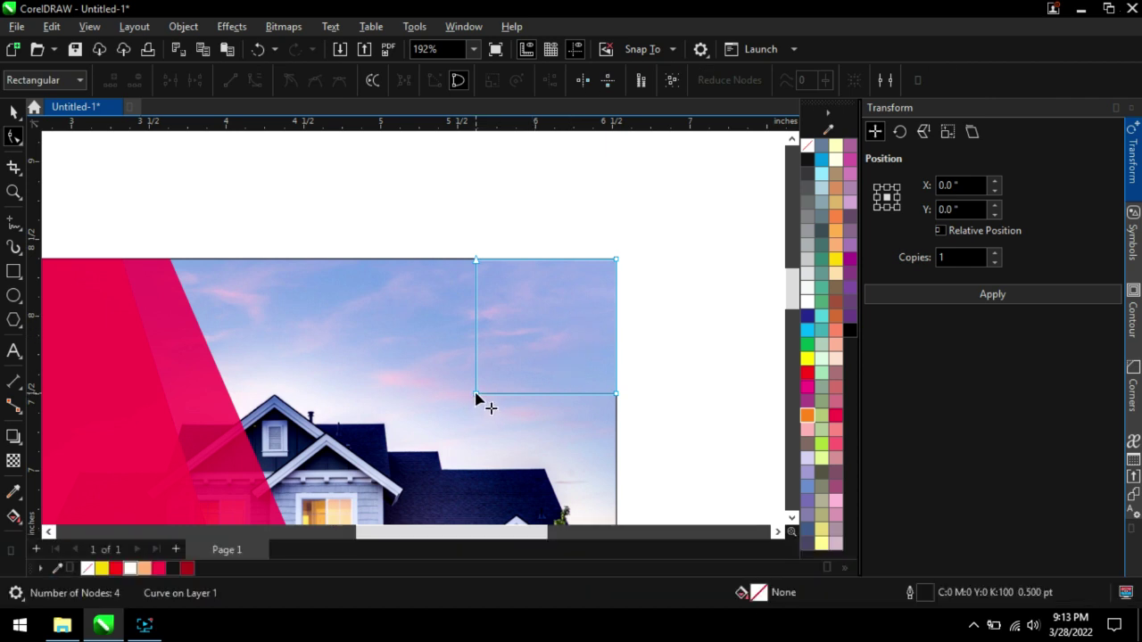
pyautogui.scroll(3)
pyautogui.click(477, 397)
pyautogui.scroll(-3)
pyautogui.scroll(3)
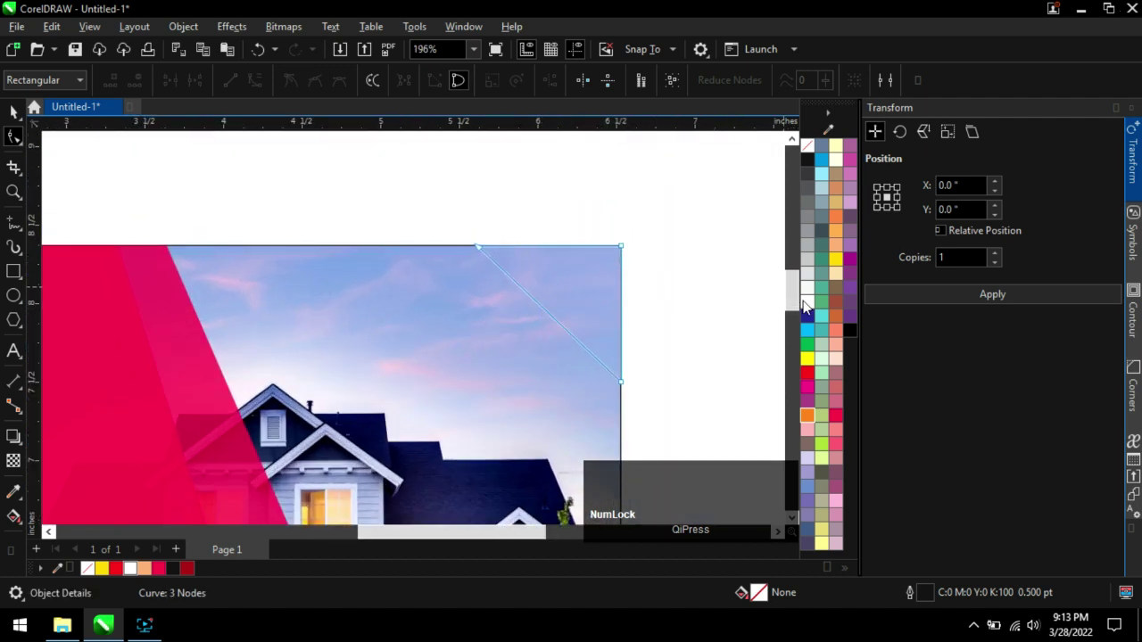
pyautogui.click(847, 415)
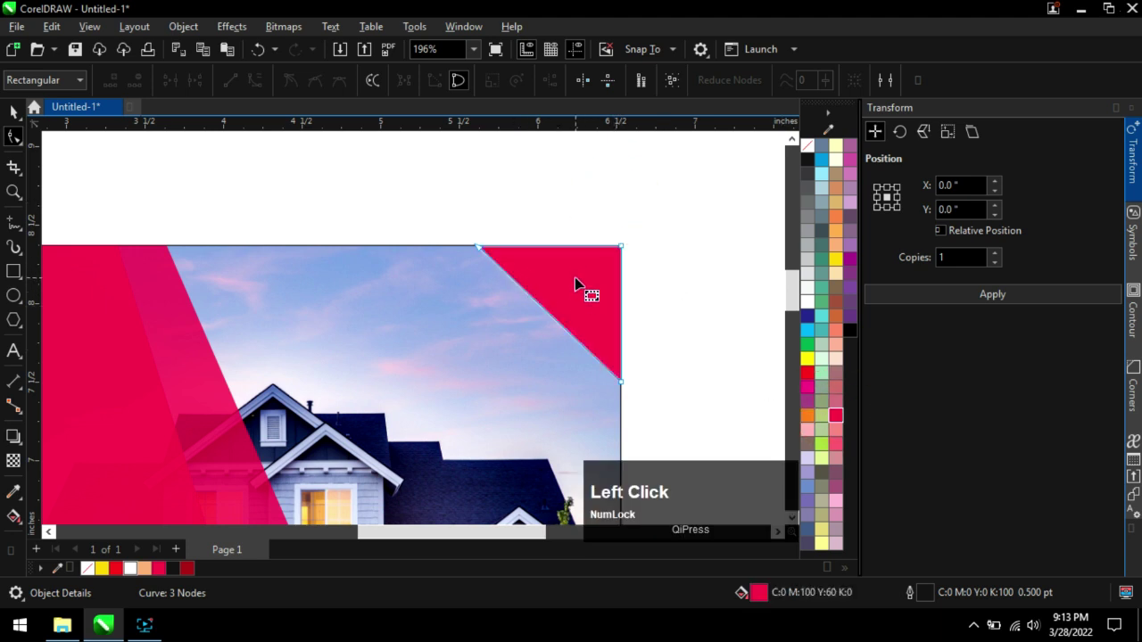
pyautogui.scroll(3)
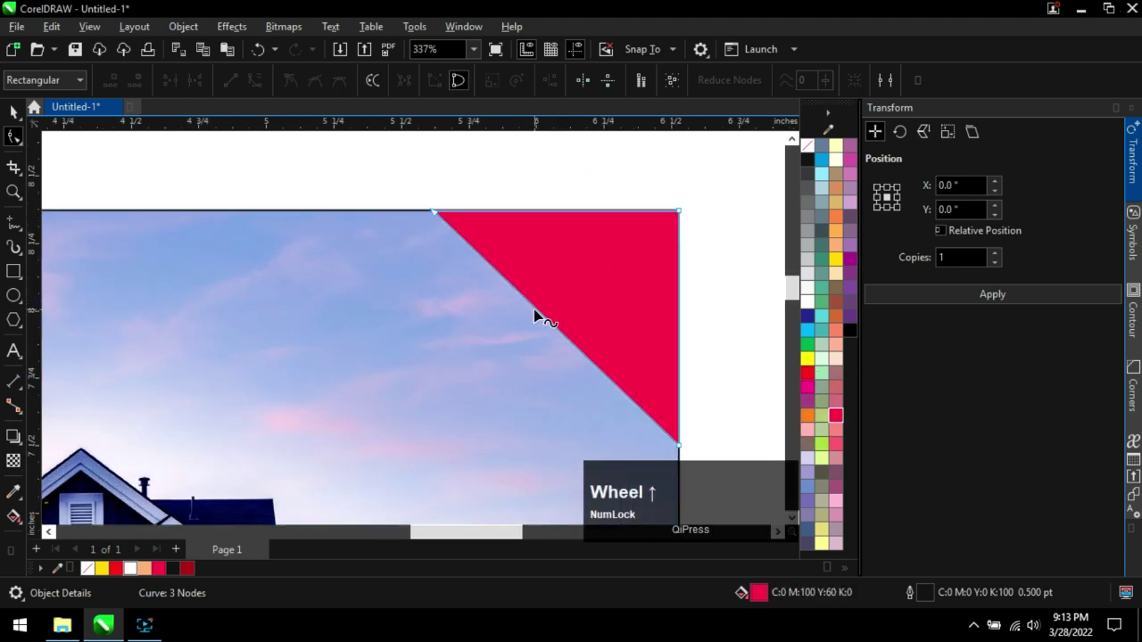
# Add a mid-point on the diagonal edge and bend it into a wave with the Shape tool.
pyautogui.click(536, 312)
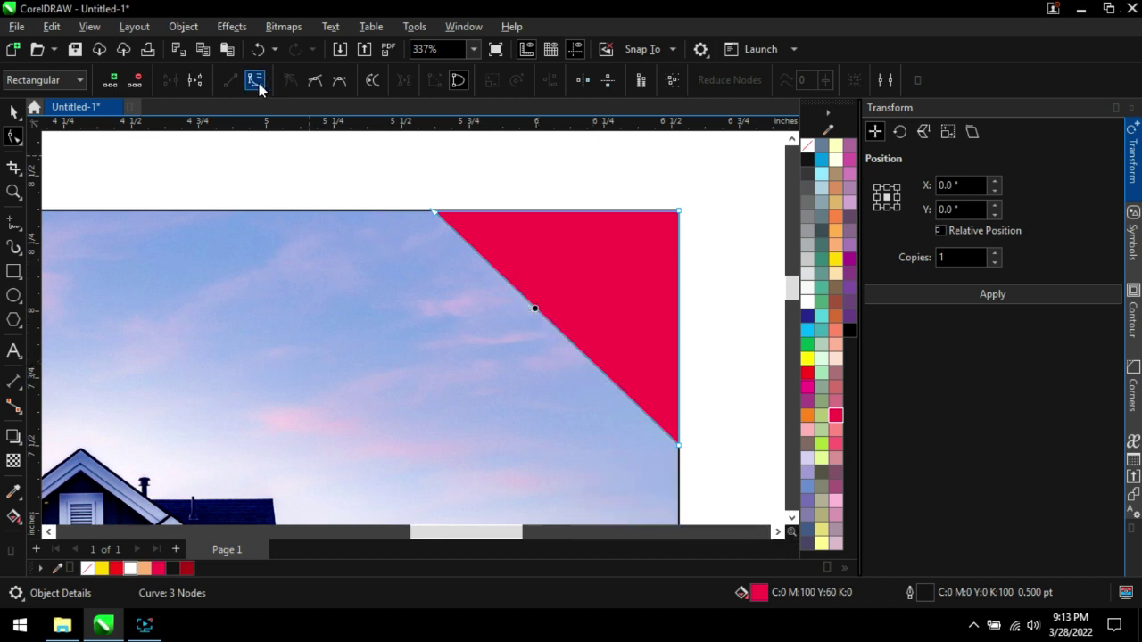
pyautogui.click(264, 89)
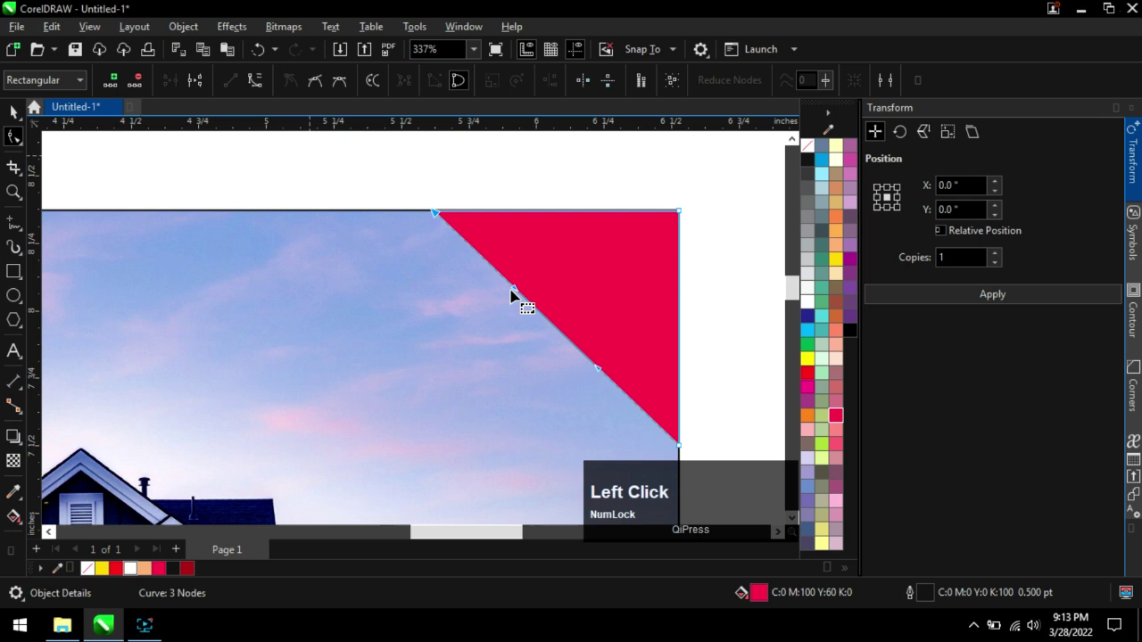
pyautogui.click(515, 291)
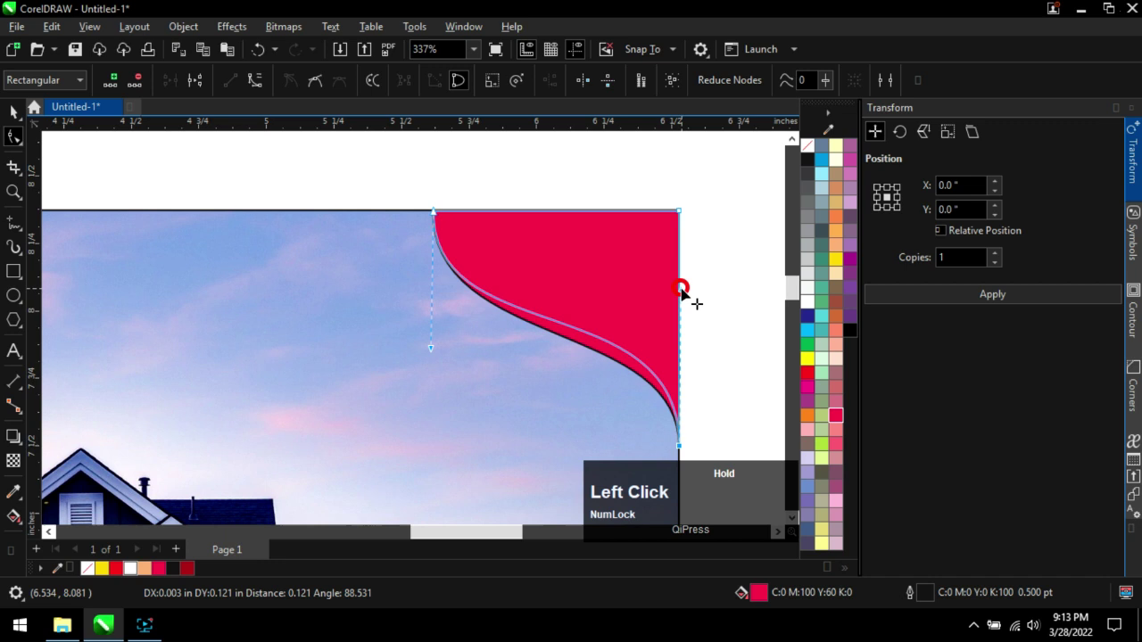
pyautogui.scroll(-3)
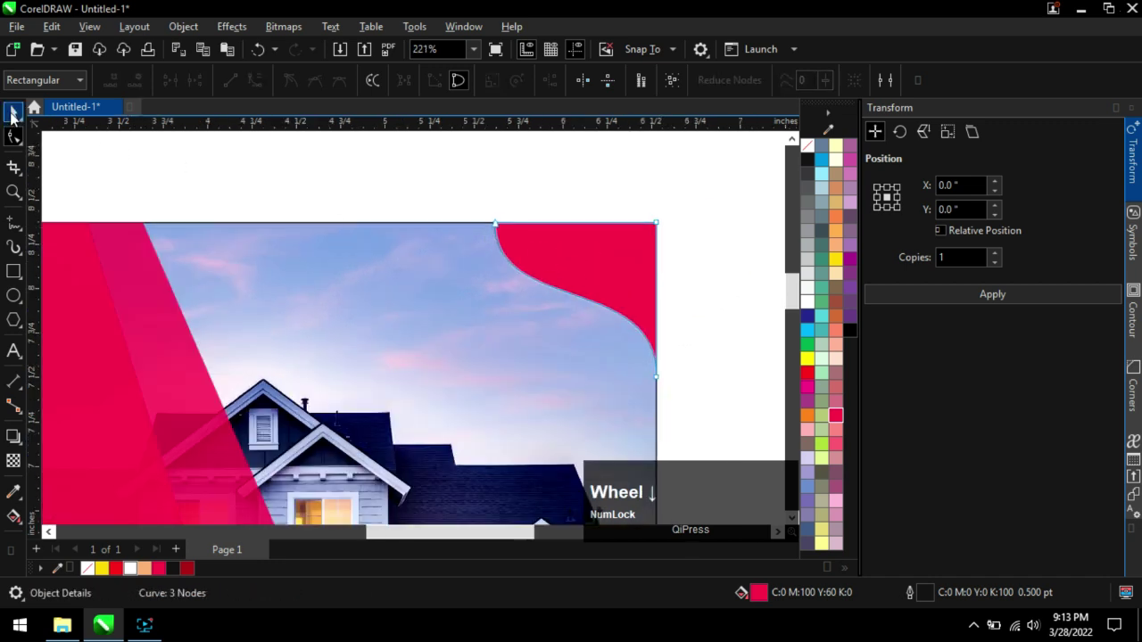
pyautogui.click(17, 118)
# Remove the outline from the pink wave corner shape and deselect it.
pyautogui.click(805, 176)
pyautogui.rightClick(813, 150)
pyautogui.click(703, 178)
pyautogui.scroll(-3)
pyautogui.click(670, 248)
pyautogui.scroll(-3)
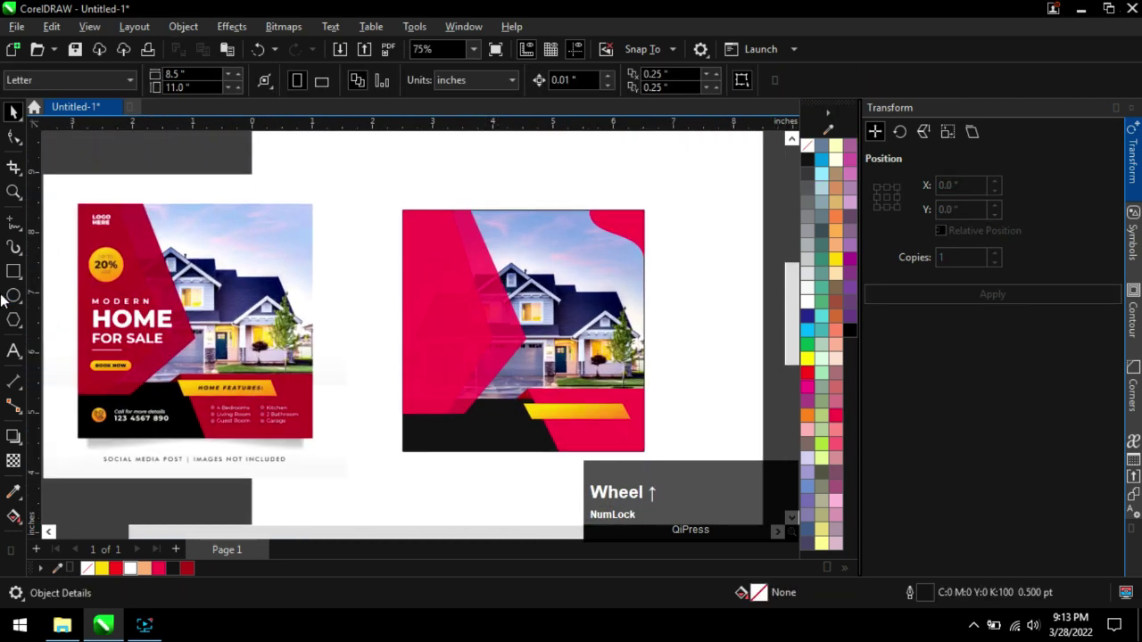
# Draw a circle on the crimson panel and give it a yellow-to-orange linear fountain fill.
pyautogui.scroll(3)
pyautogui.click(16, 299)
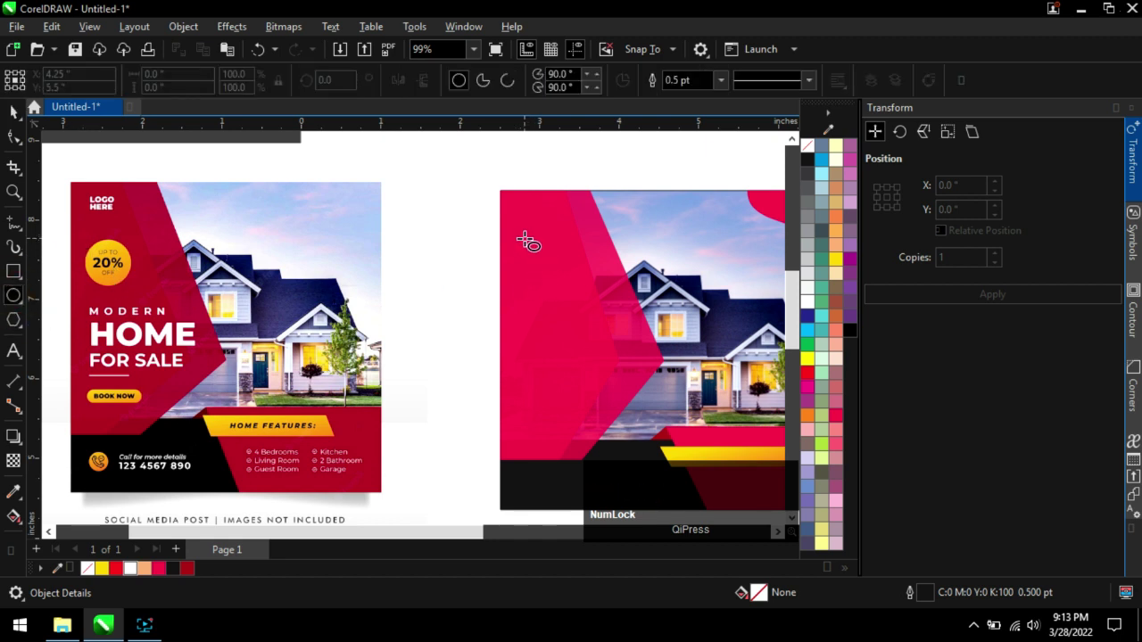
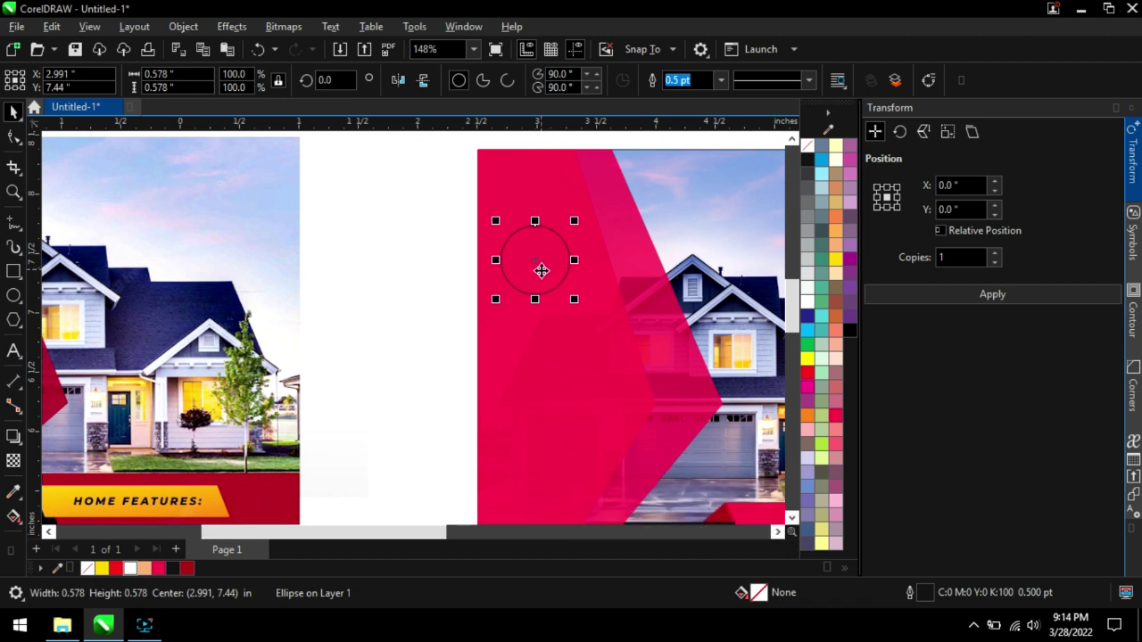
pyautogui.press('g')
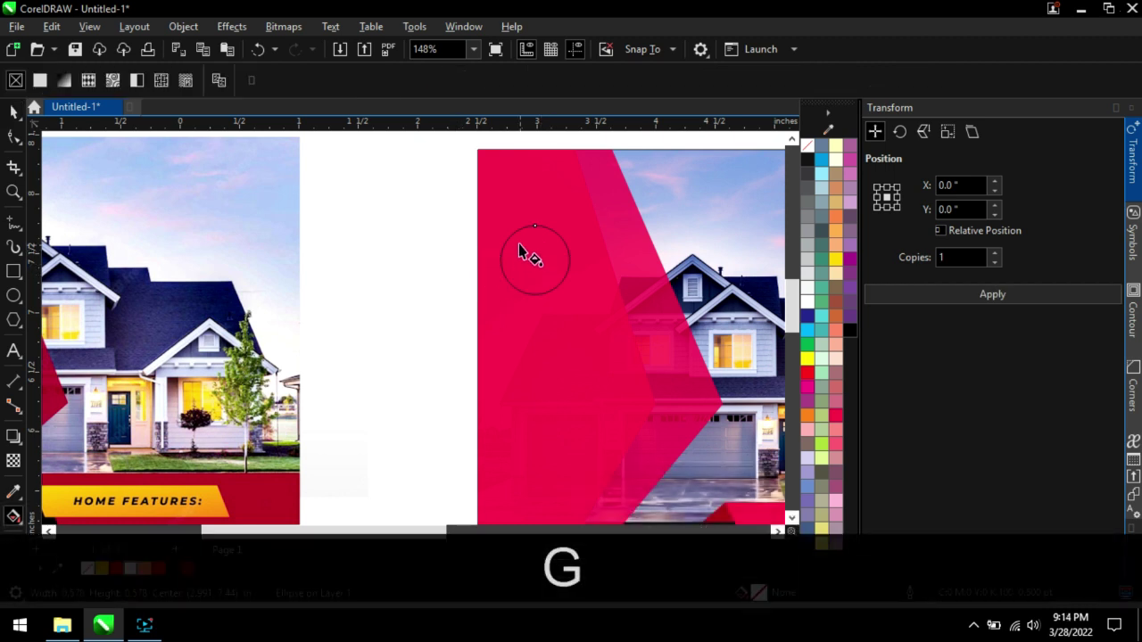
pyautogui.press('g')
pyautogui.click(519, 240)
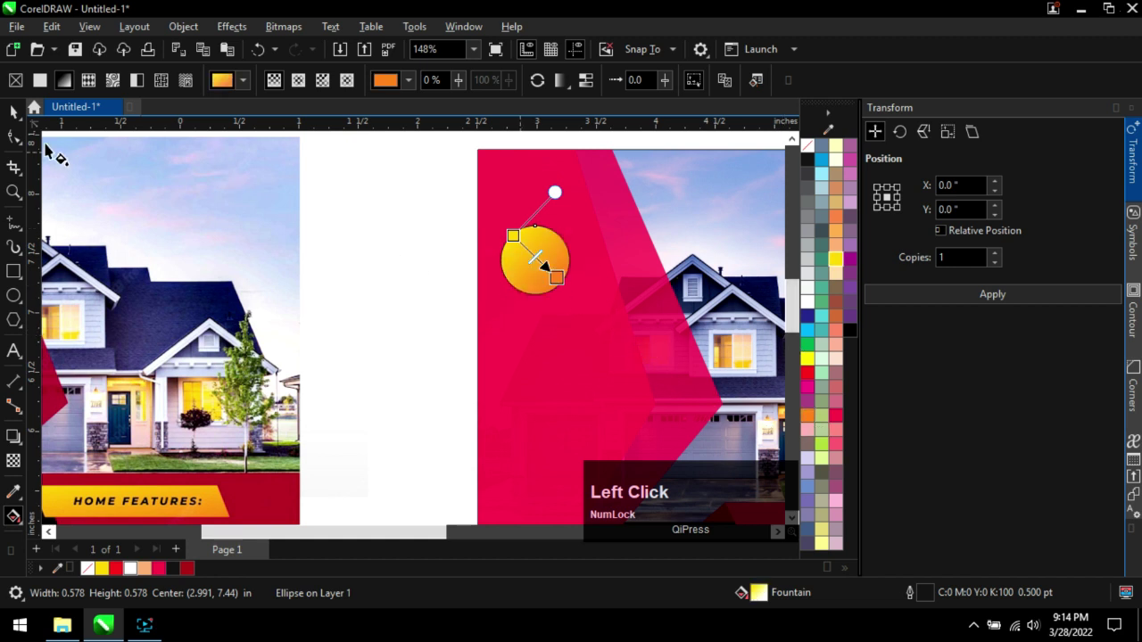
pyautogui.scroll(-3)
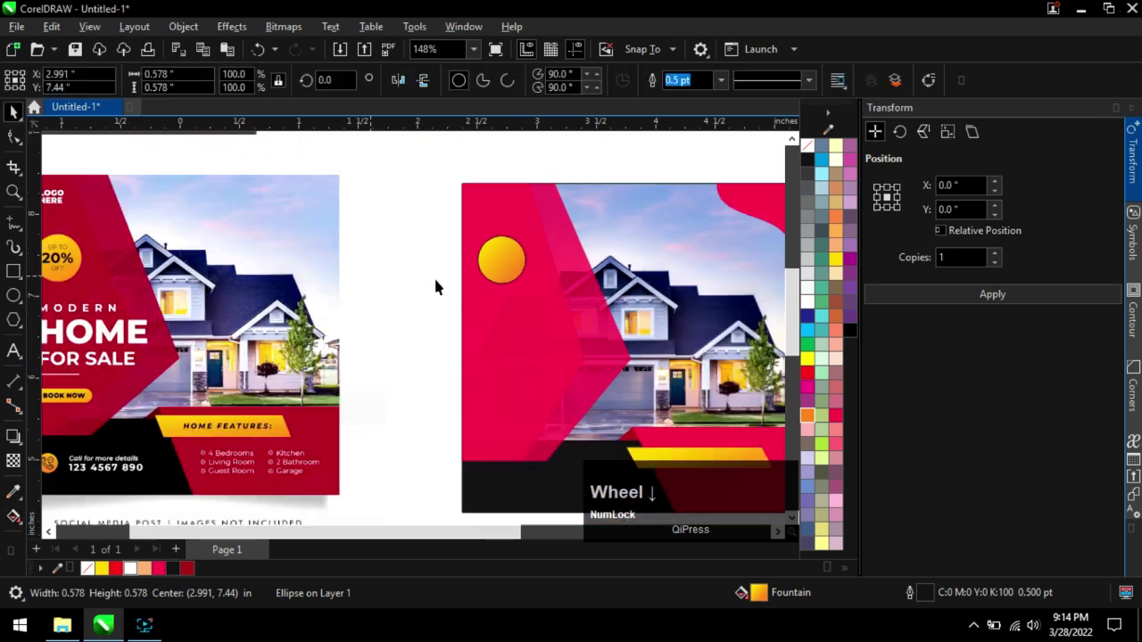
pyautogui.scroll(3)
pyautogui.scroll(-3)
pyautogui.scroll(3)
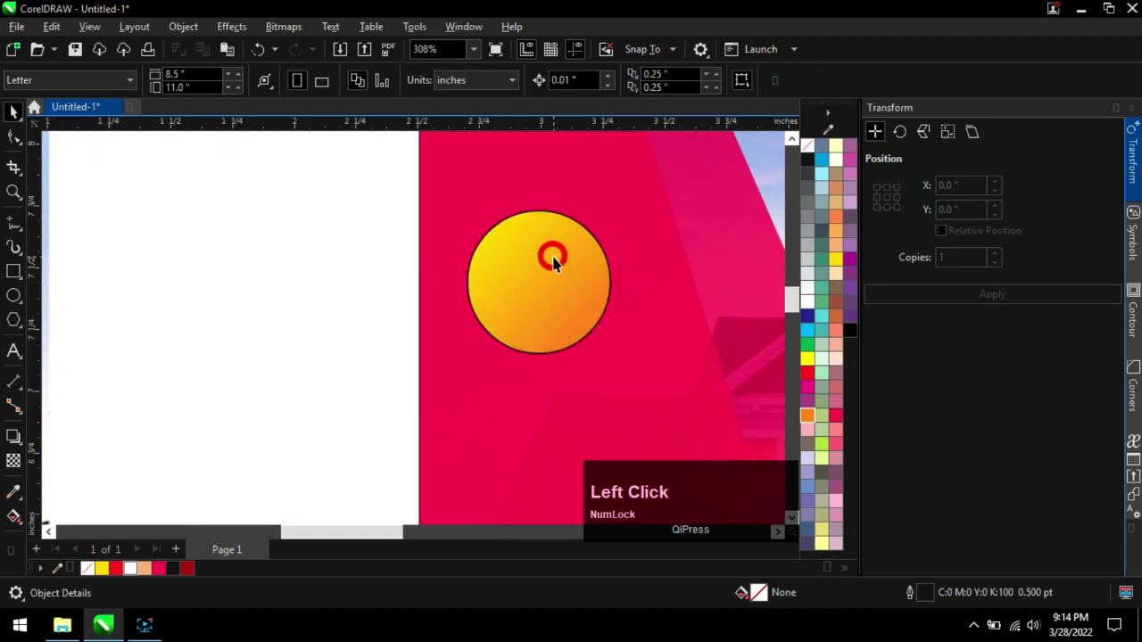
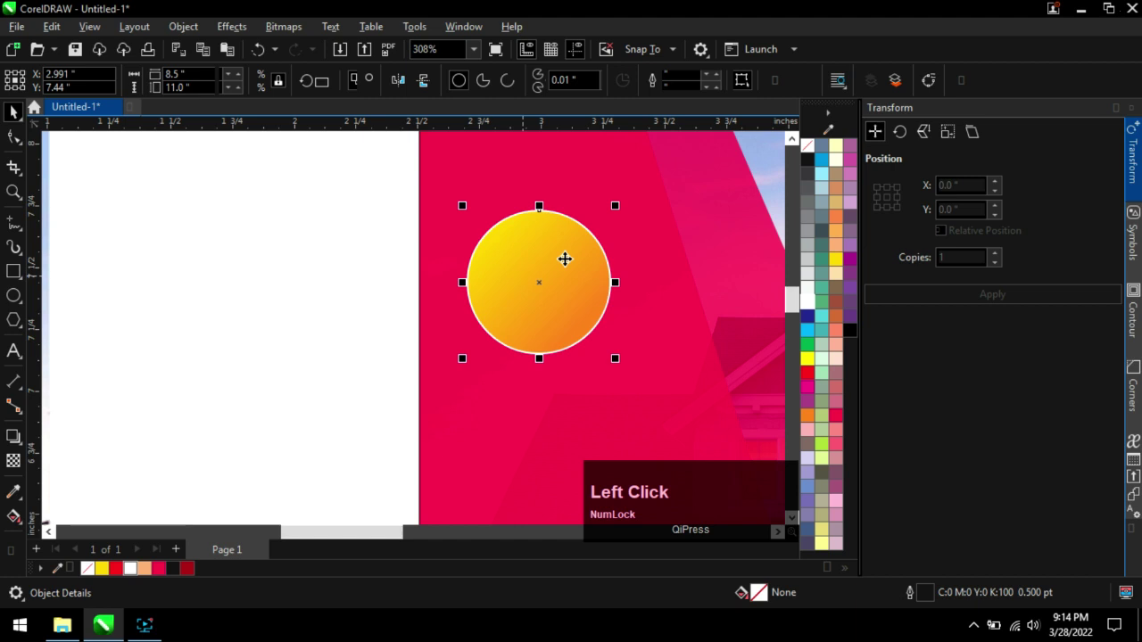
# Set the circle's outline to thick white at 1.5 pt.
pyautogui.click(728, 84)
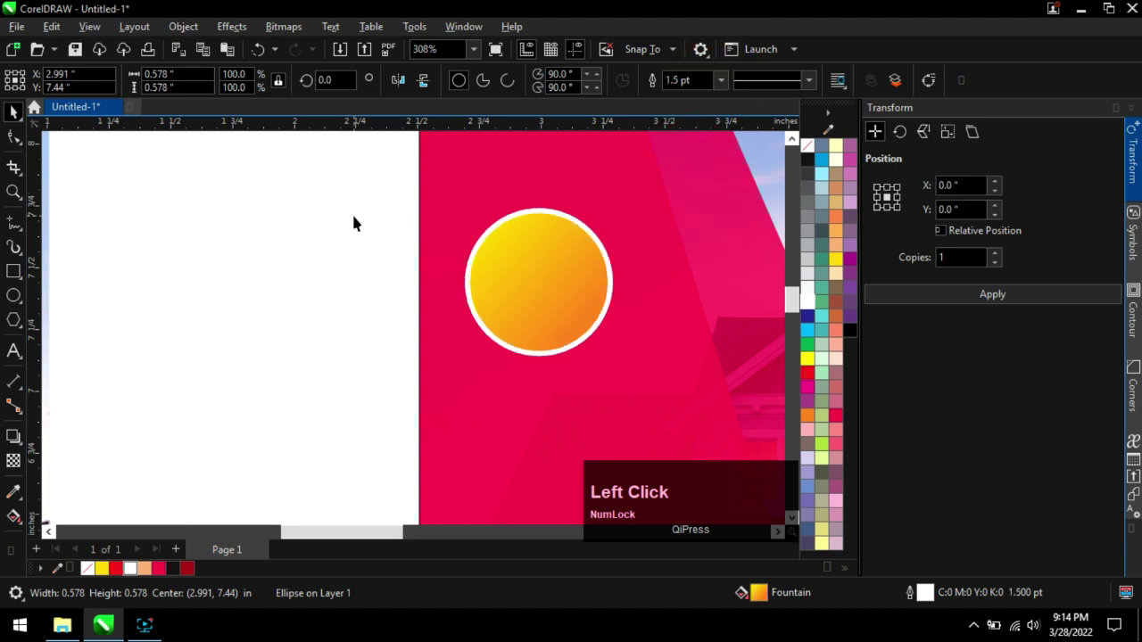
pyautogui.scroll(-3)
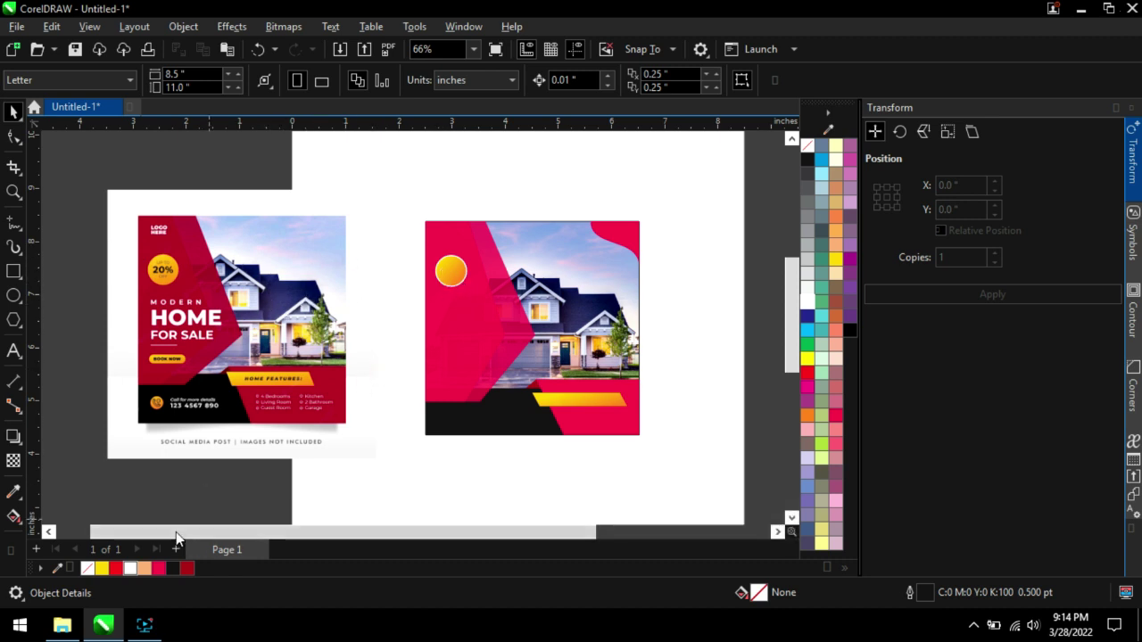
# Copy the word 'Logo' from the Notepad wording notes for the design.
pyautogui.click(72, 628)
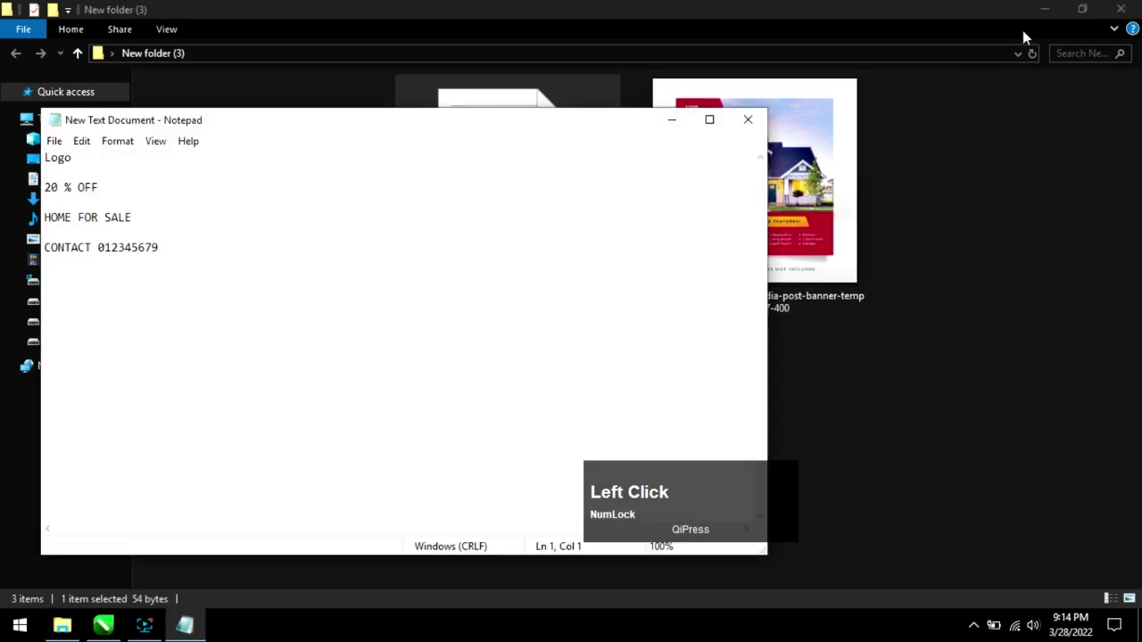
pyautogui.click(1053, 13)
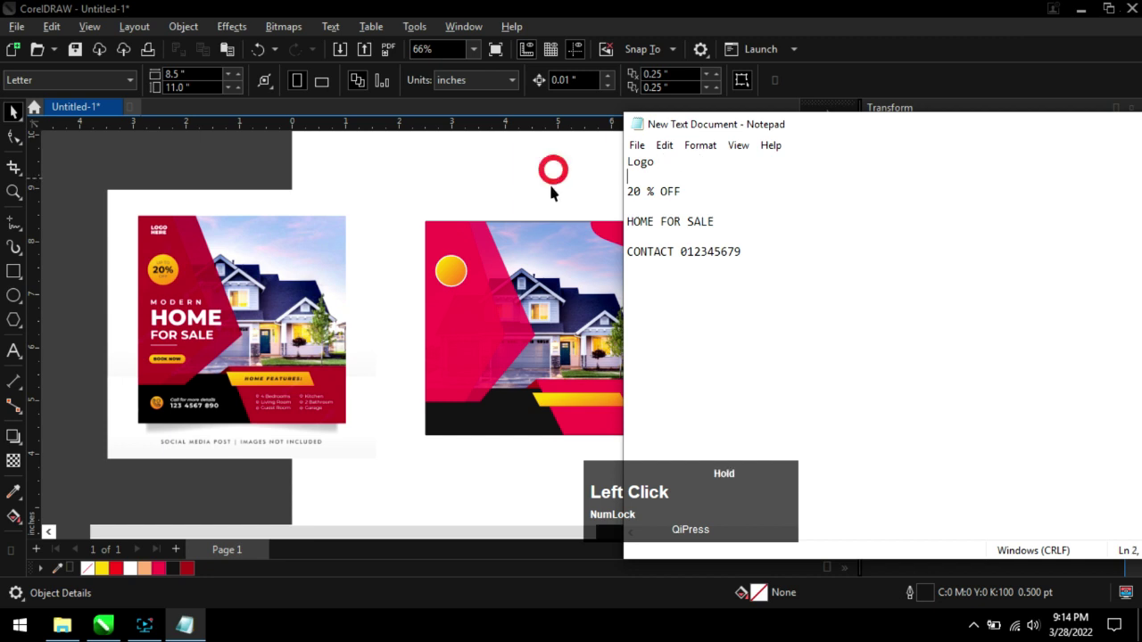
pyautogui.press('ctrl+c')
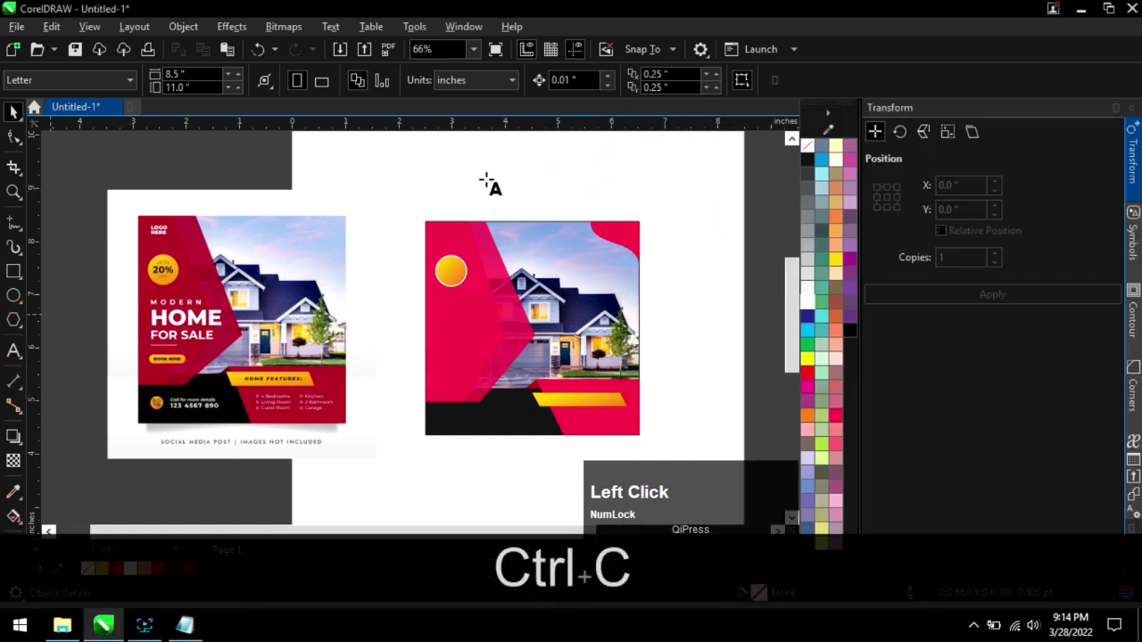
# Paste 'Logo' as white bold text, try another font then revert, and keep it small at the panel's top-left.
pyautogui.press('ctrl+v')
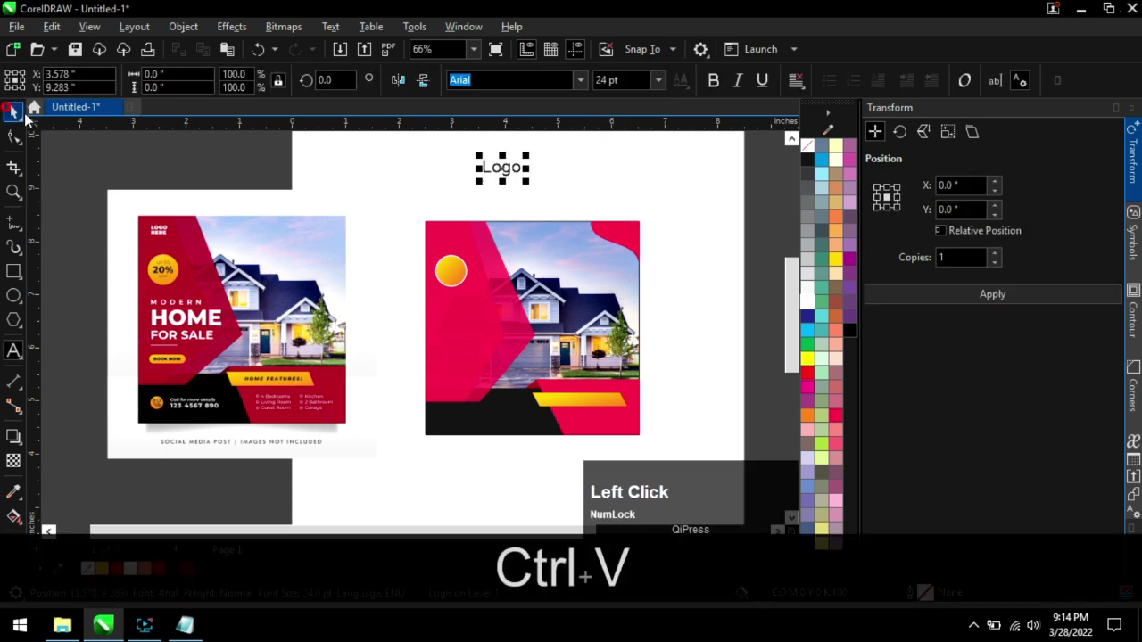
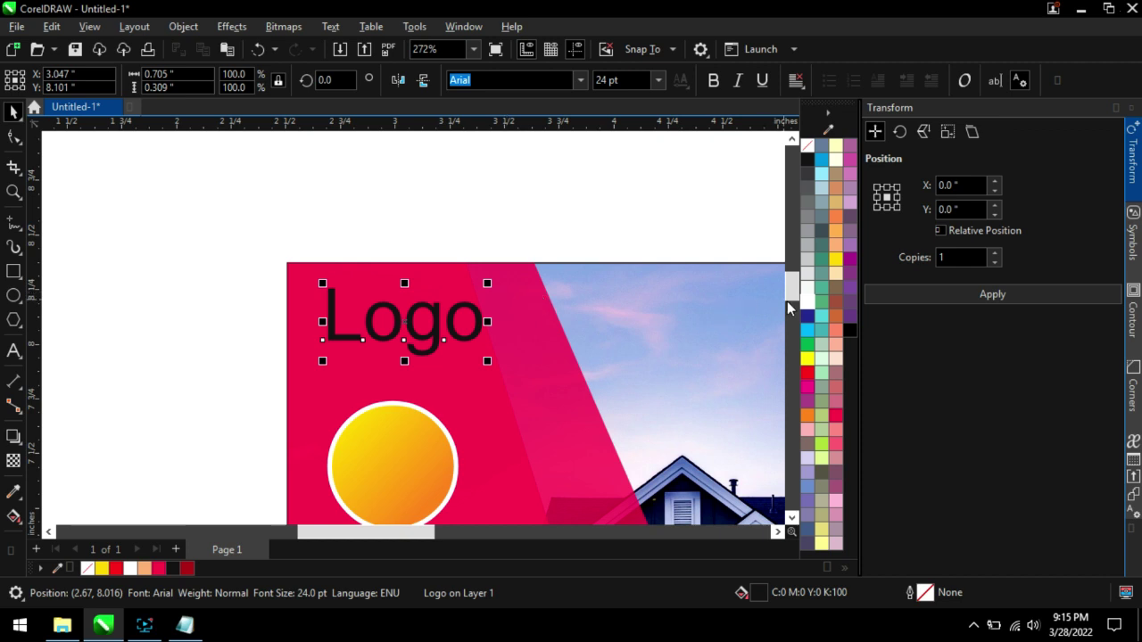
pyautogui.click(817, 305)
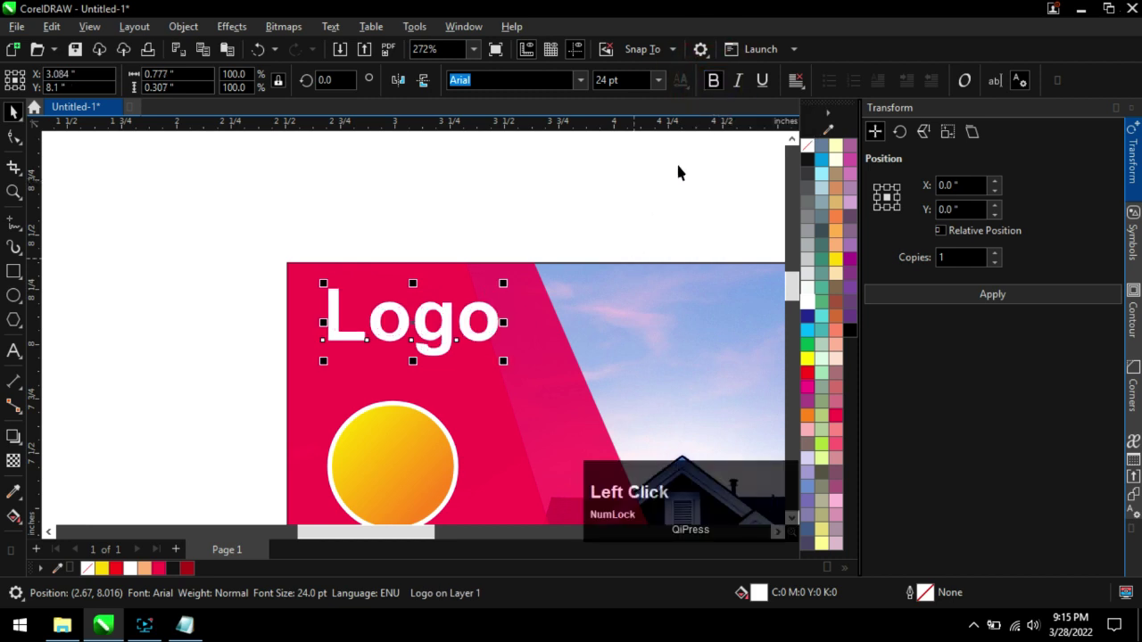
pyautogui.click(590, 85)
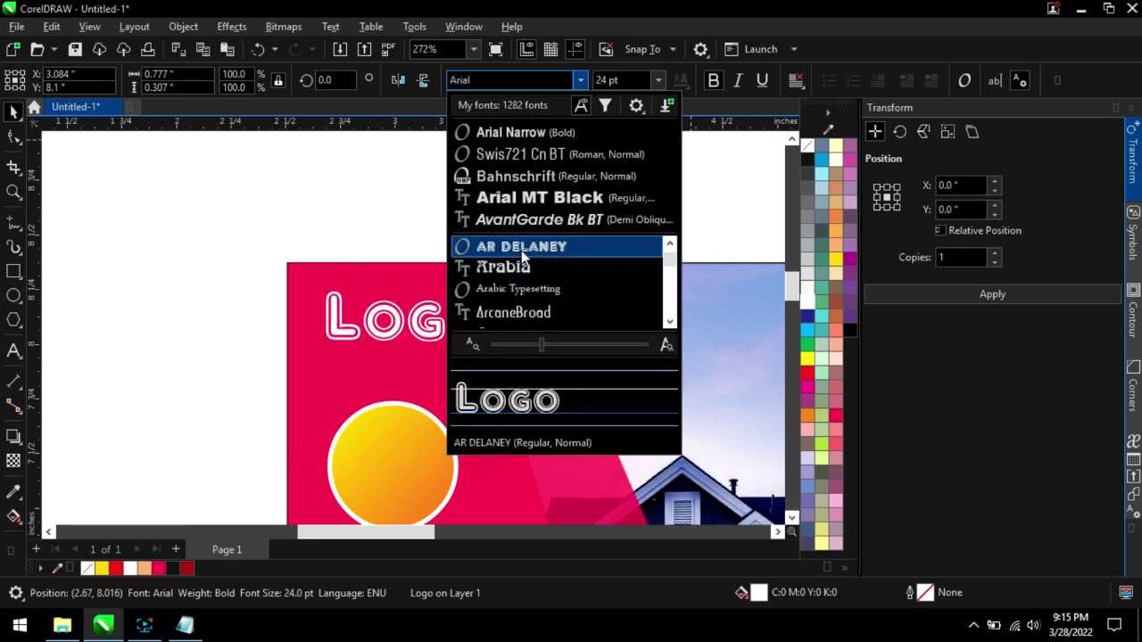
pyautogui.click(524, 201)
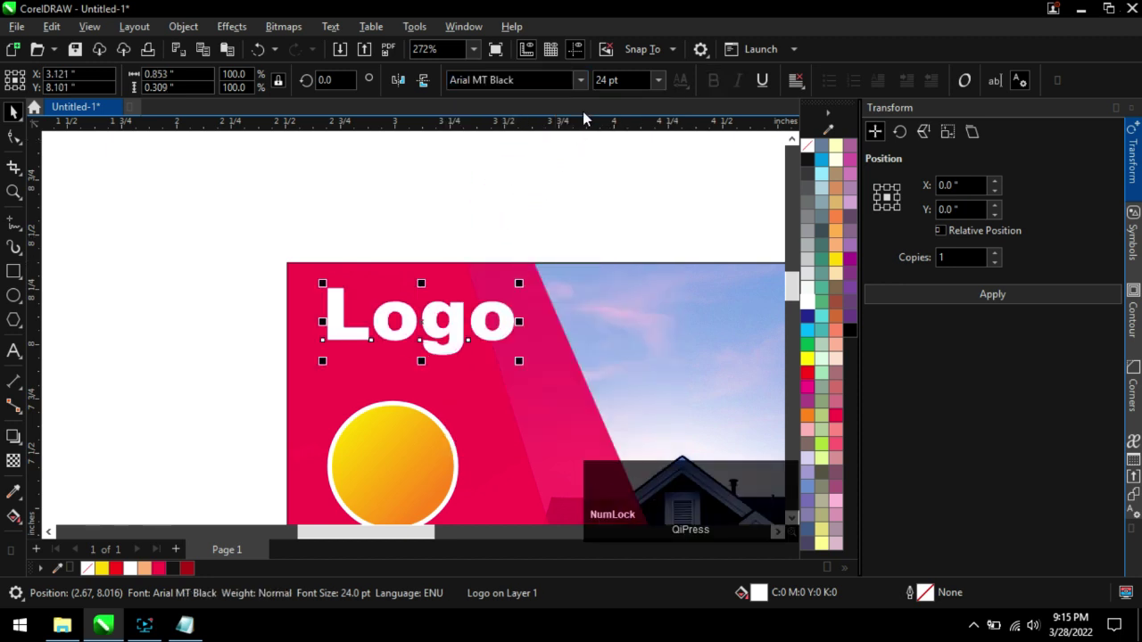
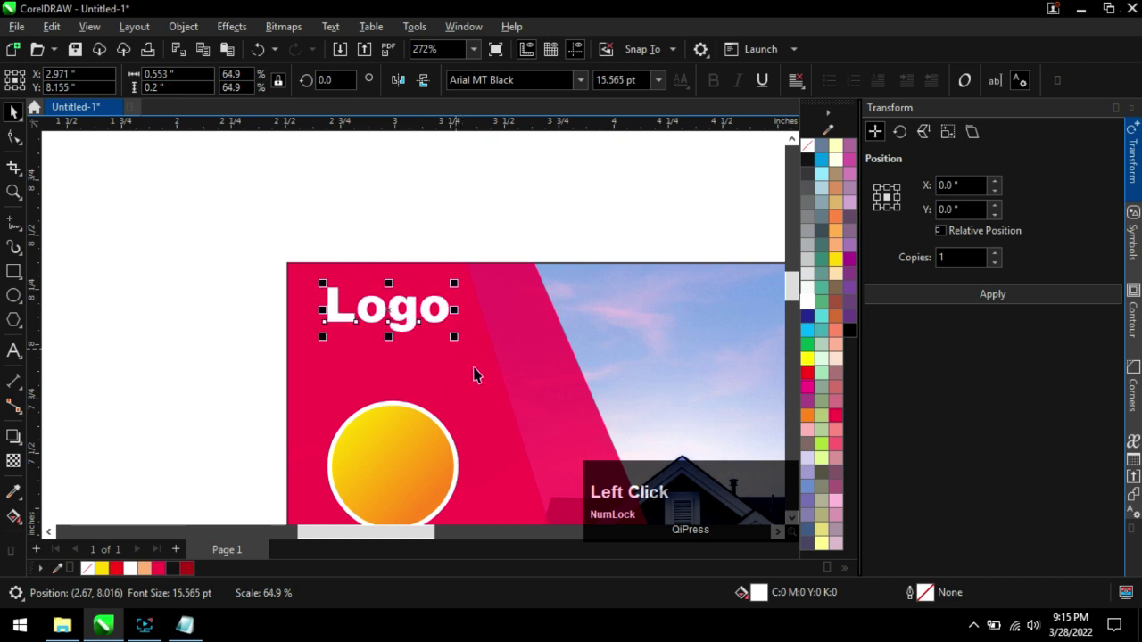
pyautogui.scroll(3)
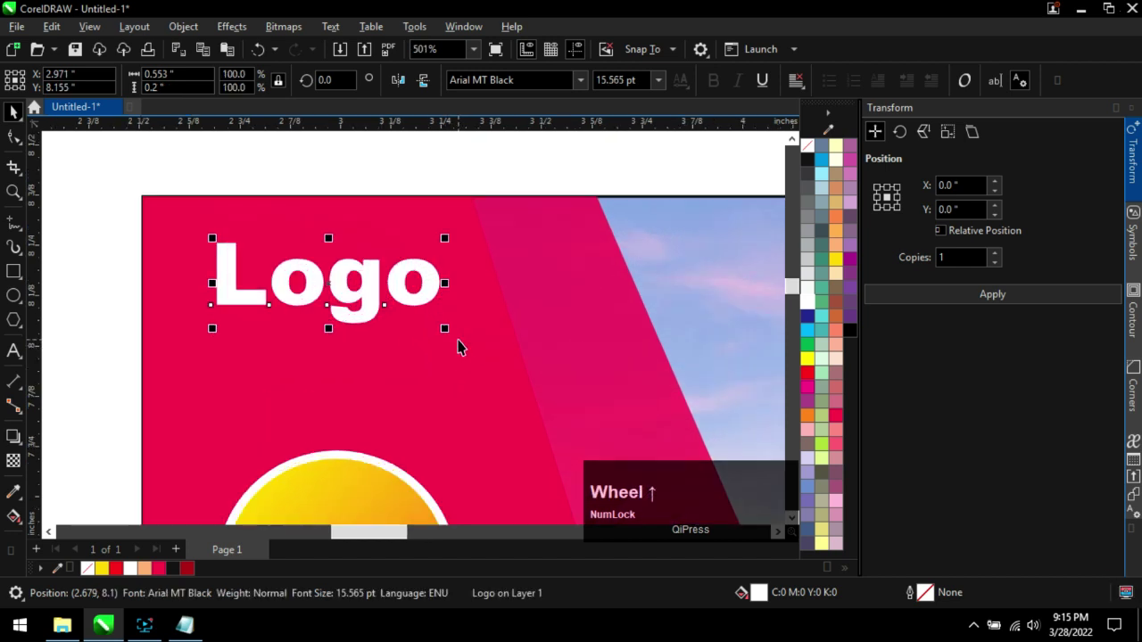
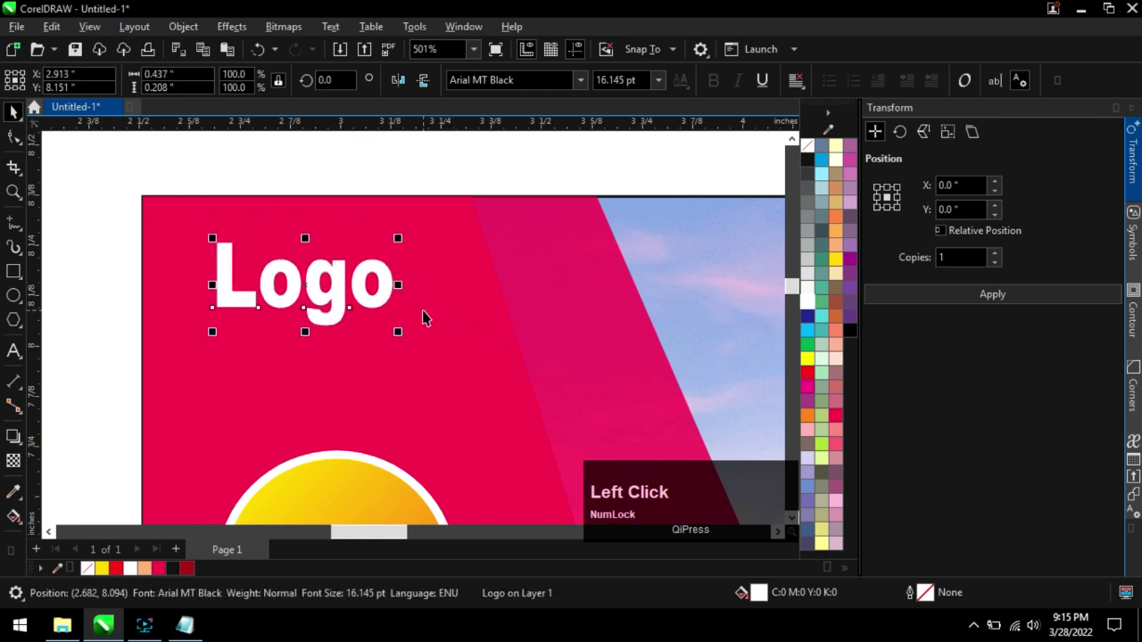
pyautogui.press('ctrl+z')
pyautogui.scroll(-3)
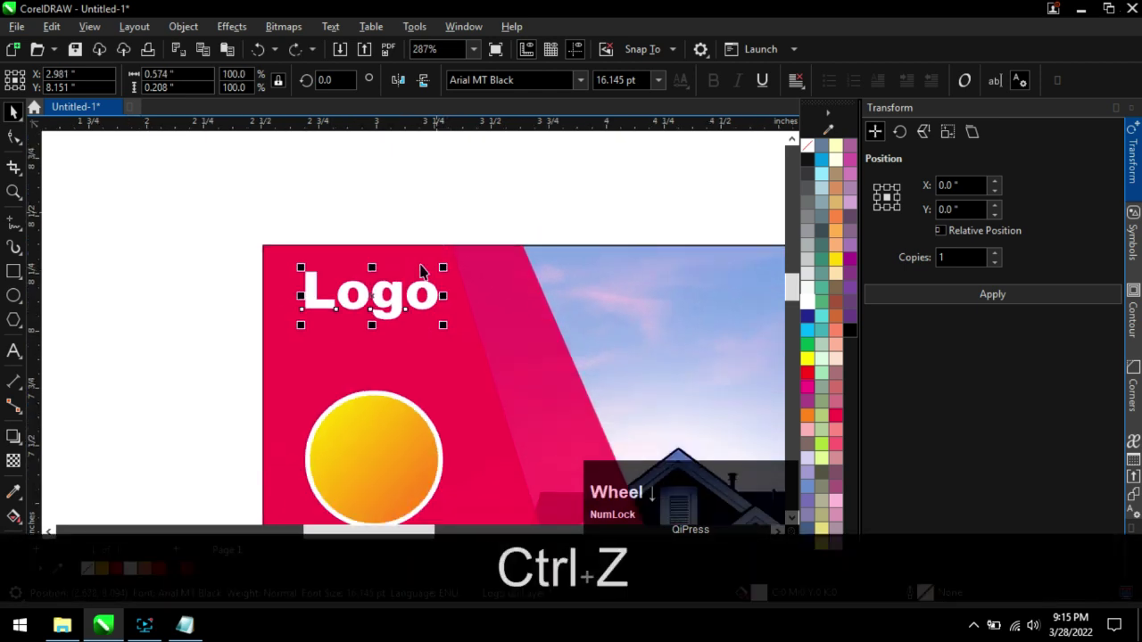
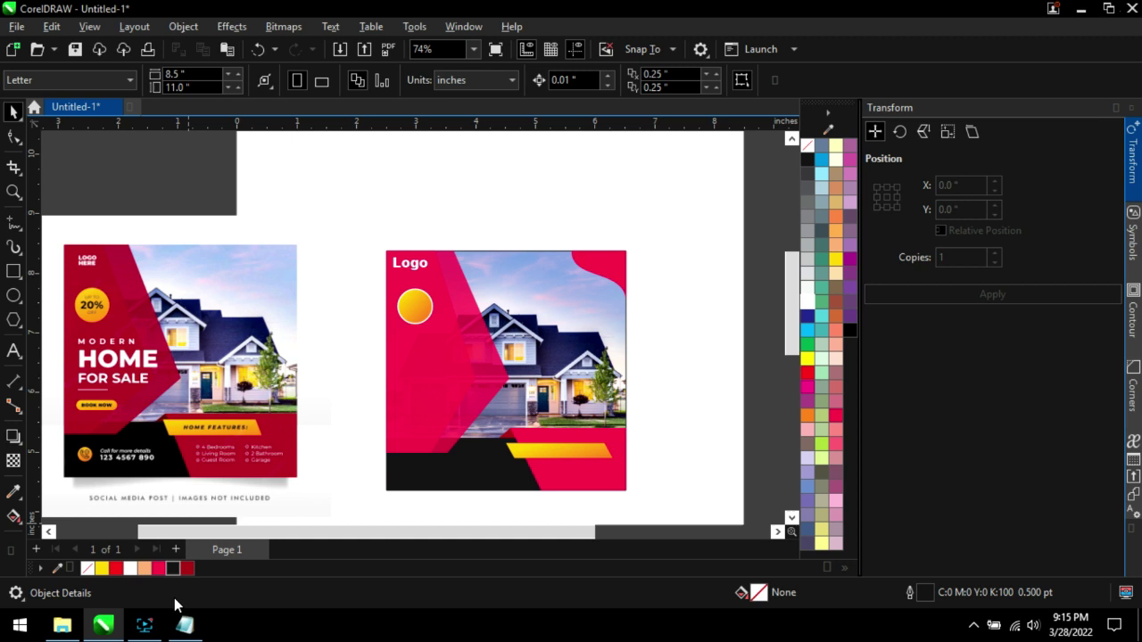
# Copy '20 % OFF' from the notes and edit it into two lines, '20%' and 'OFF', above the layout.
pyautogui.click(197, 630)
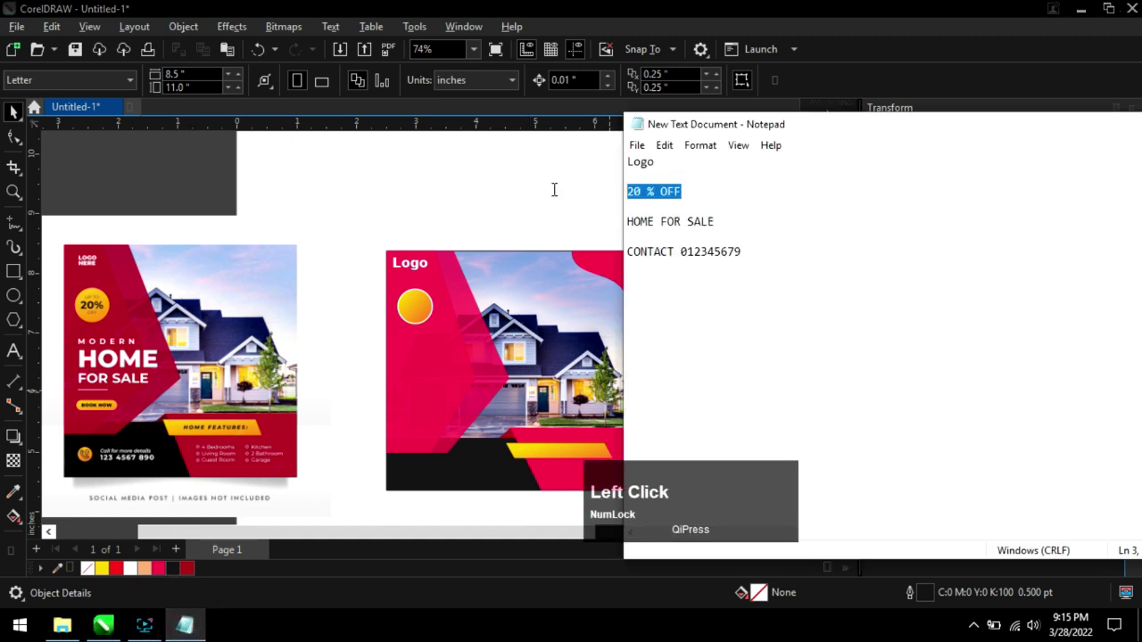
pyautogui.press('ctrl+c')
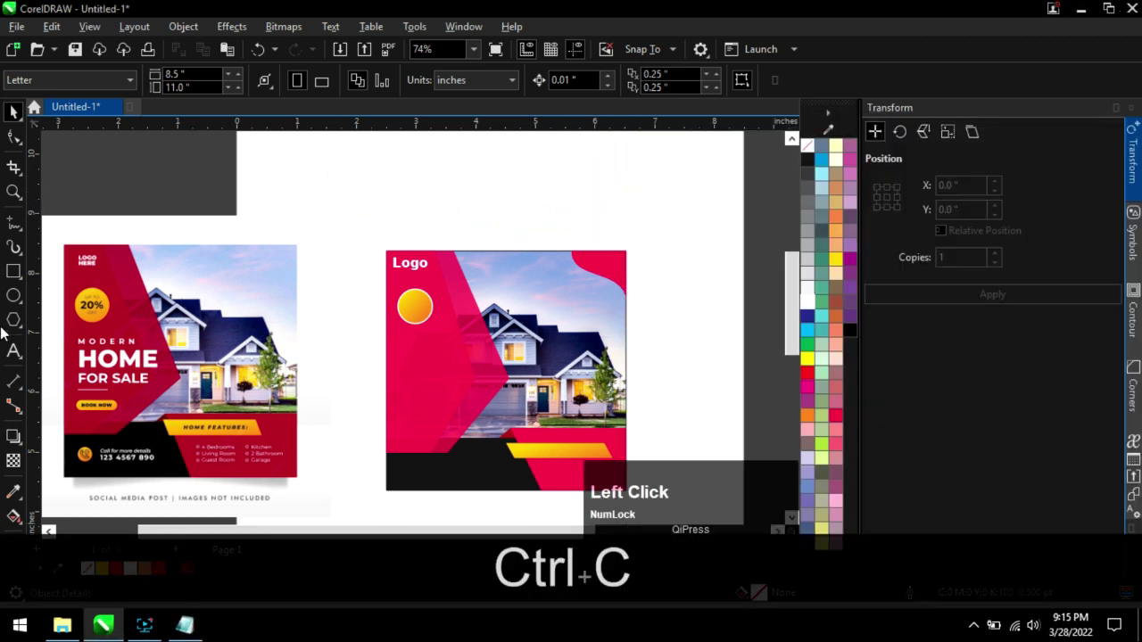
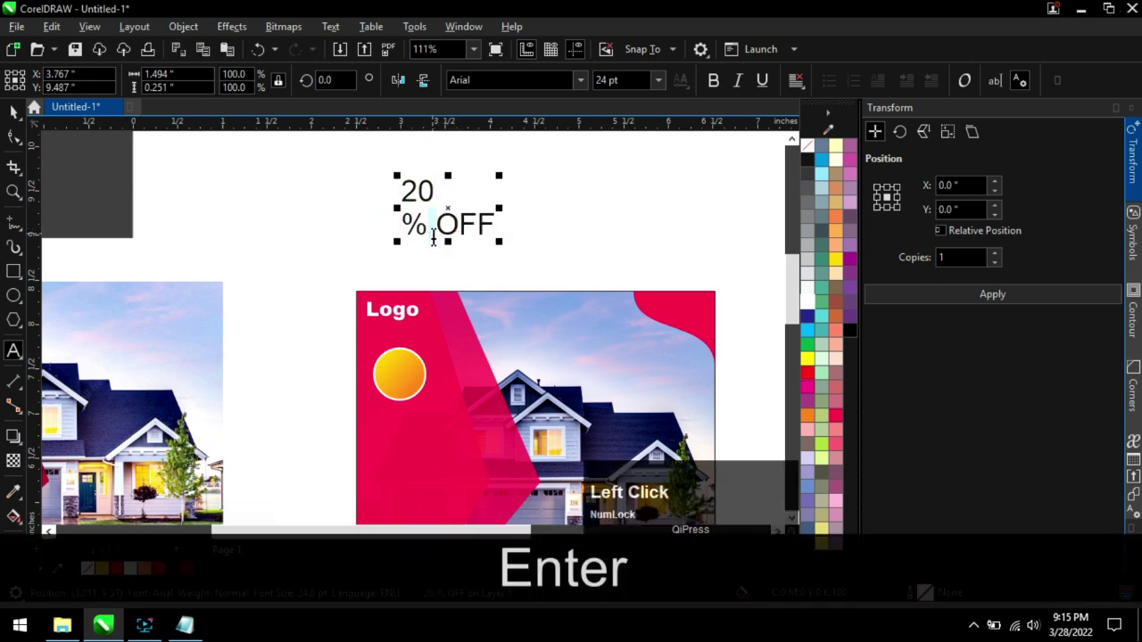
pyautogui.scroll(-3)
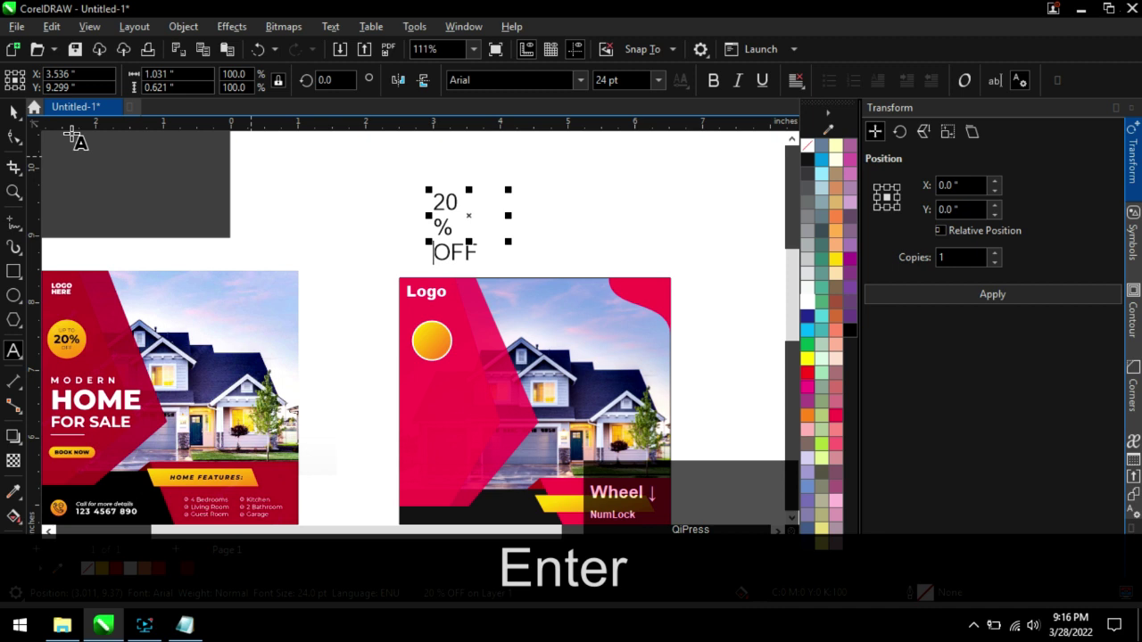
pyautogui.click(21, 118)
pyautogui.scroll(3)
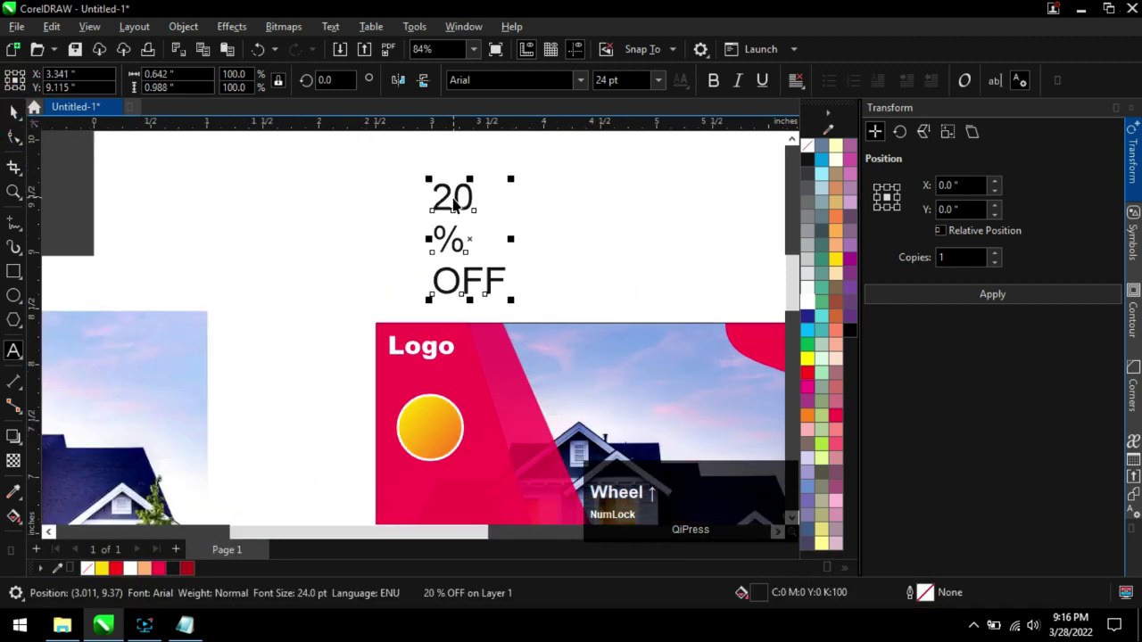
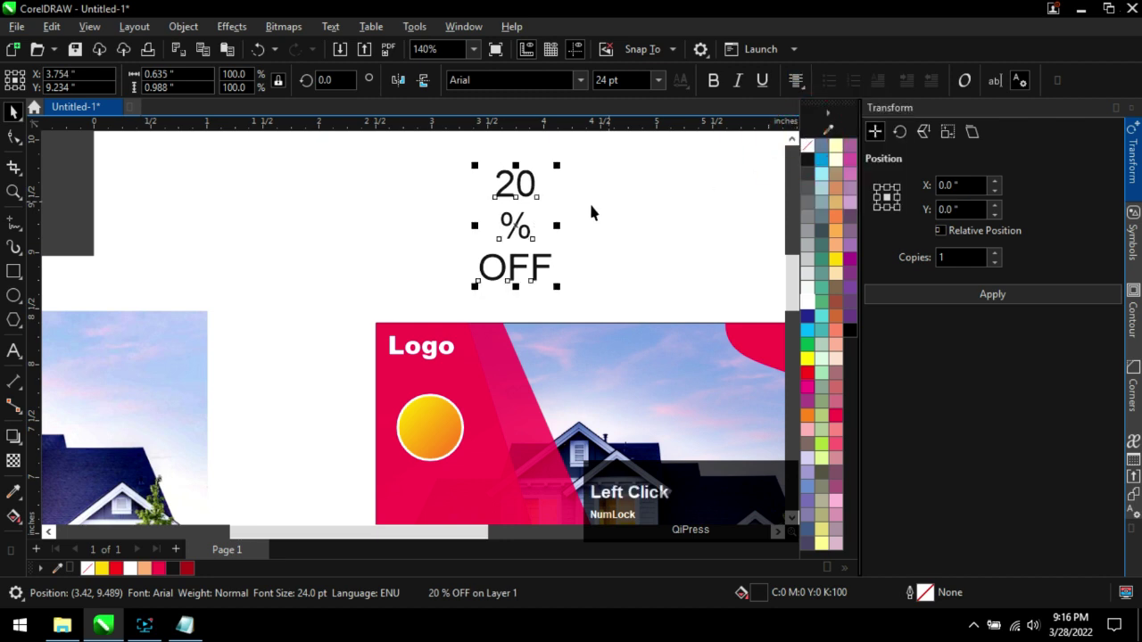
pyautogui.scroll(-3)
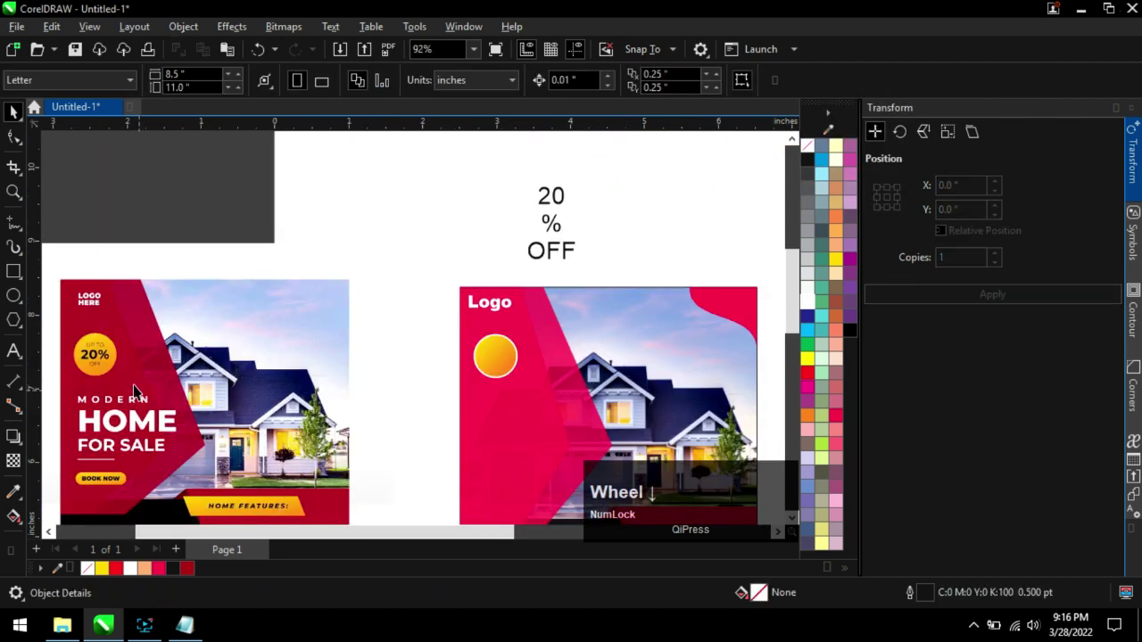
pyautogui.scroll(3)
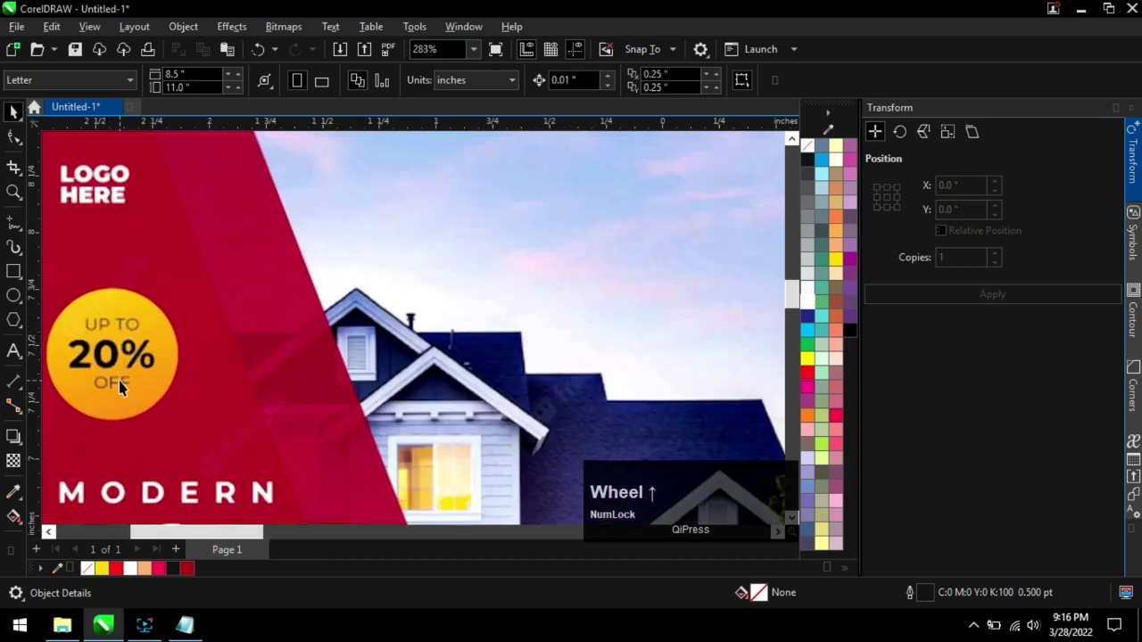
pyautogui.scroll(-3)
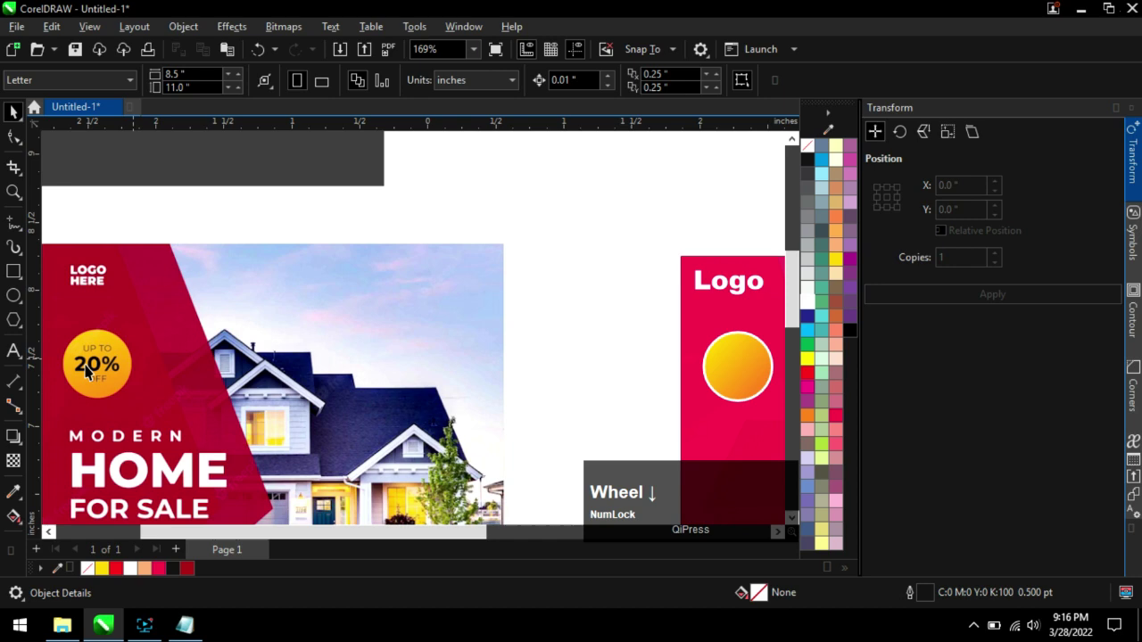
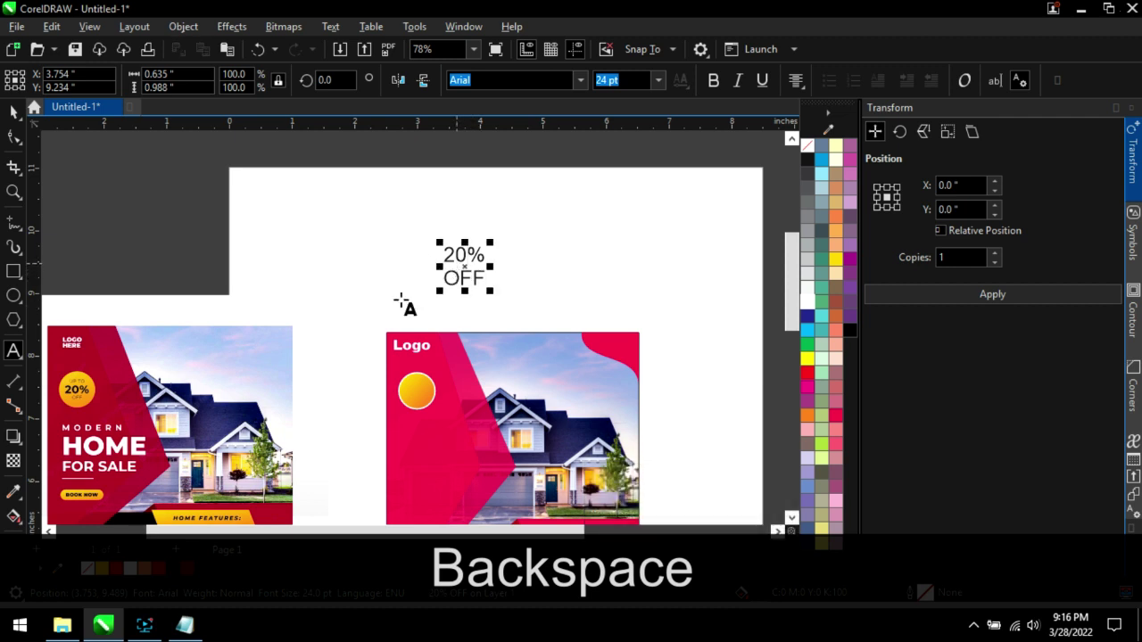
pyautogui.press('ctrl+a')
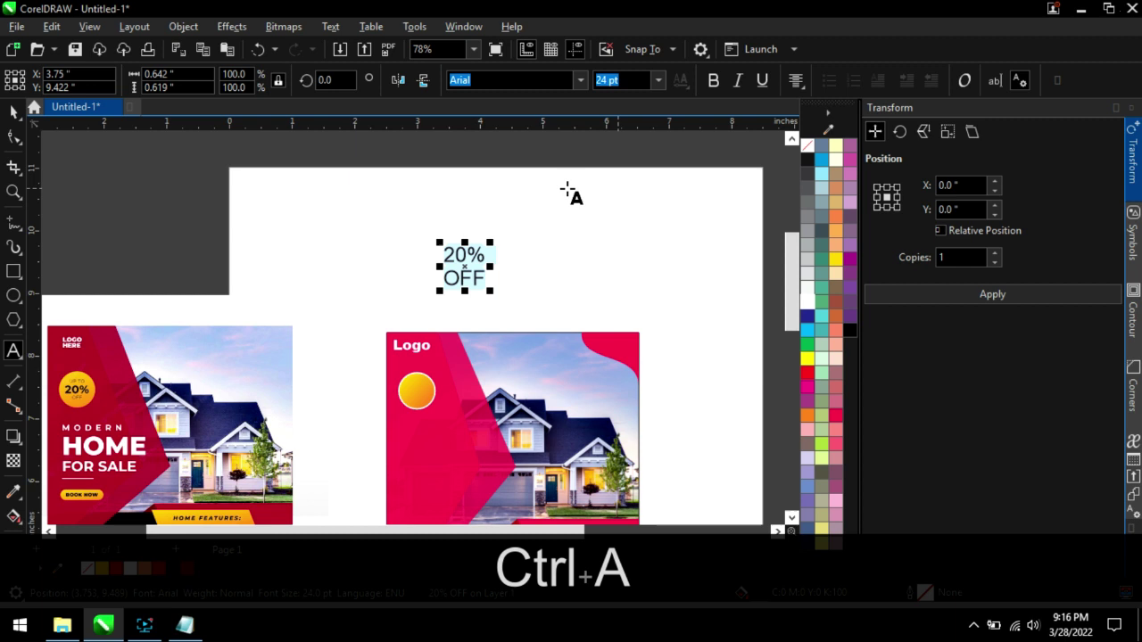
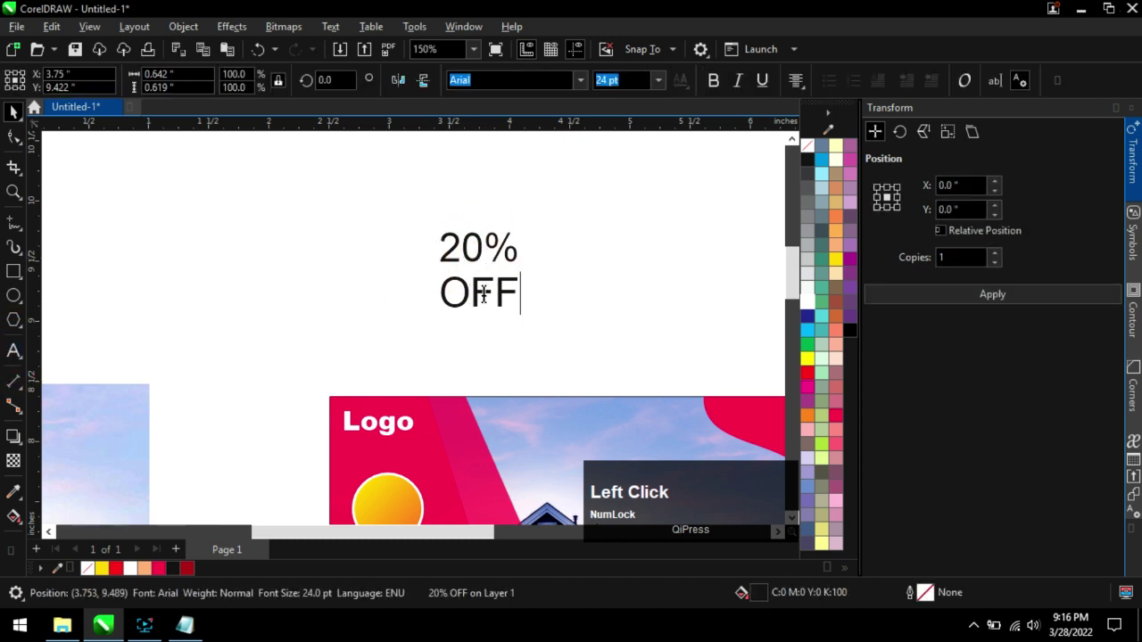
pyautogui.scroll(3)
pyautogui.press('ctrl+a')
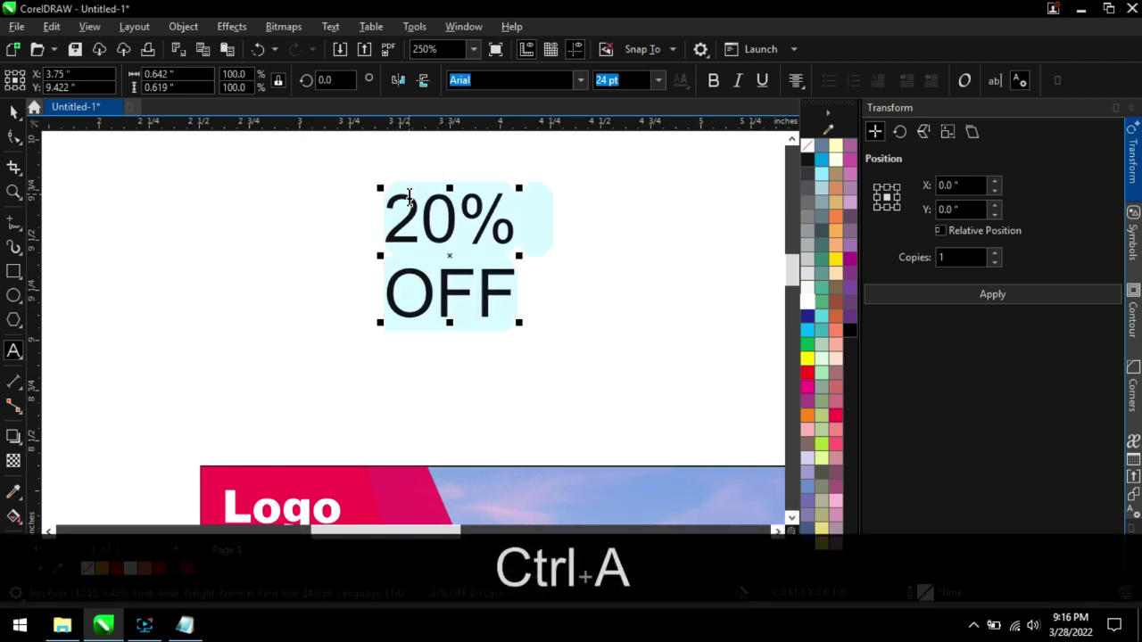
pyautogui.scroll(-3)
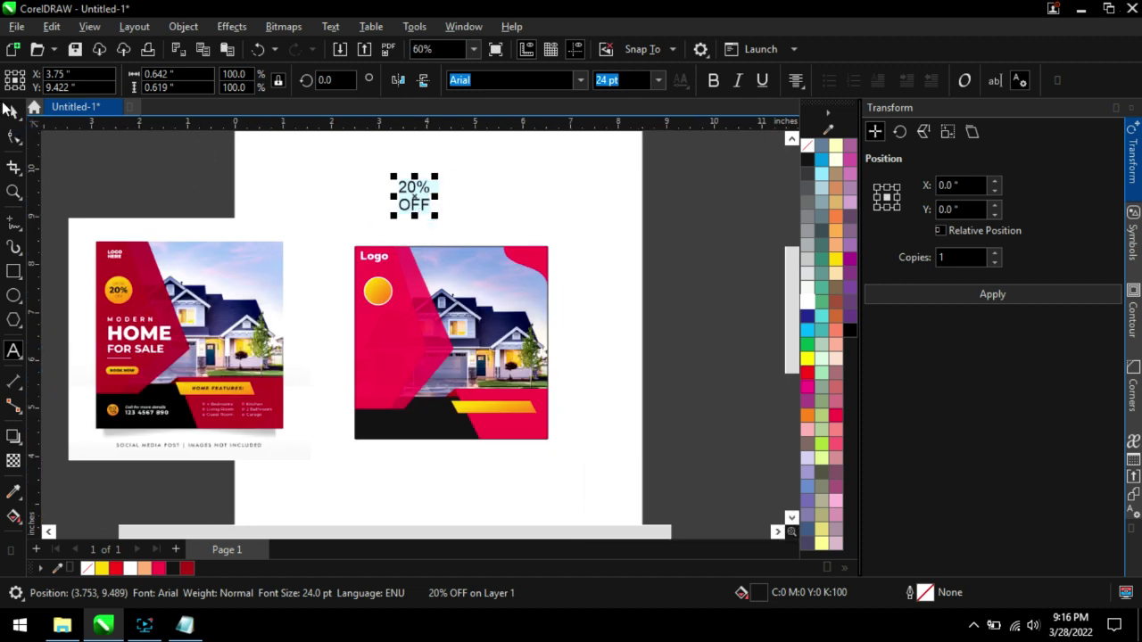
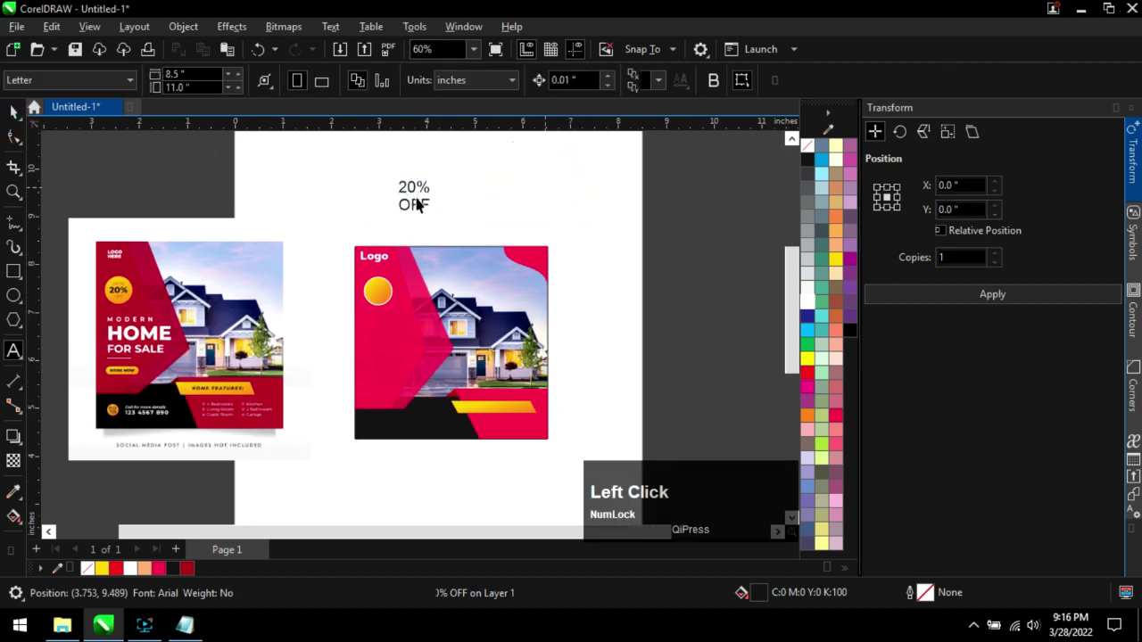
# Select all characters of the 20% OFF text and make it bold 24 pt Arial.
pyautogui.press('ctrl+a')
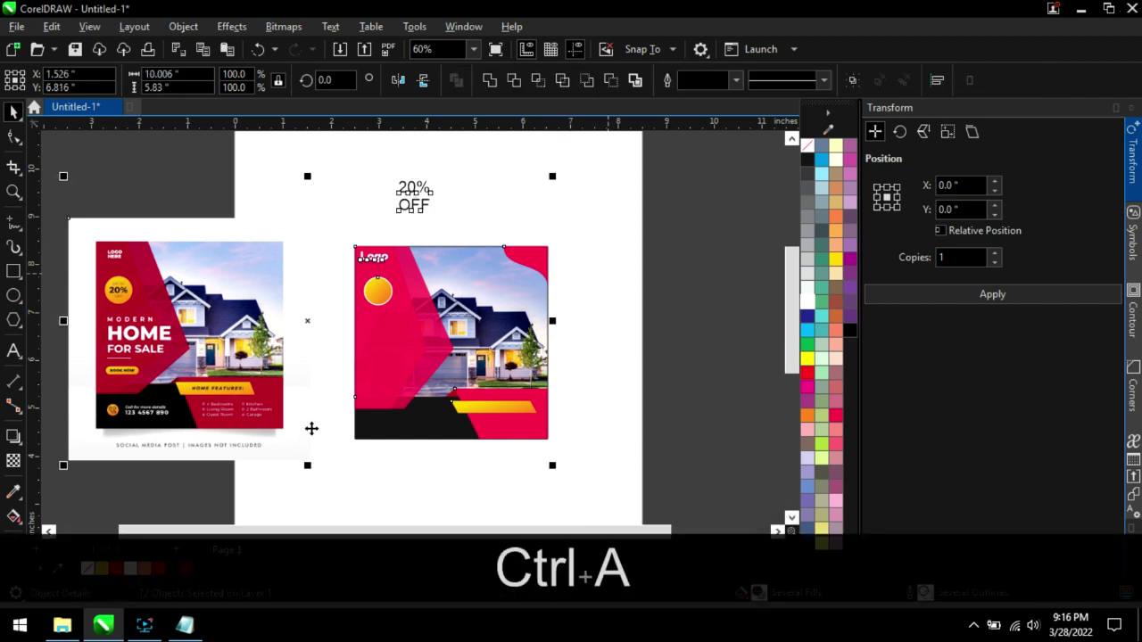
pyautogui.click(628, 234)
pyautogui.scroll(3)
pyautogui.click(449, 230)
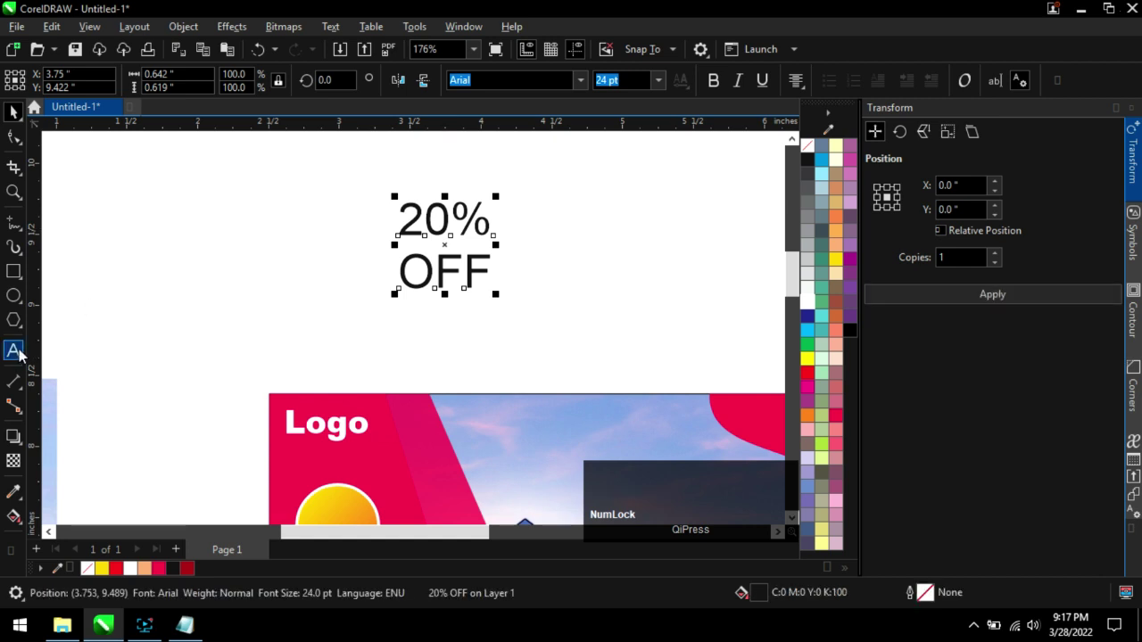
pyautogui.click(18, 356)
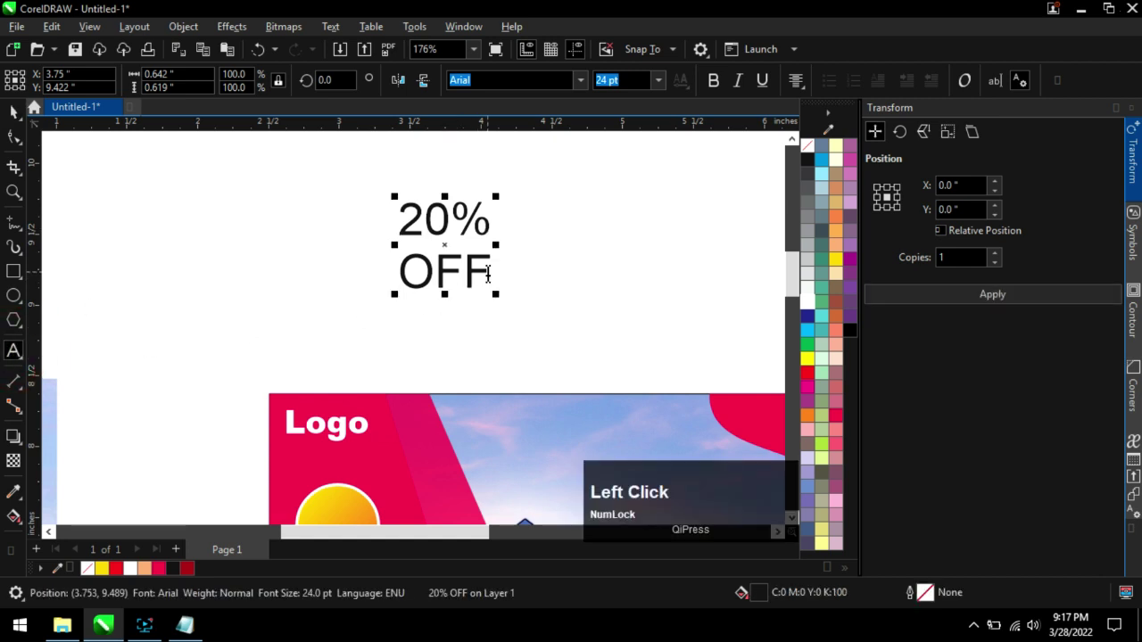
pyautogui.press('ctrl+a')
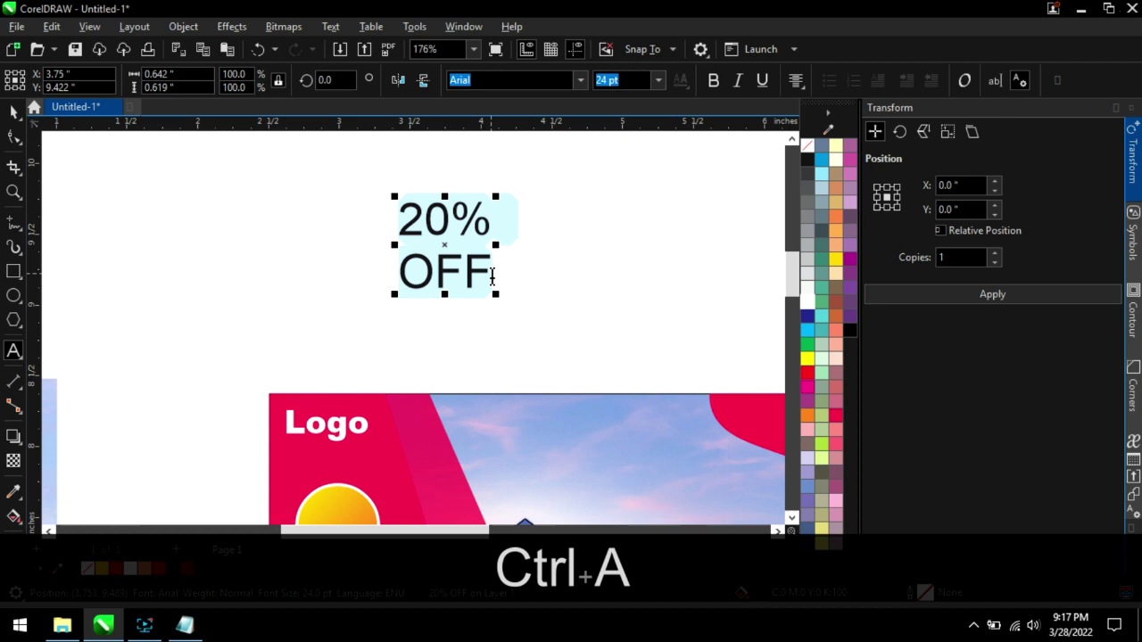
pyautogui.click(719, 86)
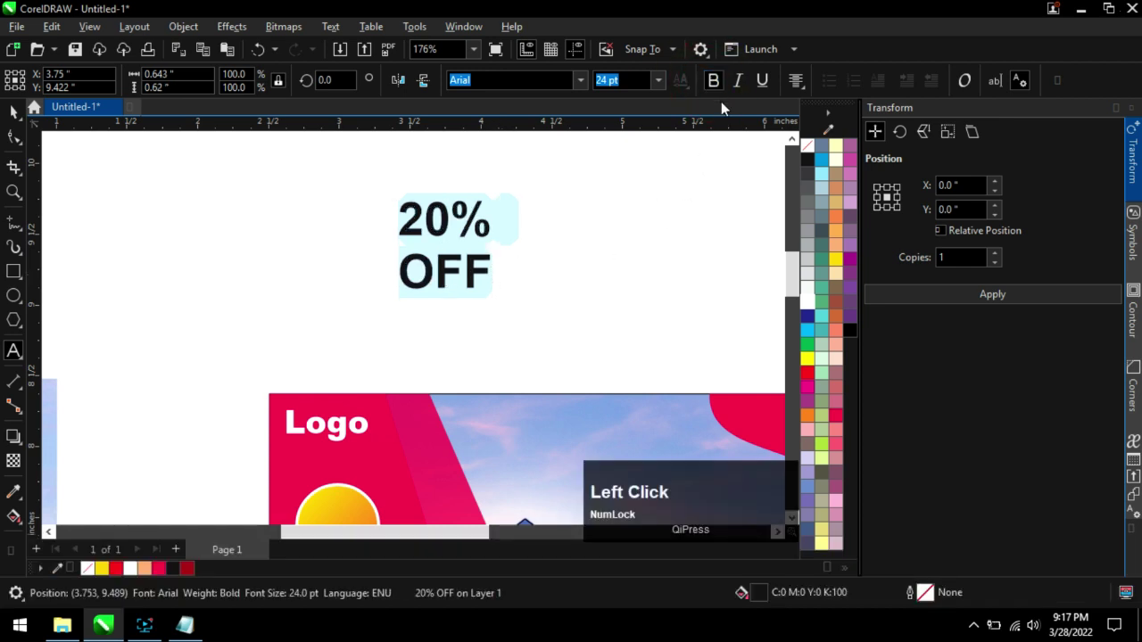
# Break the 20% OFF text apart and undo an accidental move of the OFF line.
pyautogui.click(19, 120)
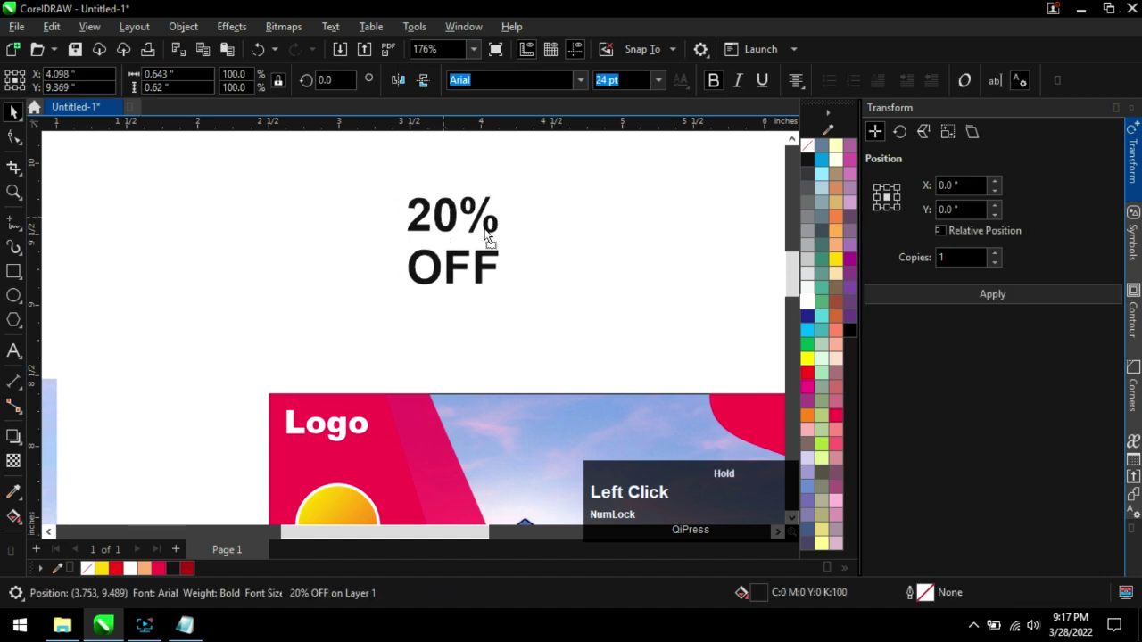
pyautogui.scroll(-3)
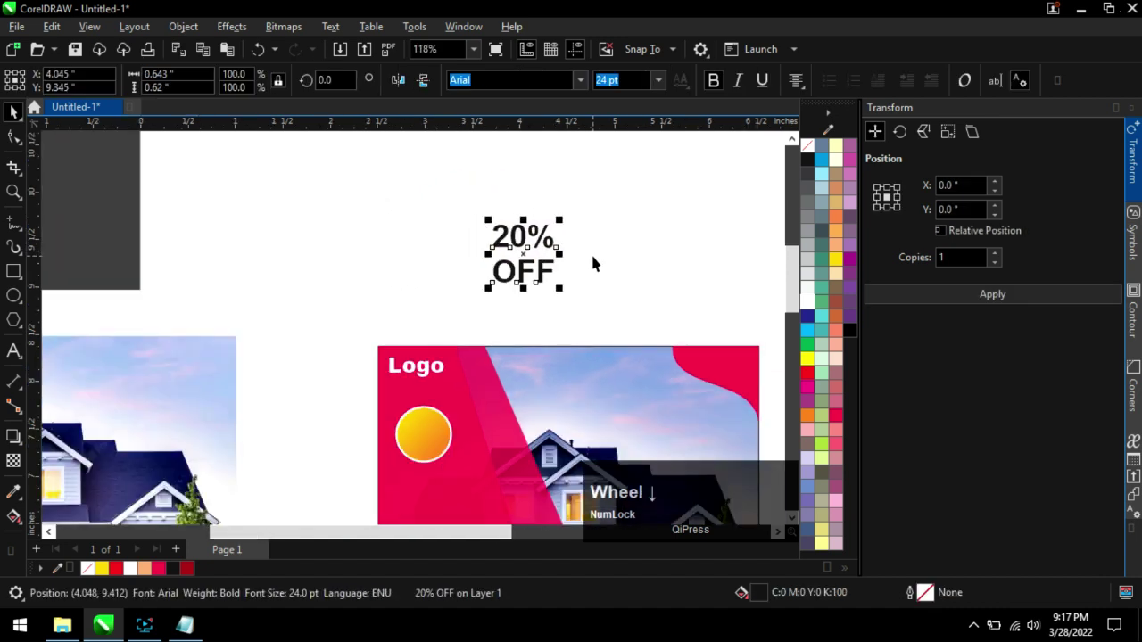
pyautogui.scroll(3)
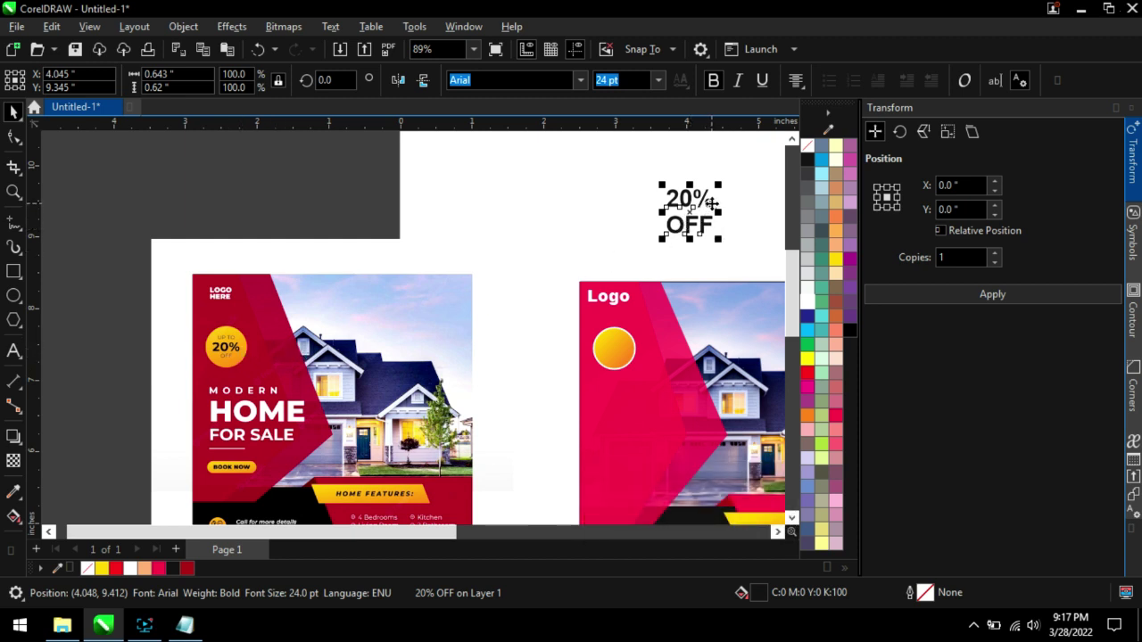
pyautogui.scroll(3)
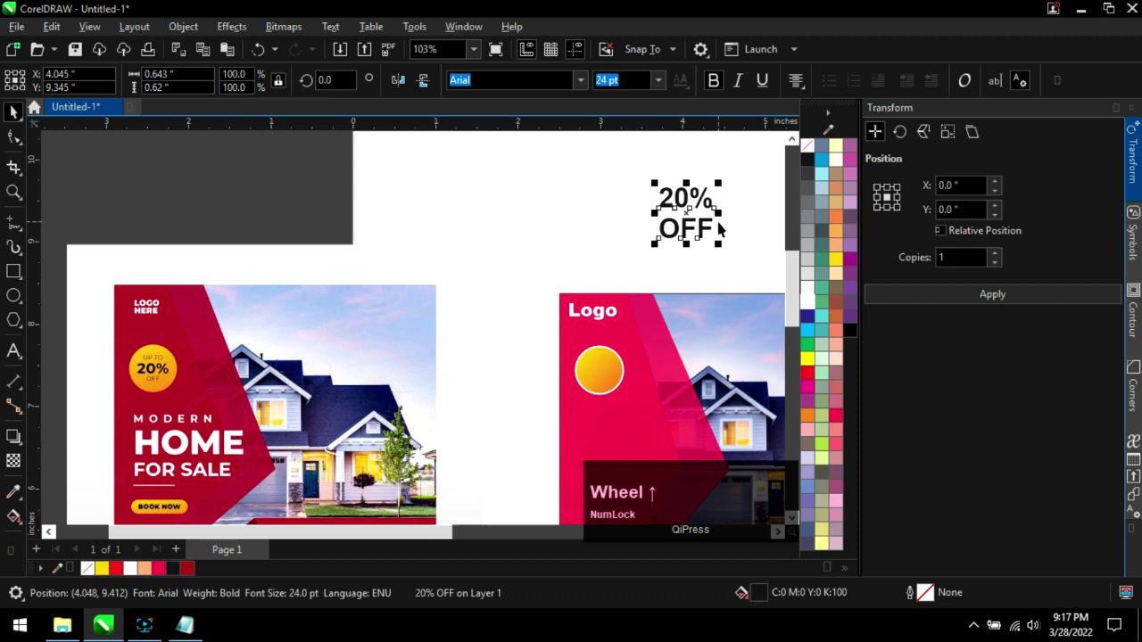
pyautogui.press('ctrl+k')
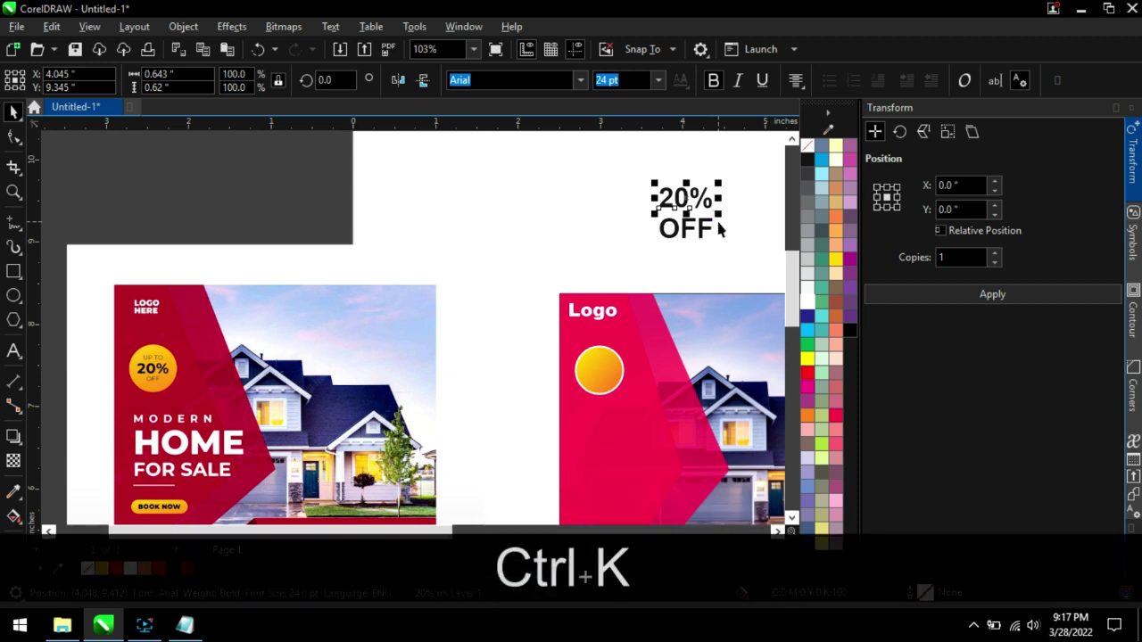
pyautogui.click(748, 215)
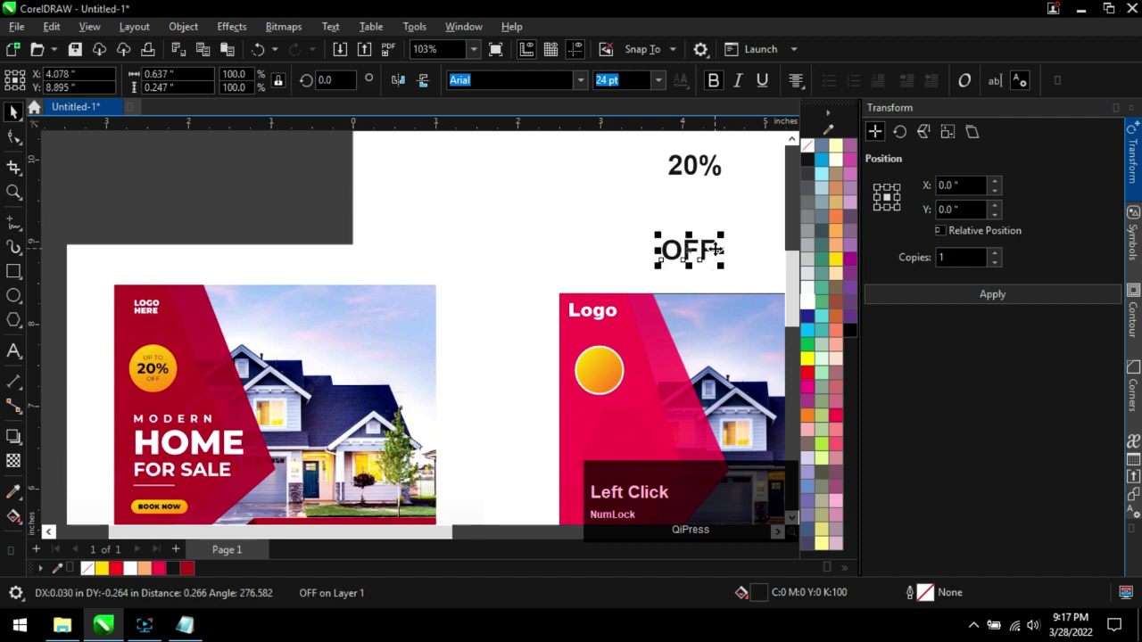
pyautogui.press('ctrl+z')
pyautogui.press('ctrl+z')
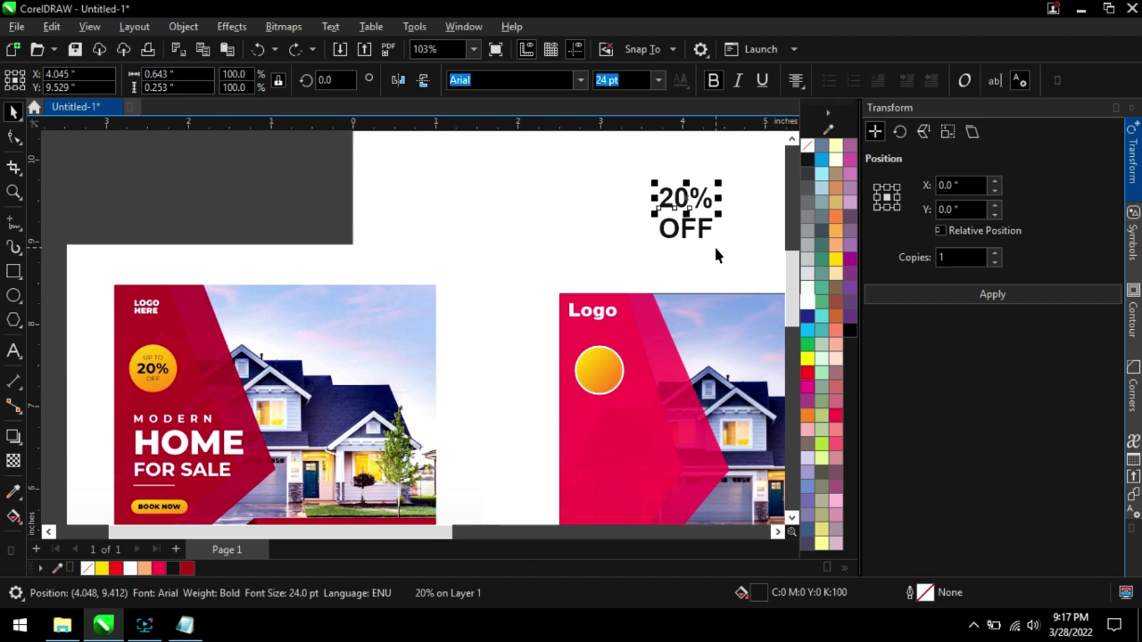
# Break the 20% line apart and combine 20% and OFF back into one text object.
pyautogui.click(705, 177)
pyautogui.scroll(3)
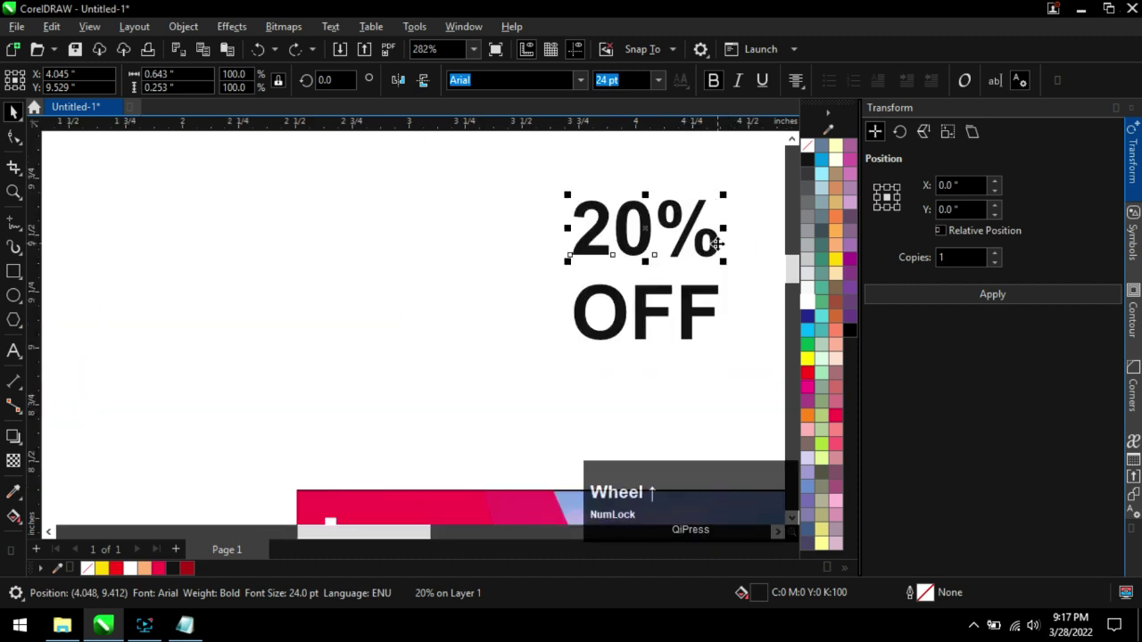
pyautogui.press('ctrl+k')
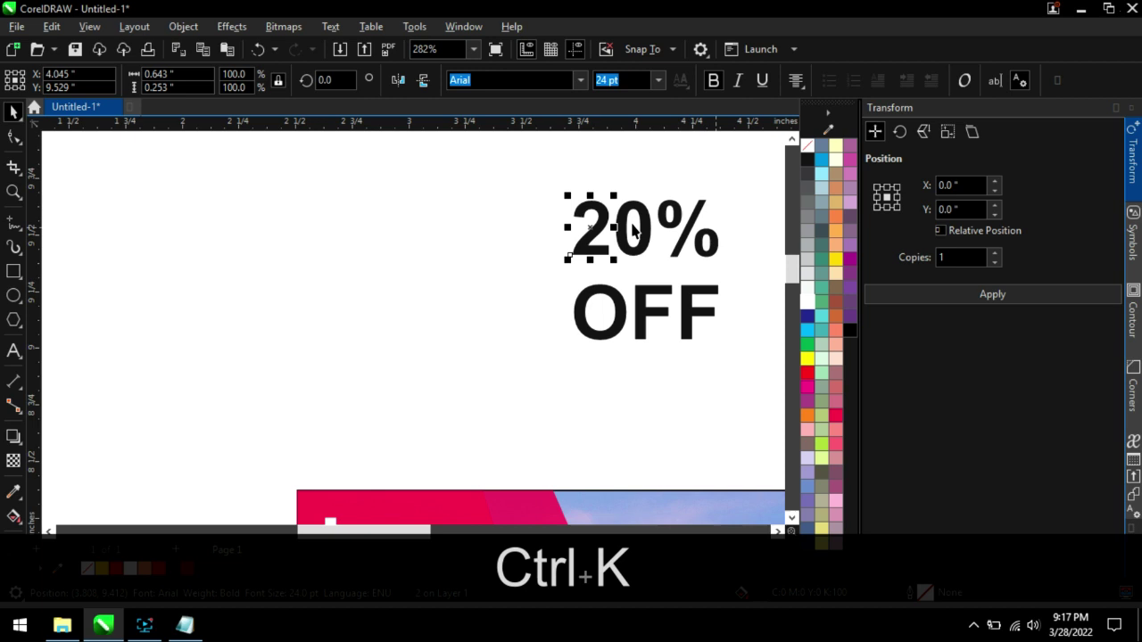
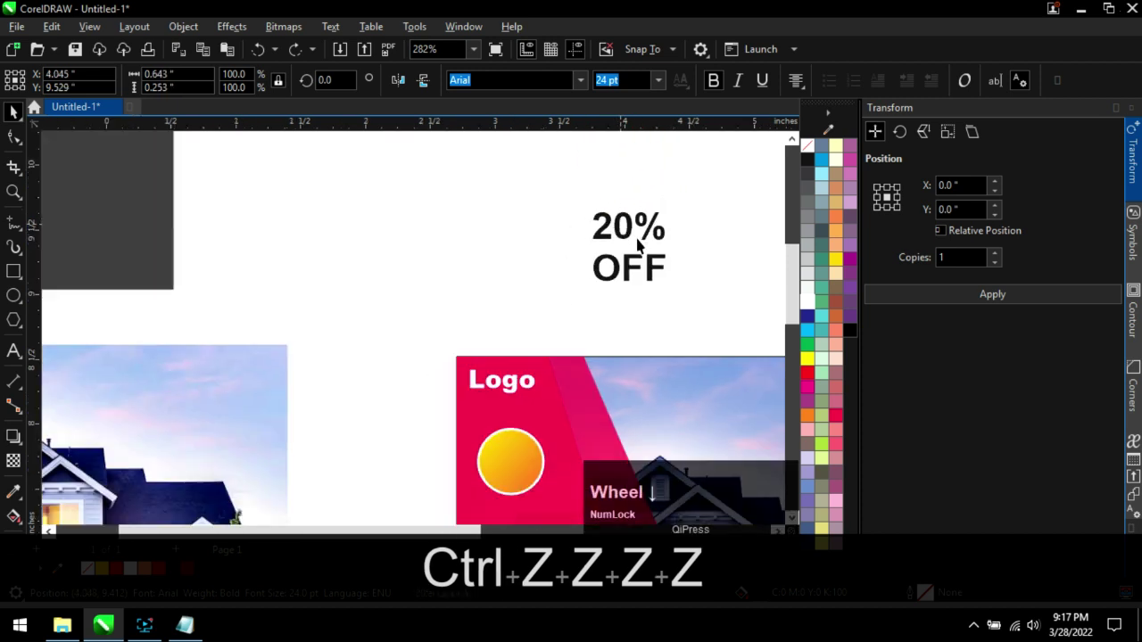
pyautogui.scroll(3)
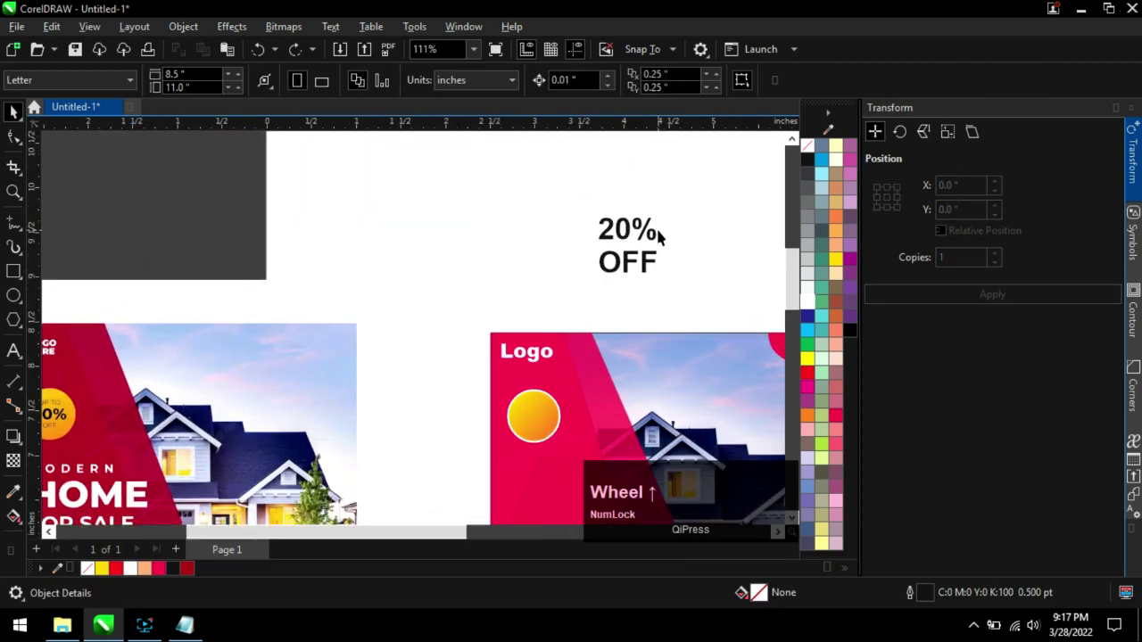
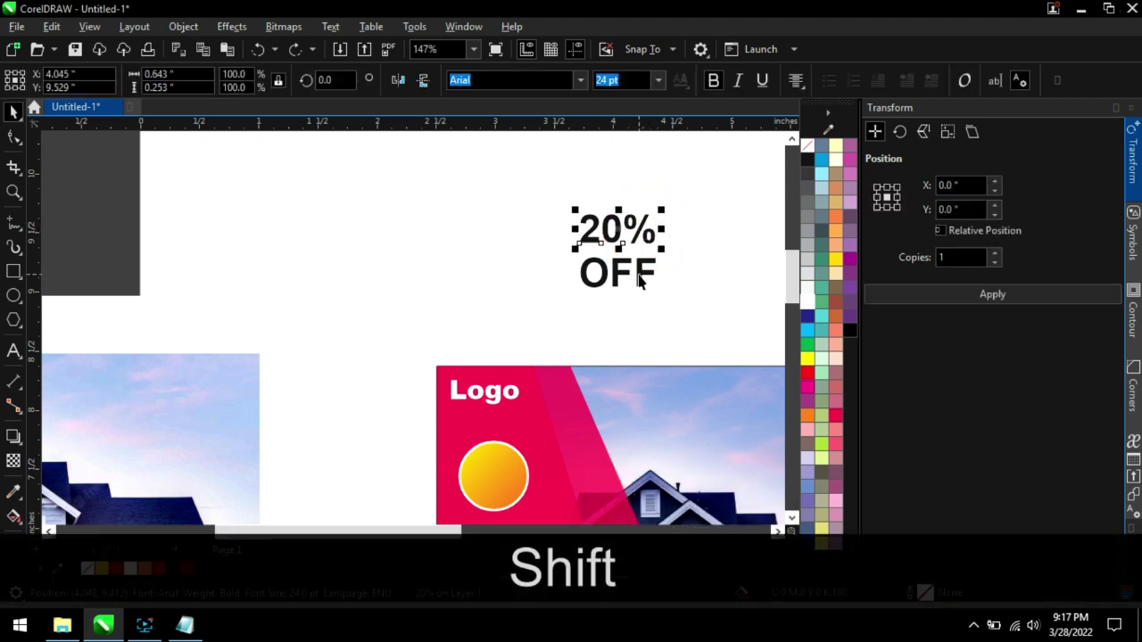
pyautogui.click(643, 276)
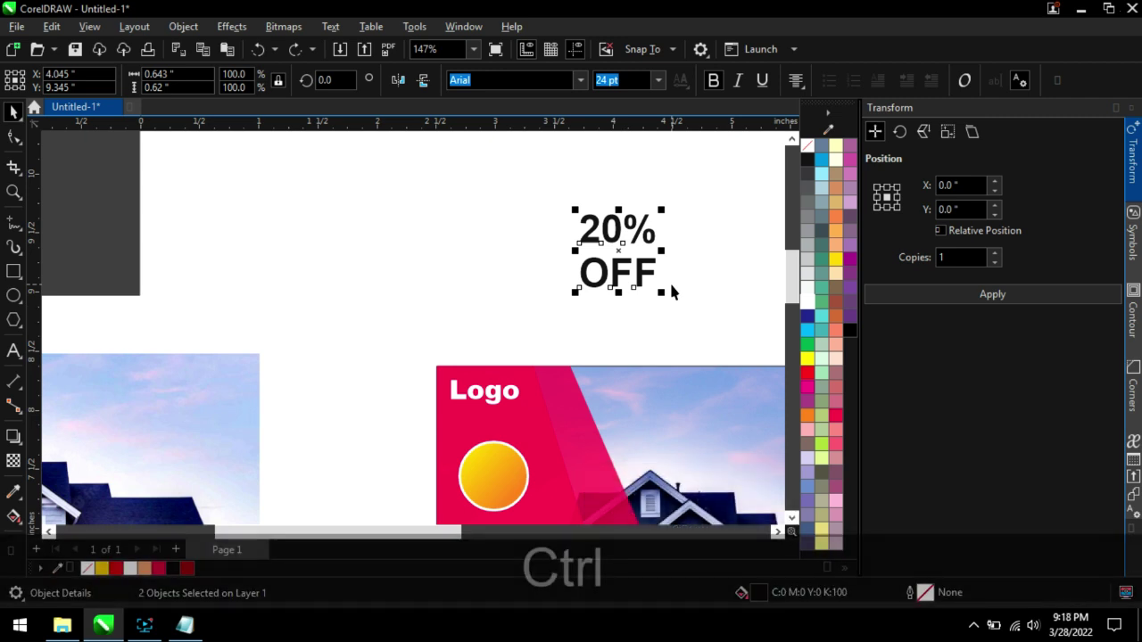
pyautogui.press('ctrl+l')
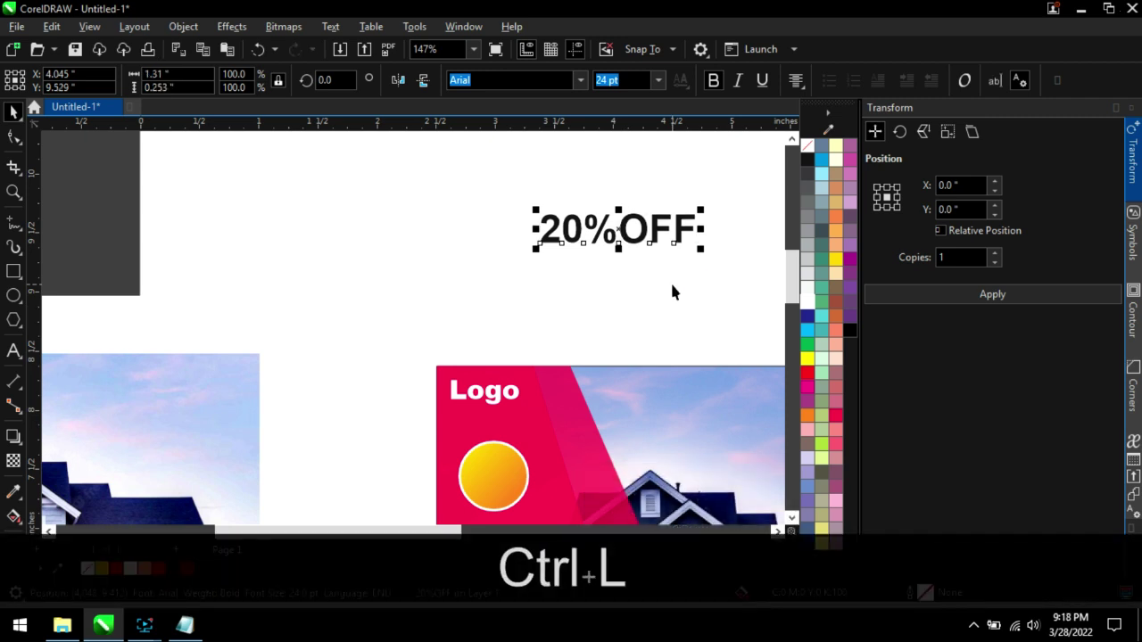
pyautogui.click(679, 288)
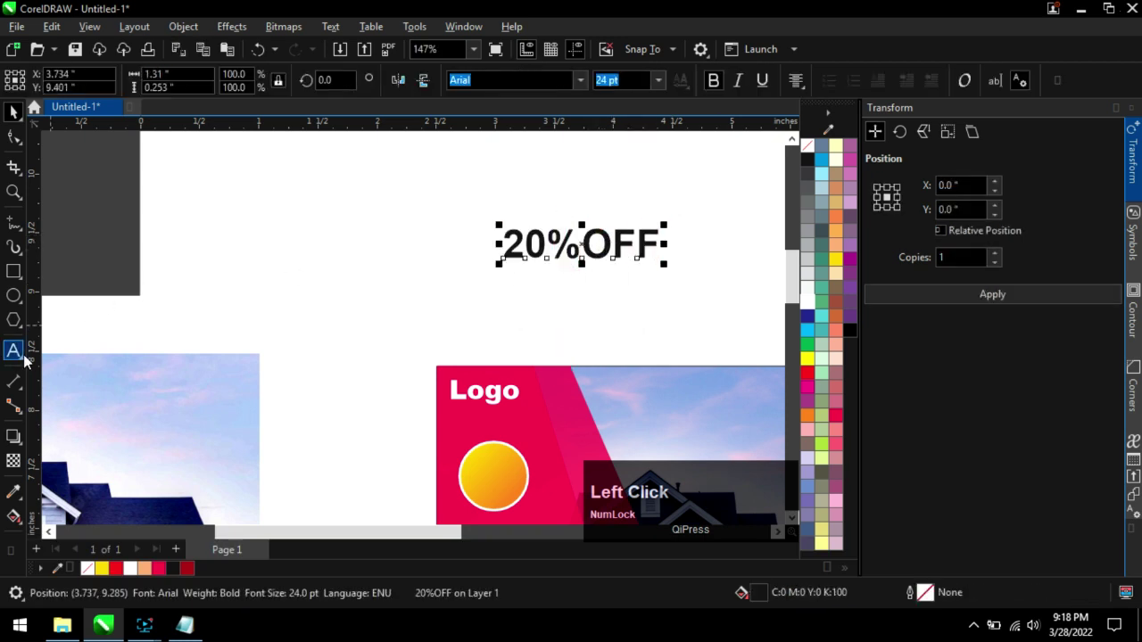
# Split the combined text into 20% over OFF and select the 20% line for enlarging.
pyautogui.click(21, 352)
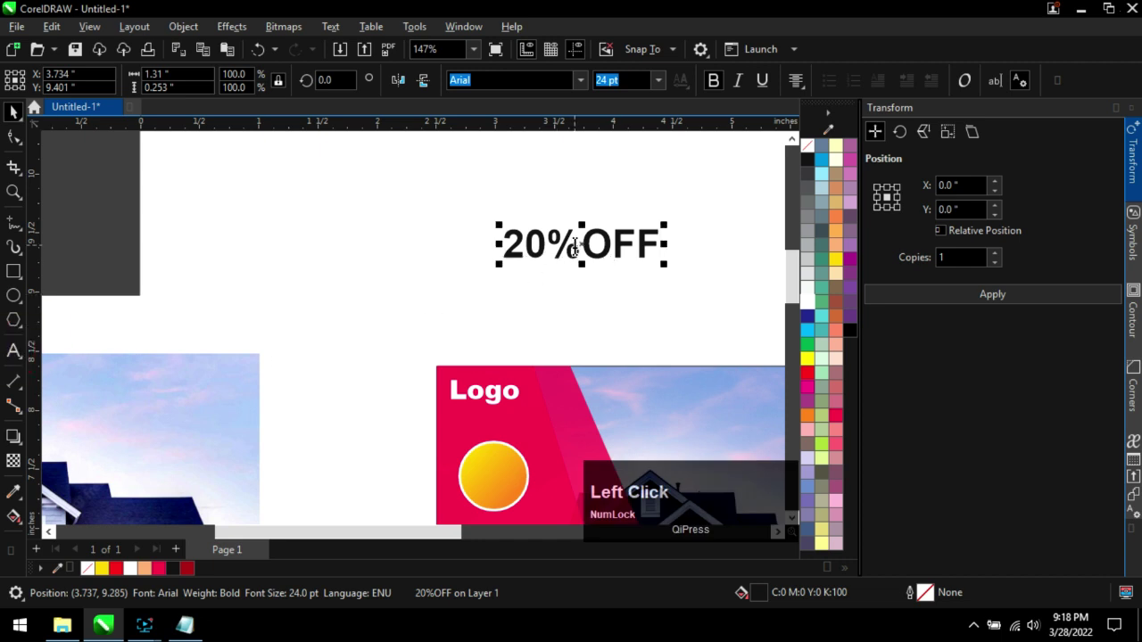
pyautogui.press('Return')
pyautogui.click(22, 115)
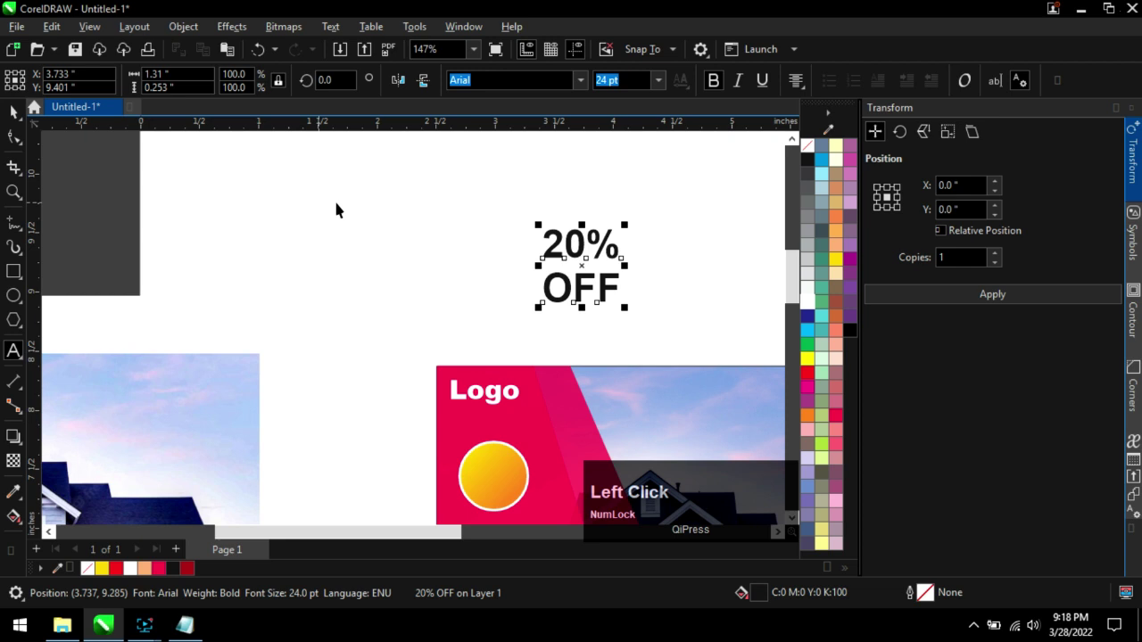
pyautogui.press('ctrl+k')
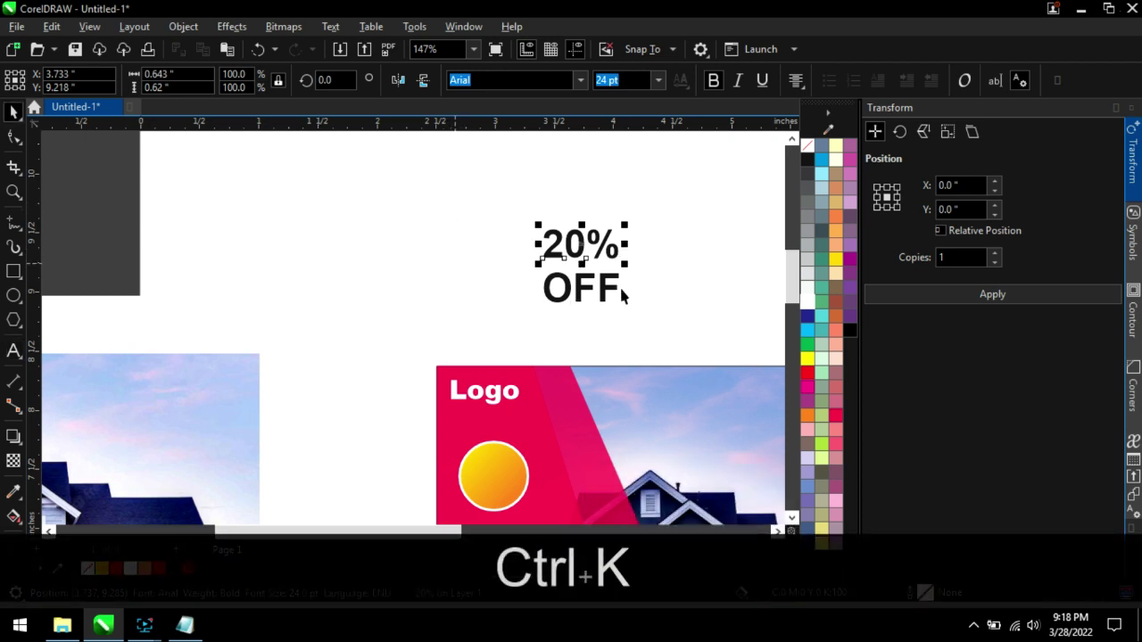
pyautogui.click(620, 255)
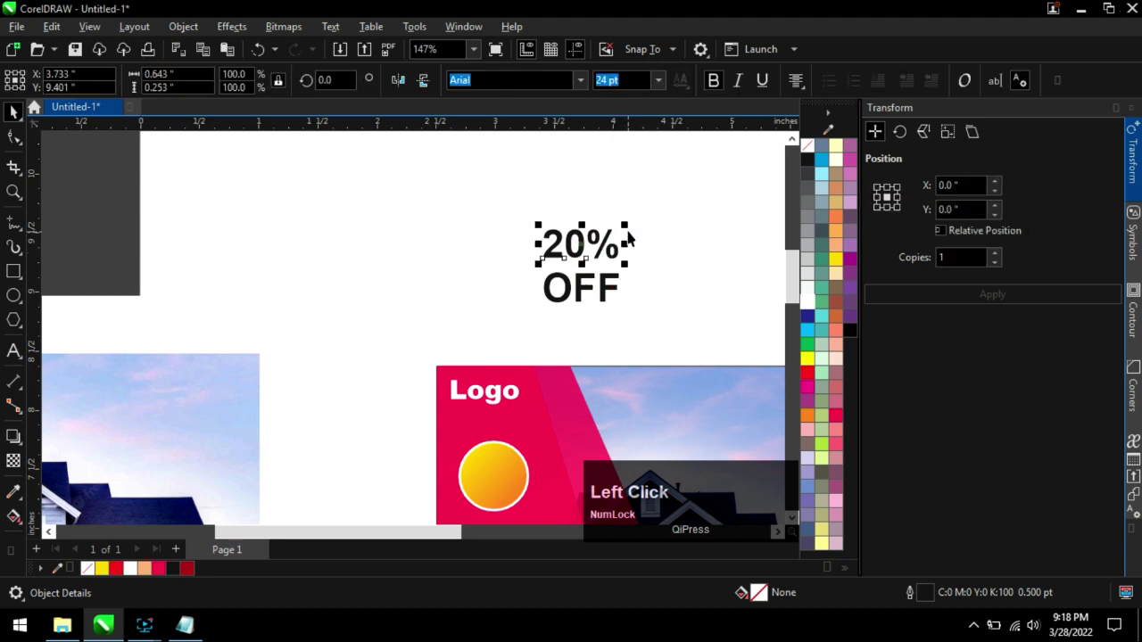
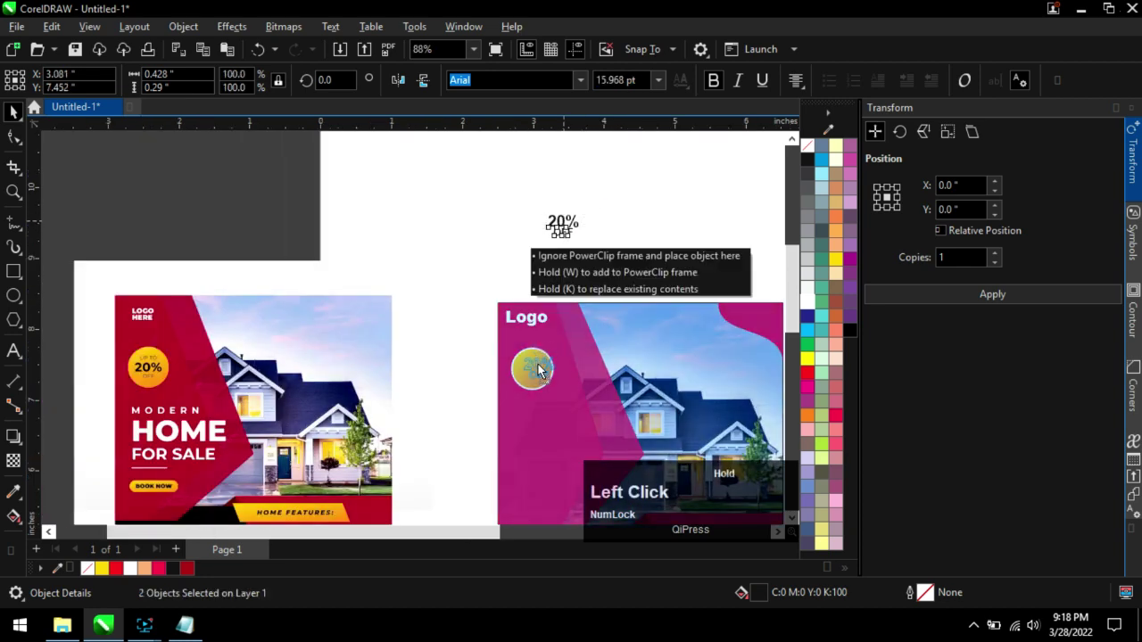
# Group the 20% OFF text and centre it horizontally and vertically inside the yellow circle.
pyautogui.scroll(3)
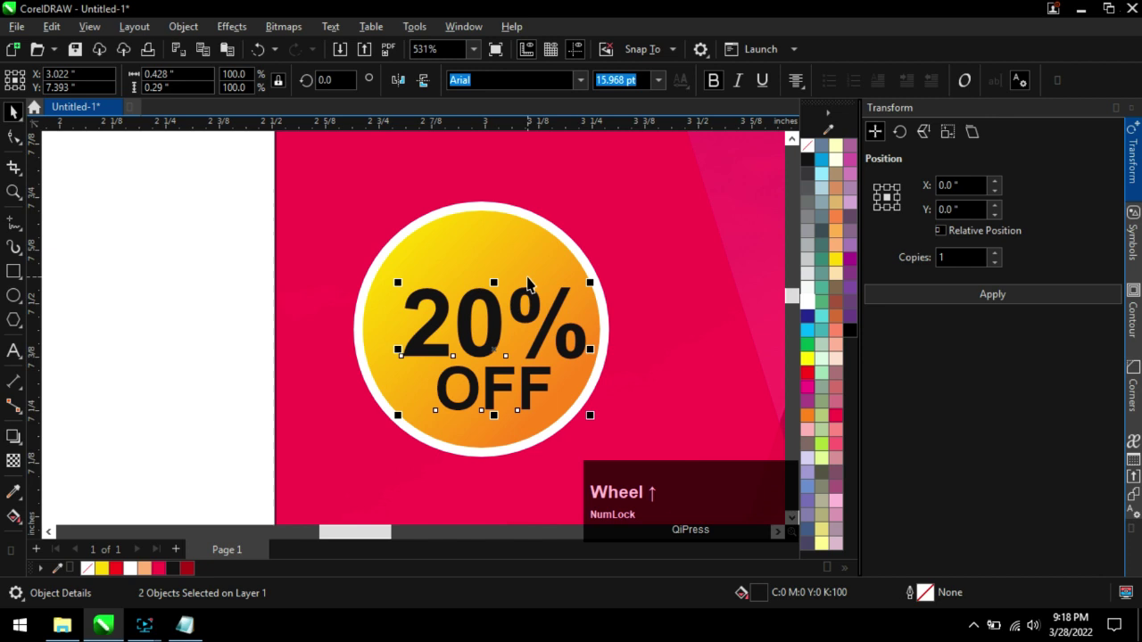
pyautogui.press('ctrl+g')
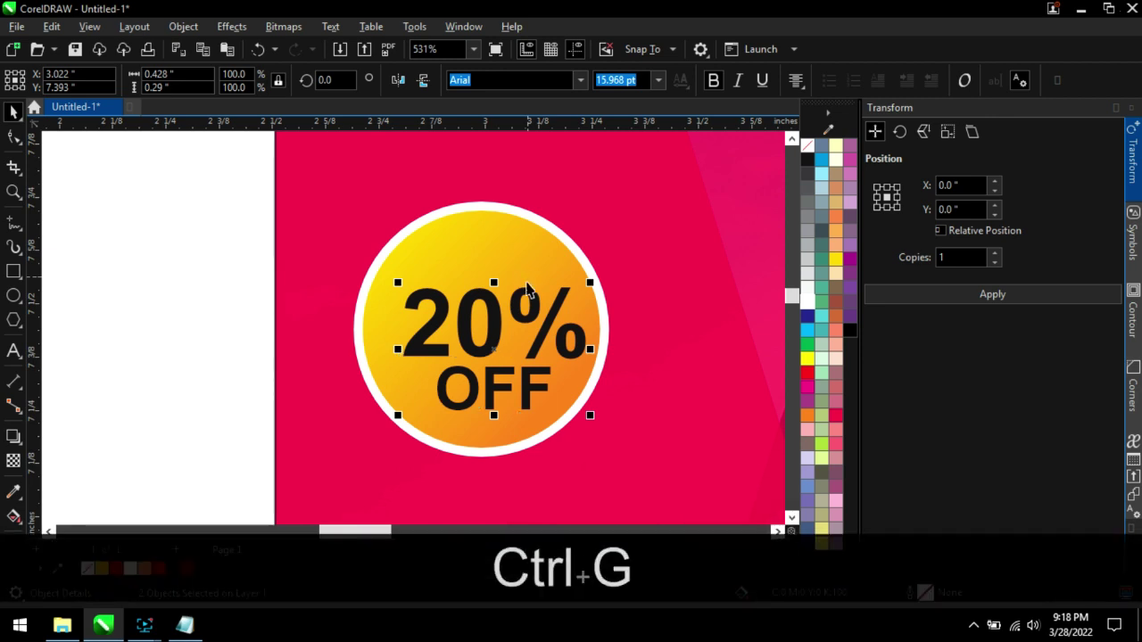
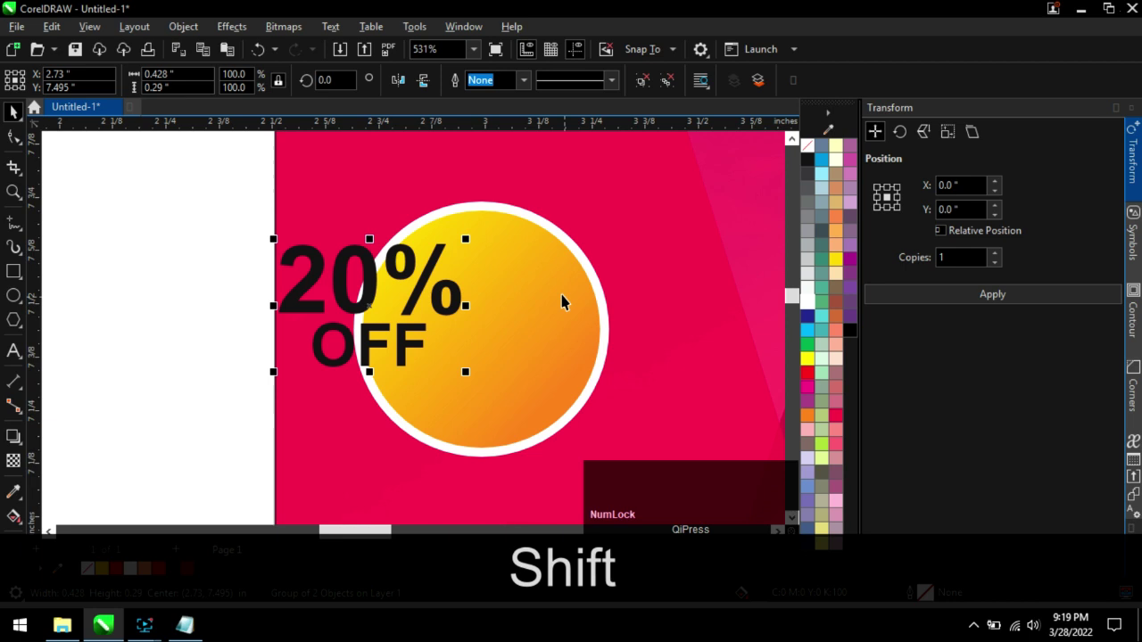
pyautogui.click(570, 299)
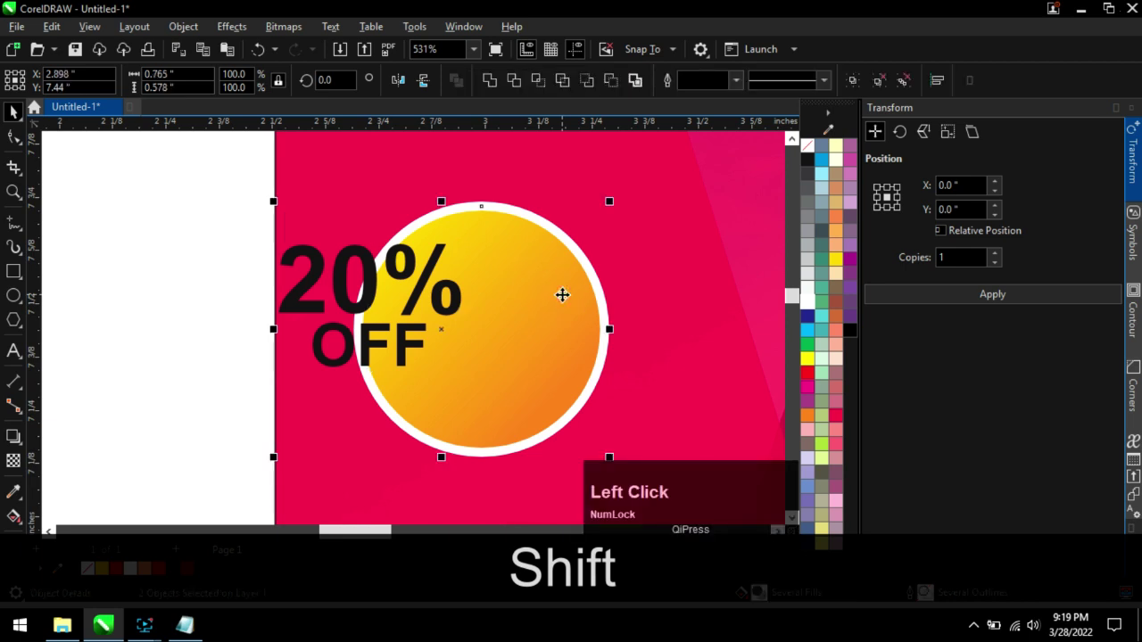
pyautogui.press('c')
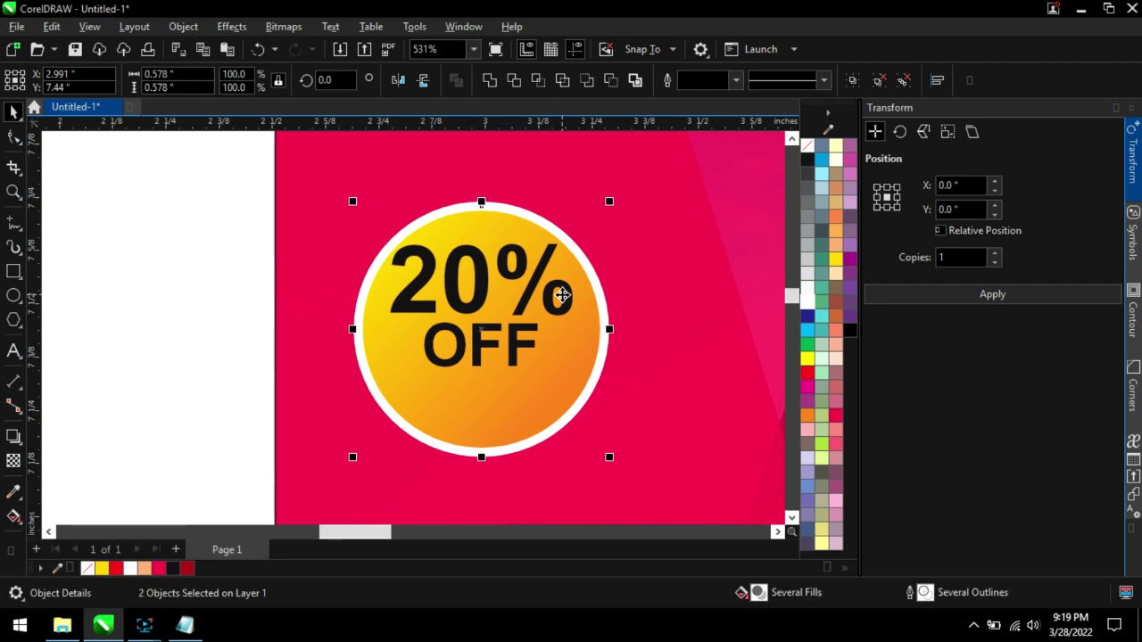
pyautogui.press('e')
pyautogui.scroll(-3)
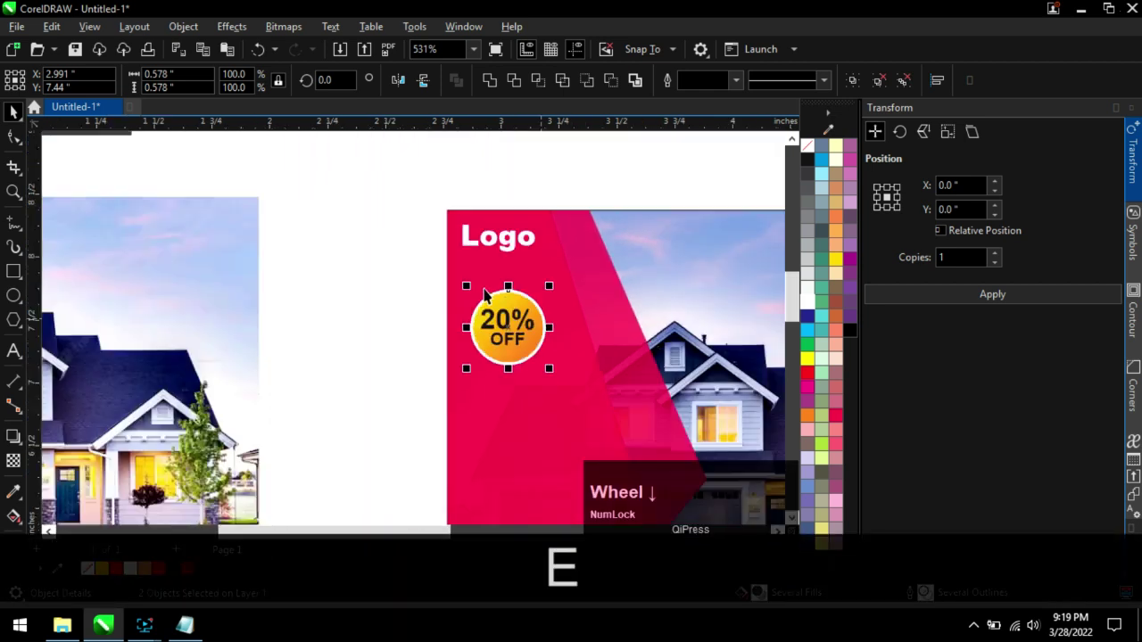
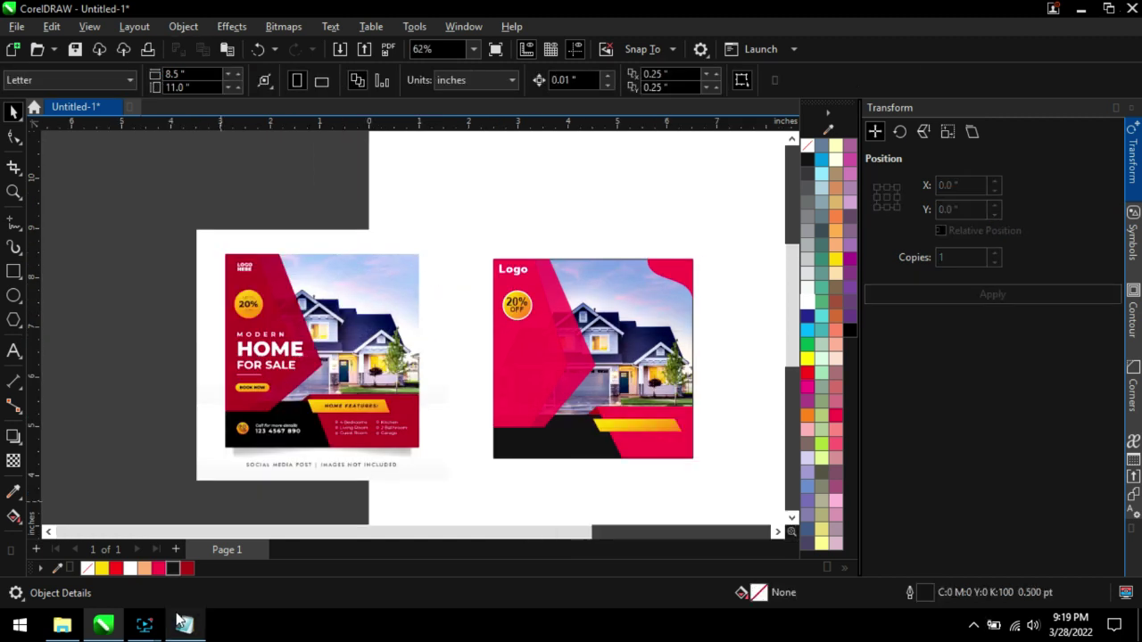
# Copy the HOME FOR SALE wording from the notes and paste it onto the page.
pyautogui.click(197, 630)
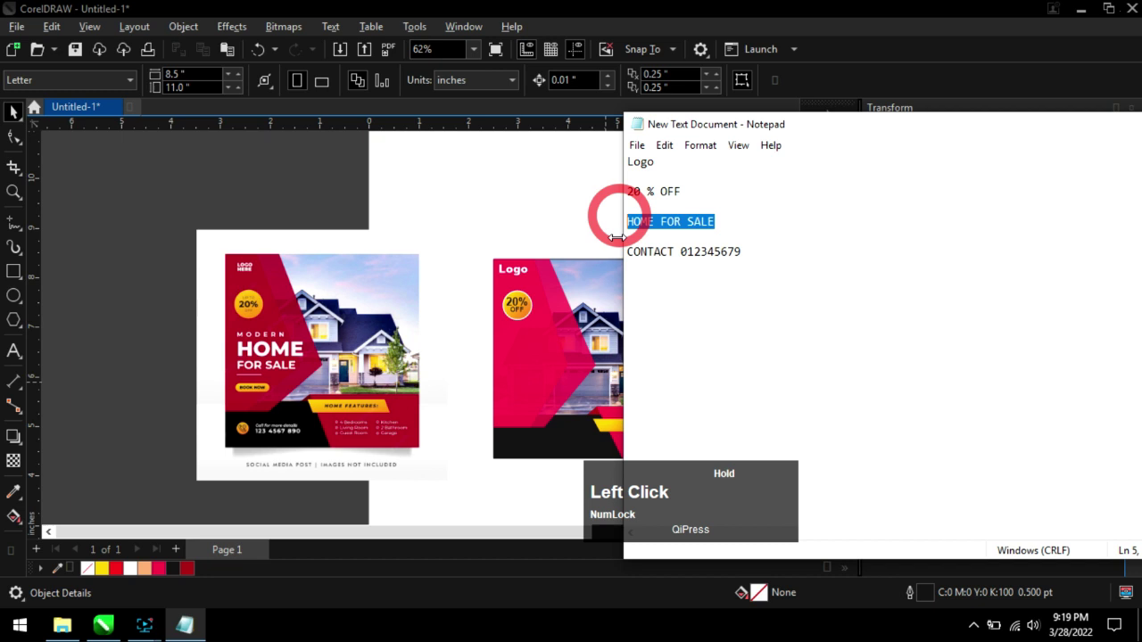
pyautogui.press('ctrl+c')
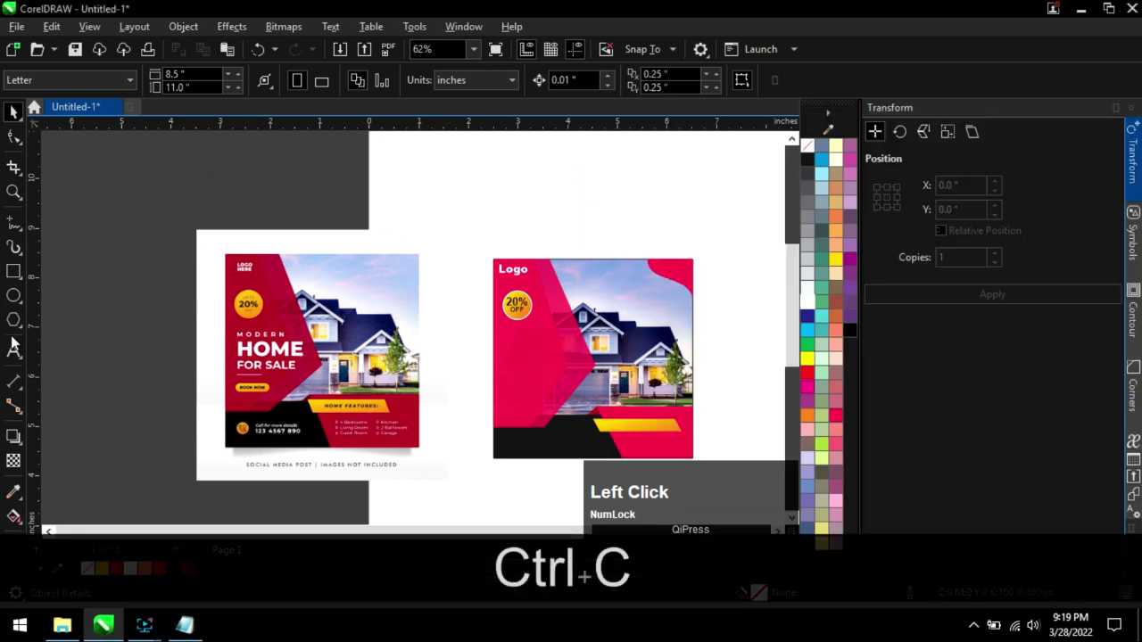
pyautogui.press('ctrl+v')
pyautogui.scroll(3)
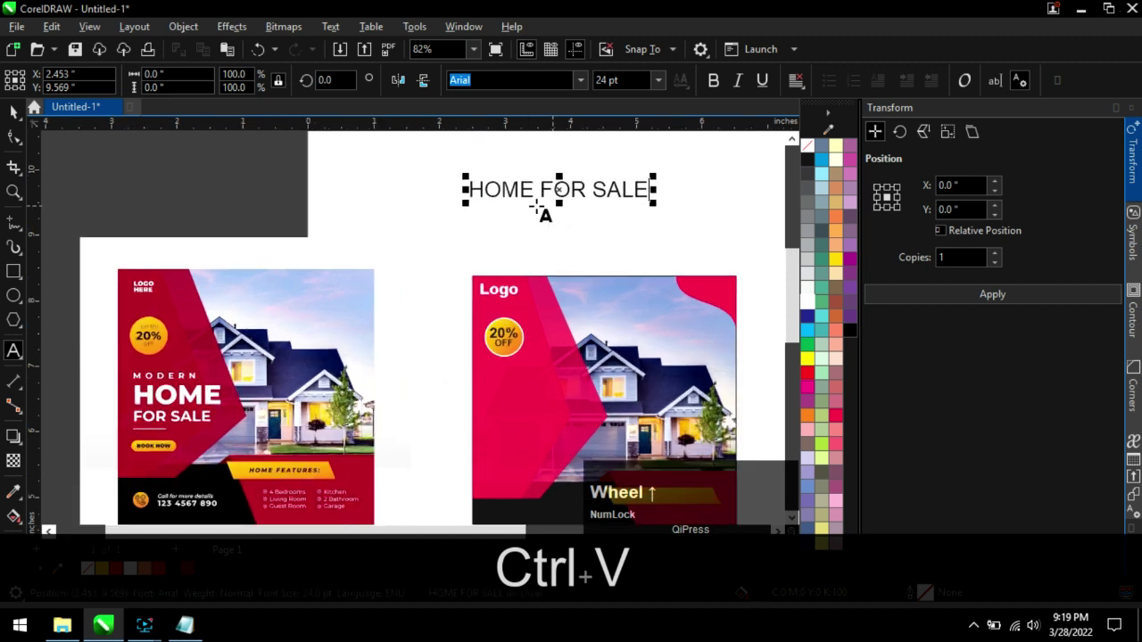
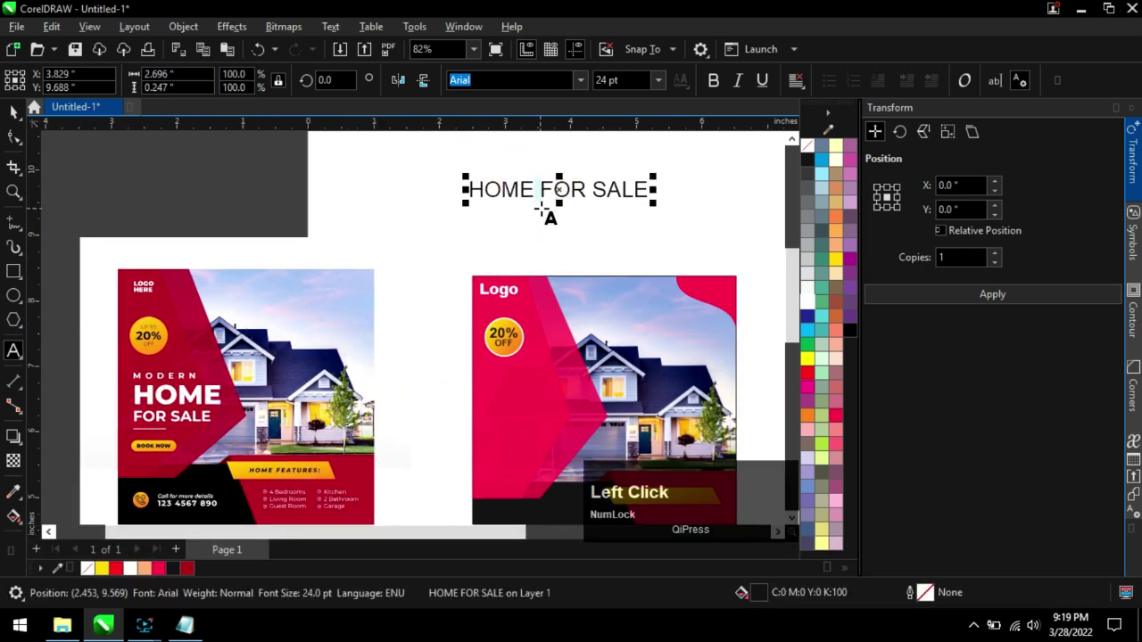
# Break the headline into HOME over FOR SALE and split it apart for resizing.
pyautogui.press('Return')
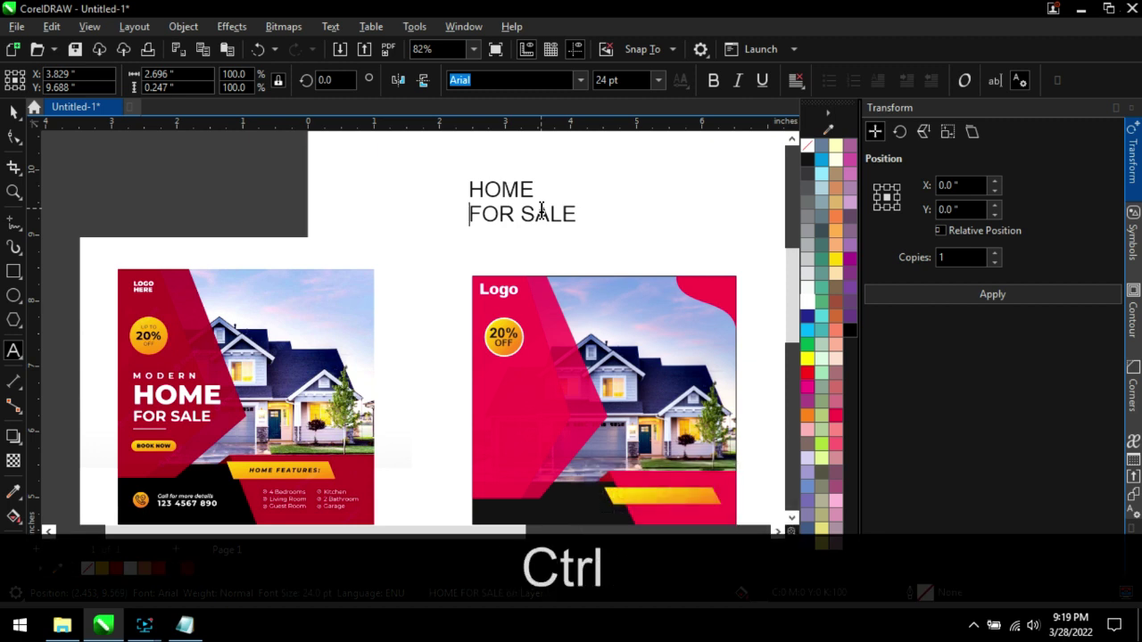
pyautogui.press('ctrl+a')
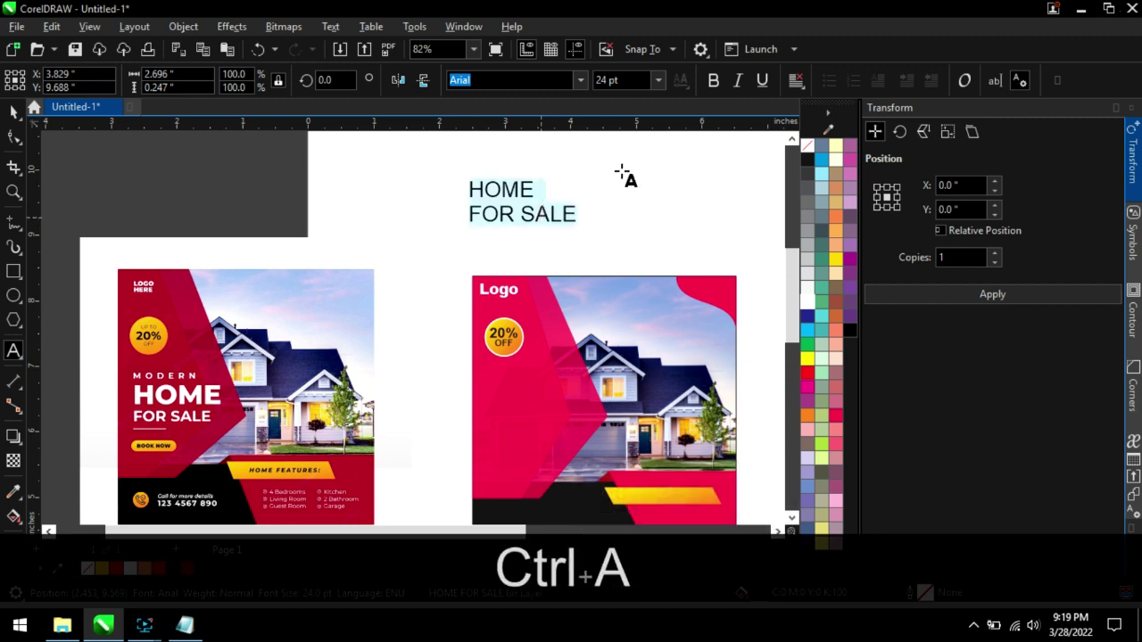
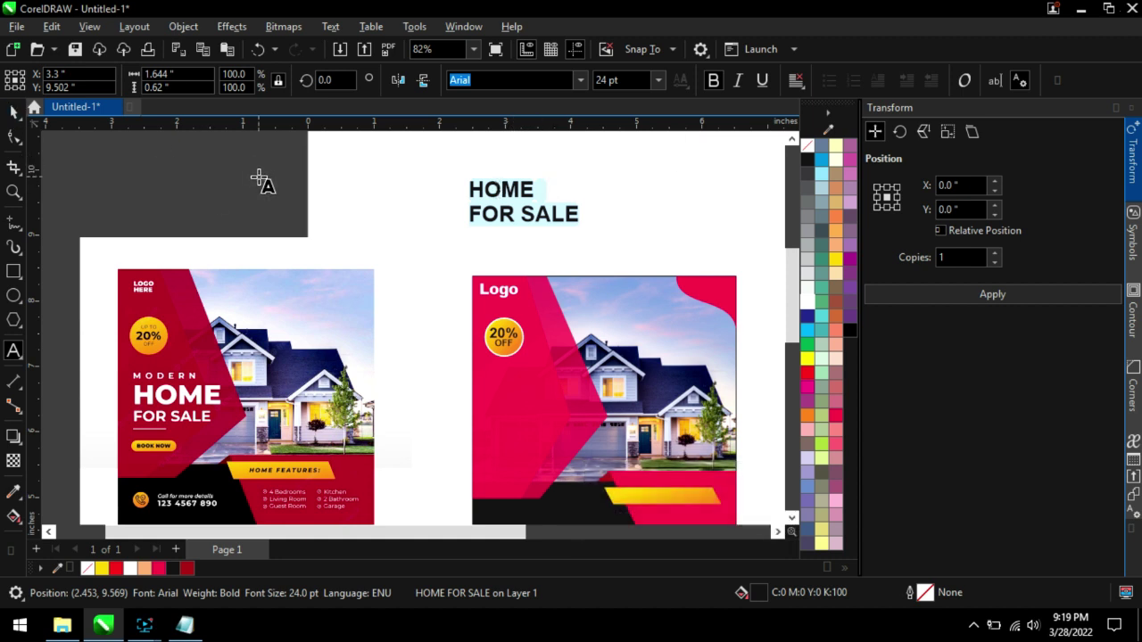
pyautogui.press('ctrl+k')
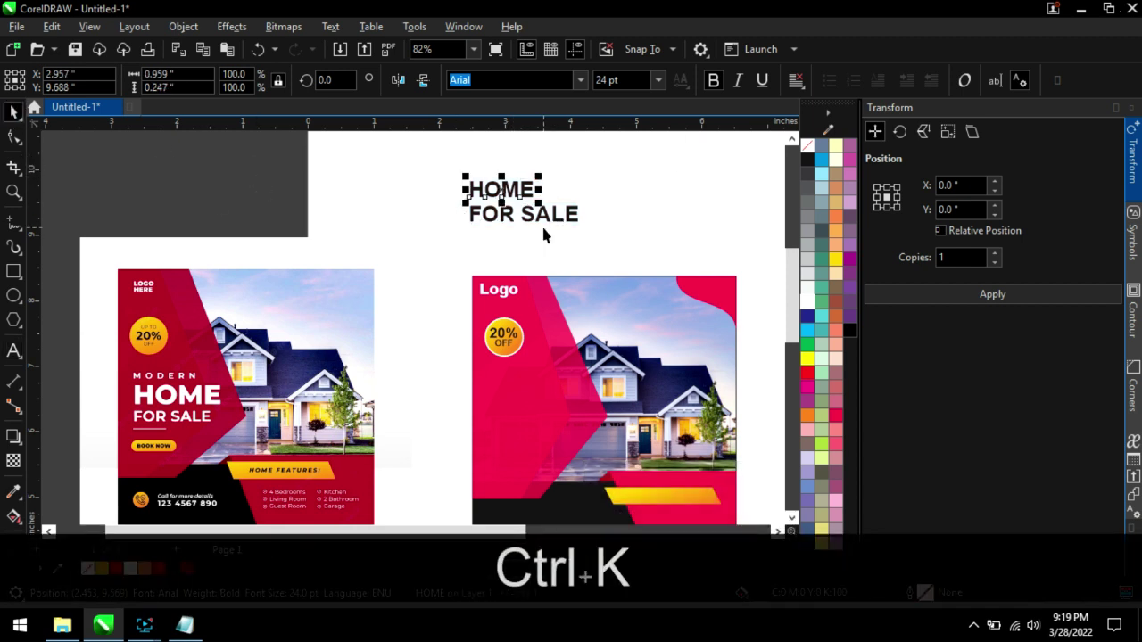
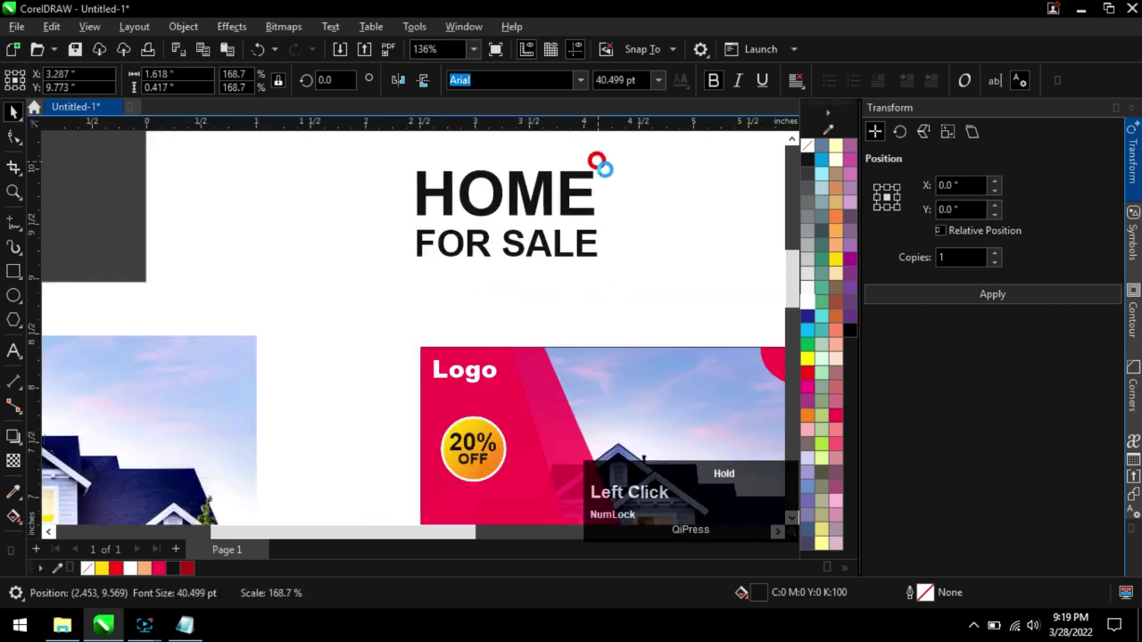
pyautogui.scroll(-3)
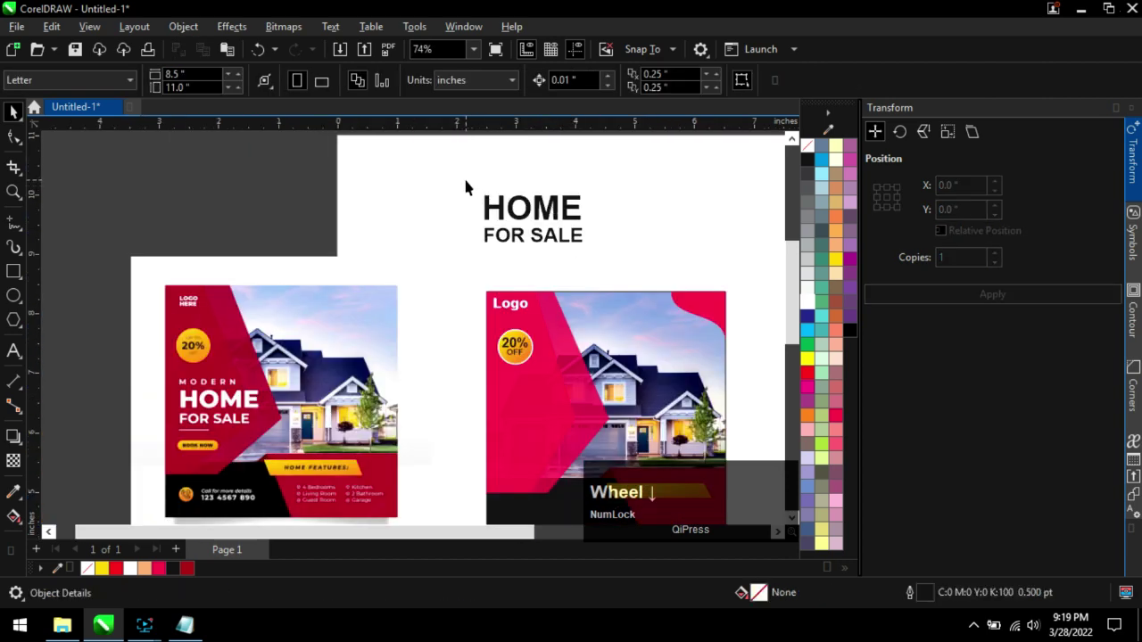
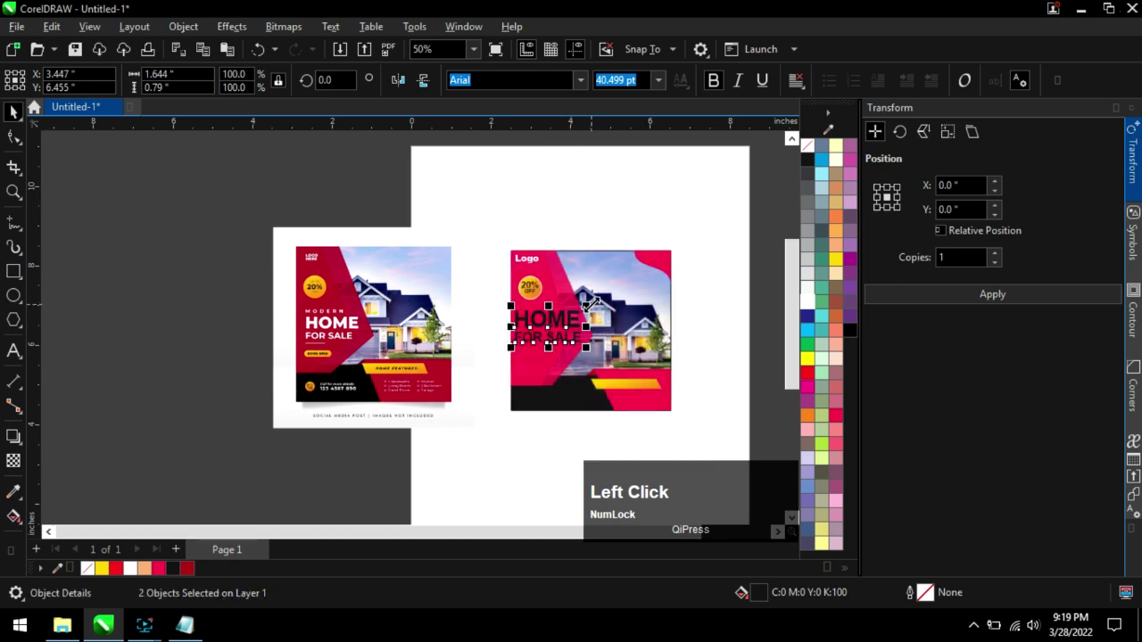
# Place the headline on the pink panel and colour it white.
pyautogui.scroll(3)
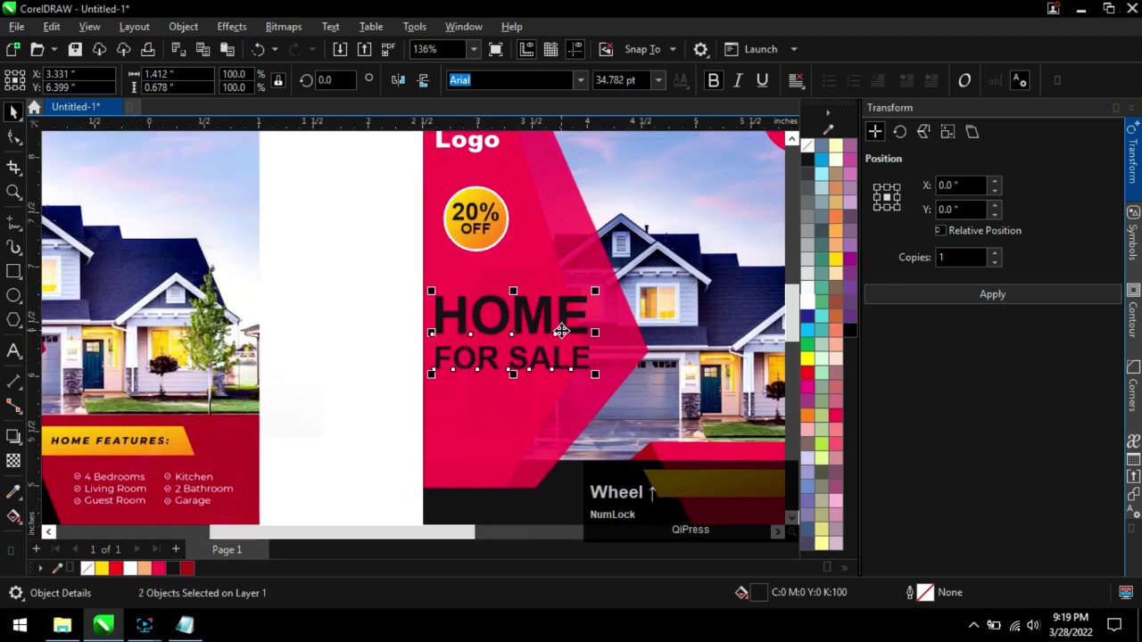
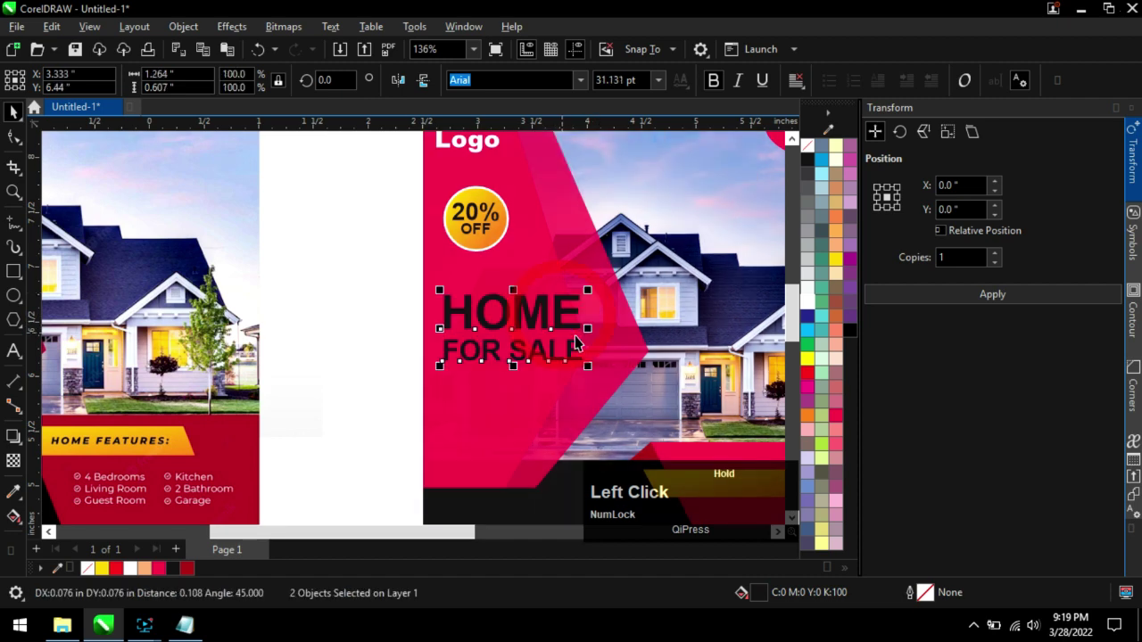
pyautogui.scroll(-3)
pyautogui.click(443, 227)
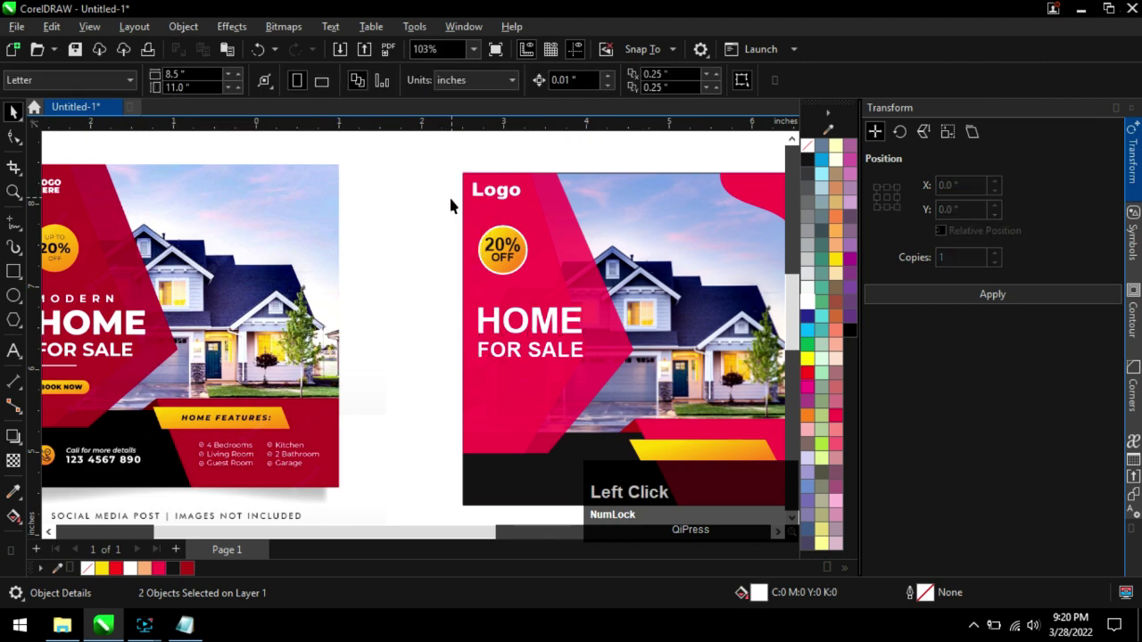
pyautogui.scroll(3)
pyautogui.click(523, 359)
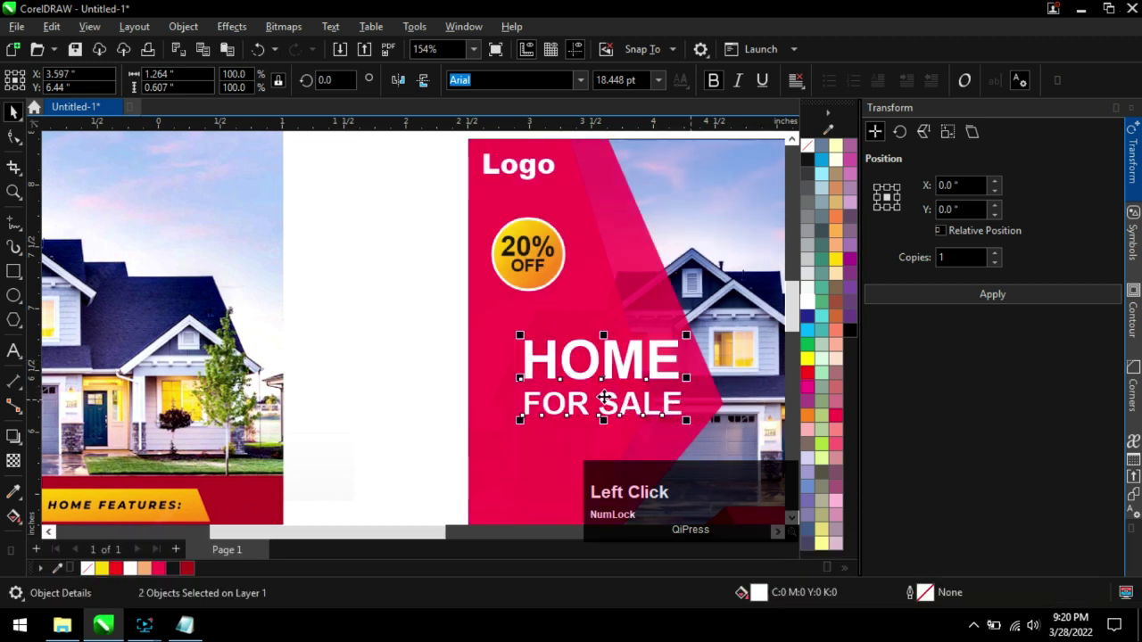
# Left-align the headline with the Logo group and nudge the 20% OFF badge slightly left.
pyautogui.click(555, 179)
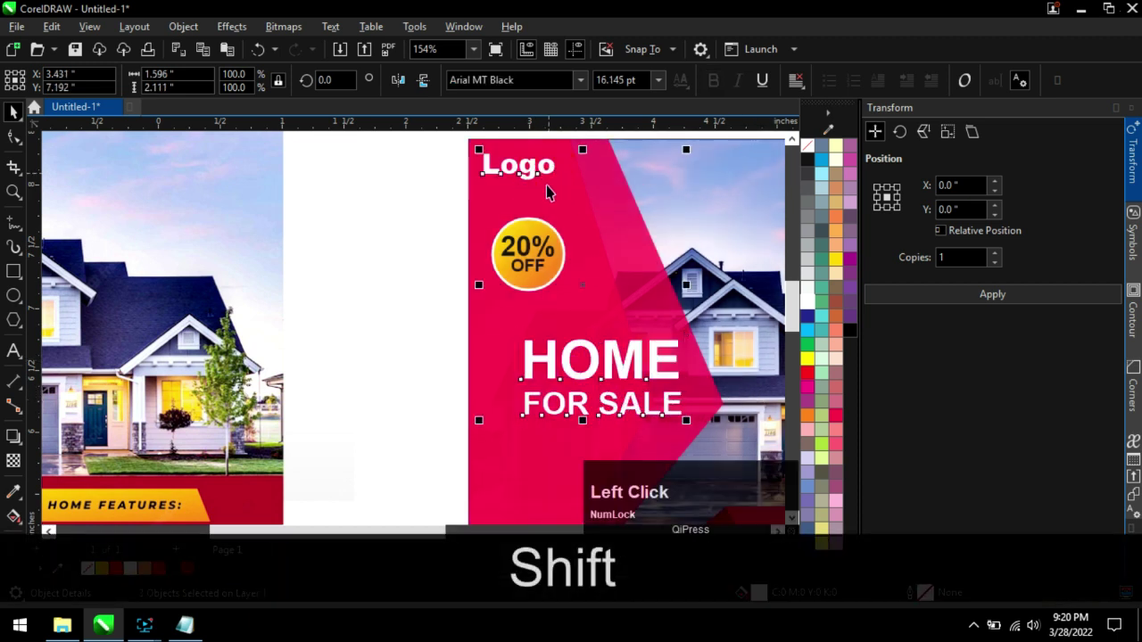
pyautogui.press('l')
pyautogui.click(427, 242)
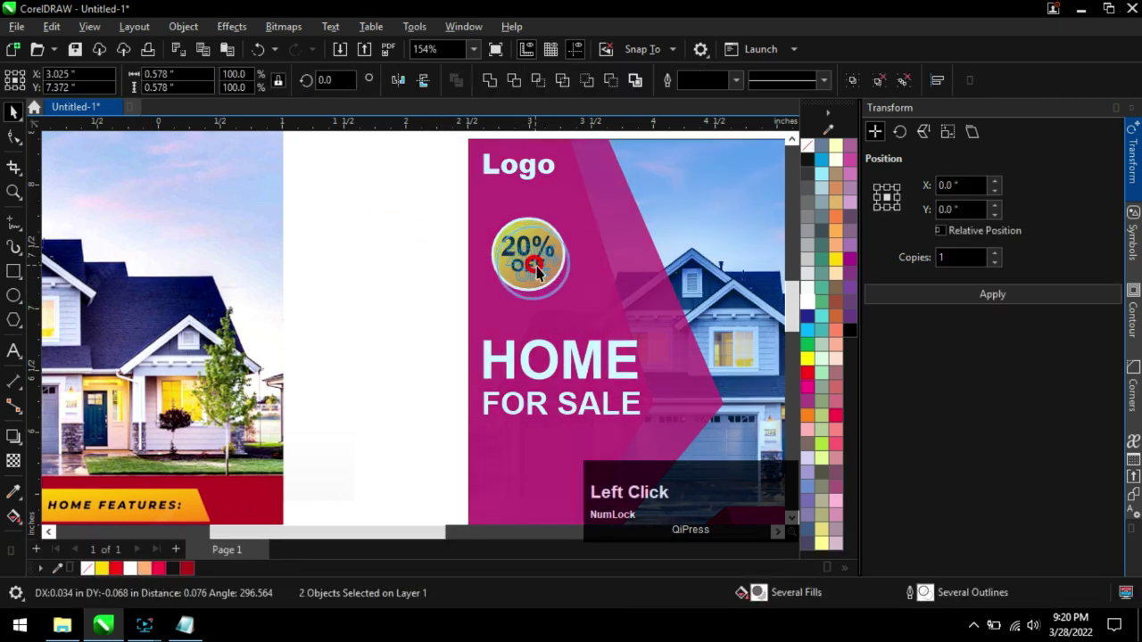
pyautogui.scroll(-3)
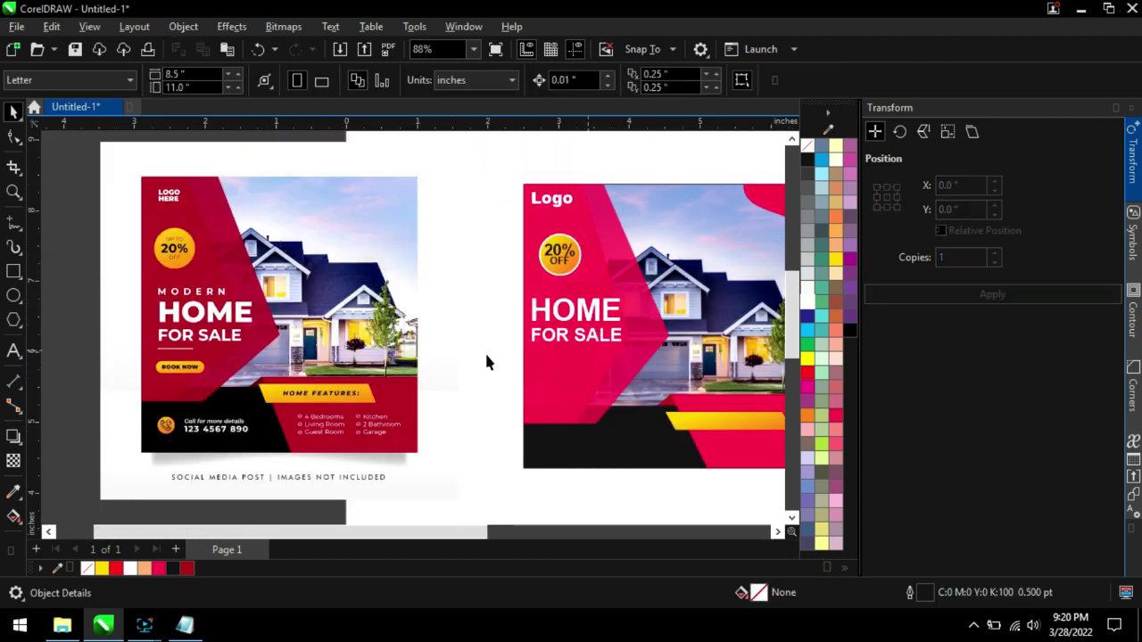
pyautogui.click(563, 240)
pyautogui.scroll(3)
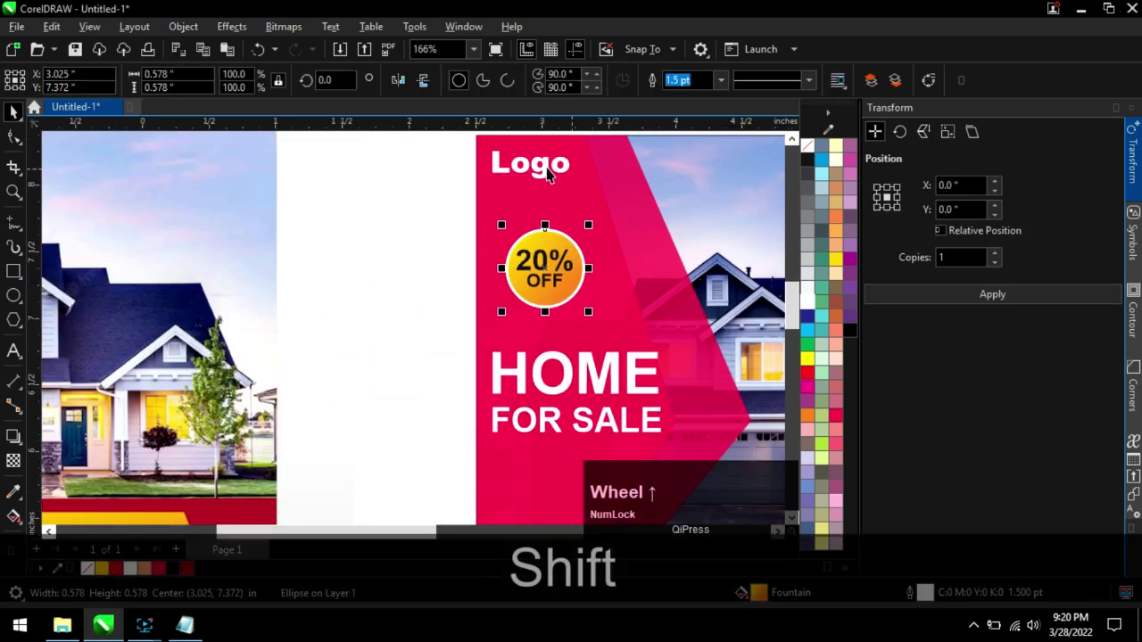
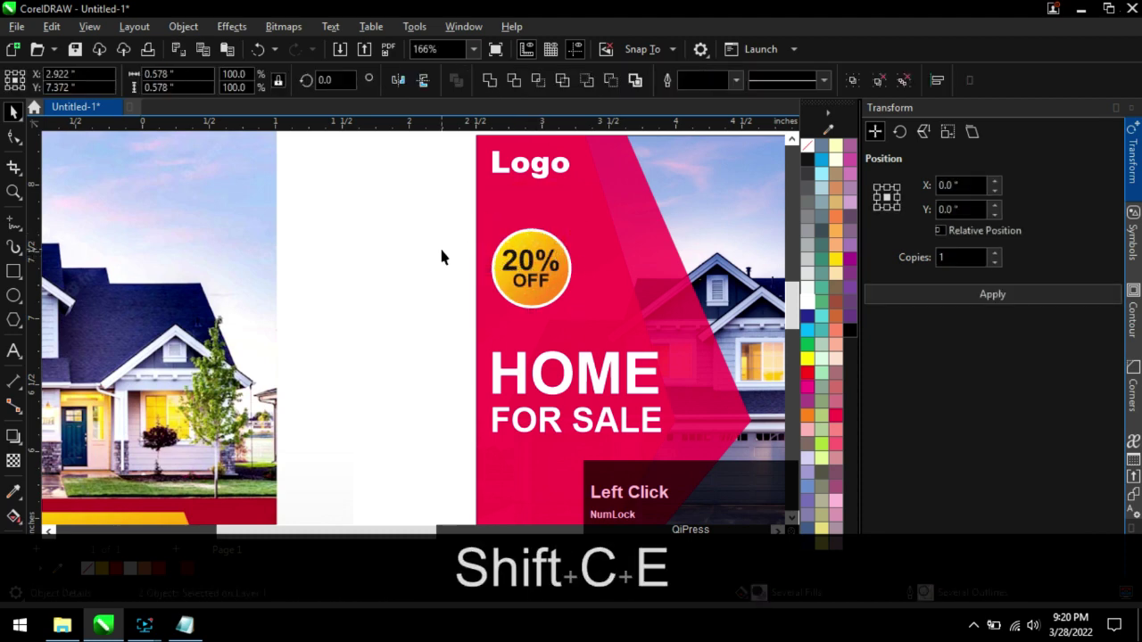
# Draw a thin white underline bar beneath FOR SALE and left-align it with the headline.
pyautogui.scroll(-3)
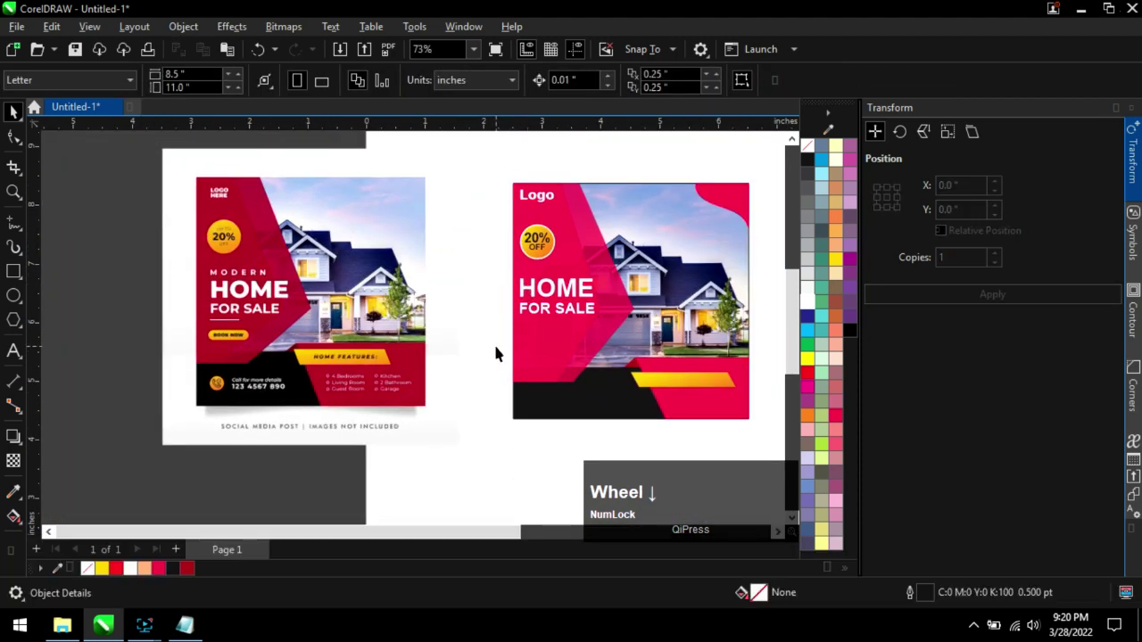
pyautogui.scroll(3)
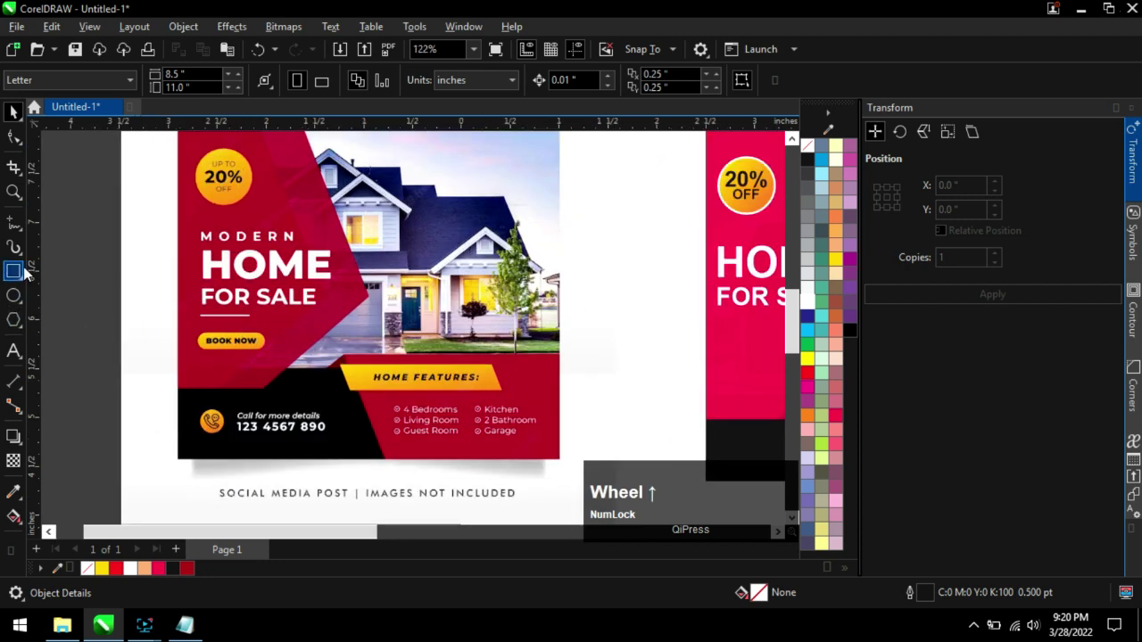
pyautogui.click(24, 273)
pyautogui.scroll(-3)
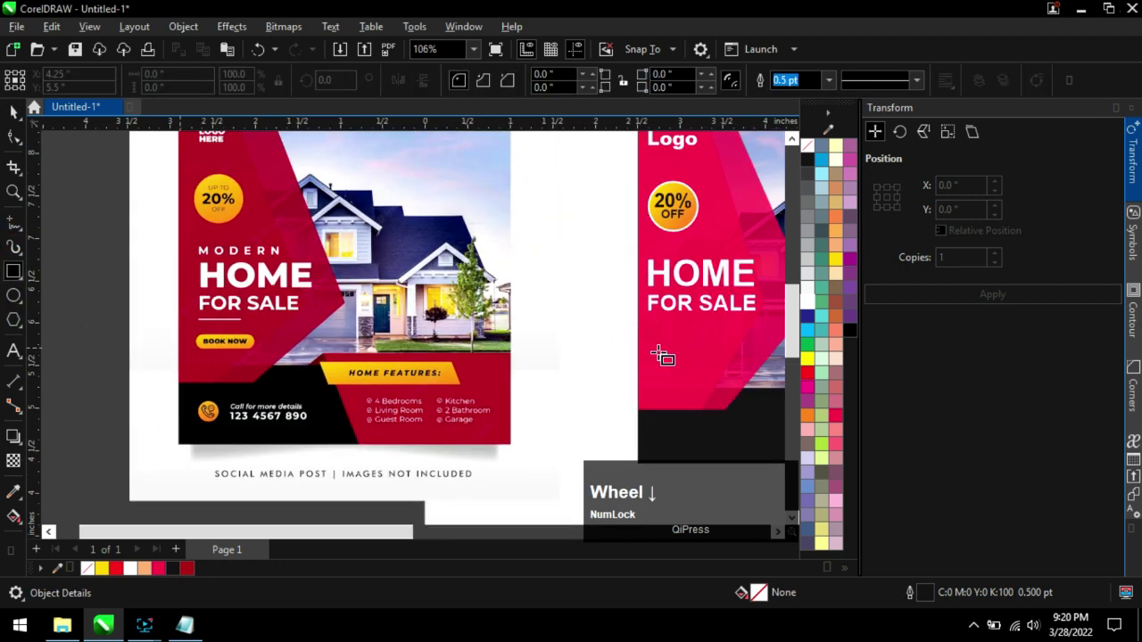
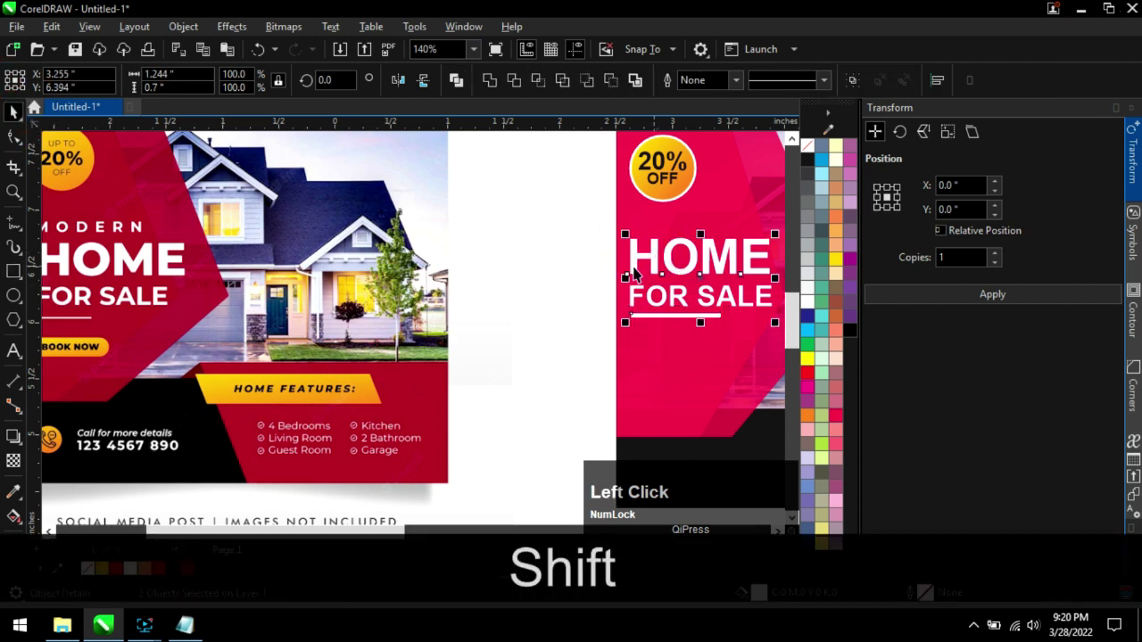
pyautogui.press('l')
pyautogui.click(575, 298)
# Flatten the underline bar to a slimmer line and ready the Rectangle tool again.
pyautogui.scroll(-3)
pyautogui.scroll(3)
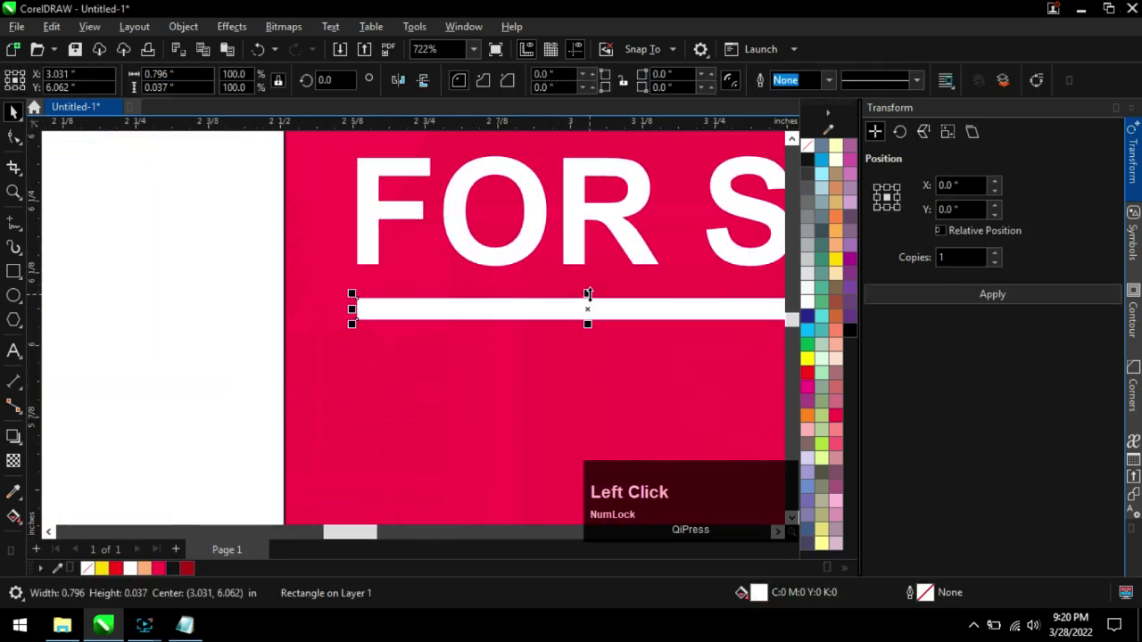
pyautogui.scroll(-3)
pyautogui.click(524, 320)
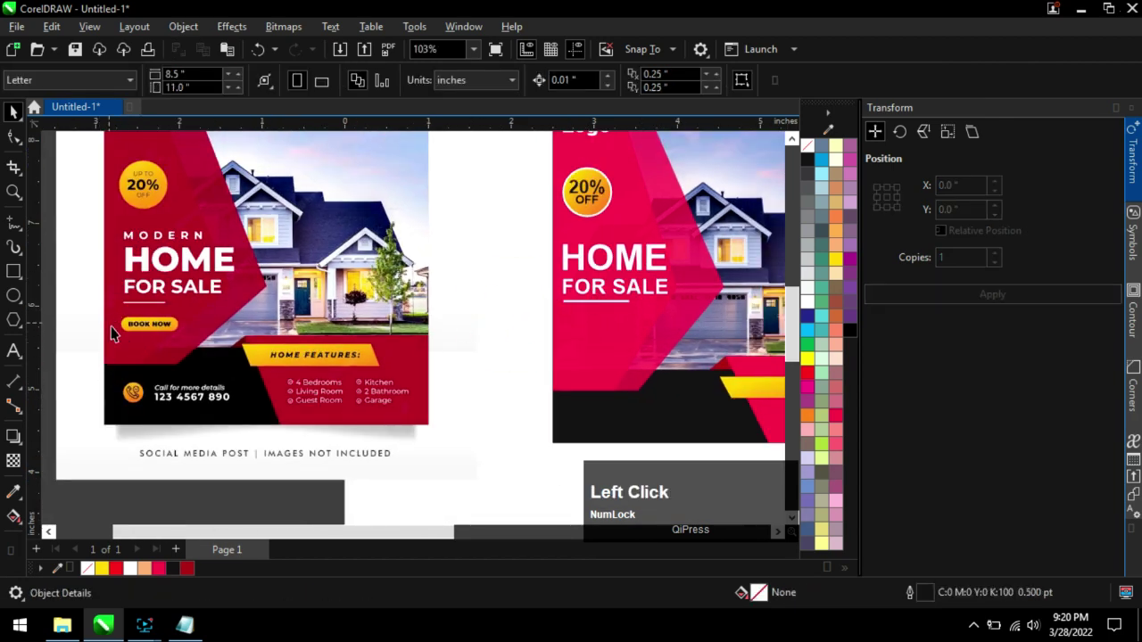
pyautogui.scroll(3)
pyautogui.click(24, 275)
pyautogui.scroll(-3)
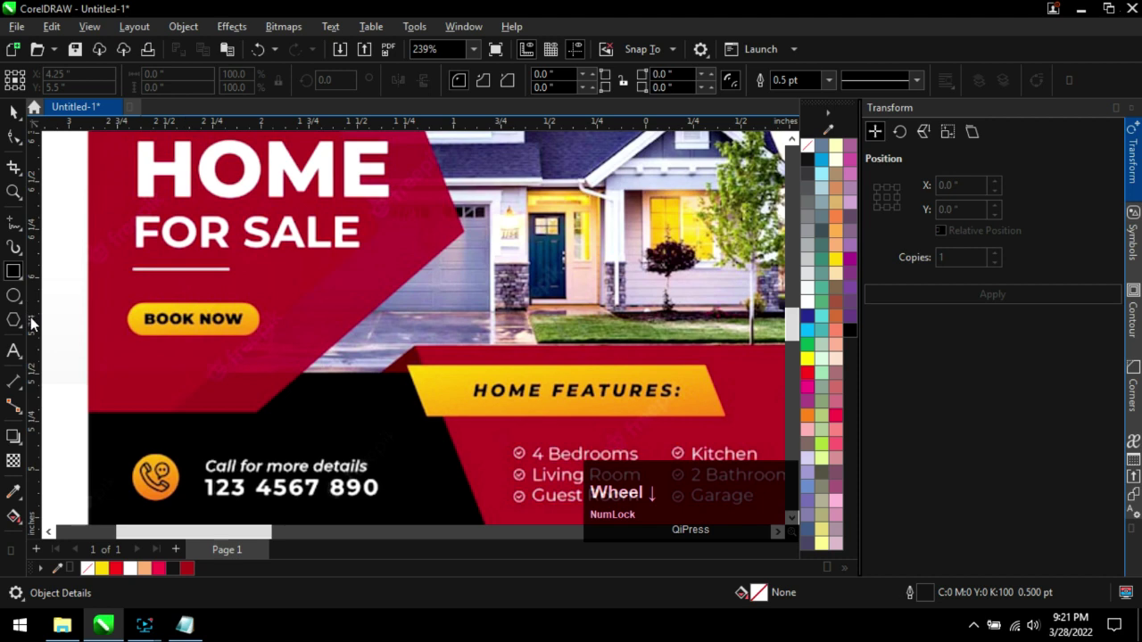
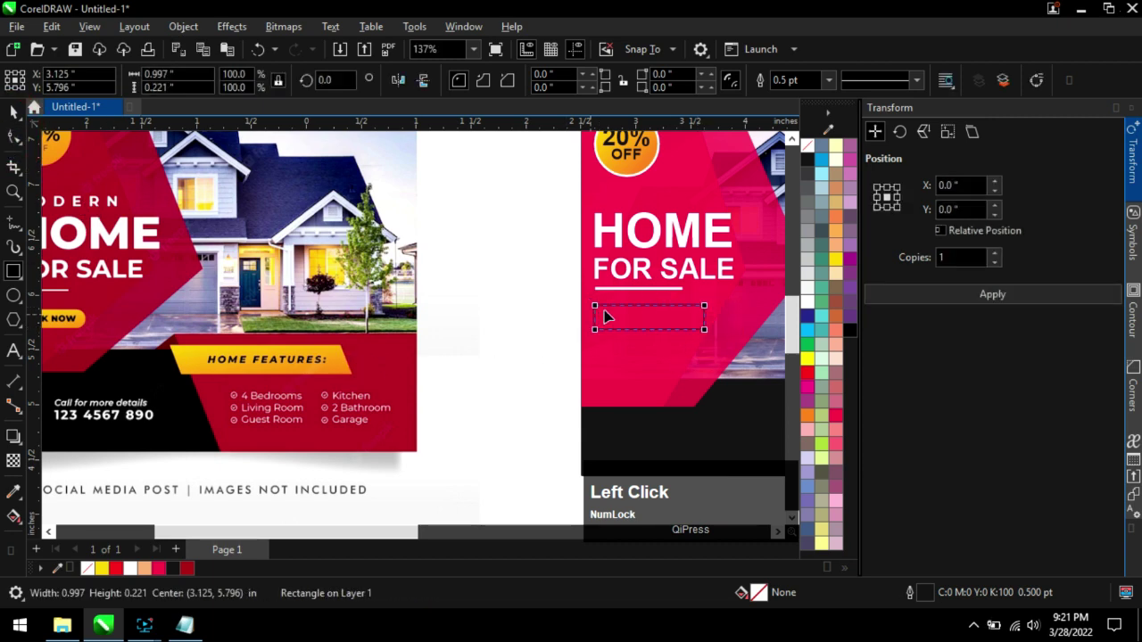
# Draw a rectangle below the underline and round its corners into a 1-inch button outline.
pyautogui.scroll(3)
pyautogui.scroll(-3)
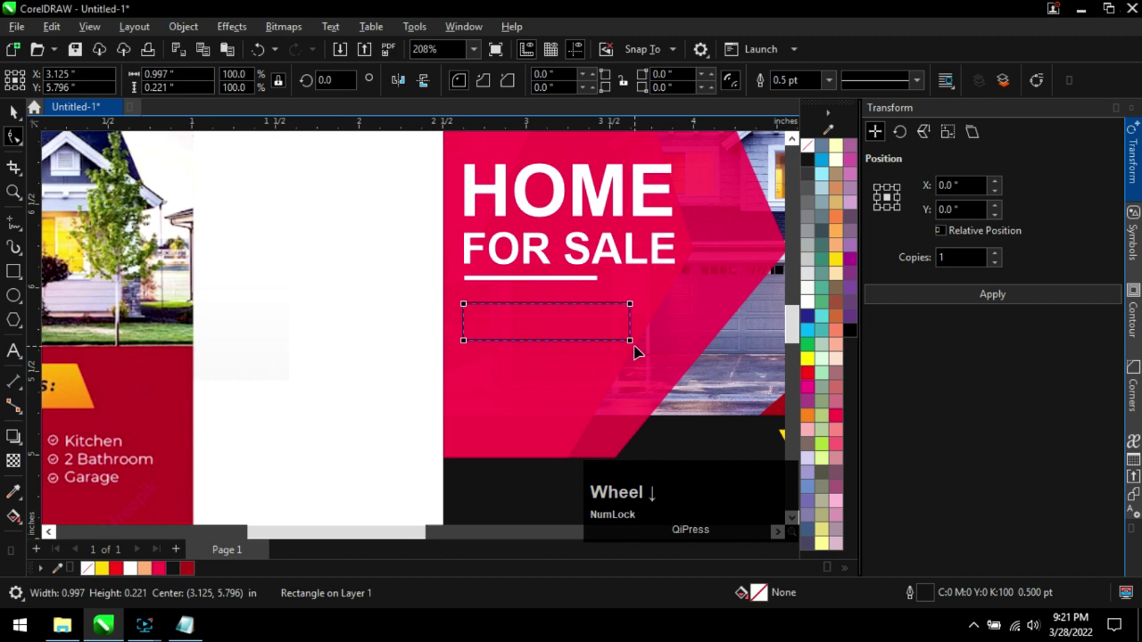
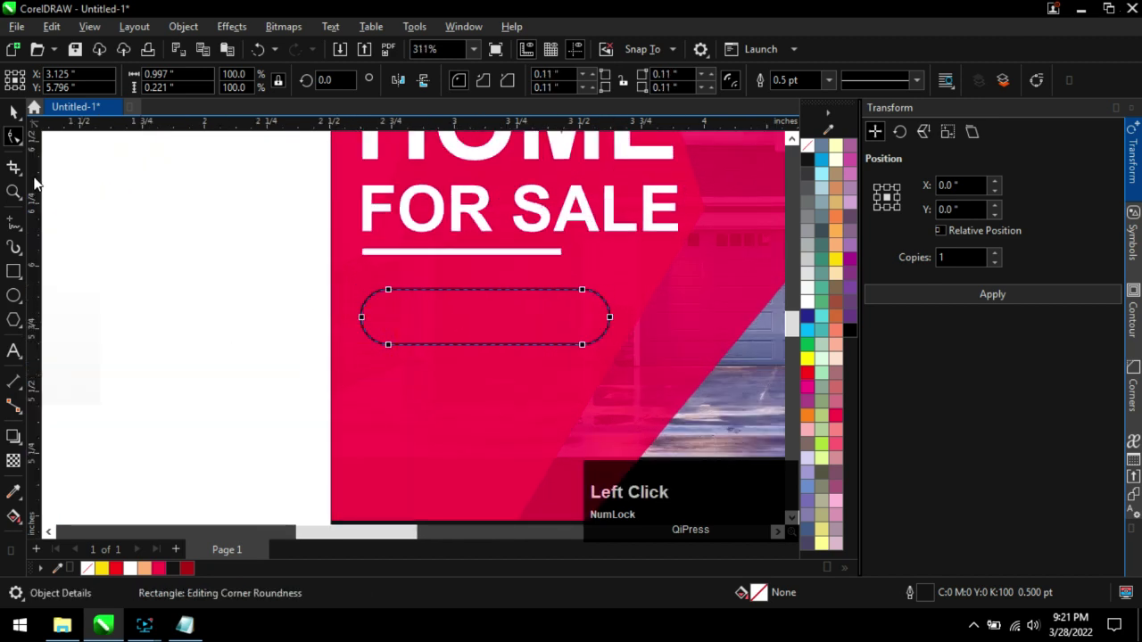
pyautogui.scroll(-3)
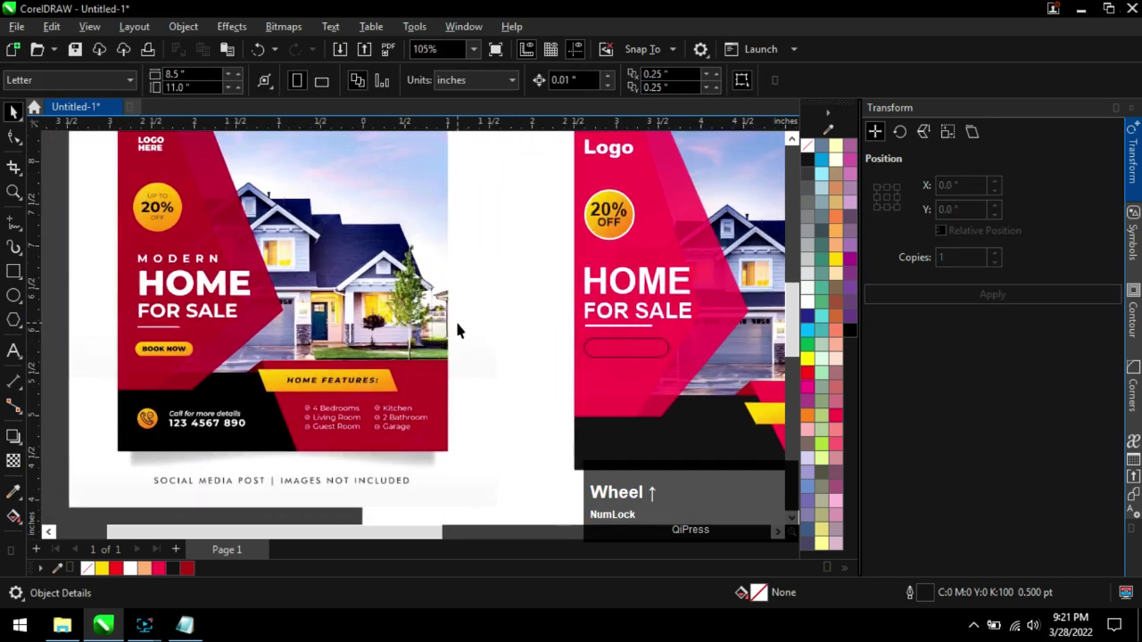
pyautogui.click(615, 195)
pyautogui.scroll(3)
pyautogui.scroll(-3)
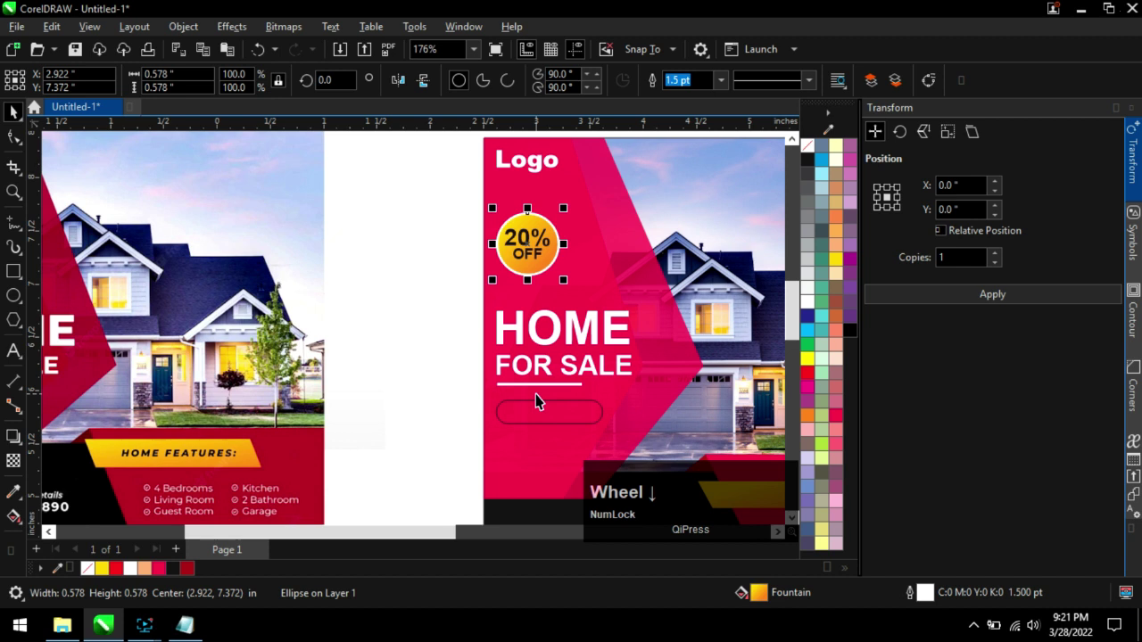
pyautogui.click(546, 416)
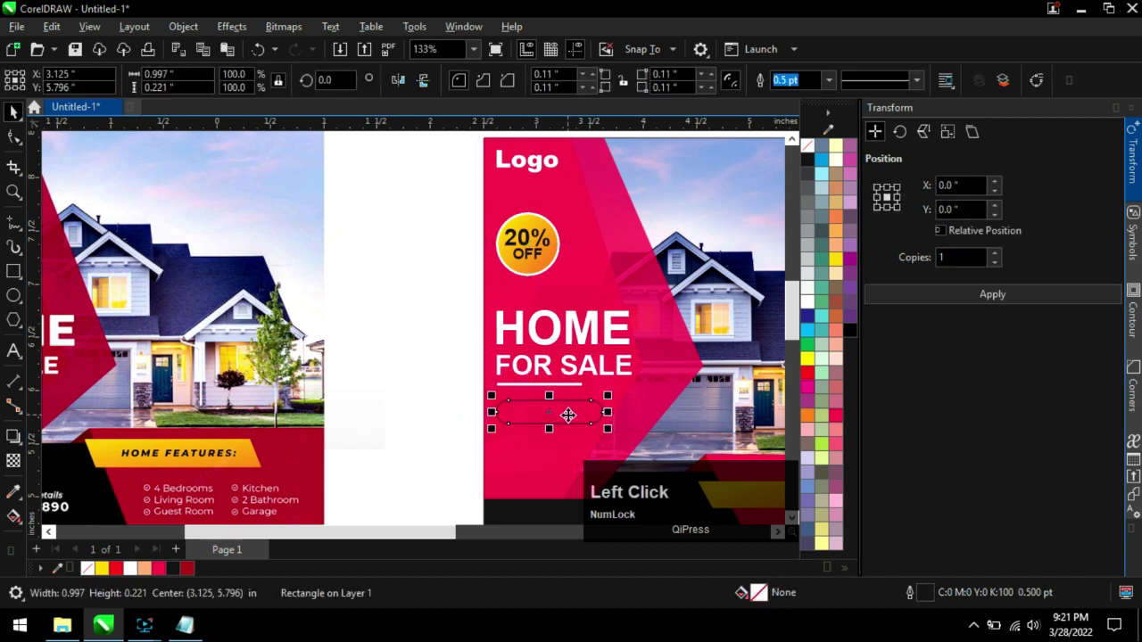
# Start Edit > Copy Properties From for the button and tick Outline Color.
pyautogui.click(70, 29)
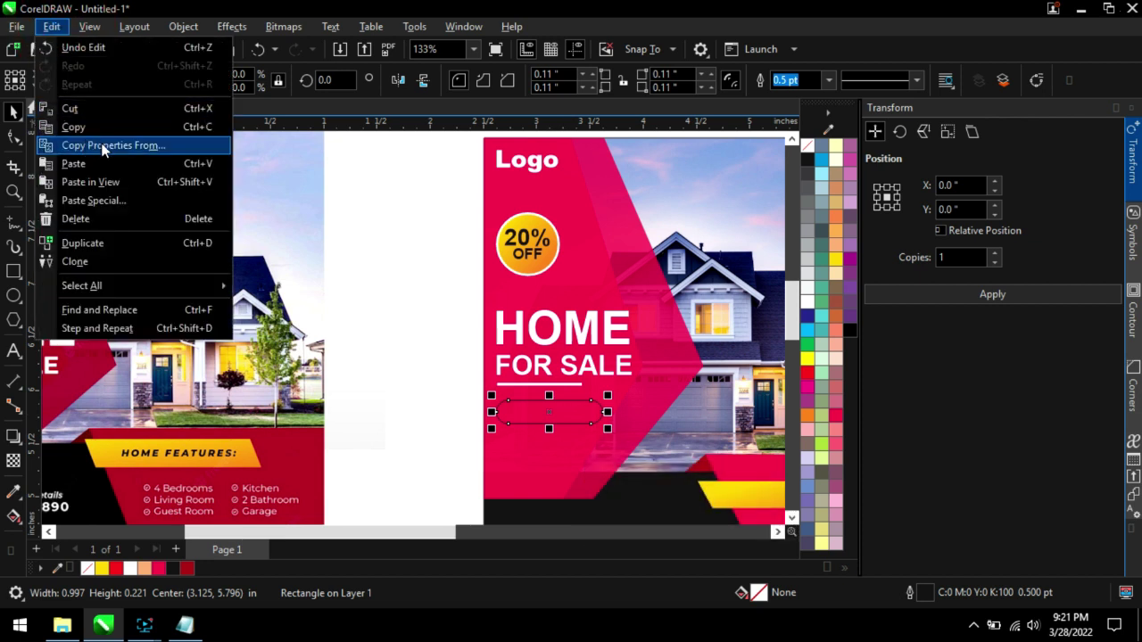
pyautogui.click(109, 149)
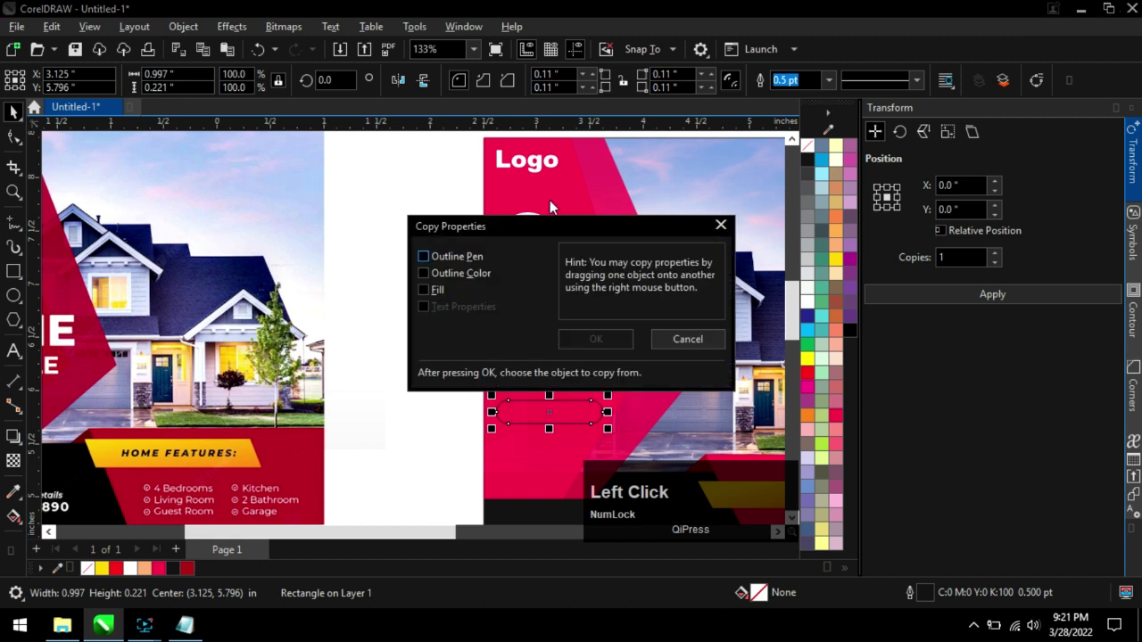
pyautogui.click(533, 230)
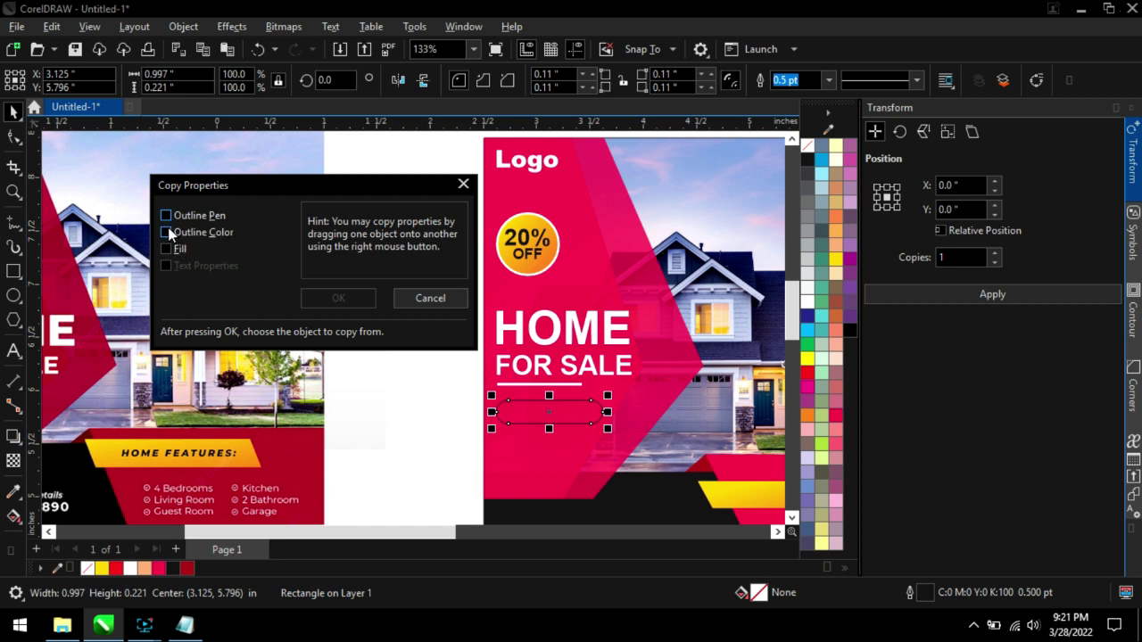
pyautogui.click(172, 235)
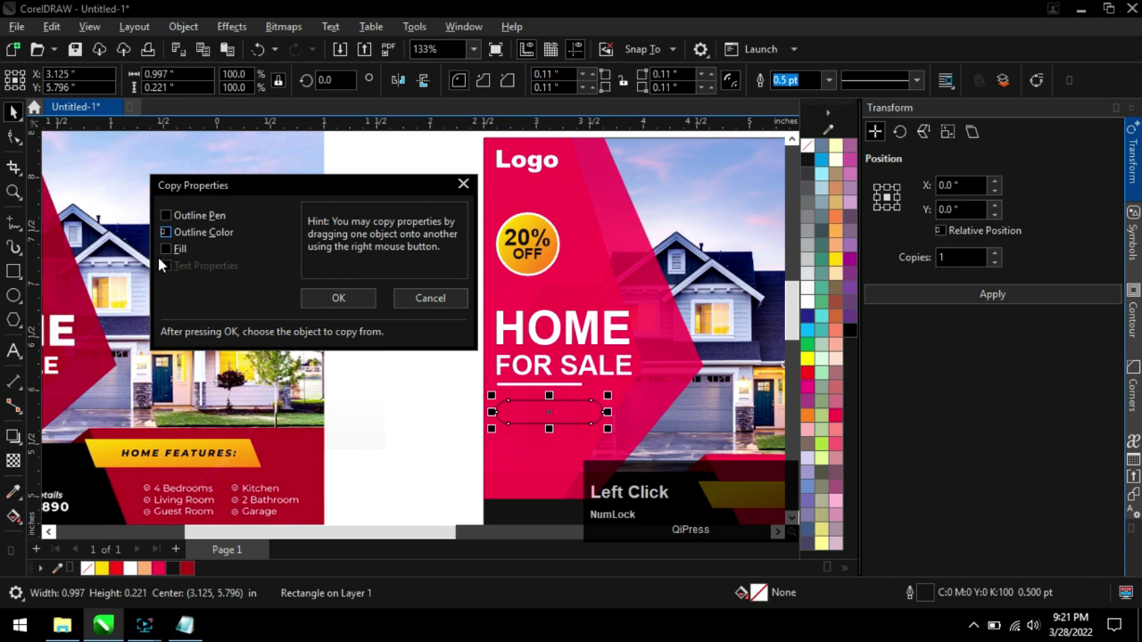